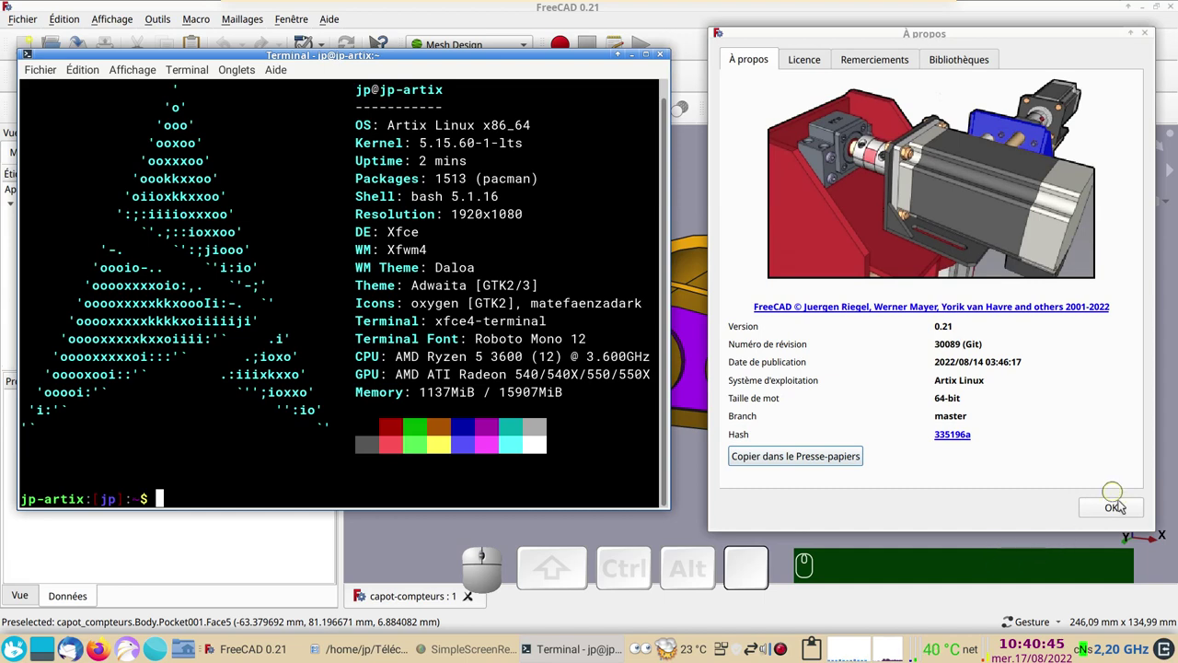
pyautogui.click(1123, 506)
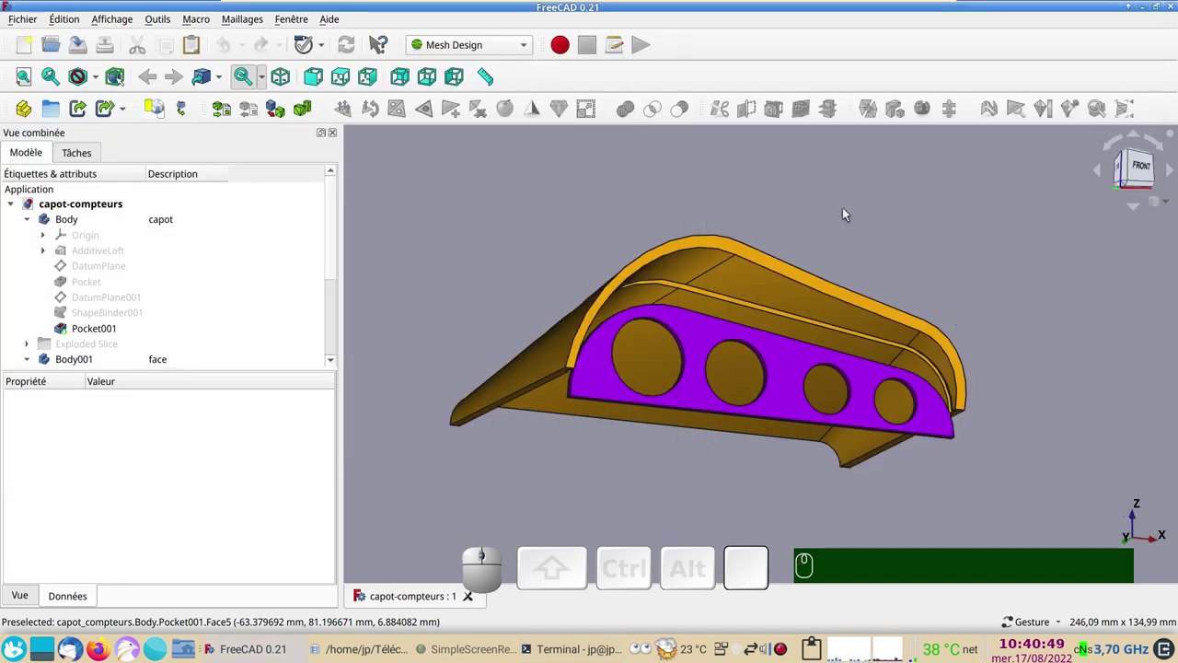
pyautogui.moveTo(877, 208); pyautogui.dragTo(850, 333)
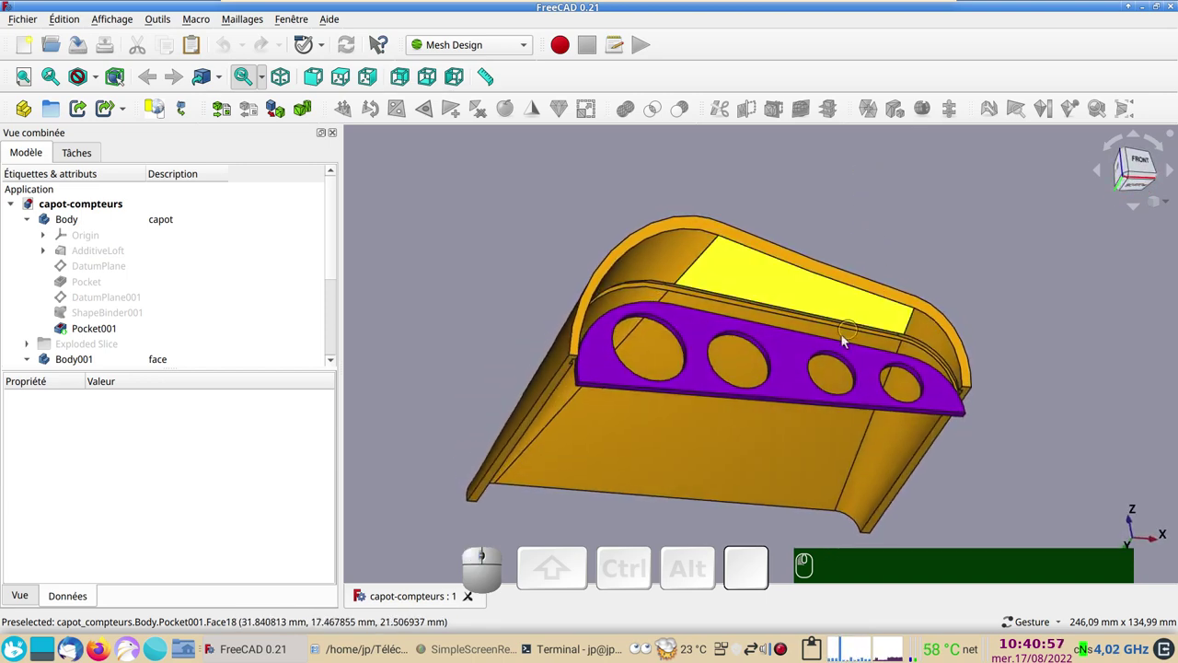
pyautogui.moveTo(981, 482); pyautogui.dragTo(732, 346)
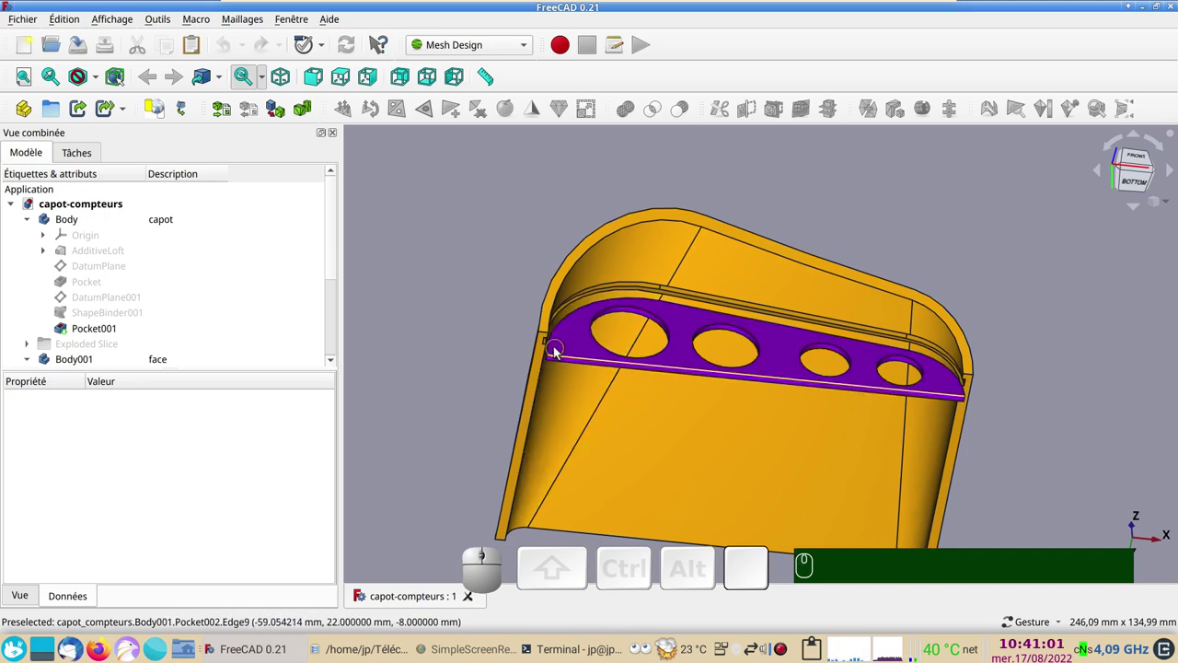
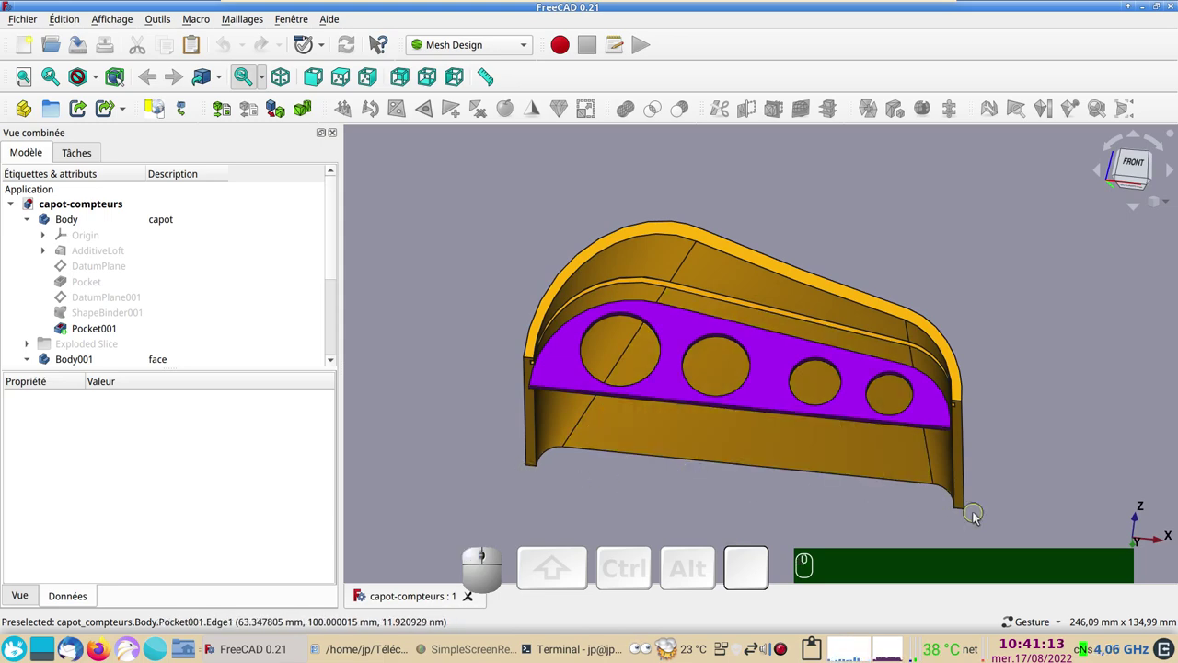
pyautogui.moveTo(973, 490); pyautogui.dragTo(660, 293)
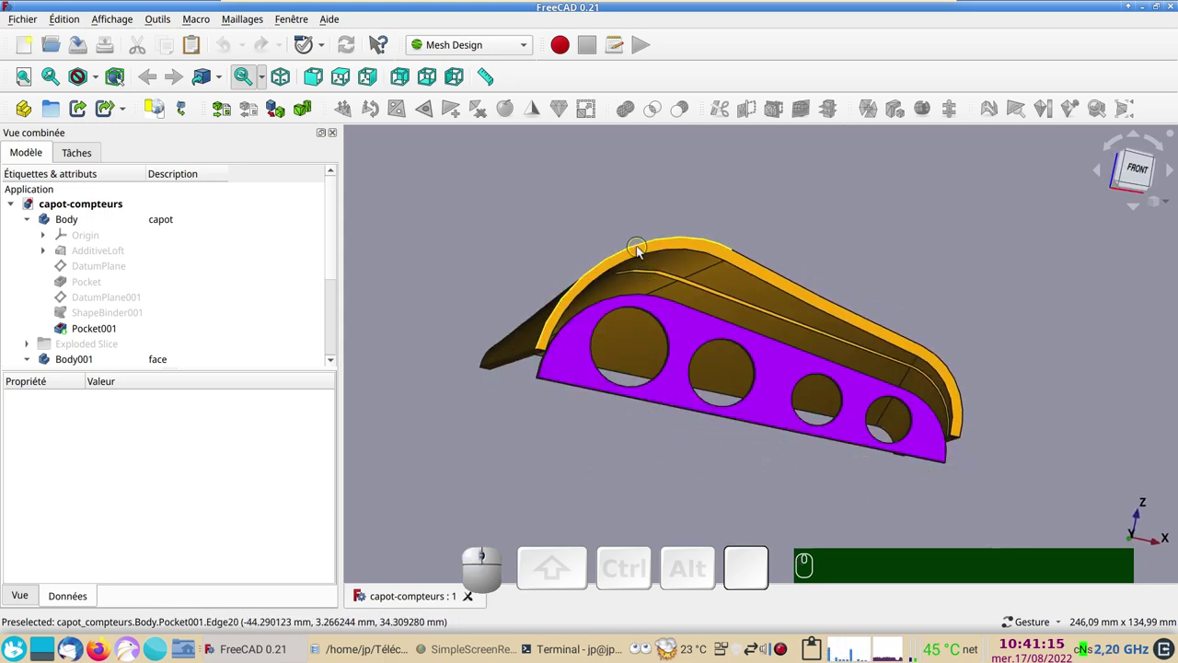
pyautogui.moveTo(978, 267); pyautogui.dragTo(912, 282)
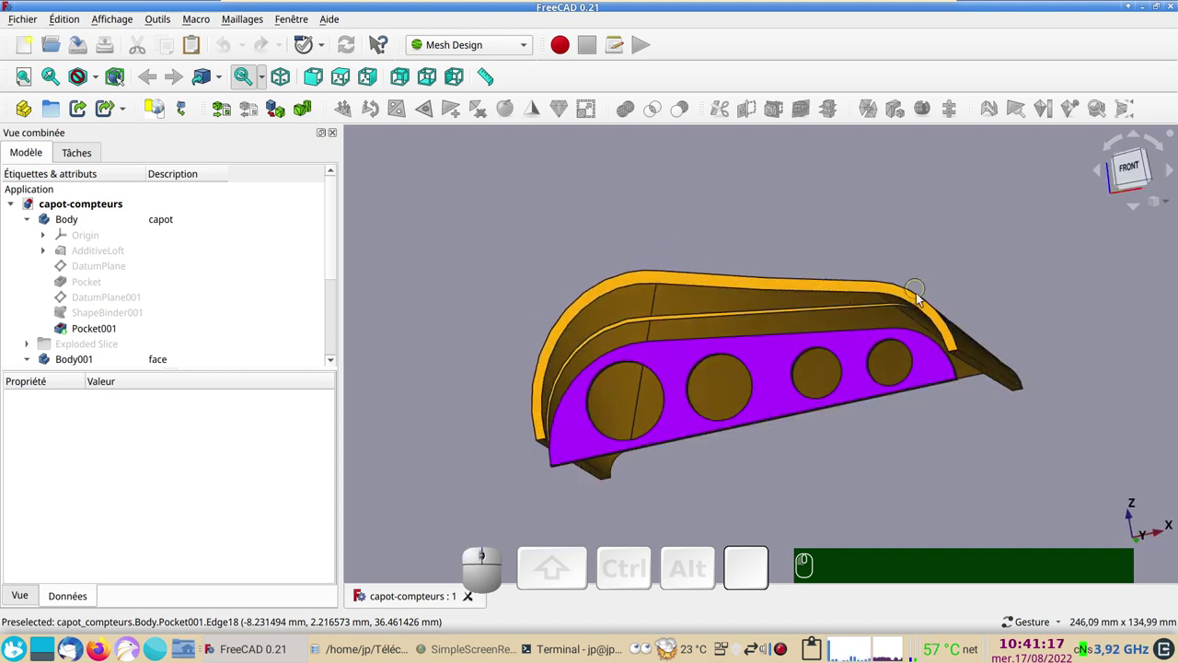
pyautogui.moveTo(1026, 281); pyautogui.dragTo(779, 309)
pyautogui.click(775, 311)
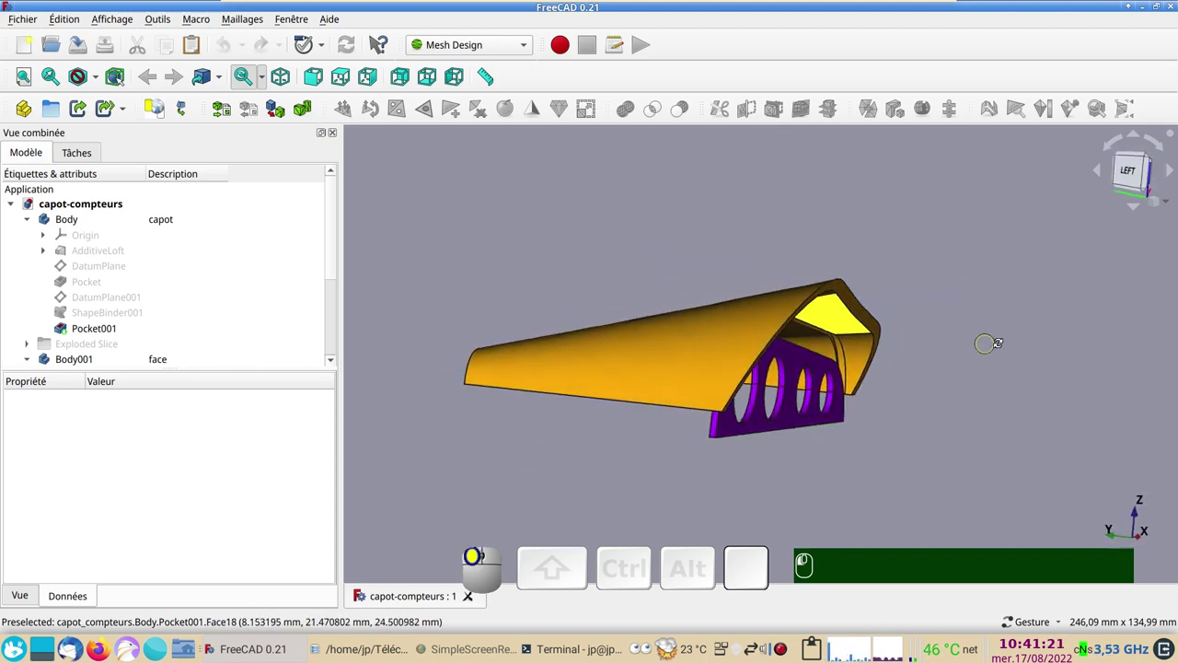
pyautogui.moveTo(669, 265); pyautogui.dragTo(835, 332)
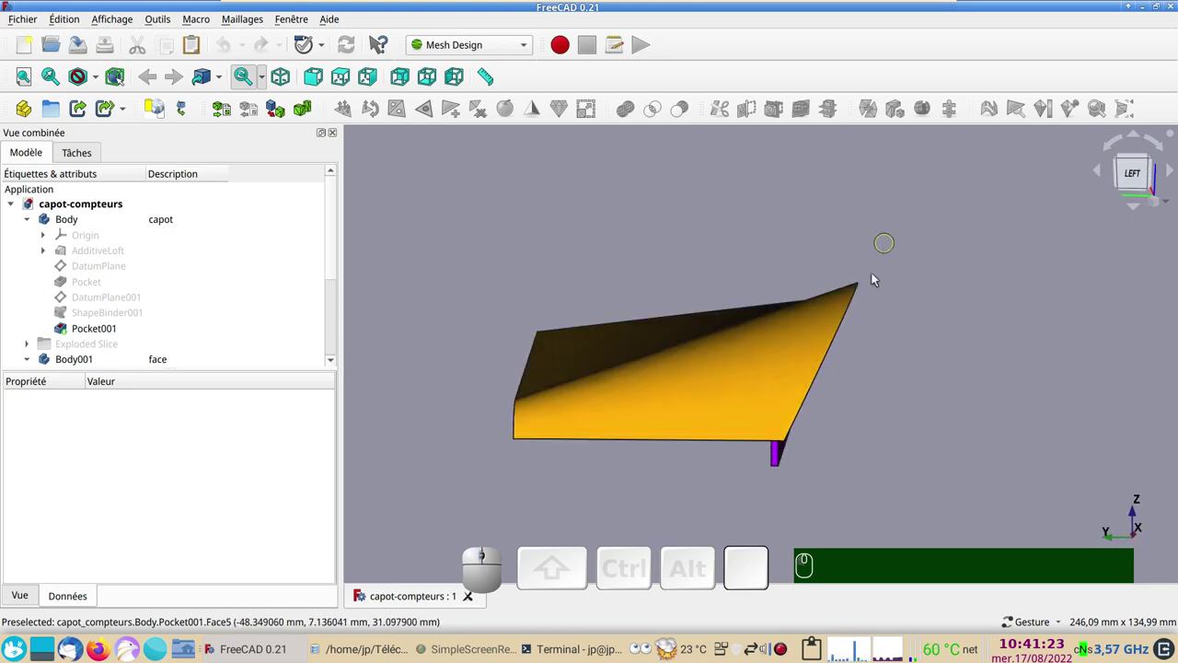
pyautogui.moveTo(828, 405); pyautogui.dragTo(556, 378)
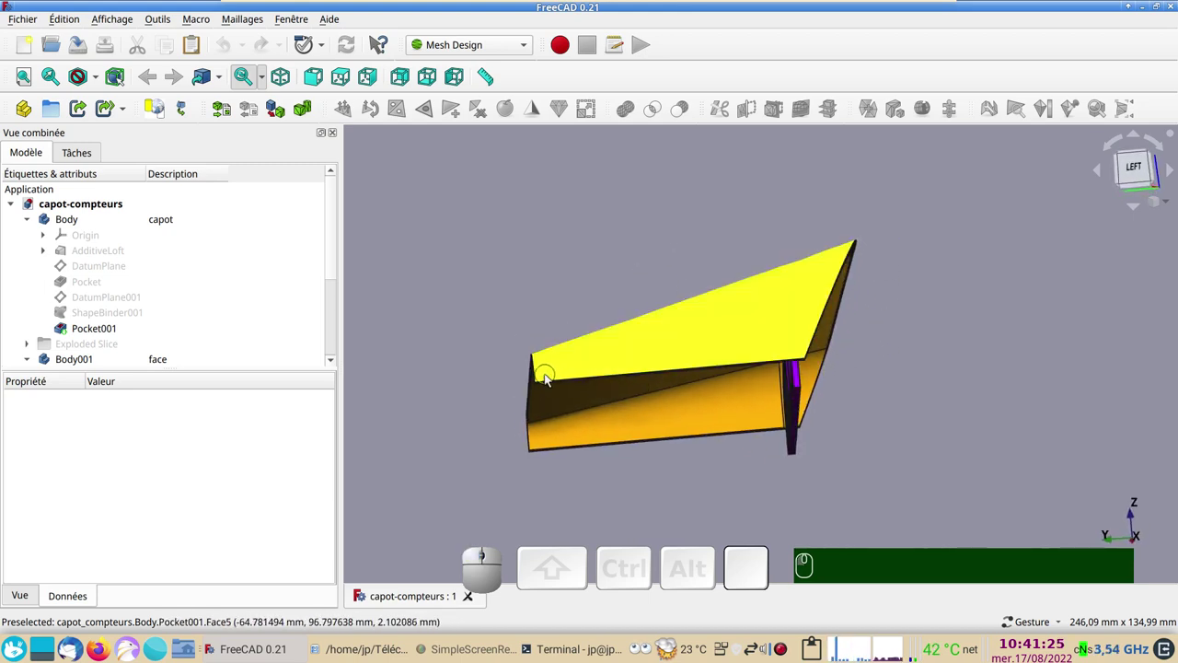
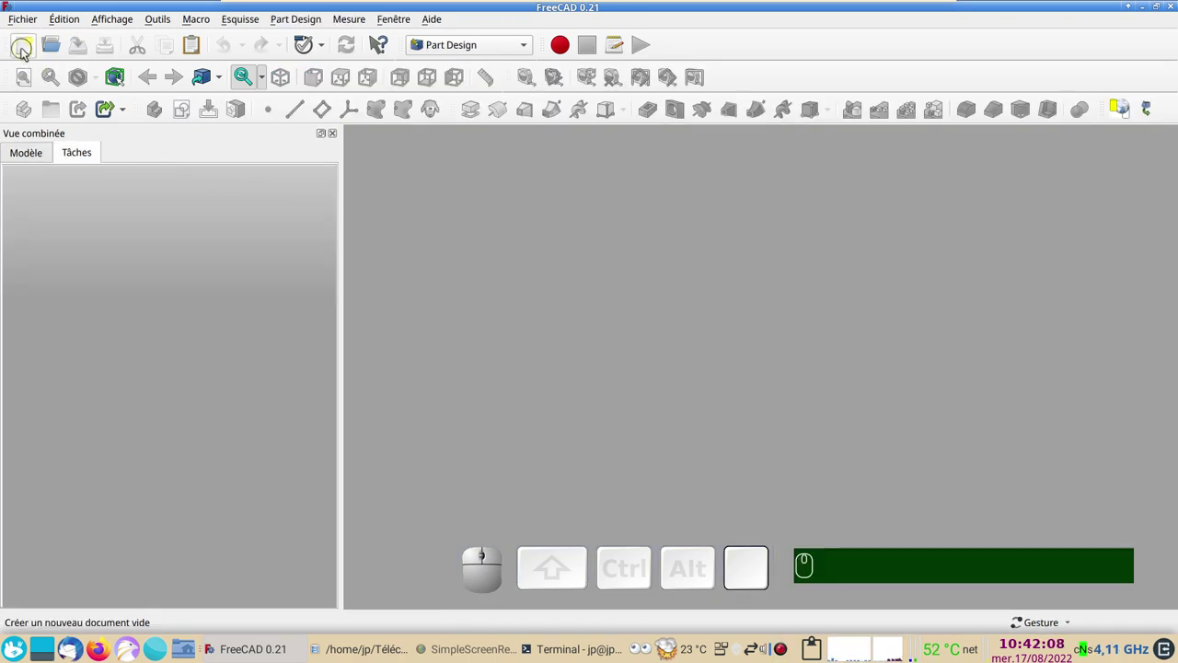
# Create a new document with a Part Design body and a sketch on the XZ plane viewed from the front.
pyautogui.click(24, 51)
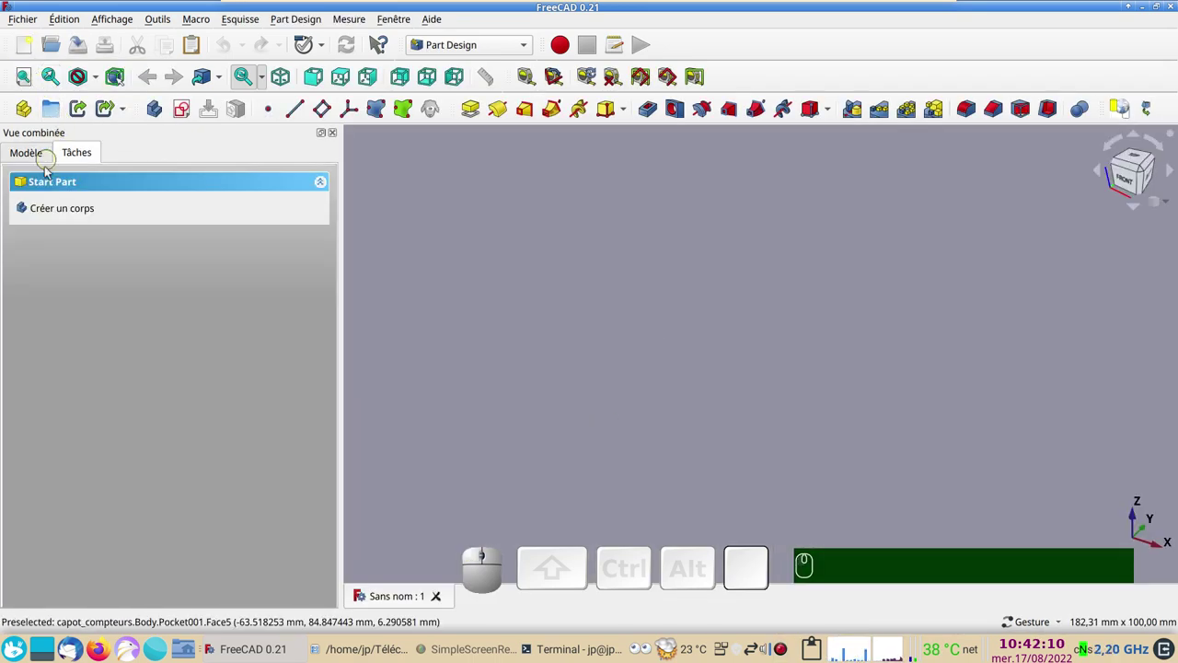
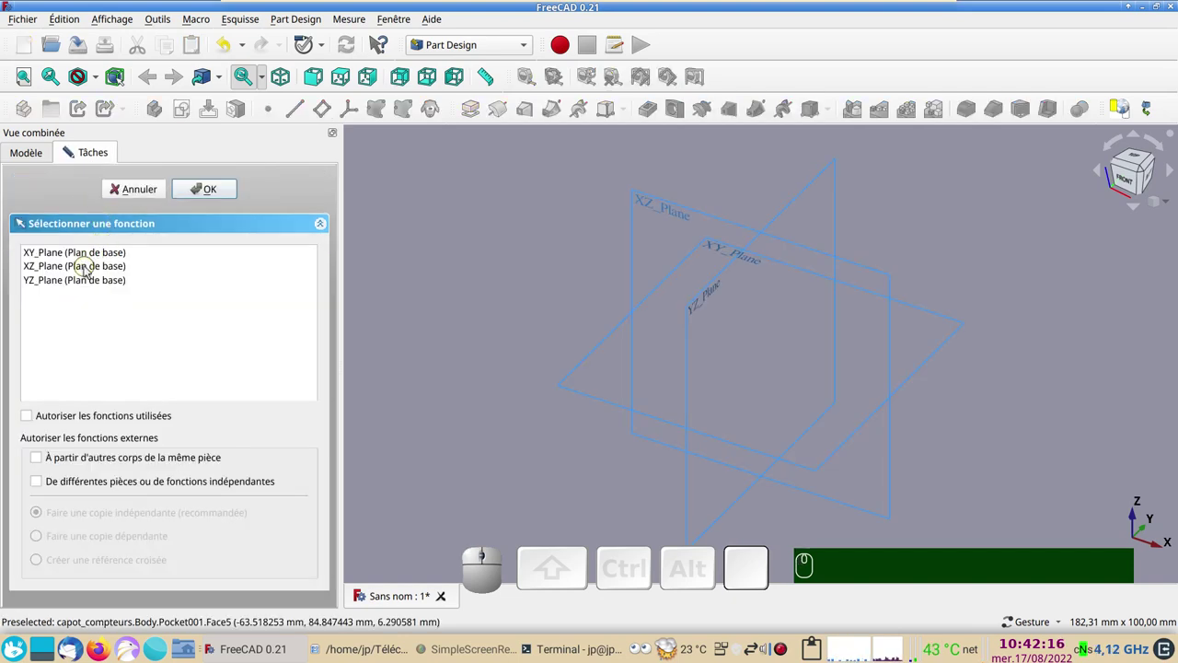
pyautogui.click(87, 269)
pyautogui.click(1056, 185)
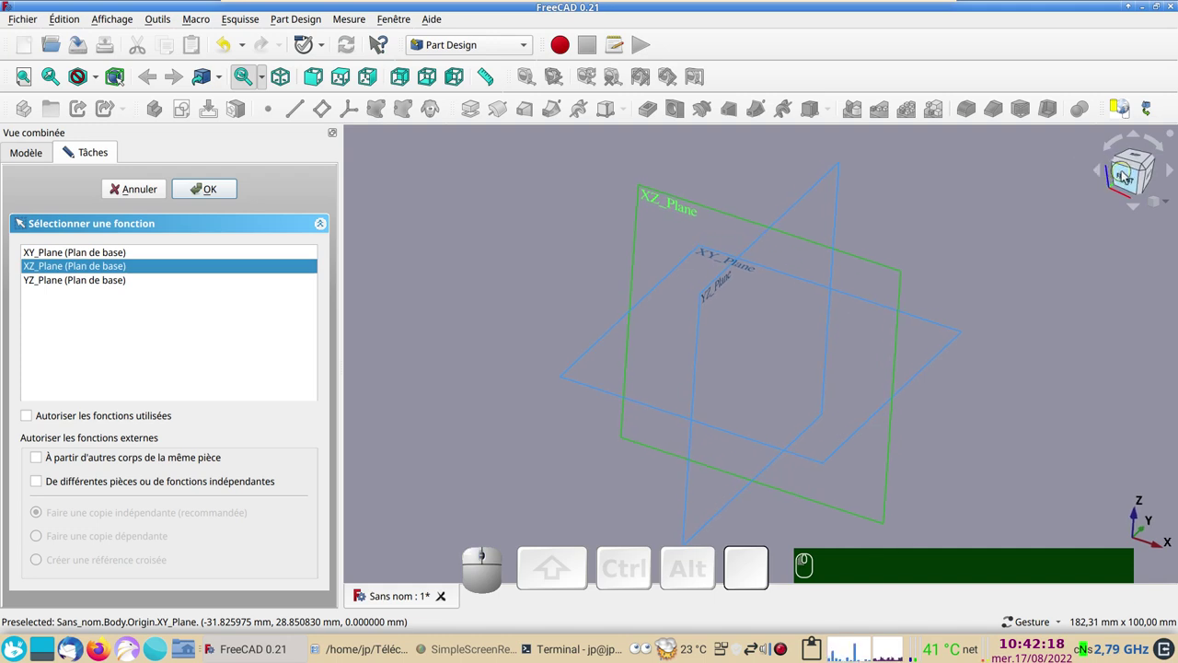
pyautogui.click(1129, 175)
pyautogui.click(649, 221)
pyautogui.click(201, 189)
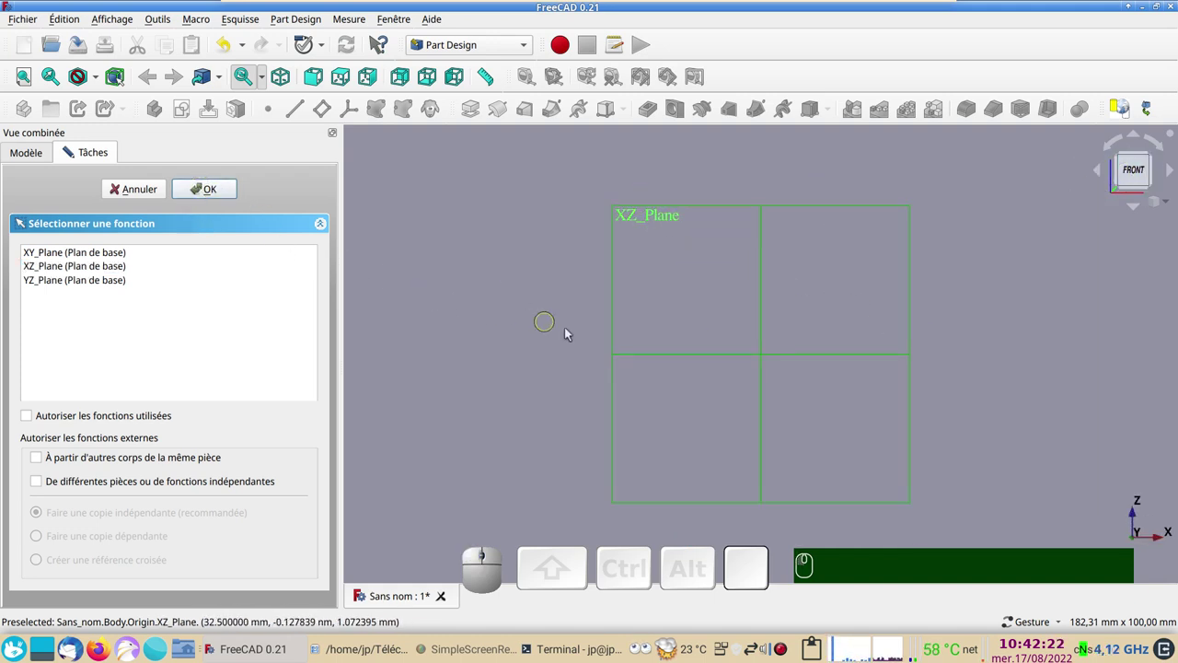
pyautogui.click(89, 269)
# Draw the arc–line–arc polyline profile and place the right arc's centre on the horizontal axis.
pyautogui.click(227, 198)
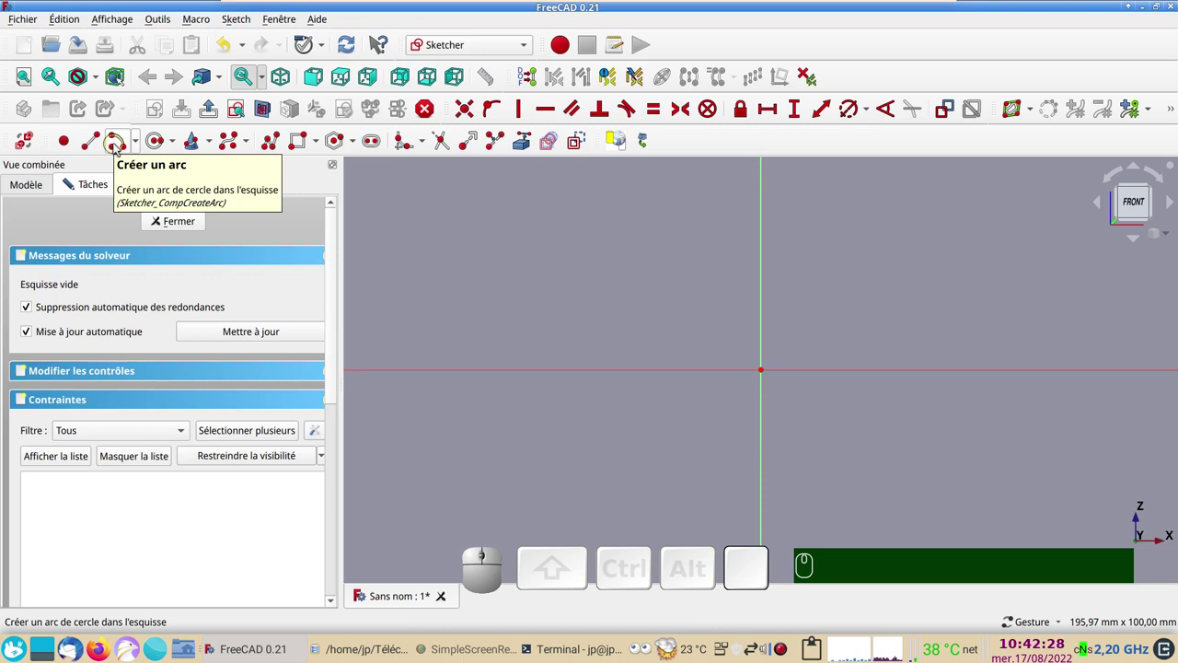
pyautogui.click(118, 148)
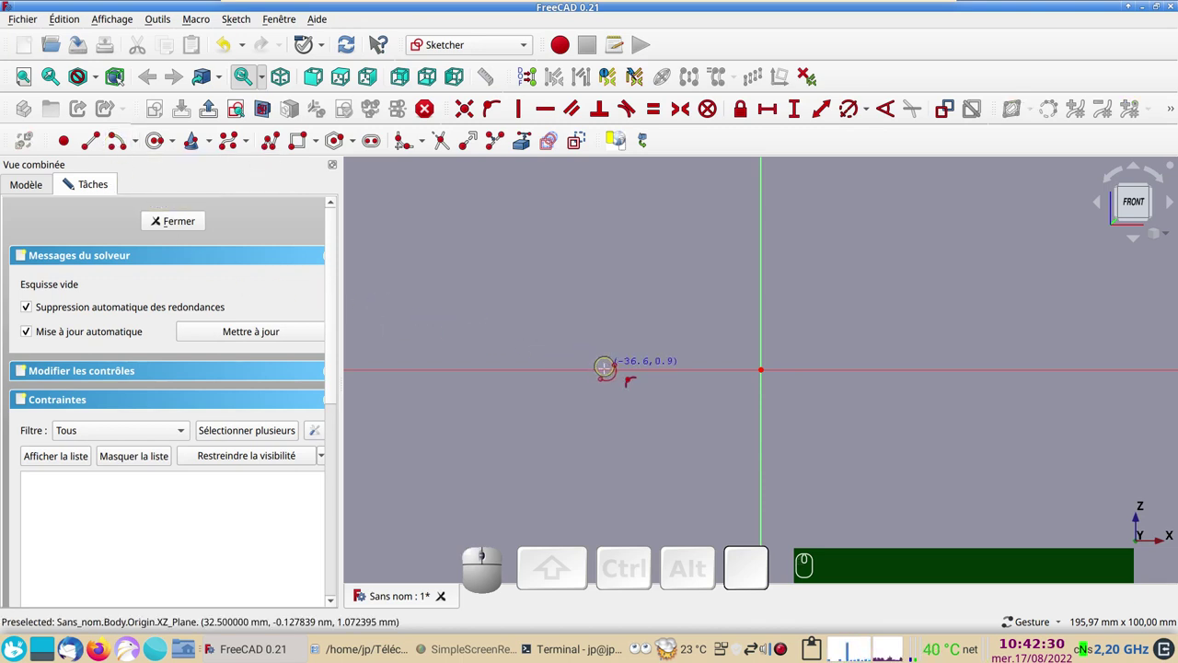
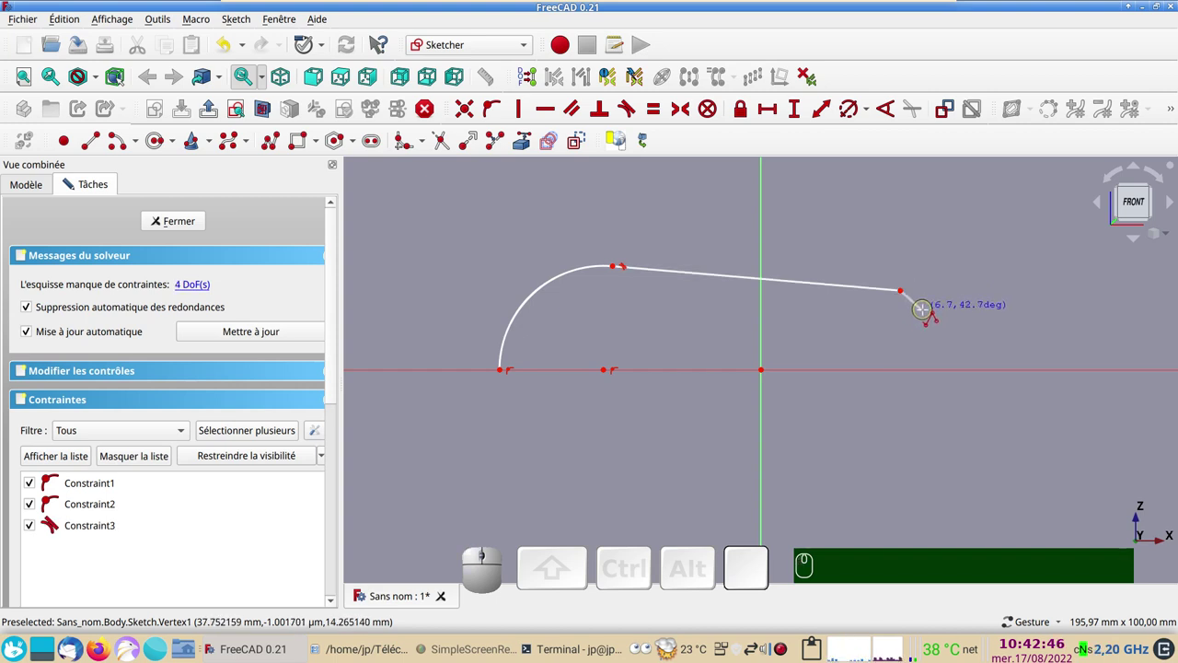
pyautogui.press('m')
pyautogui.write('mm')
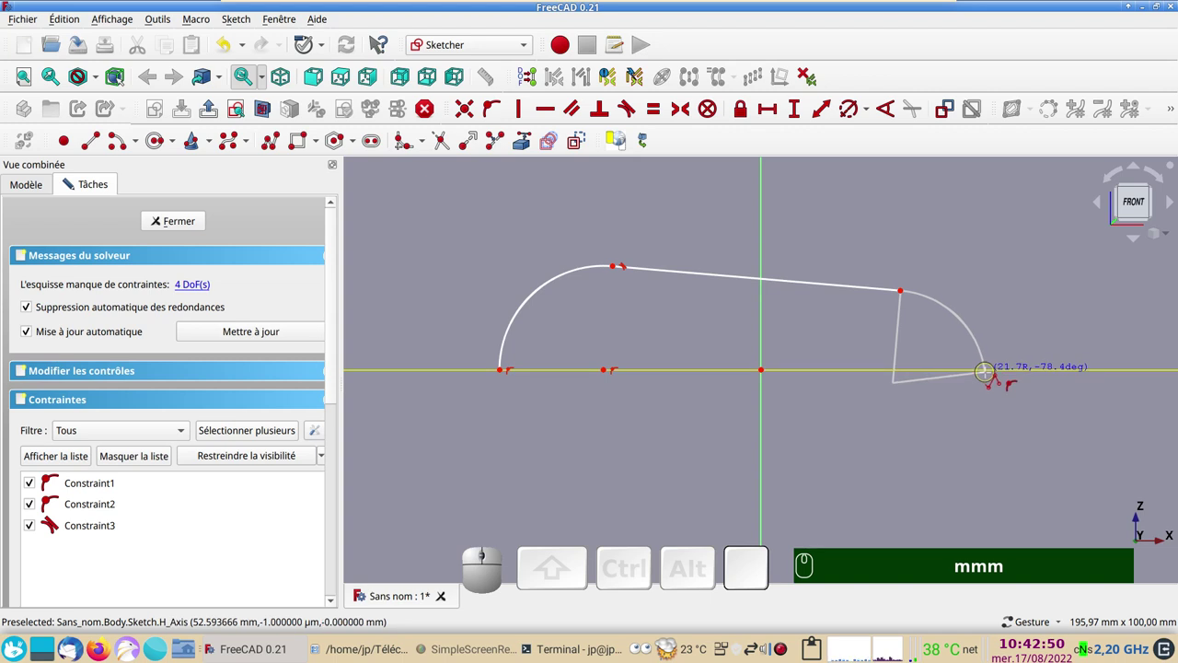
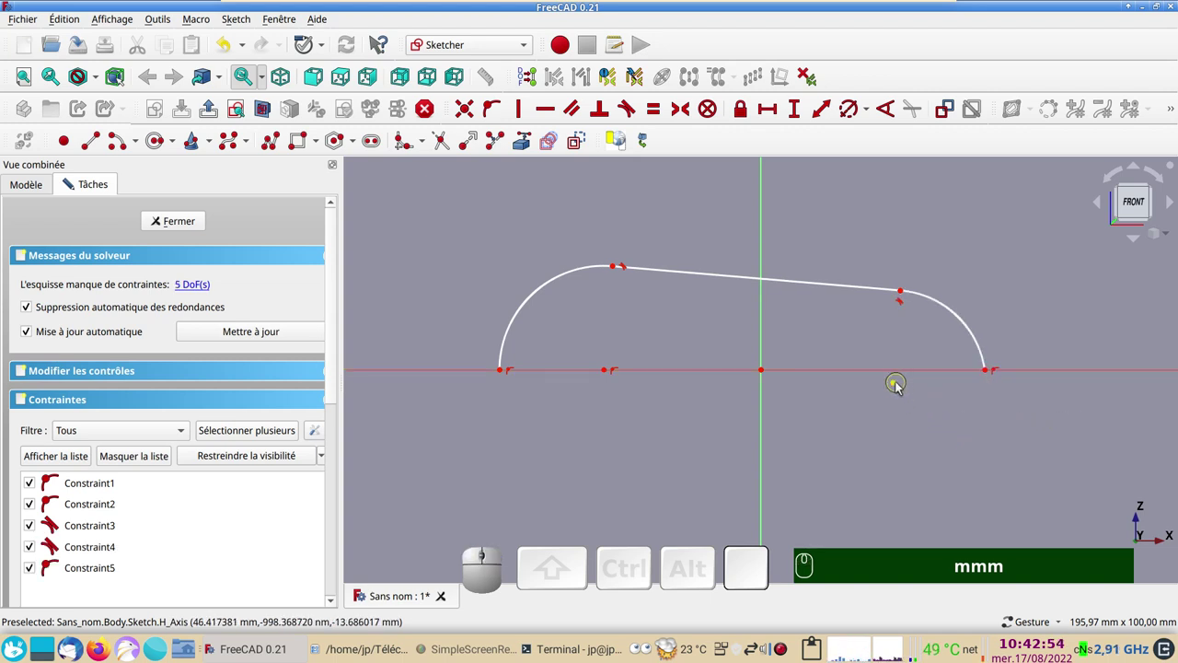
pyautogui.click(899, 384)
pyautogui.click(922, 375)
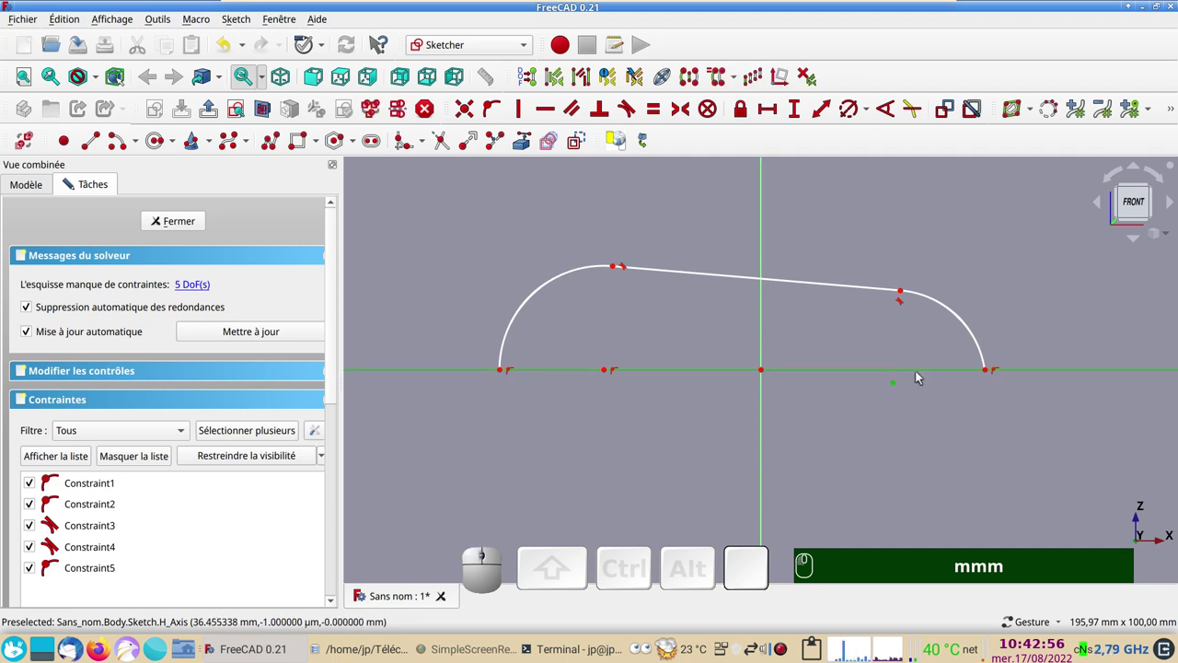
# Constrain the left arc to radius 40 mm and the right arc to radius 25 mm.
pyautogui.write('mmm')
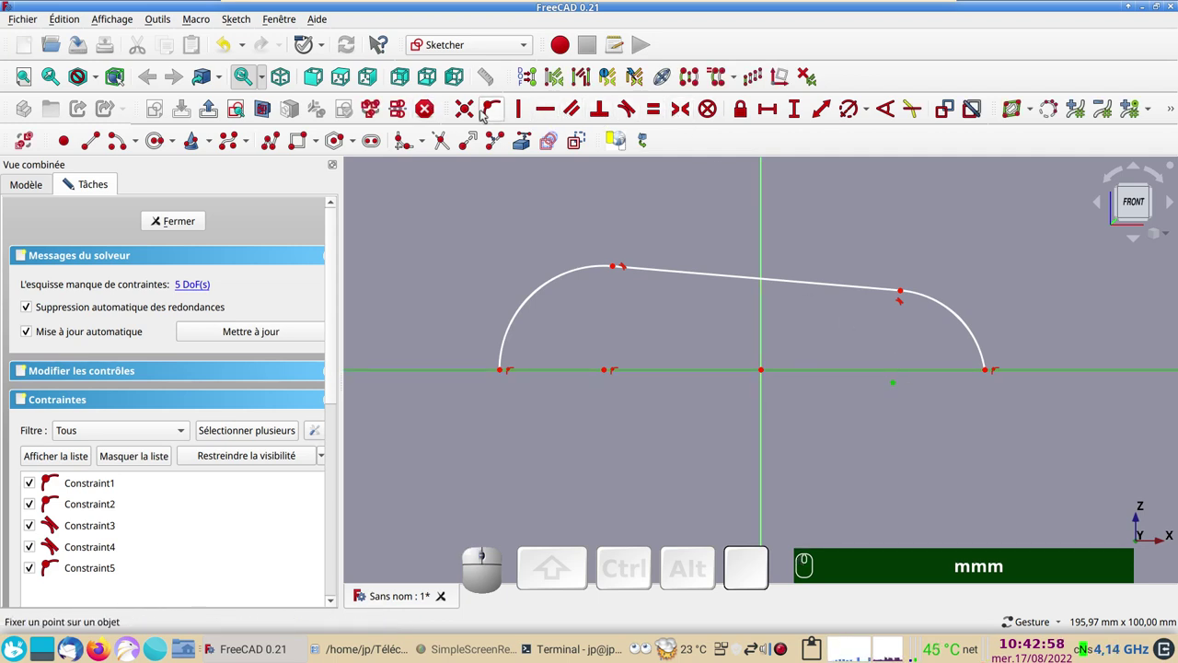
pyautogui.write('o')
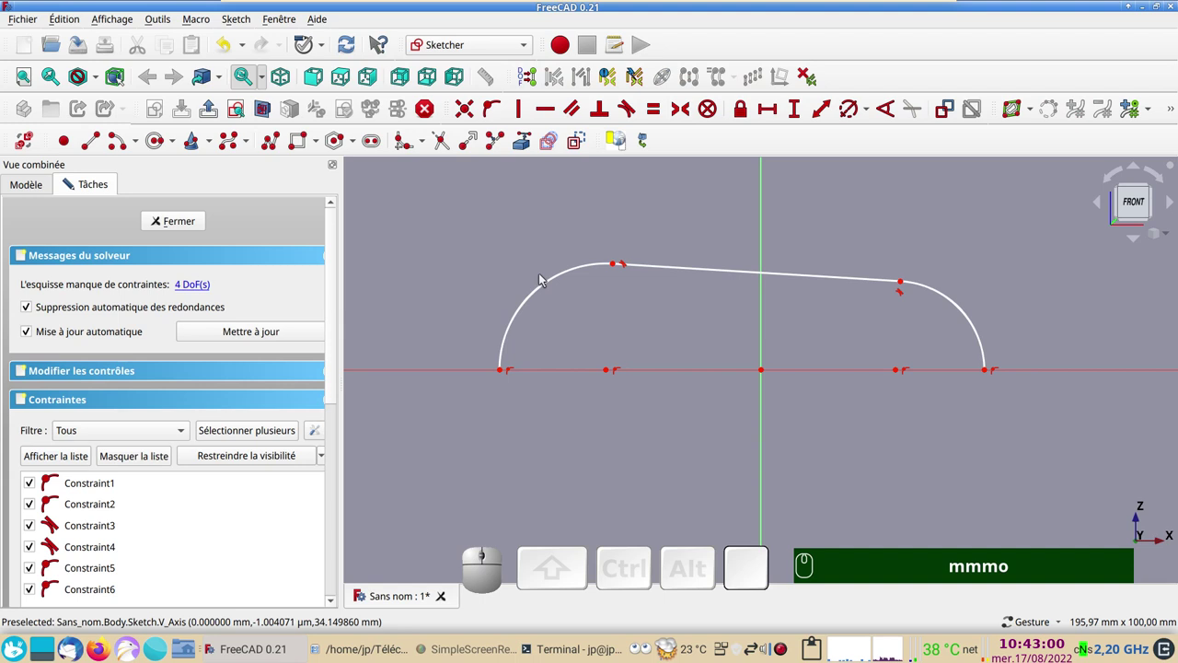
pyautogui.click(547, 283)
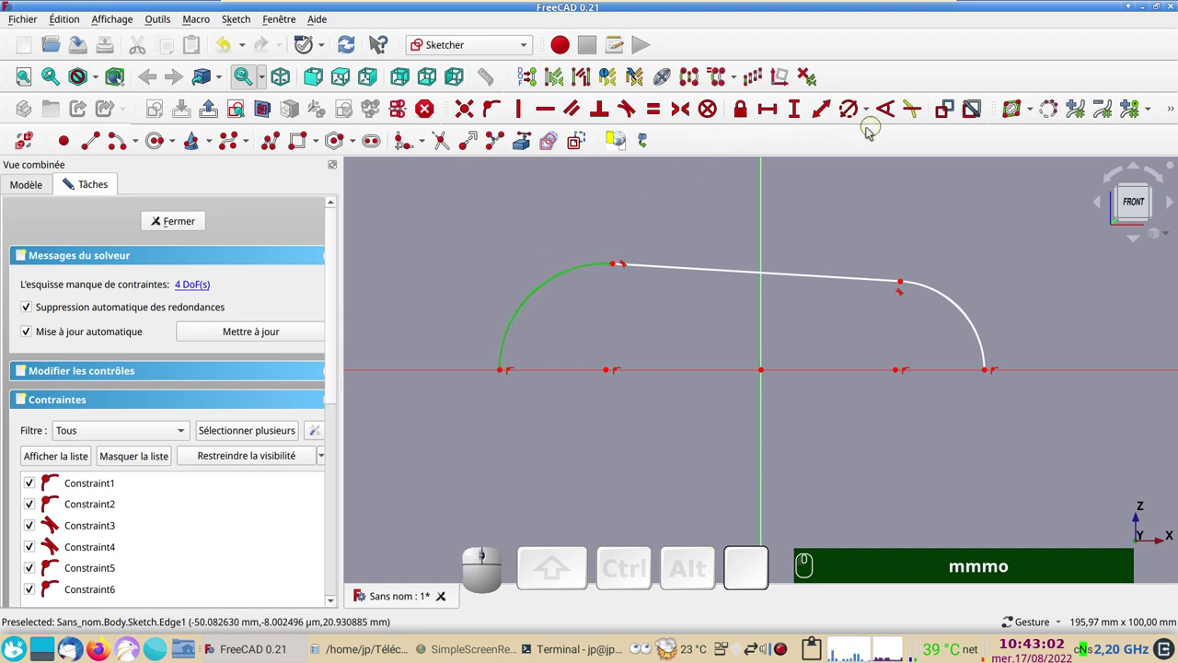
pyautogui.click(848, 110)
pyautogui.press('KP_4')
pyautogui.press('KP_0')
pyautogui.press('KP_0')
pyautogui.press('Return')
pyautogui.press('Return')
pyautogui.click(954, 300)
pyautogui.click(850, 106)
pyautogui.press('KP_2')
pyautogui.press('KP_5')
pyautogui.press('Return')
pyautogui.press('KP_Enter')
pyautogui.rightClick(430, 393)
pyautogui.click(411, 394)
# Make the two profile endpoints on the axis symmetric about the sketch origin.
pyautogui.click(411, 372)
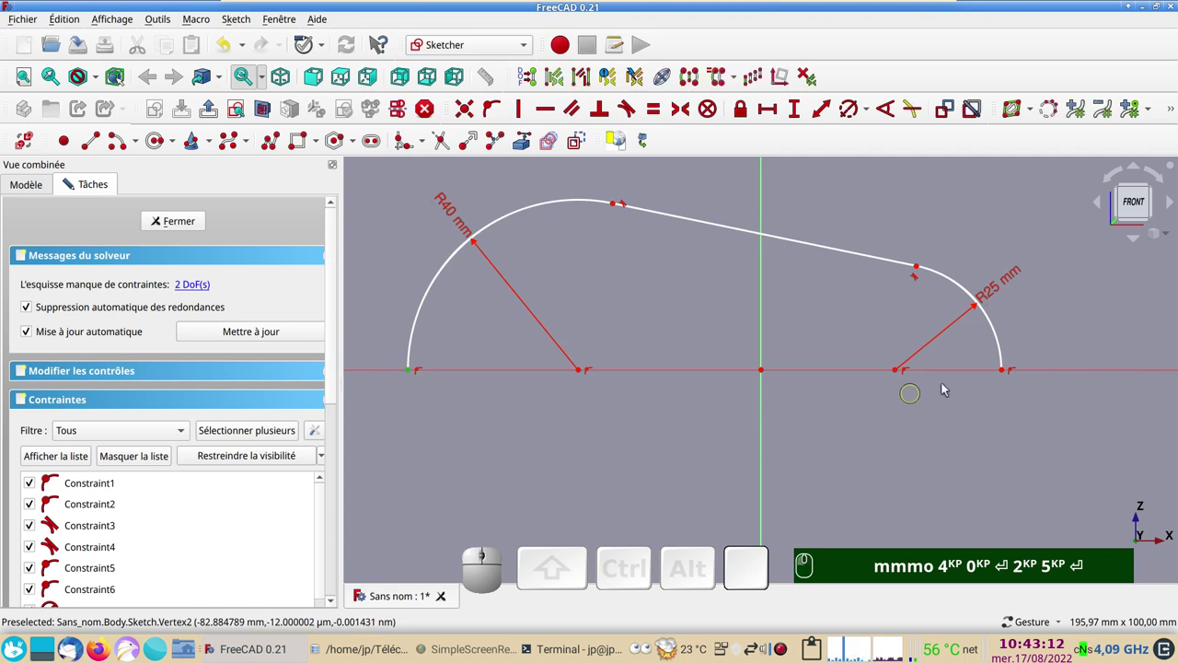
pyautogui.click(1006, 372)
pyautogui.click(766, 417)
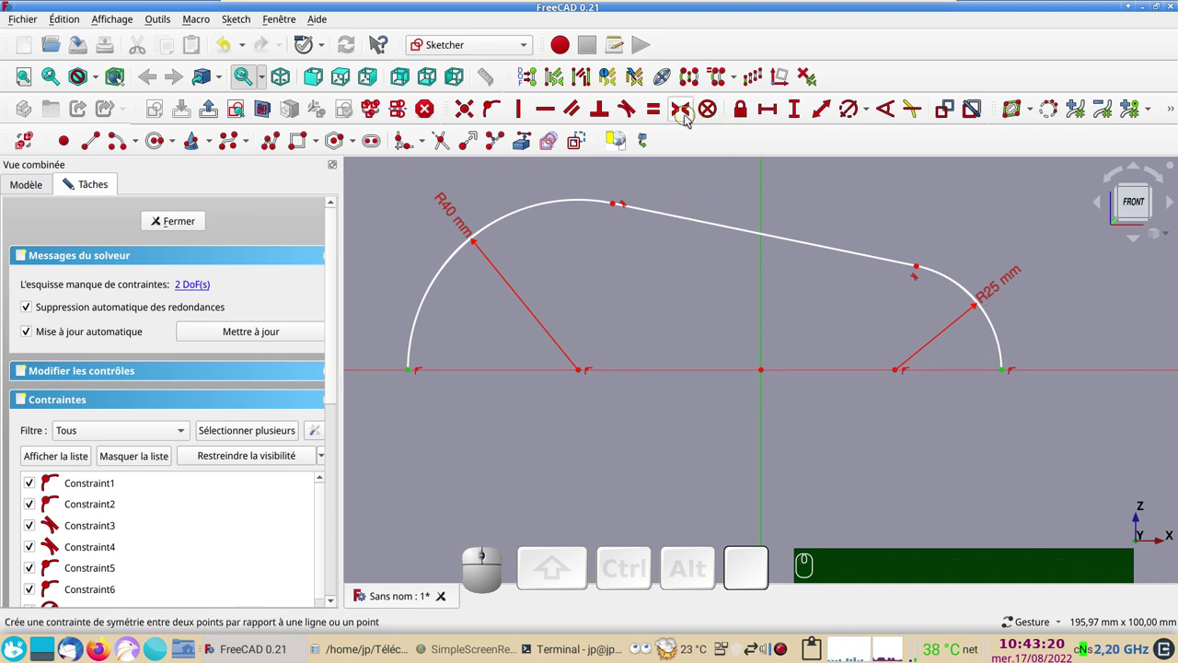
pyautogui.press('s')
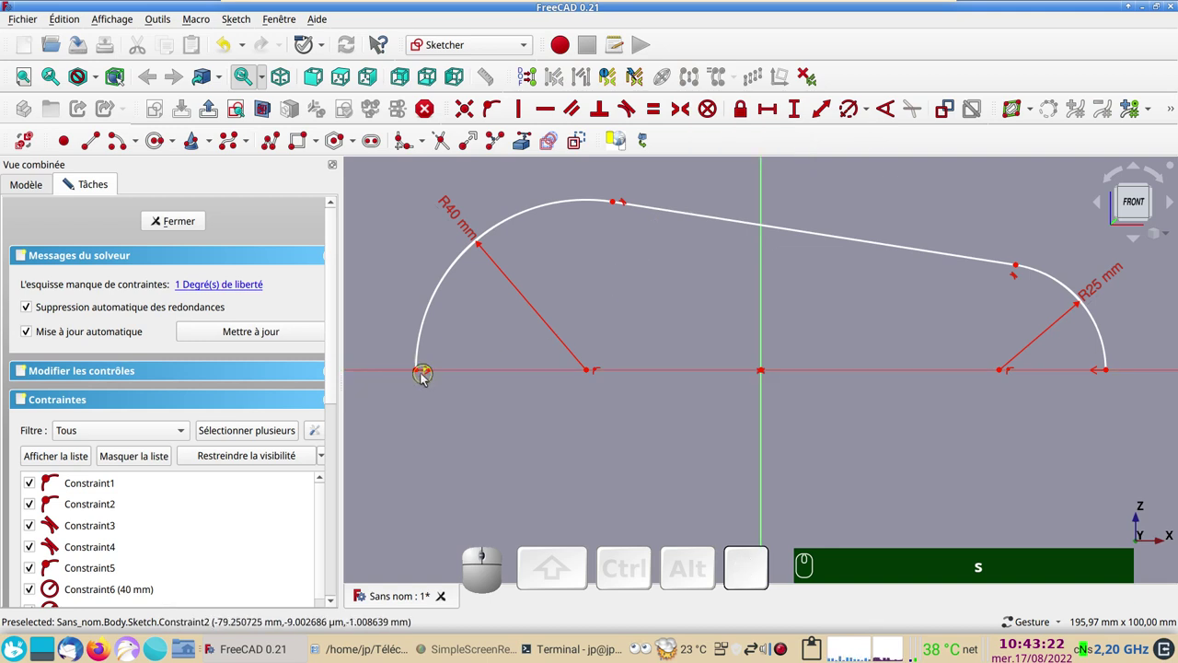
# Fix the overall width between the profile's two ends at 130 mm.
pyautogui.click(419, 374)
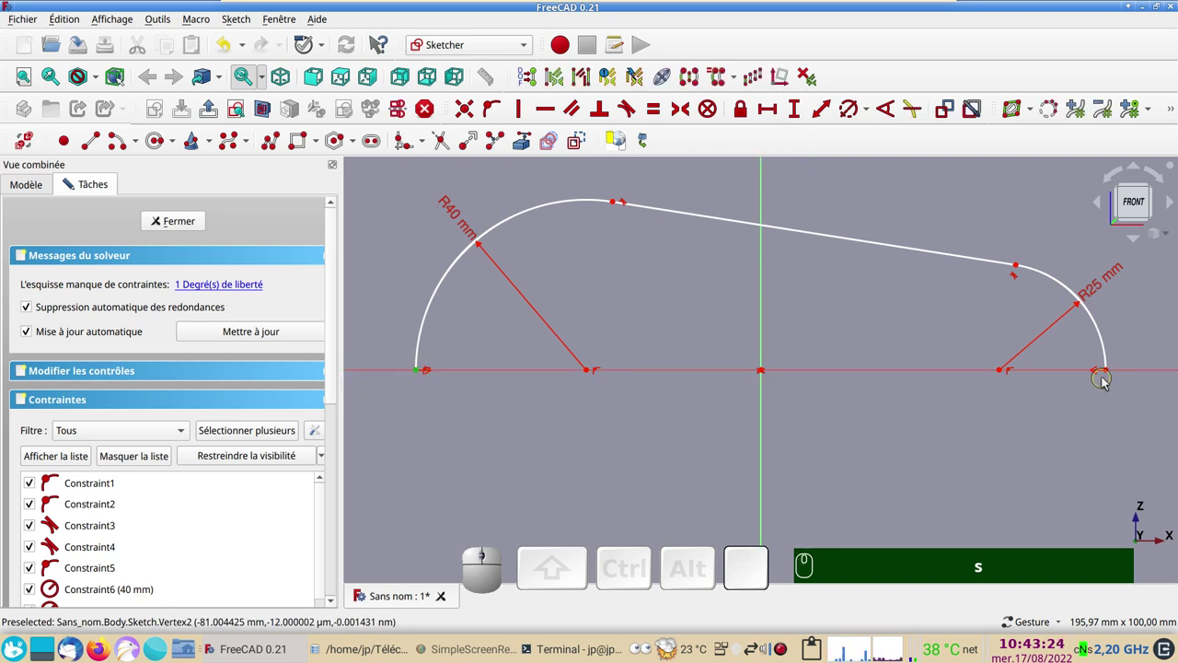
pyautogui.click(1109, 371)
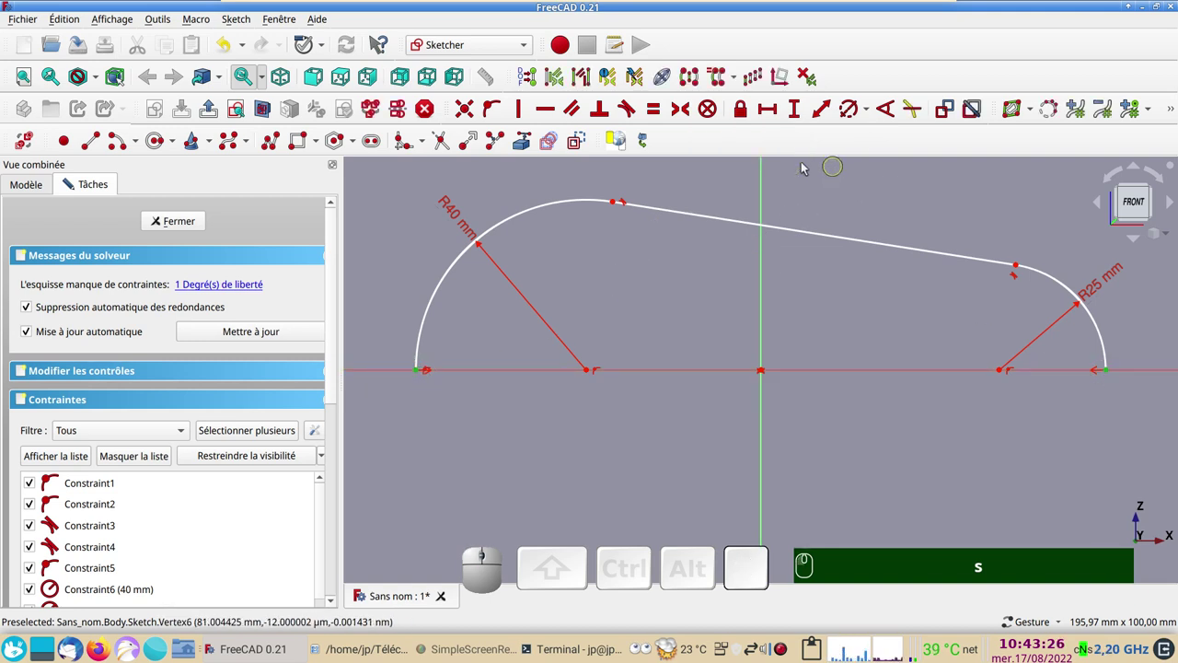
pyautogui.click(767, 113)
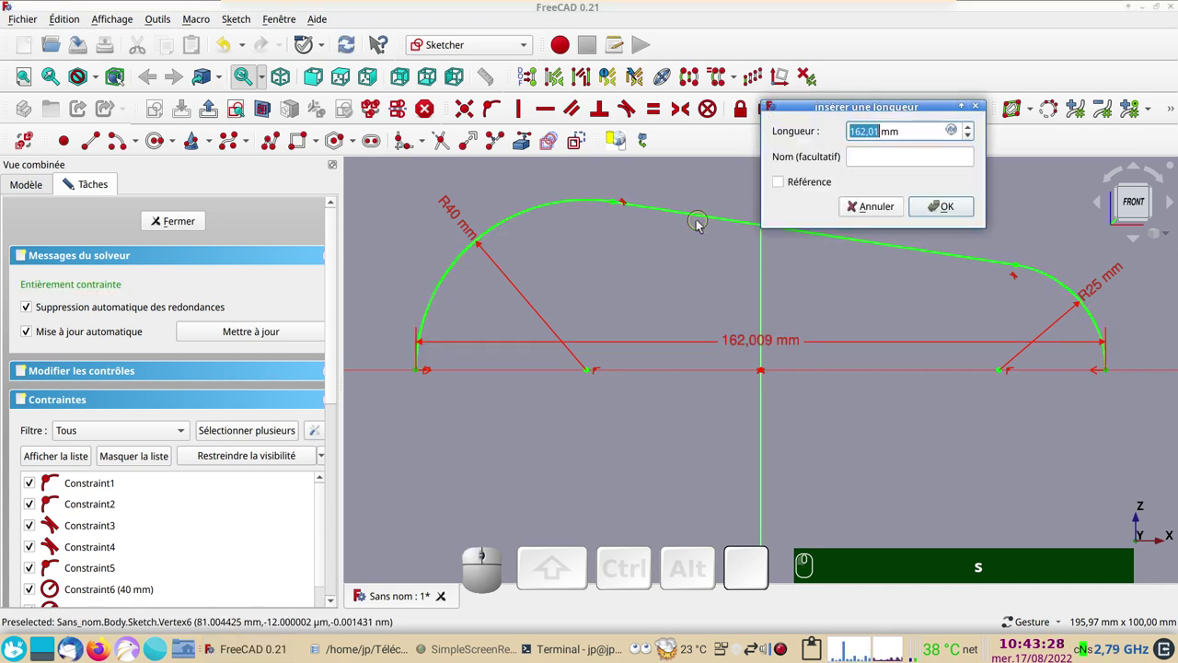
pyautogui.press('KP_1')
pyautogui.press('KP_3')
pyautogui.press('KP_0')
pyautogui.press('Return')
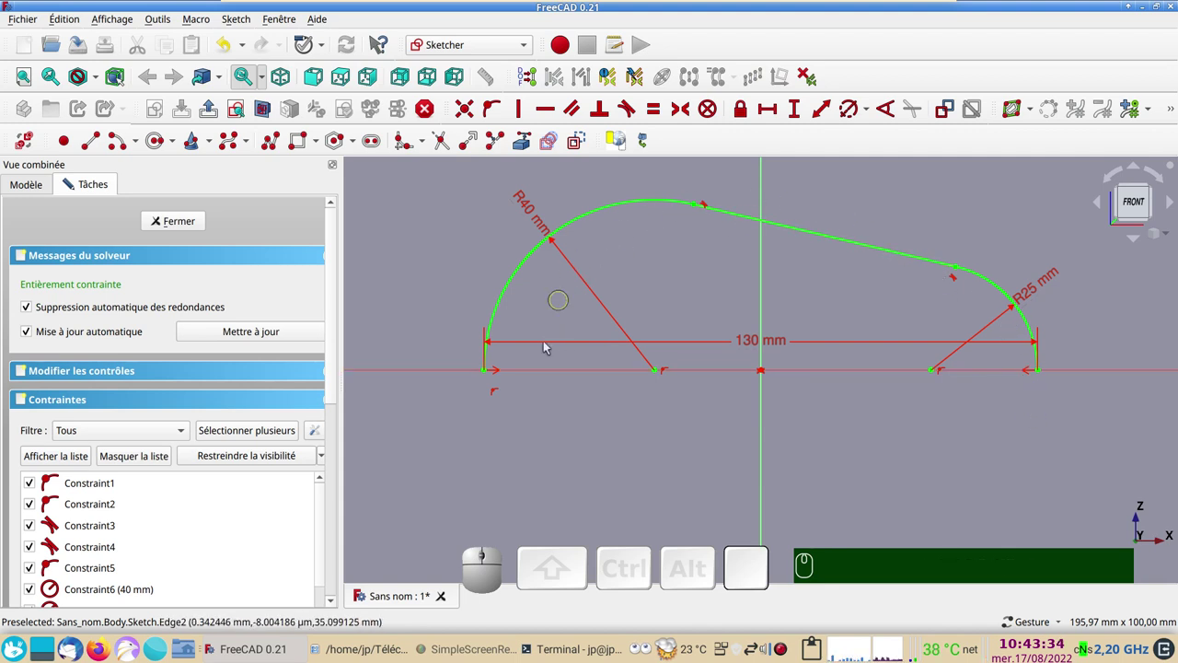
pyautogui.scroll(3)
pyautogui.rightClick(586, 402)
pyautogui.scroll(-3)
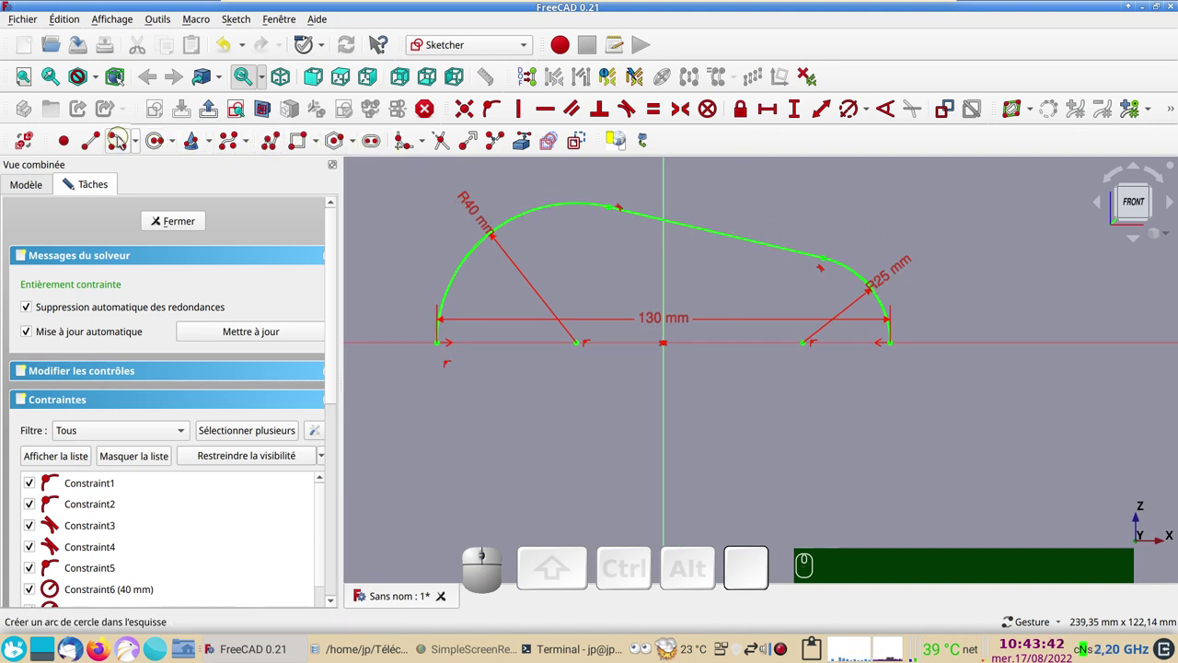
# Draw the inner arc–line–arc outline and drag its ends roughly into place inside the profile.
pyautogui.click(122, 139)
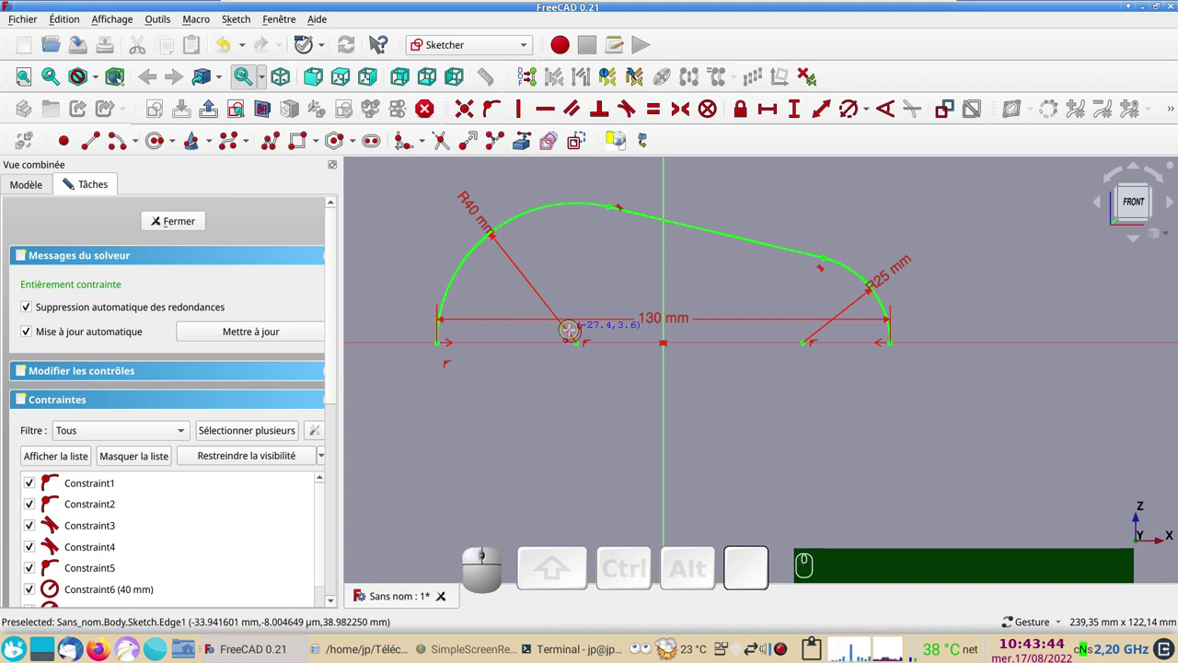
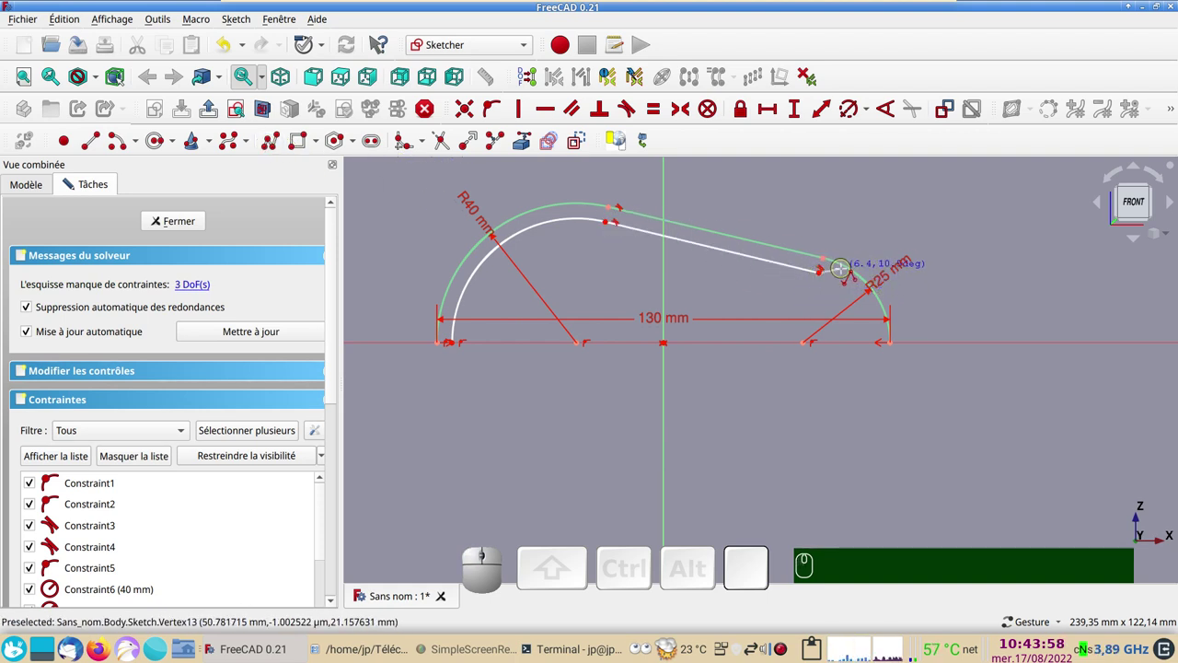
pyautogui.write('mmm')
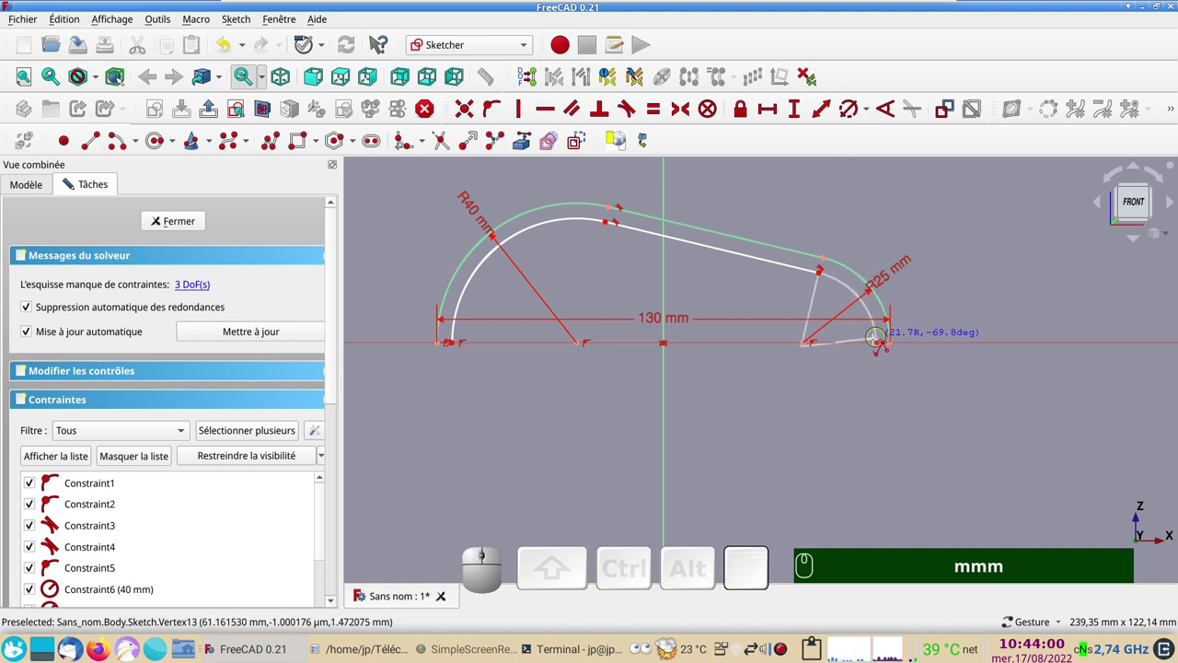
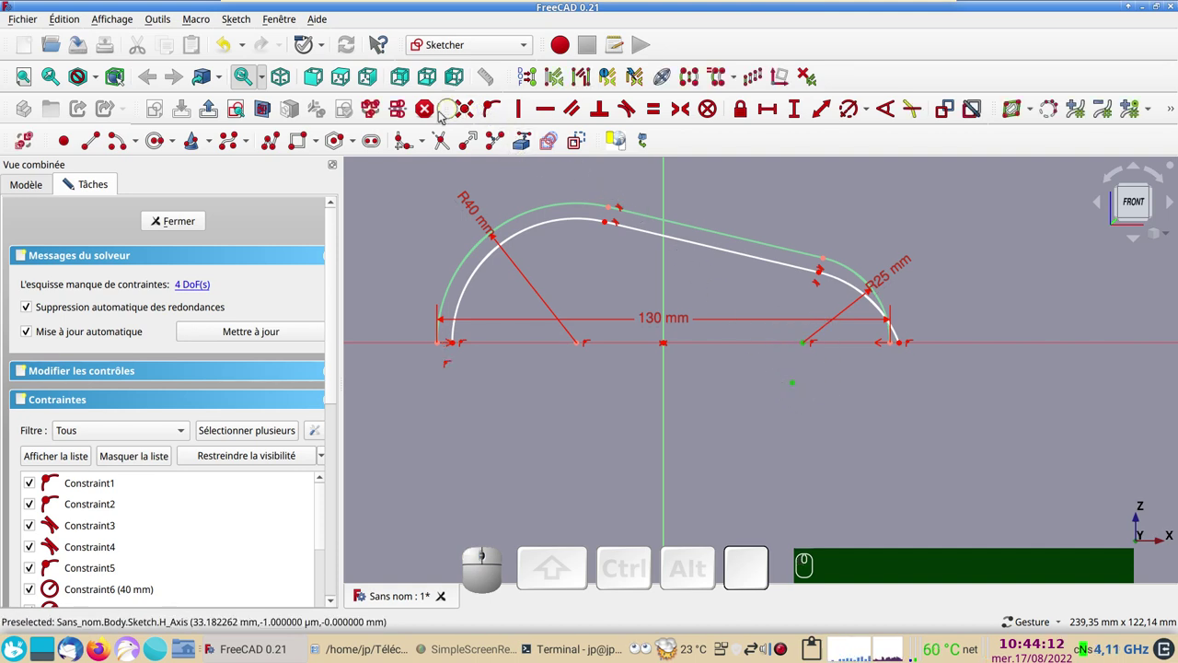
pyautogui.press('c')
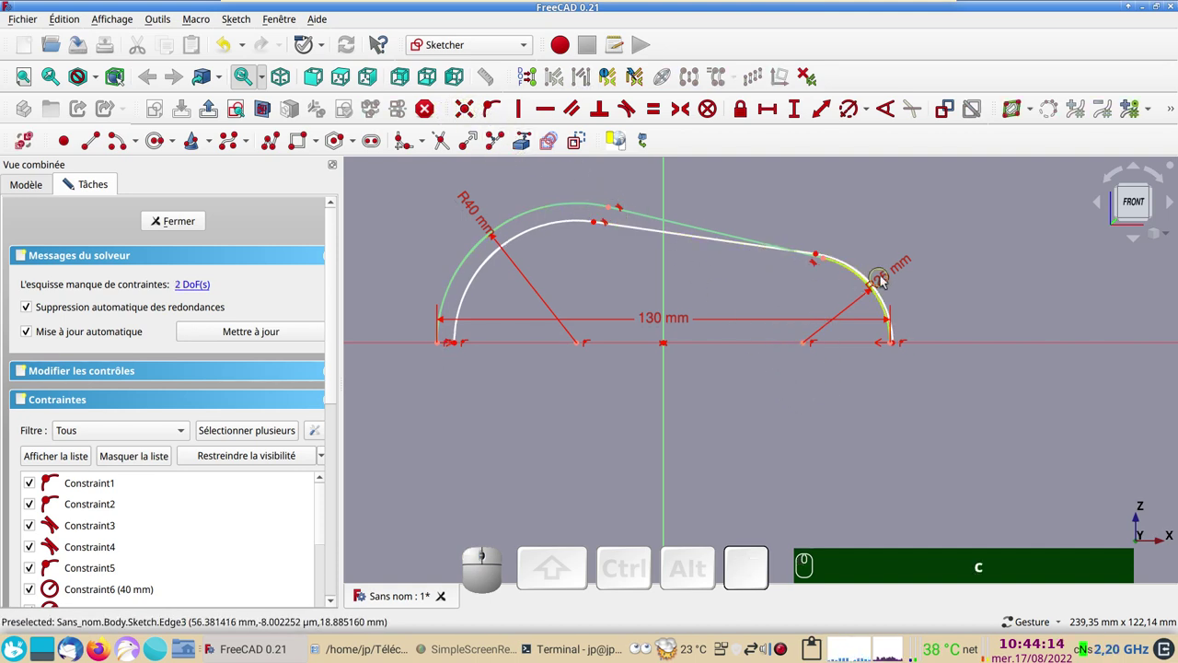
pyautogui.moveTo(862, 276); pyautogui.dragTo(792, 366)
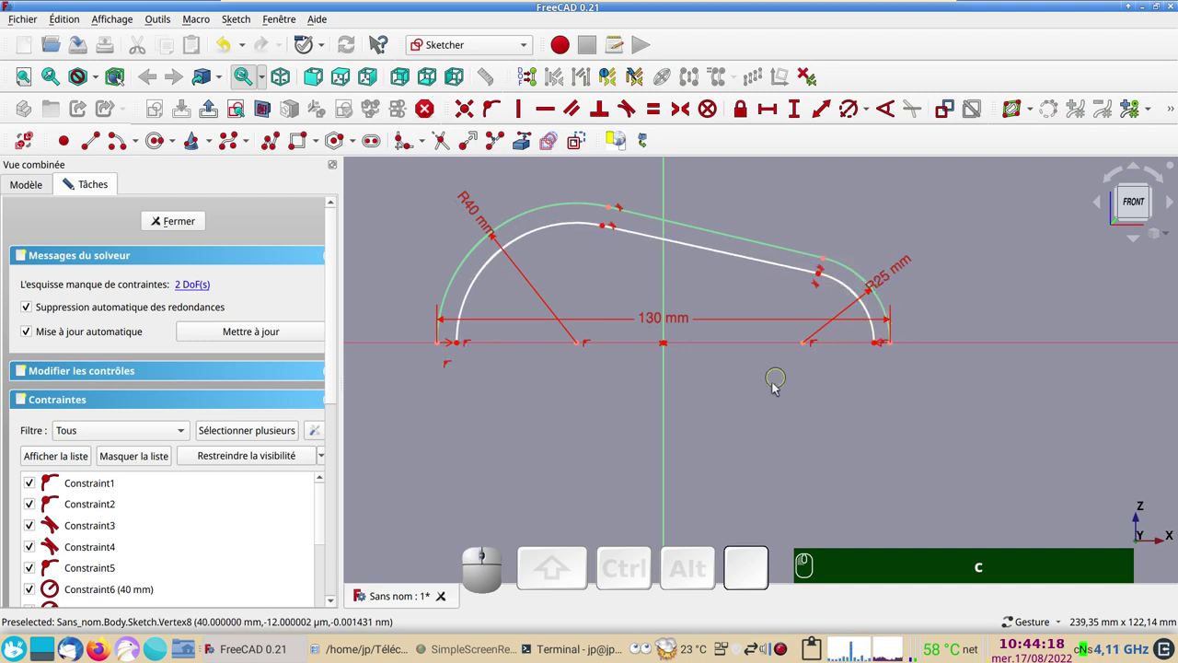
pyautogui.scroll(3)
pyautogui.moveTo(462, 403); pyautogui.dragTo(769, 440)
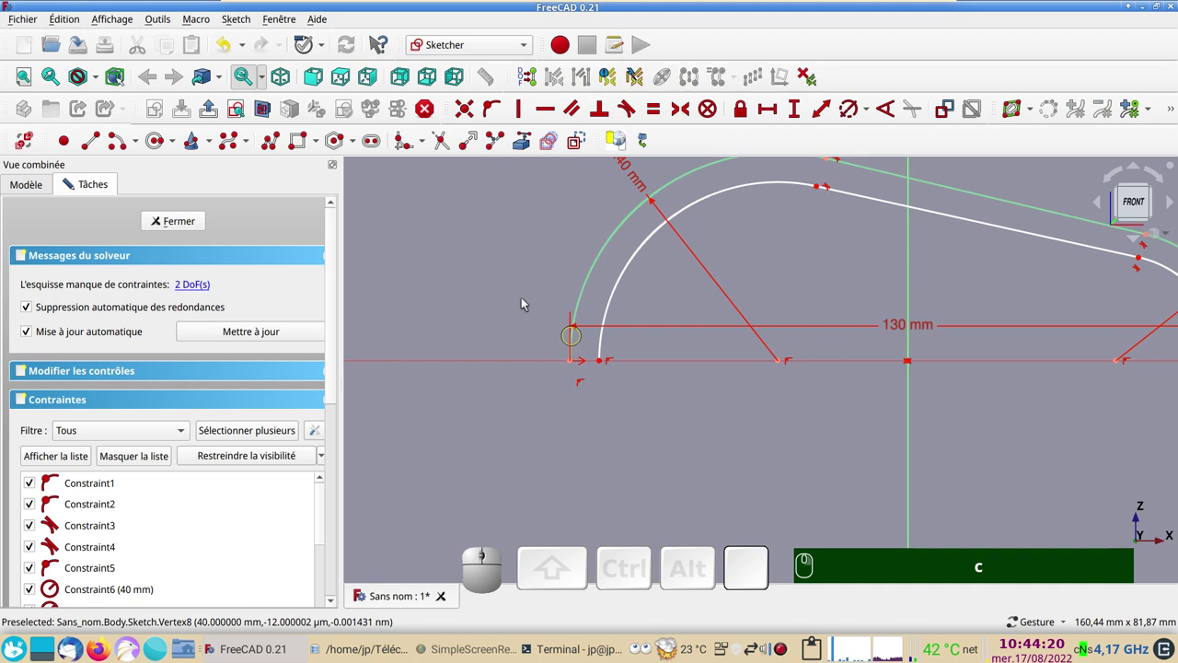
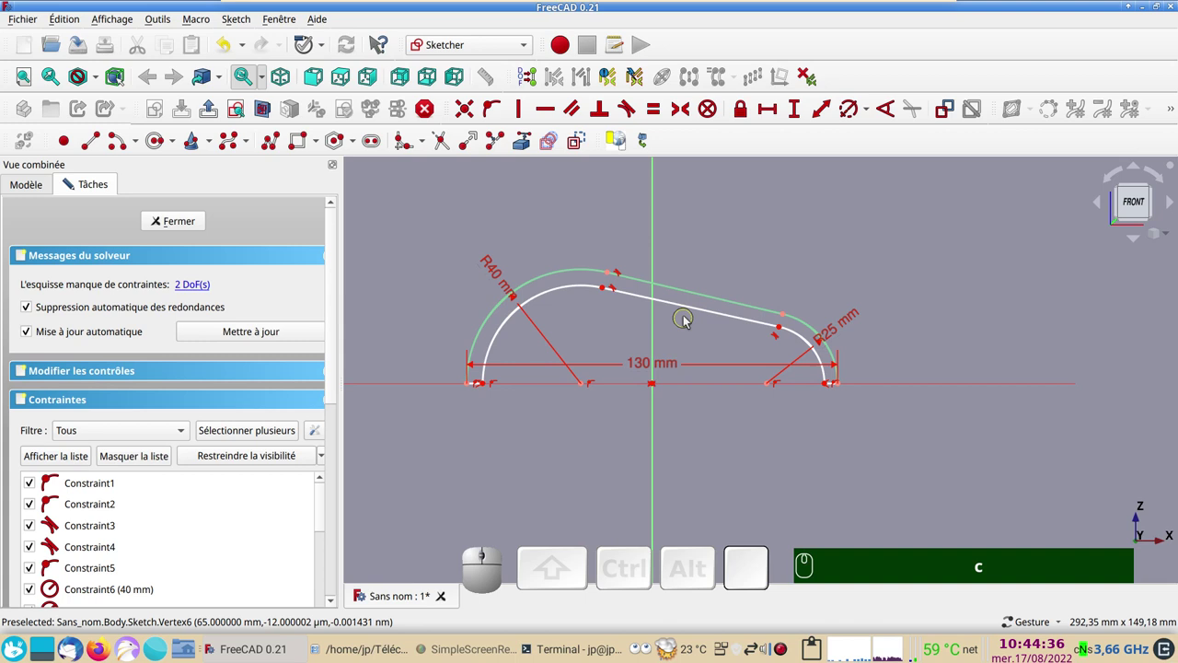
# Constrain the inner straight segment parallel to the outer one.
pyautogui.click(688, 312)
pyautogui.write('c')
pyautogui.click(698, 293)
pyautogui.write('p')
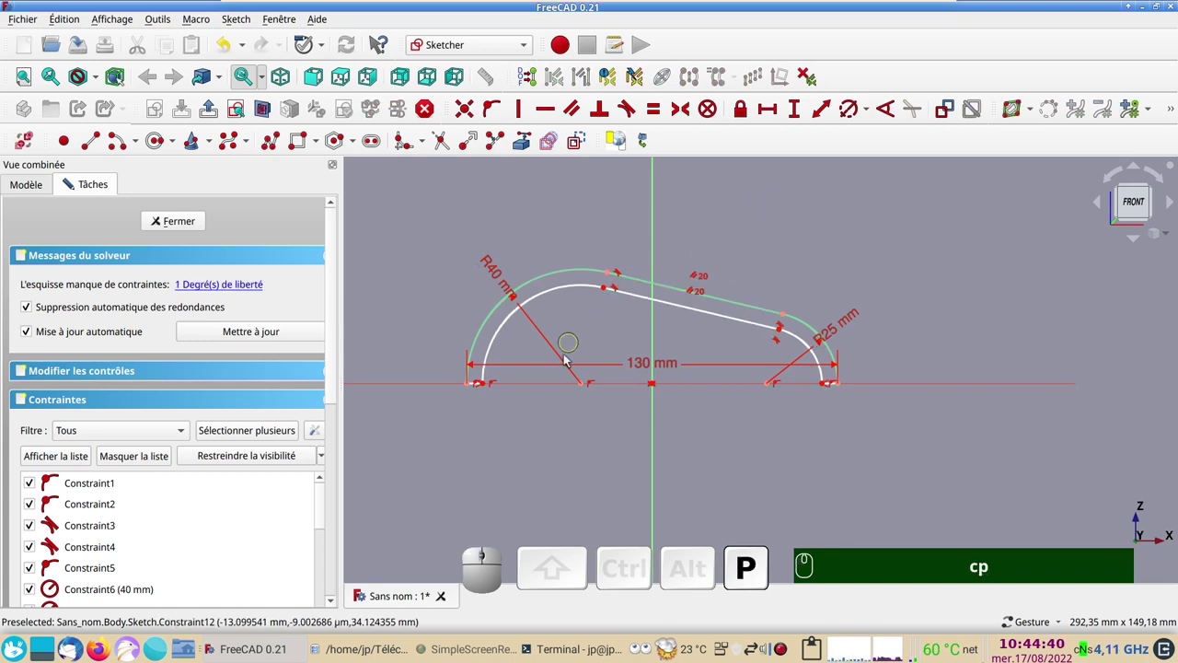
pyautogui.click(499, 333)
pyautogui.click(747, 224)
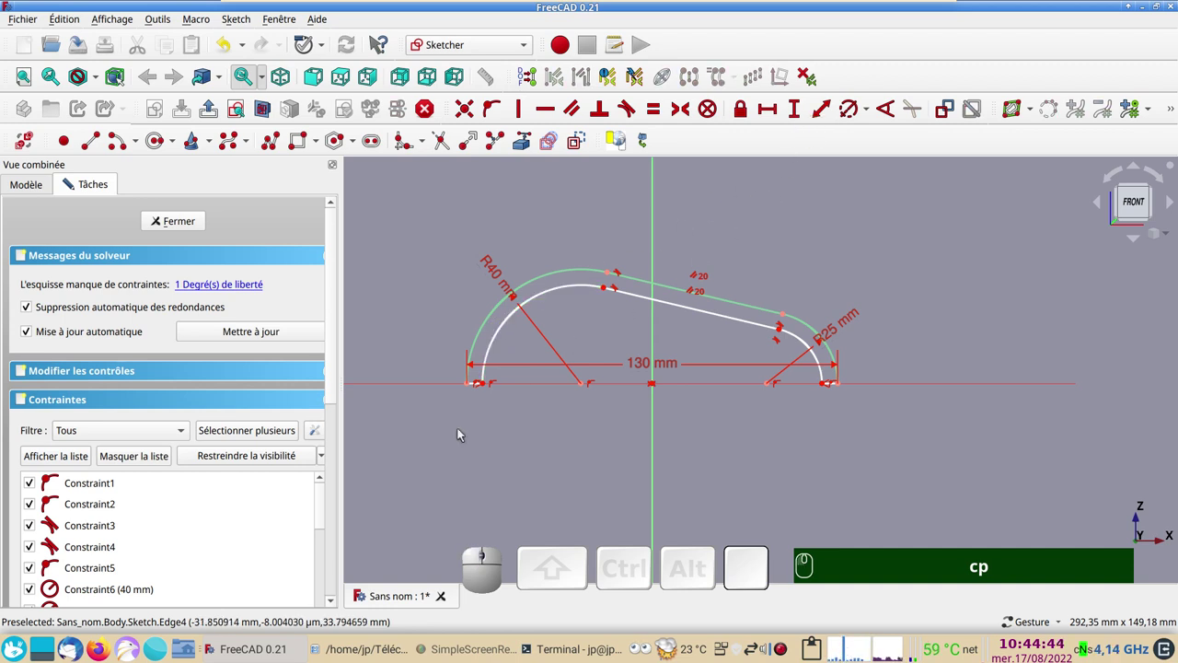
pyautogui.scroll(3)
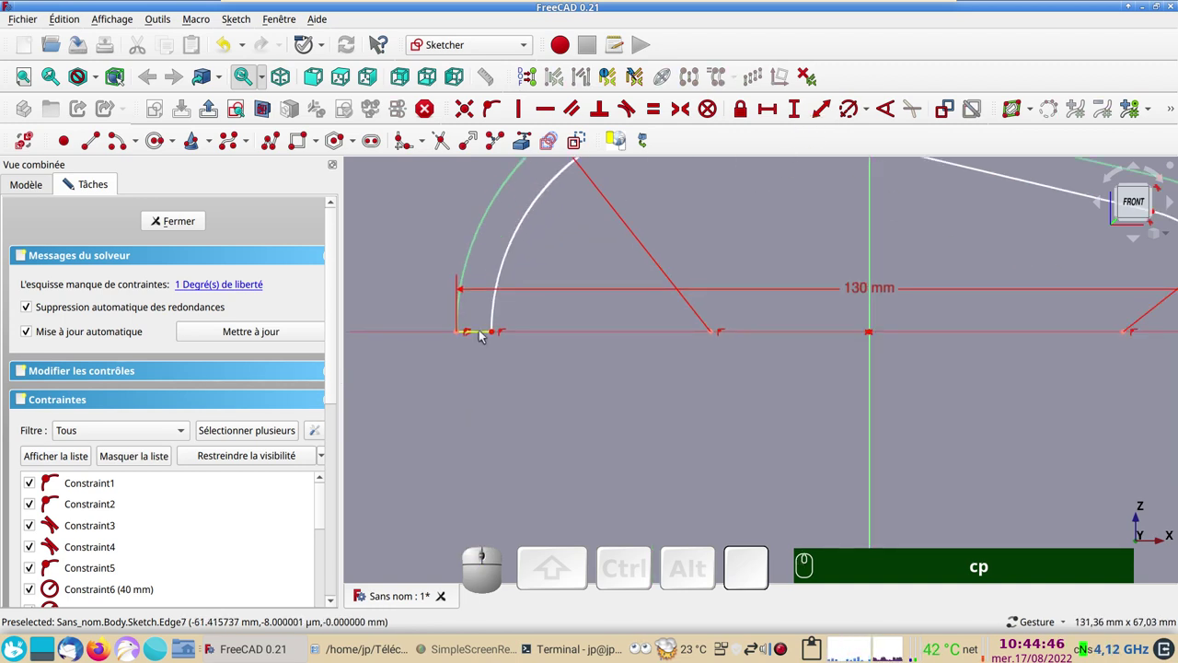
# Set a 3 mm distance between the outer and inner left ends as wall thickness.
pyautogui.click(483, 333)
pyautogui.click(774, 115)
pyautogui.press('KP_3')
pyautogui.press('KP_3')
pyautogui.press('Return')
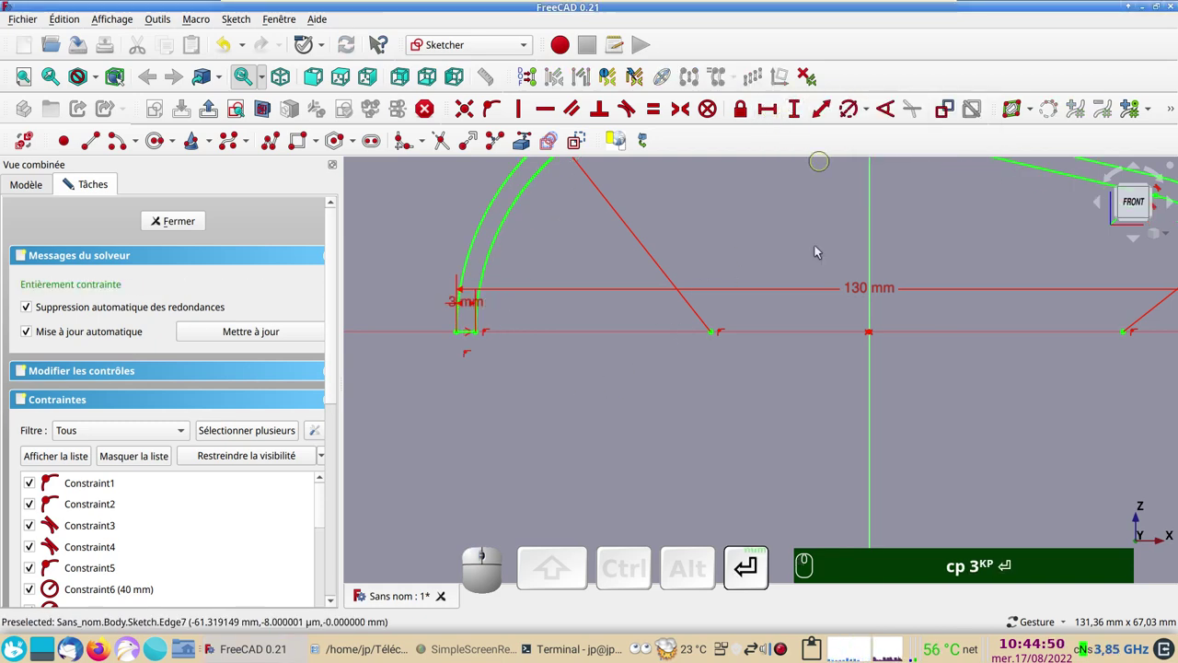
pyautogui.scroll(-3)
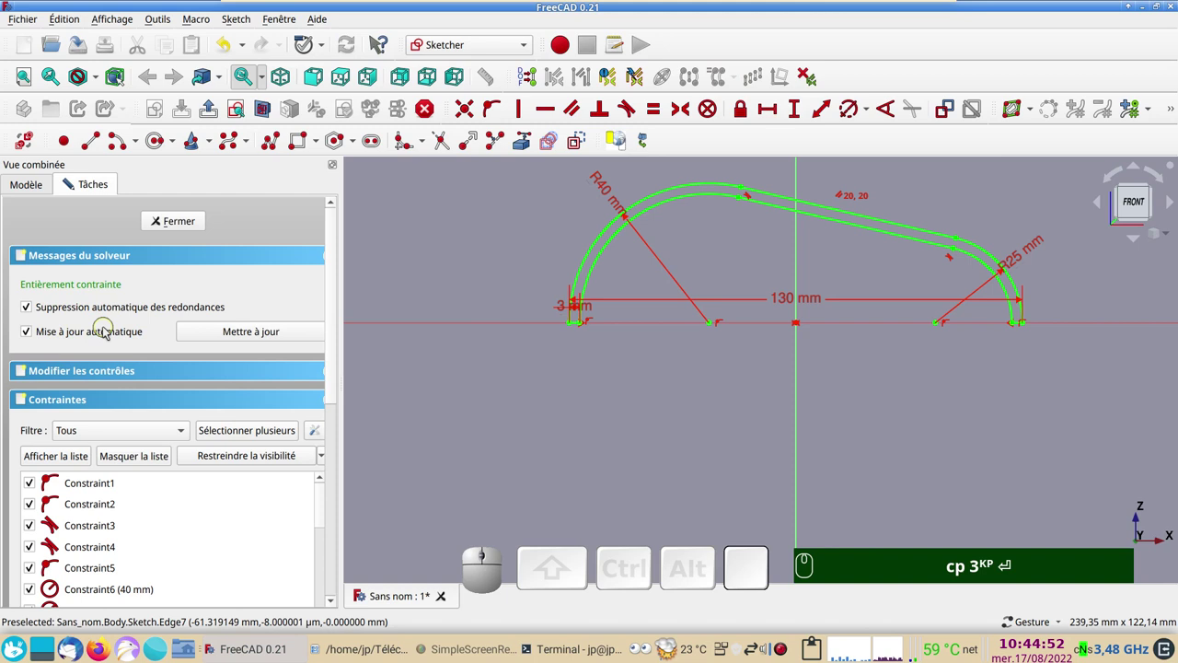
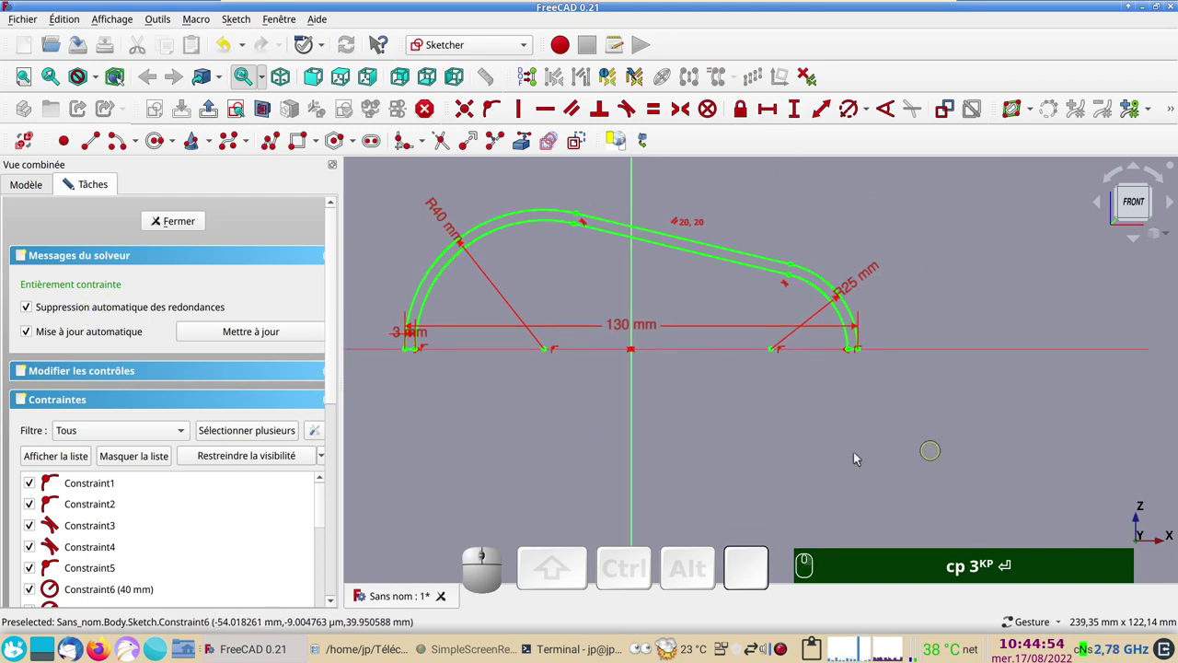
pyautogui.rightClick(749, 436)
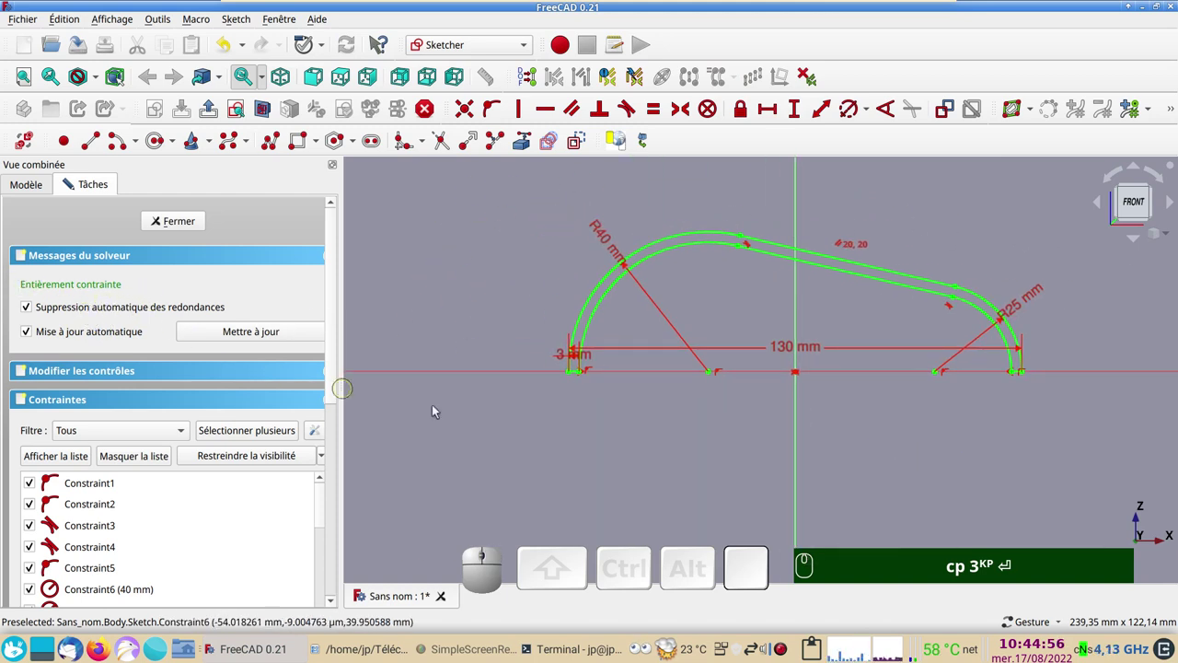
# Close the fully constrained sketch and return to Part Design.
pyautogui.click(186, 220)
pyautogui.scroll(-3)
pyautogui.click(28, 157)
pyautogui.scroll(-3)
# Duplicate Sketch via Édition > Dupliquer, confirming dependencies, to get Sketch001 in the body.
pyautogui.moveTo(591, 426); pyautogui.dragTo(520, 399)
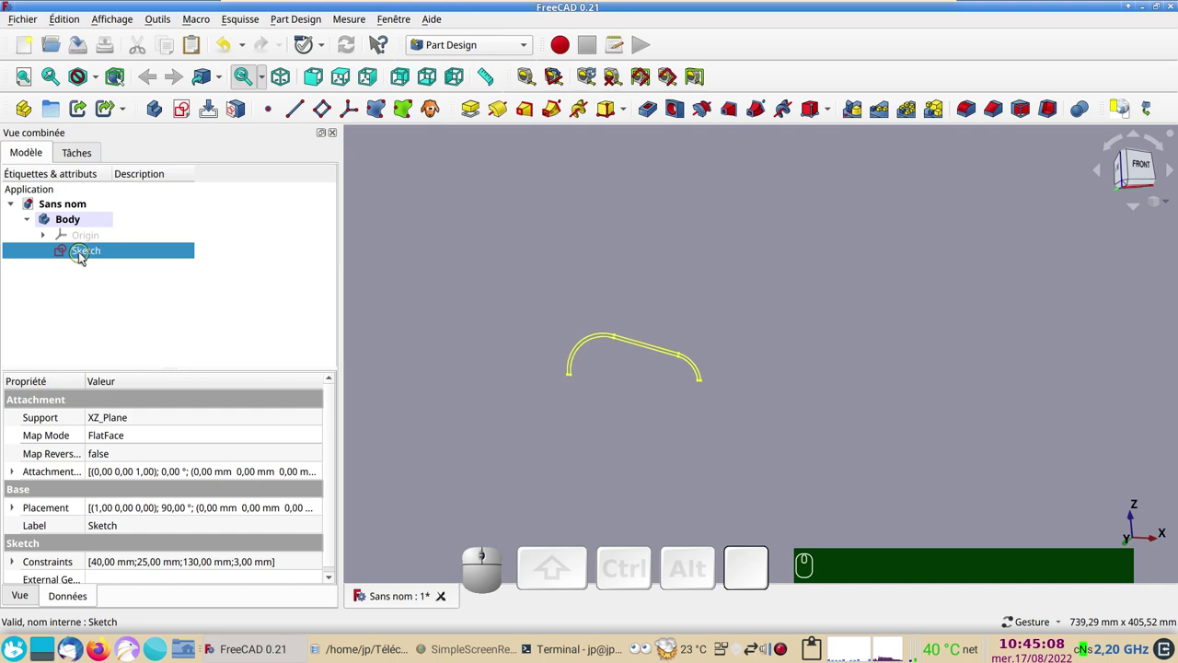
pyautogui.click(72, 26)
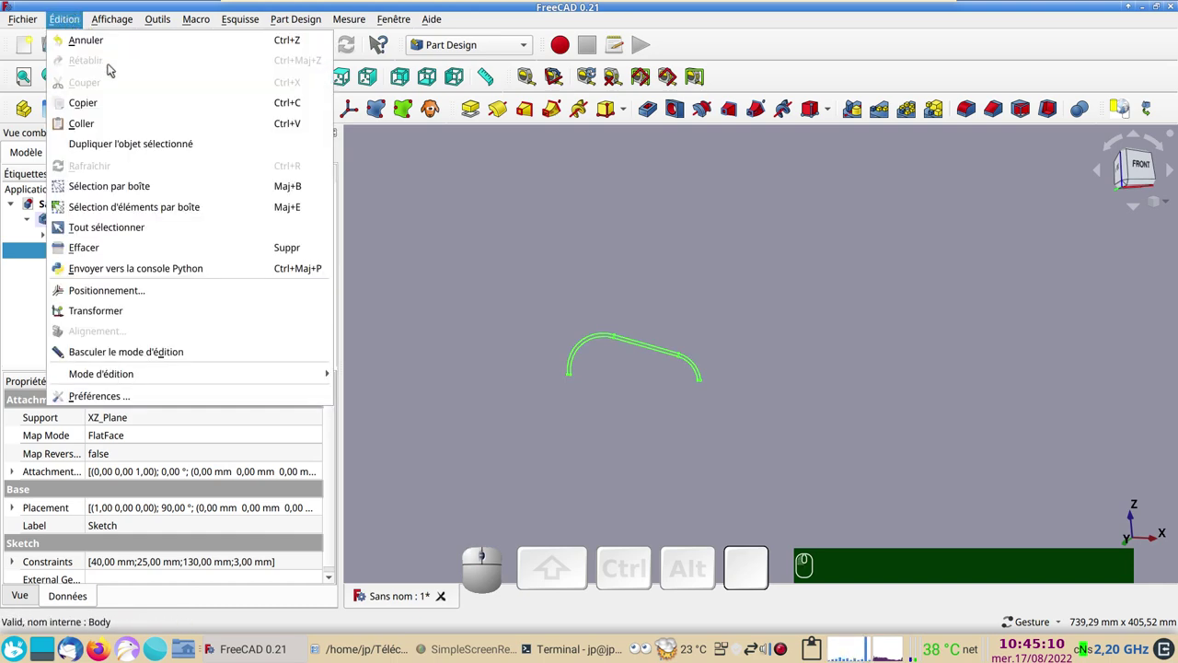
pyautogui.click(138, 146)
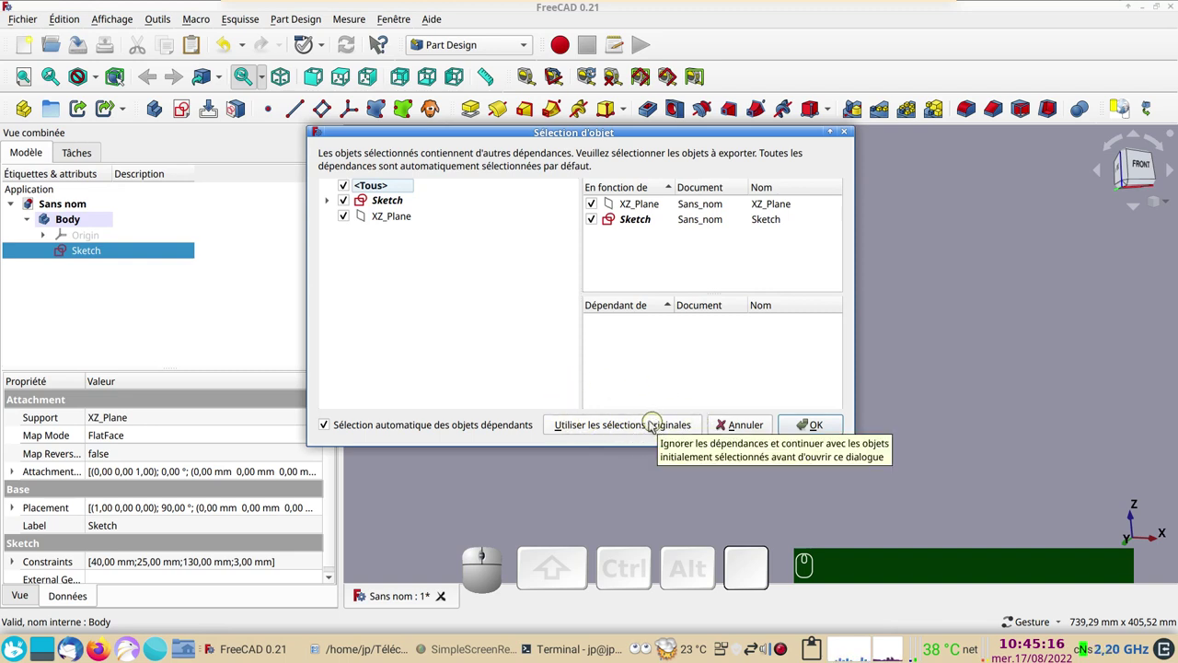
pyautogui.click(593, 429)
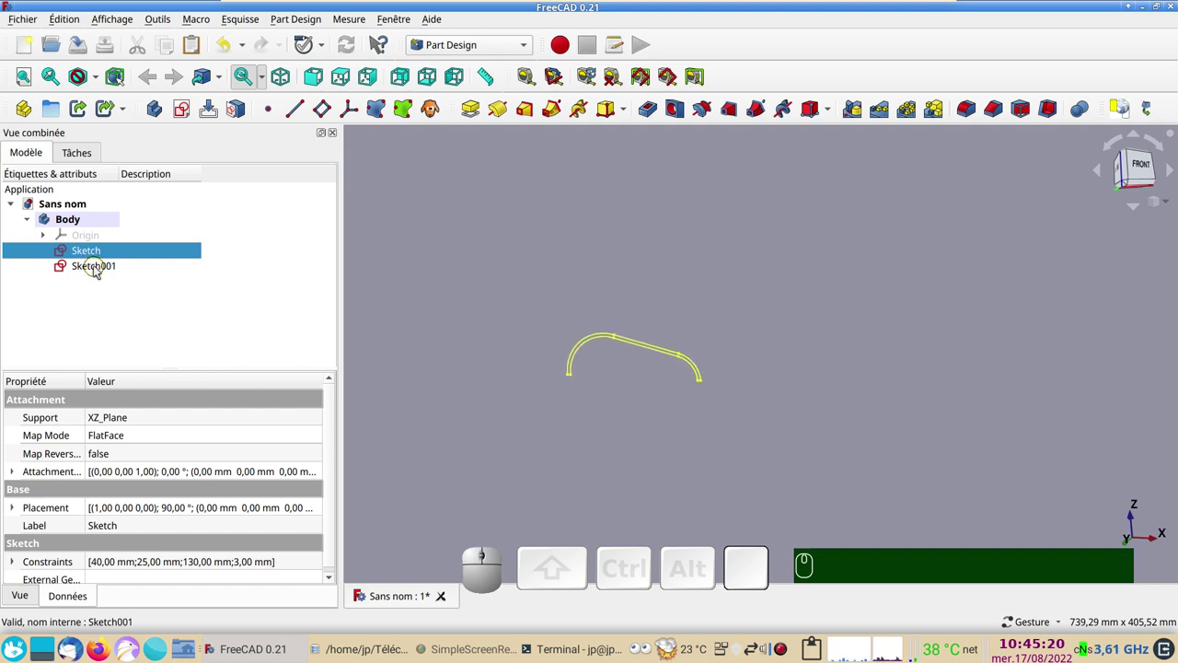
# Edit Sketch001, change the R40 and R25 arc radii both to 10 mm, and close it.
pyautogui.click(99, 270)
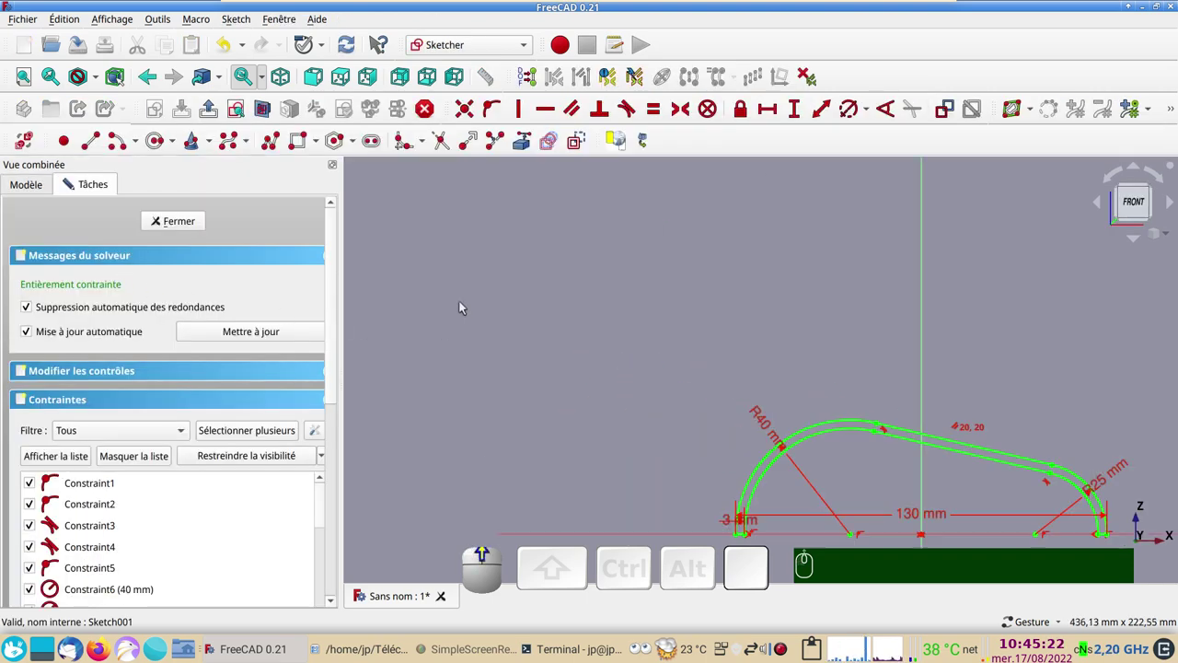
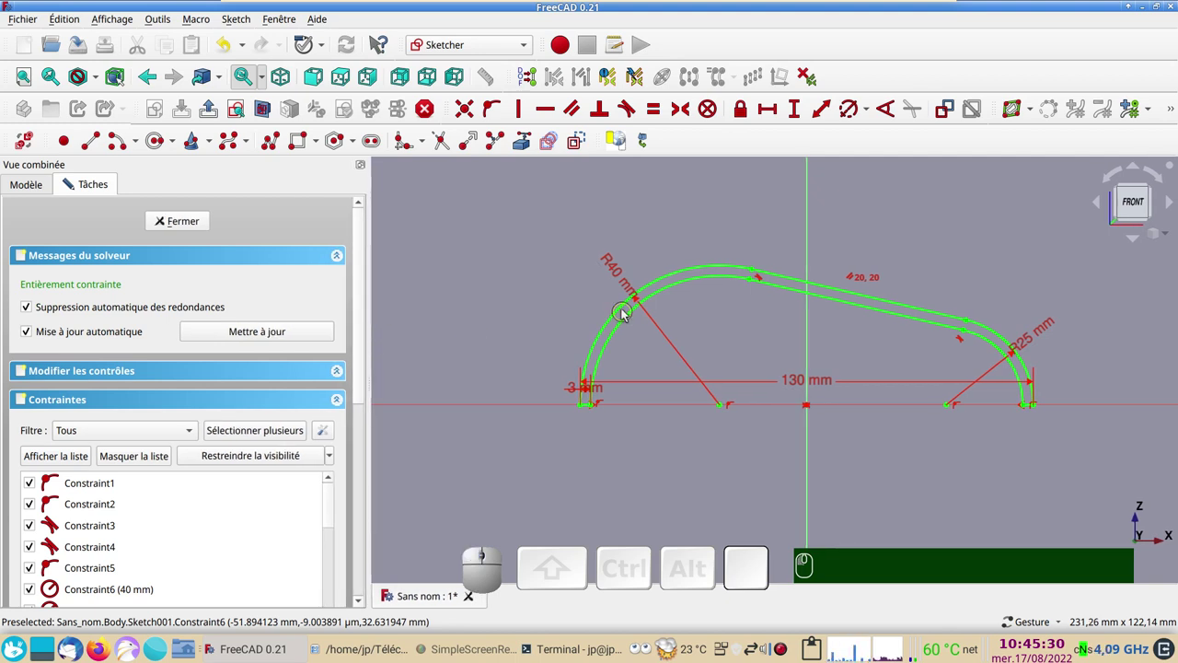
pyautogui.click(630, 286)
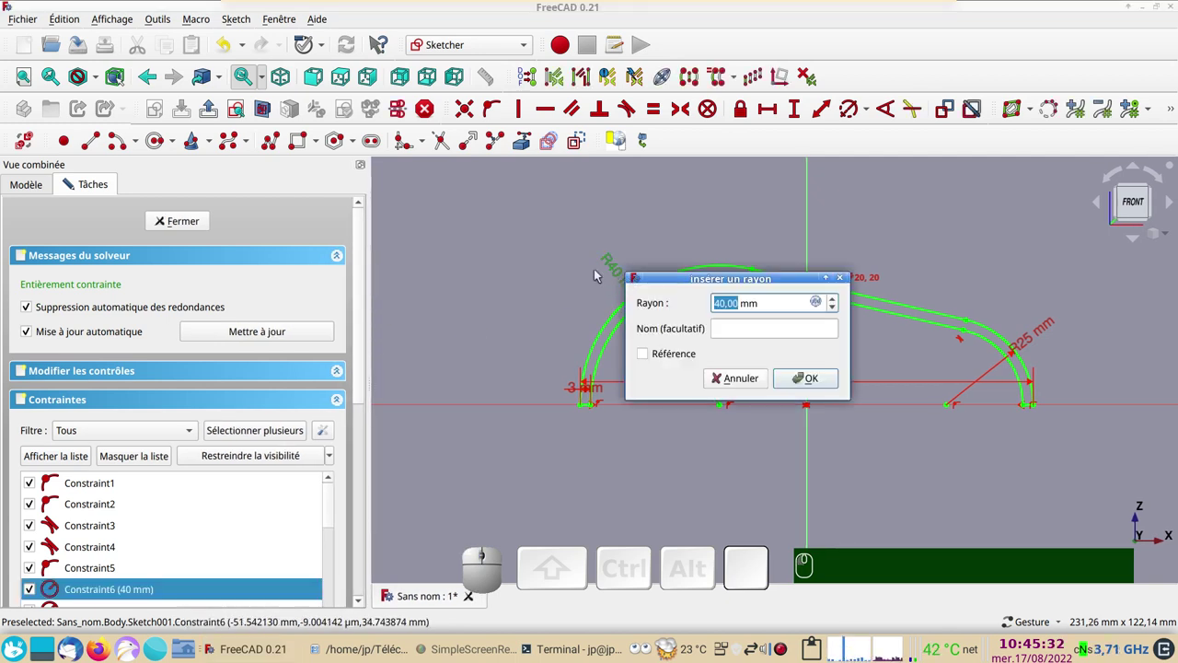
pyautogui.press('KP_1')
pyautogui.press('KP_0')
pyautogui.press('KP_Enter')
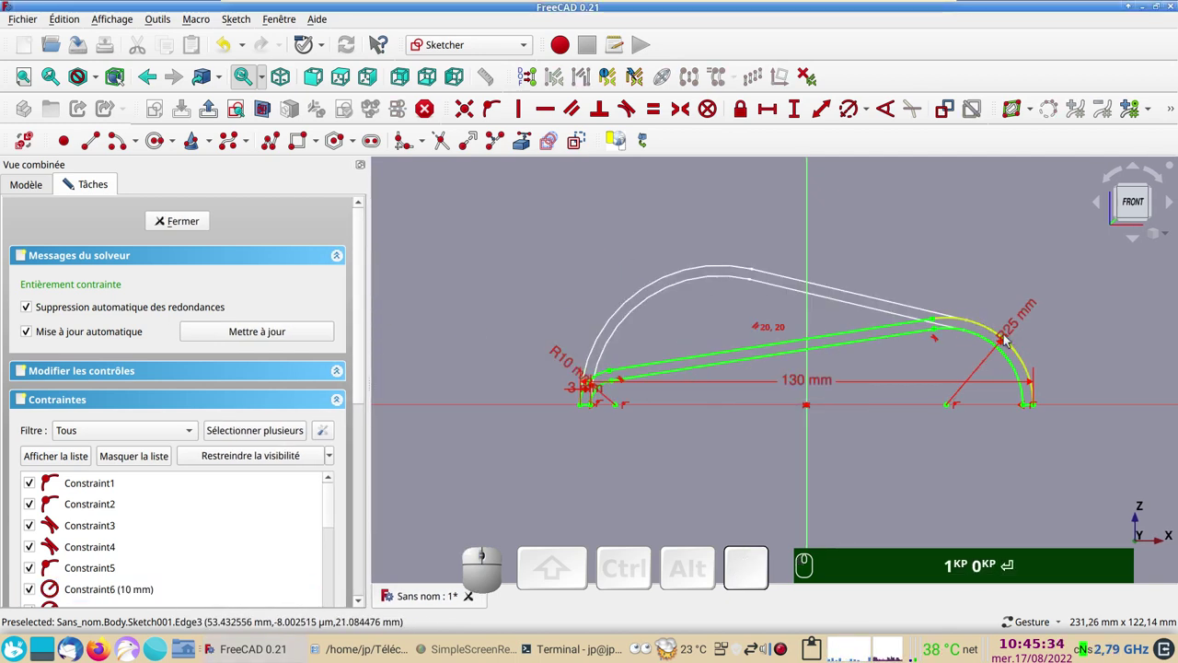
pyautogui.click(1015, 337)
pyautogui.press('KP_1')
pyautogui.press('KP_0')
pyautogui.press('KP_Enter')
pyautogui.click(192, 231)
pyautogui.click(811, 428)
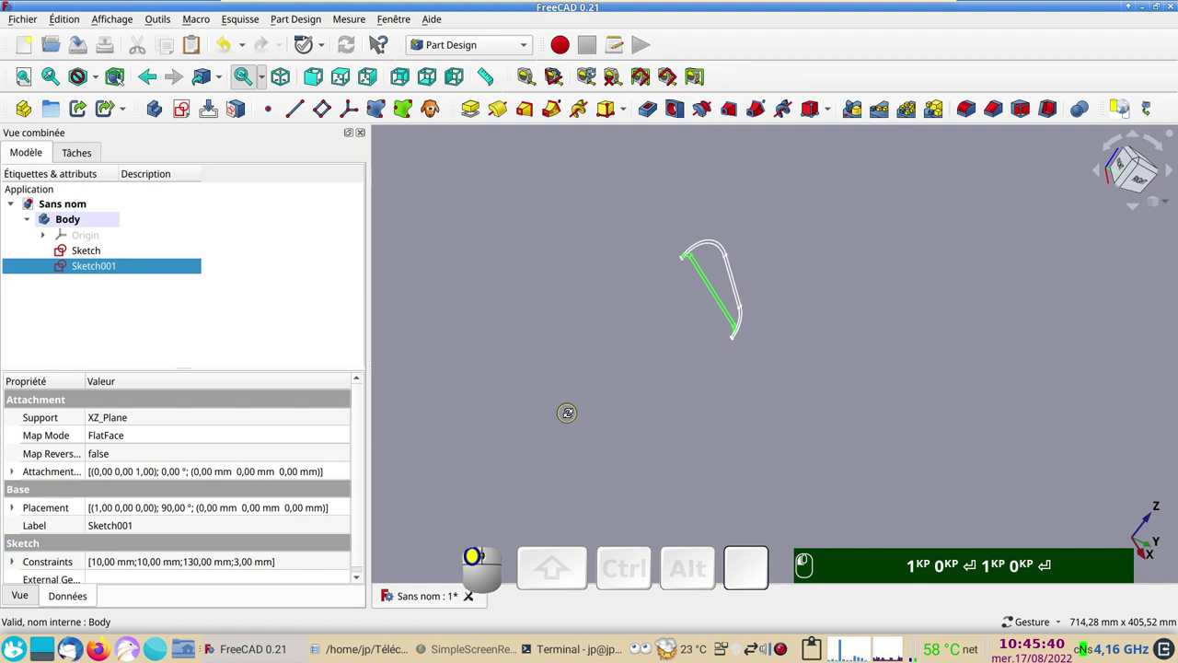
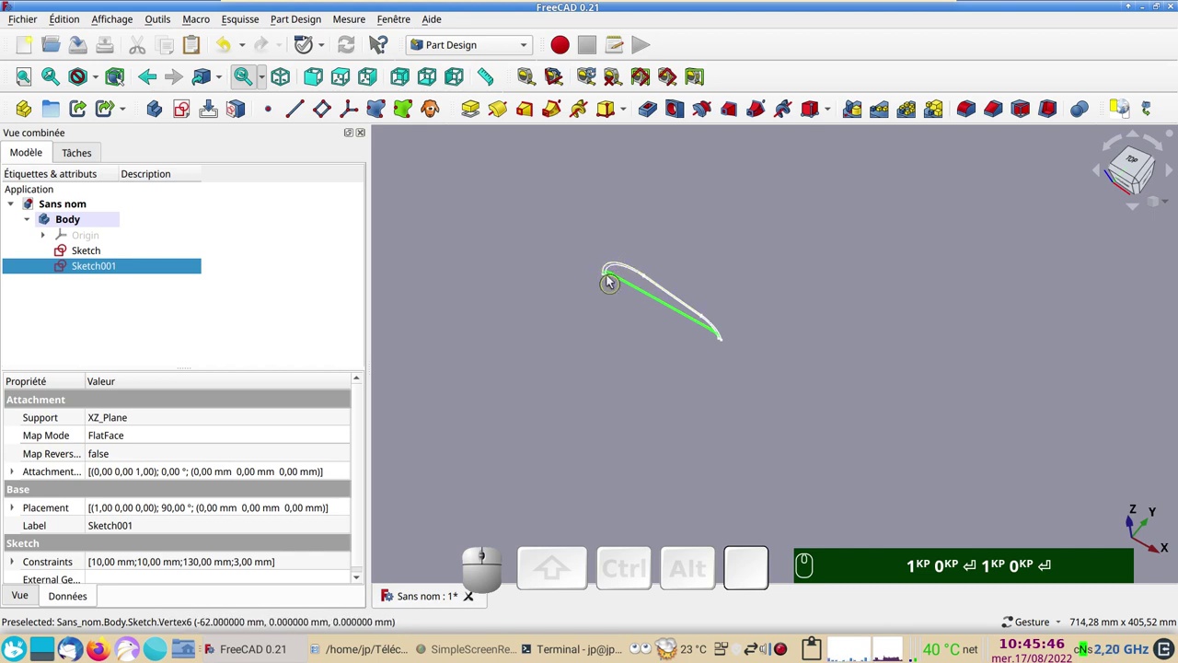
pyautogui.click(643, 432)
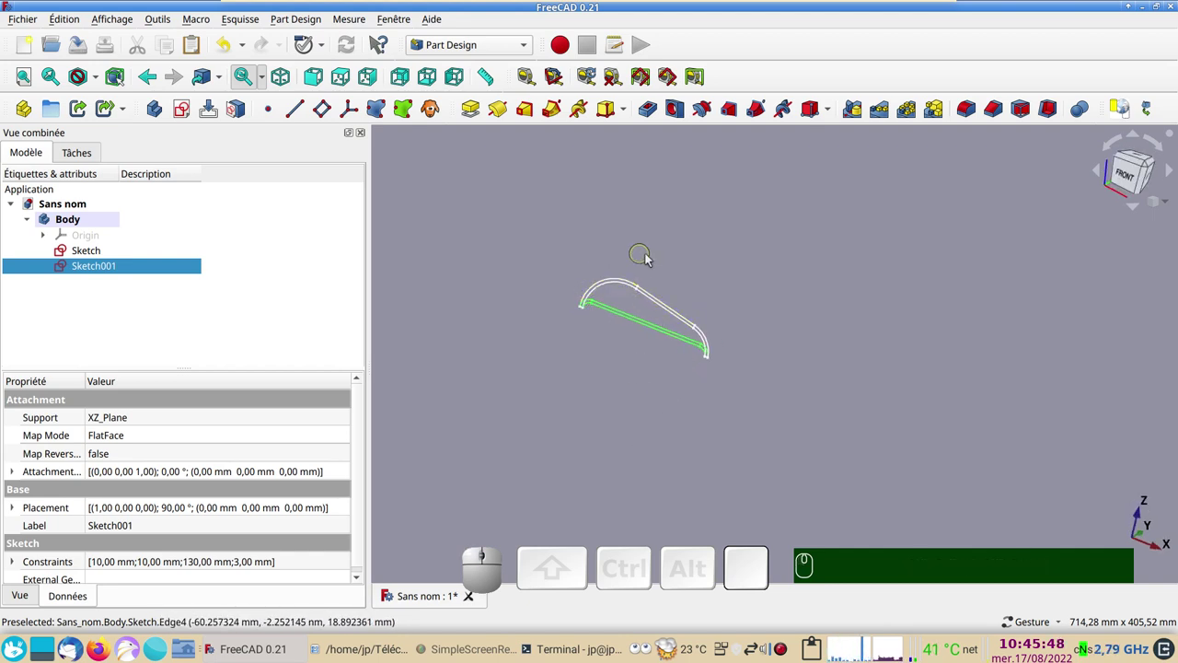
pyautogui.click(658, 230)
pyautogui.click(137, 270)
pyautogui.click(83, 254)
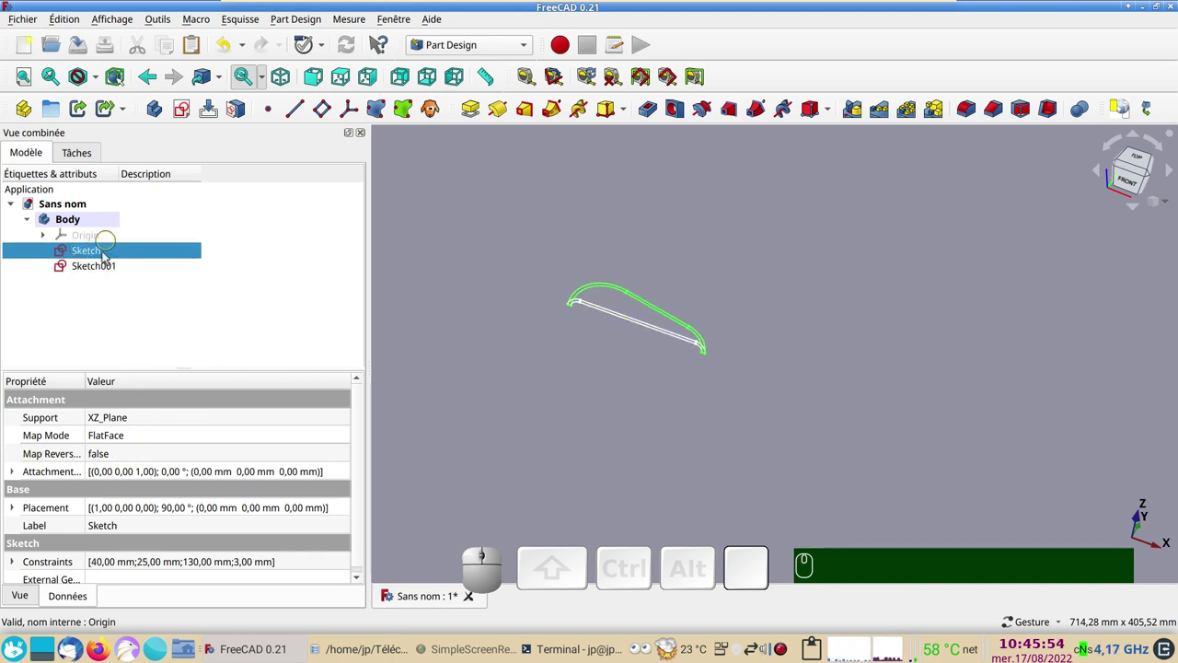
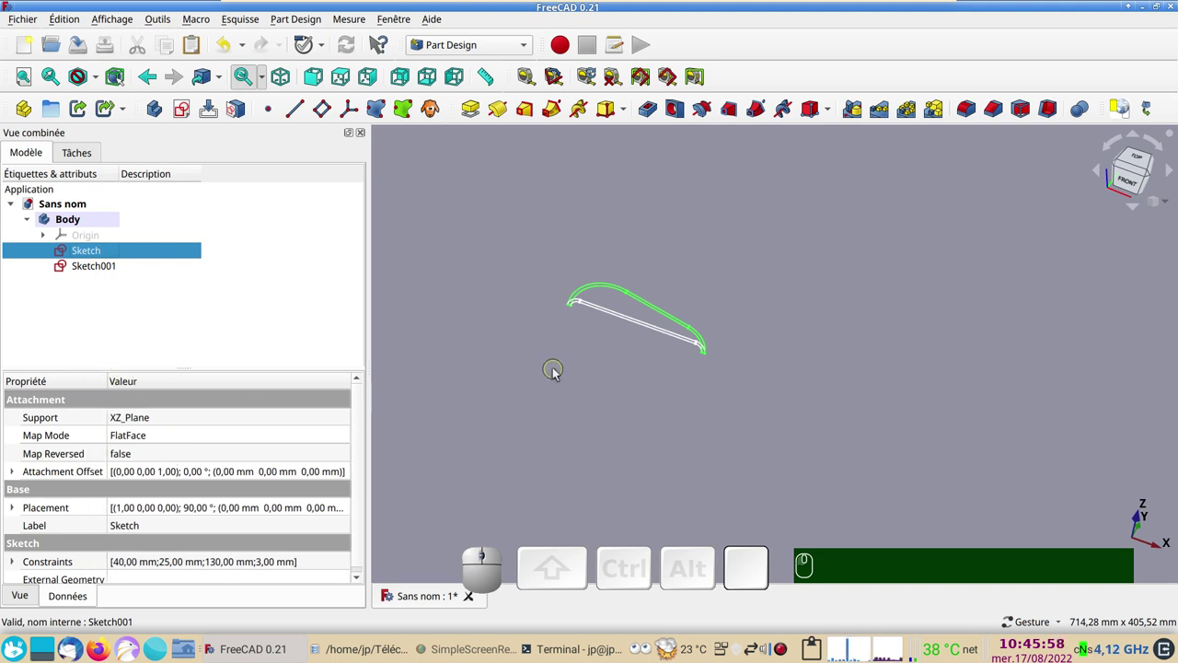
pyautogui.click(81, 269)
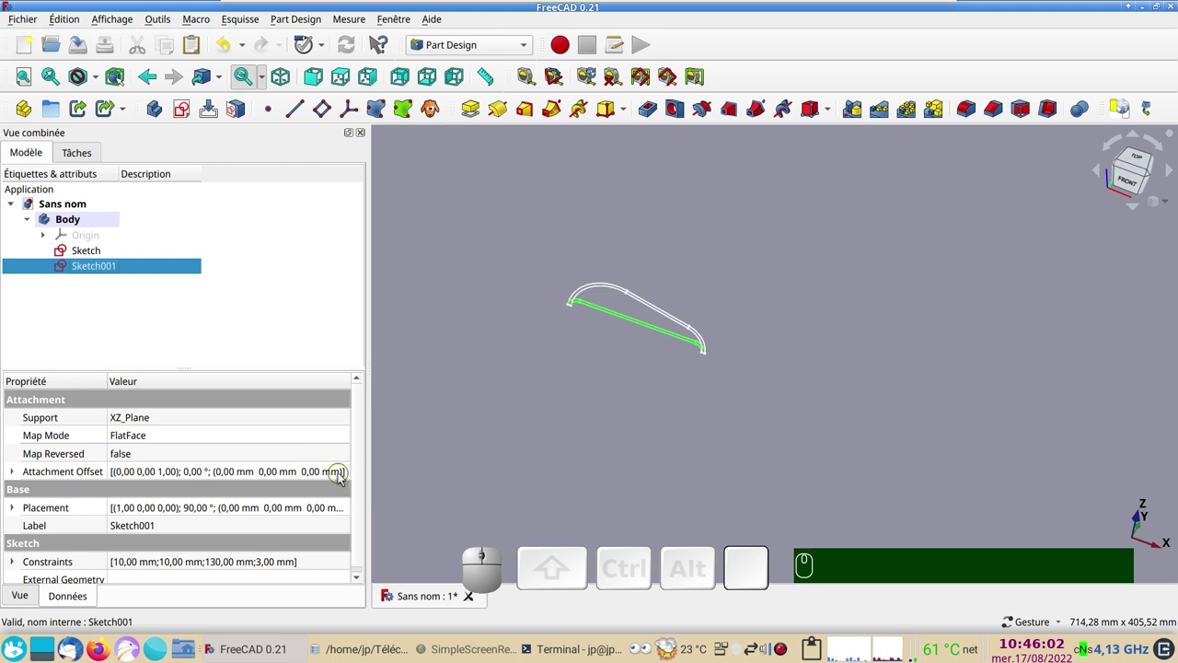
pyautogui.click(341, 475)
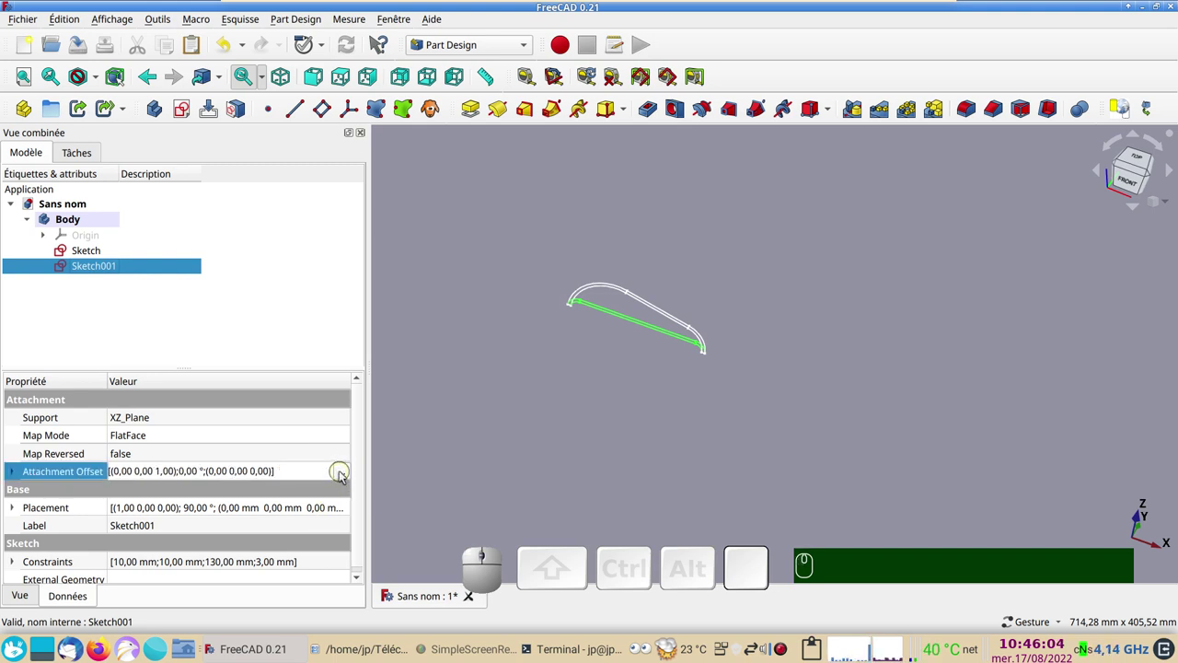
# Set Sketch001's attachment offset Translation Z to -100 mm so the profiles sit apart.
pyautogui.click(344, 474)
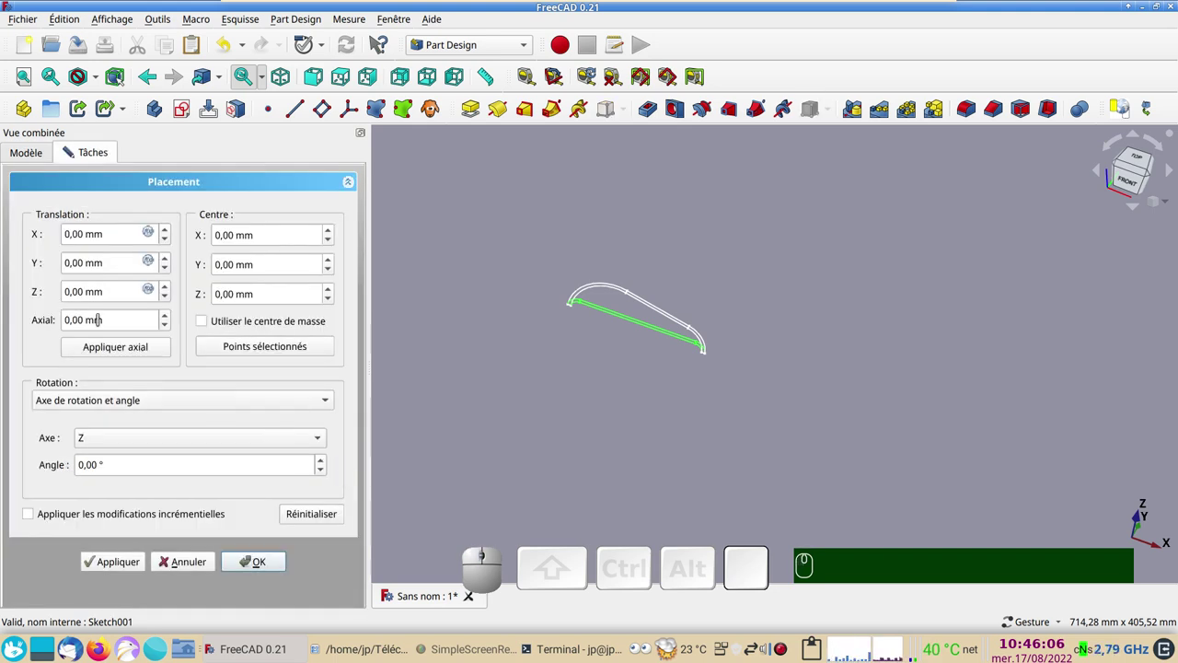
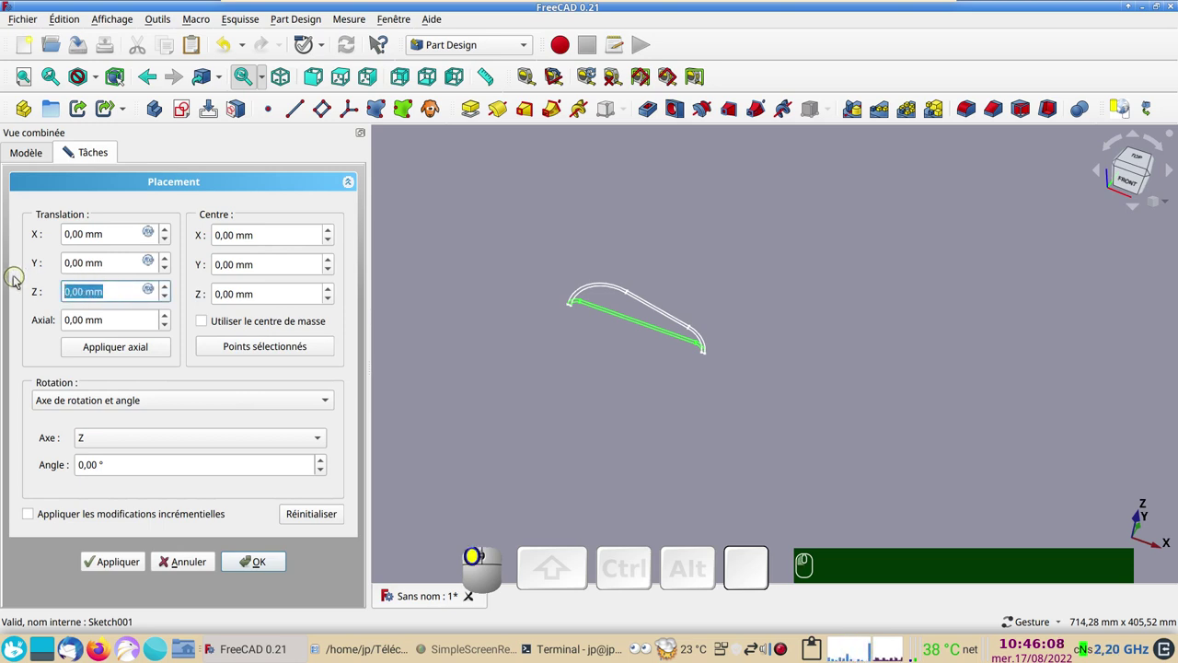
pyautogui.press('-')
pyautogui.press('-')
pyautogui.press('KP_1')
pyautogui.press('KP_0')
pyautogui.press('KP_0')
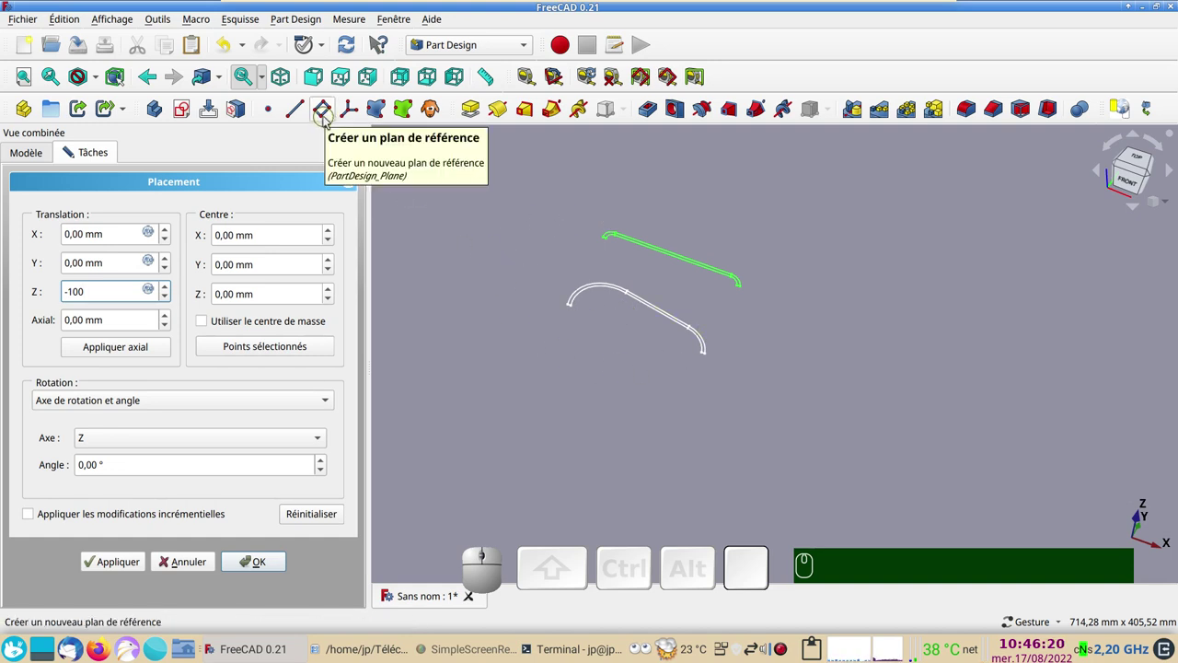
pyautogui.click(254, 564)
pyautogui.moveTo(820, 461); pyautogui.dragTo(245, 307)
# Create an Additive Loft from Sketch to Sketch001 forming the tapering visor shell.
pyautogui.click(93, 253)
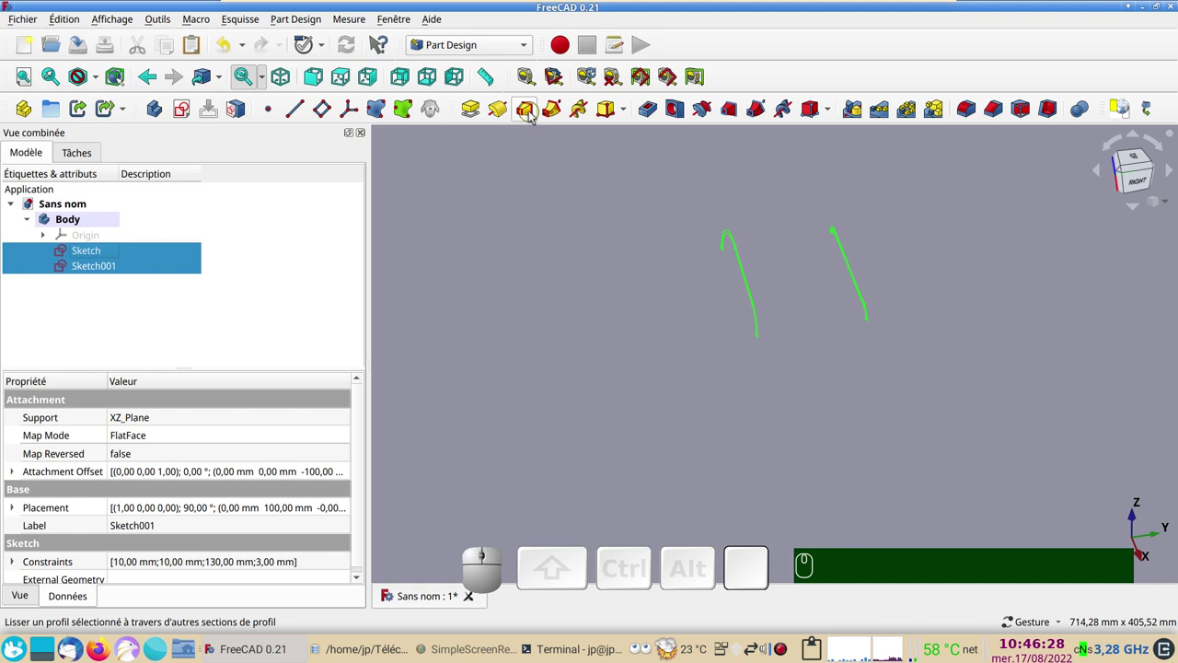
pyautogui.click(532, 114)
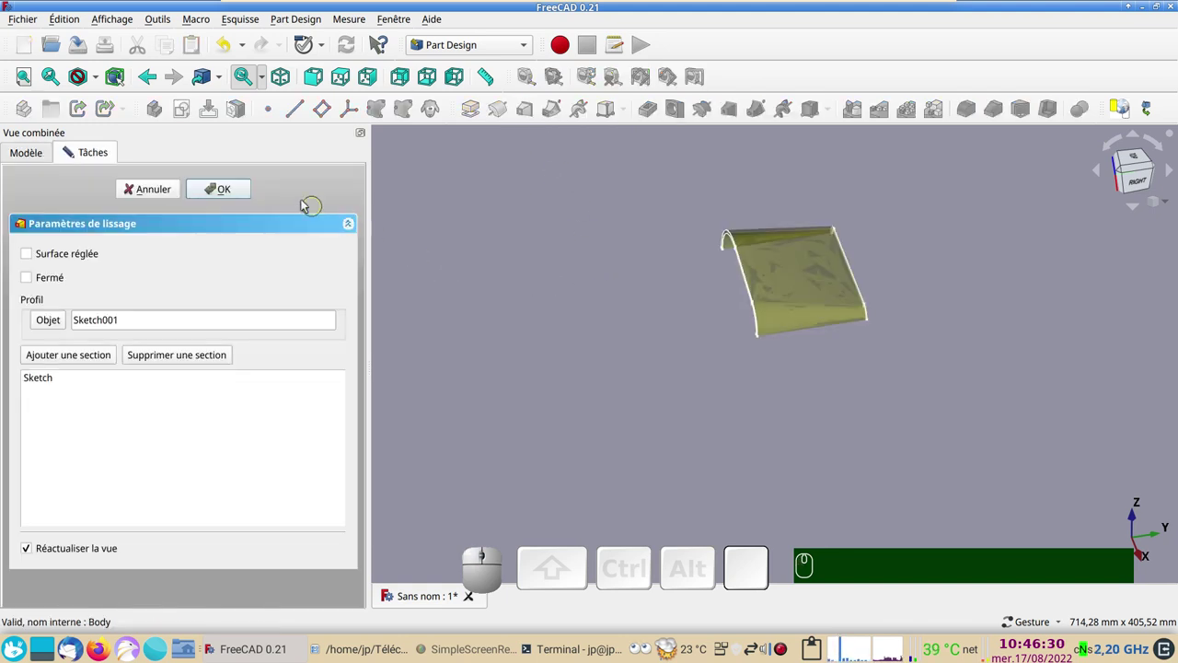
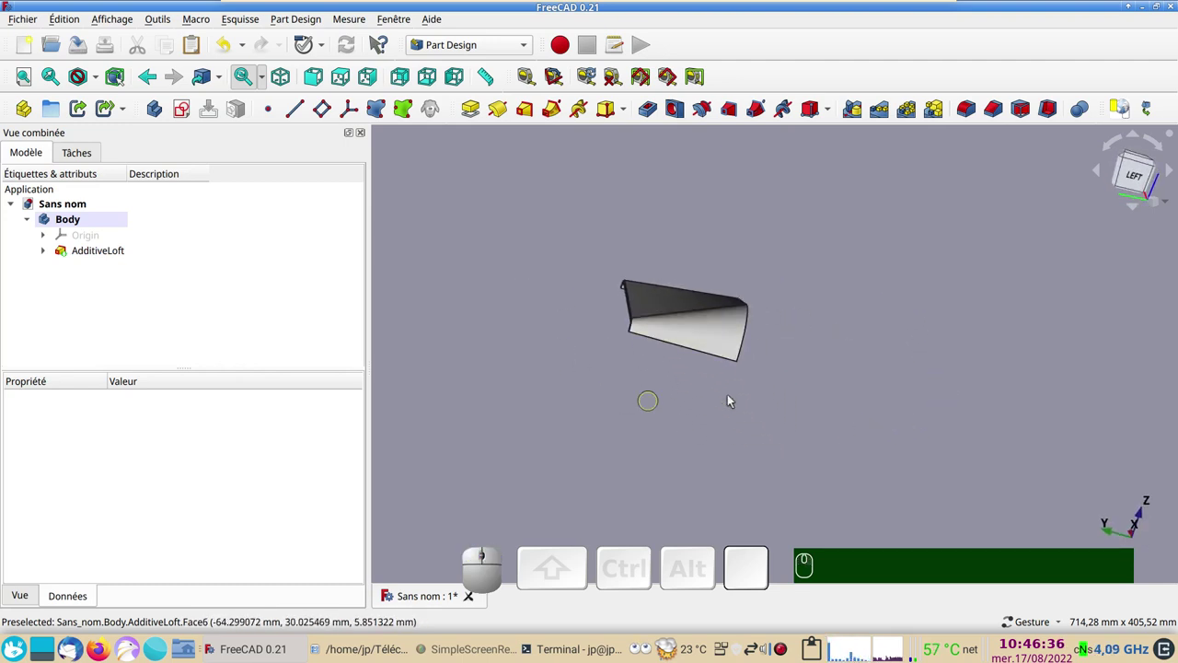
pyautogui.click(1129, 179)
pyautogui.scroll(3)
pyautogui.rightClick(768, 295)
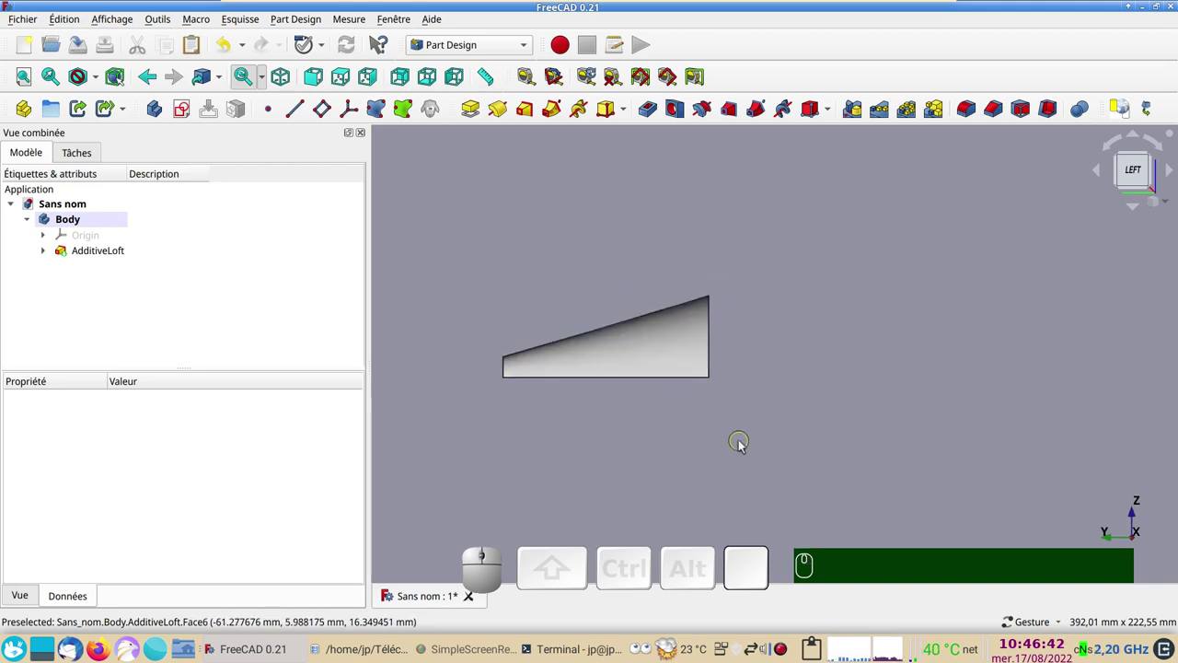
pyautogui.moveTo(452, 298); pyautogui.dragTo(525, 326)
pyautogui.click(579, 332)
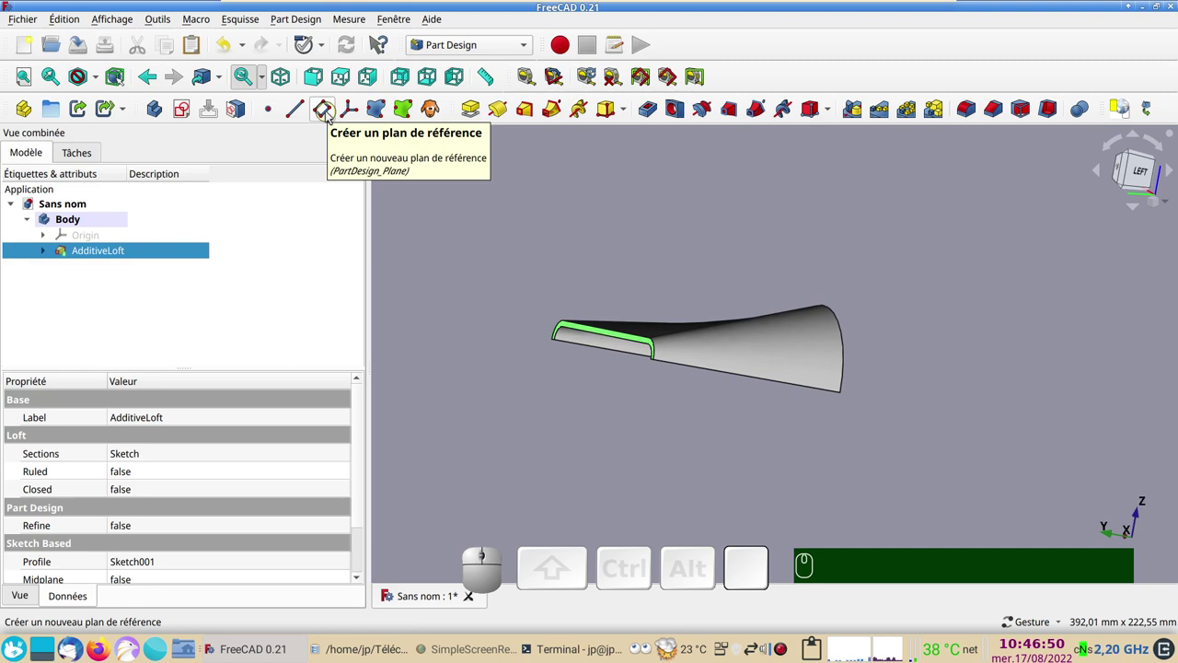
# Create a datum plane on the loft's end face with X -1 mm, Z -80 mm and 26° rotation about X.
pyautogui.click(330, 114)
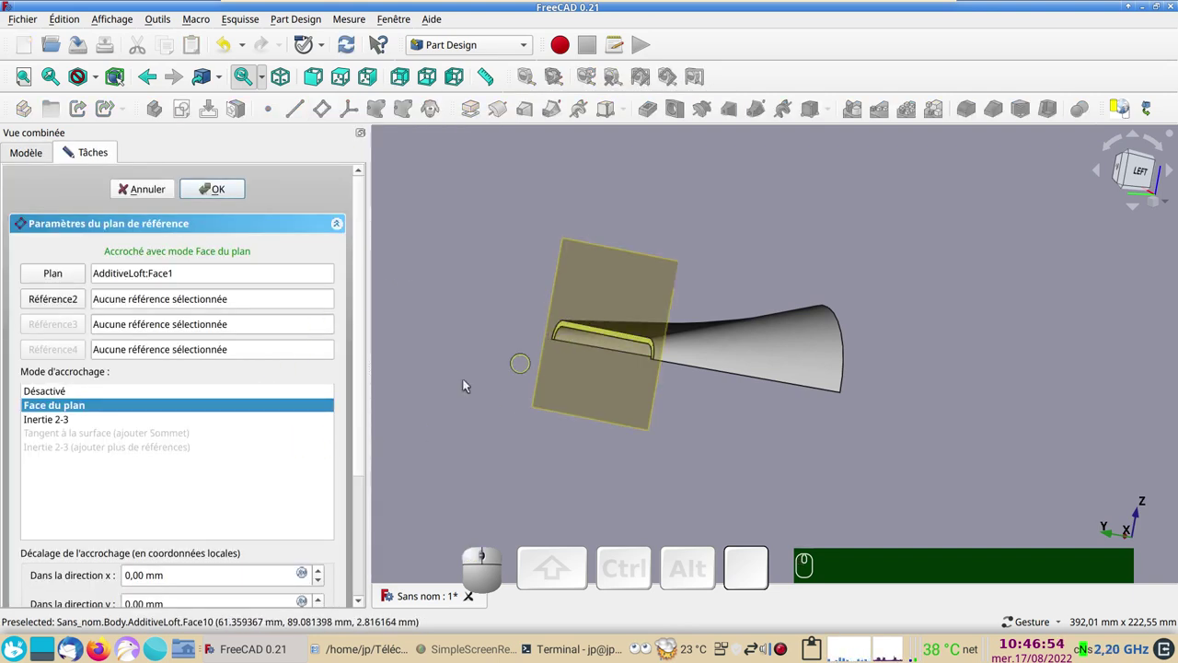
pyautogui.moveTo(361, 407); pyautogui.dragTo(309, 560)
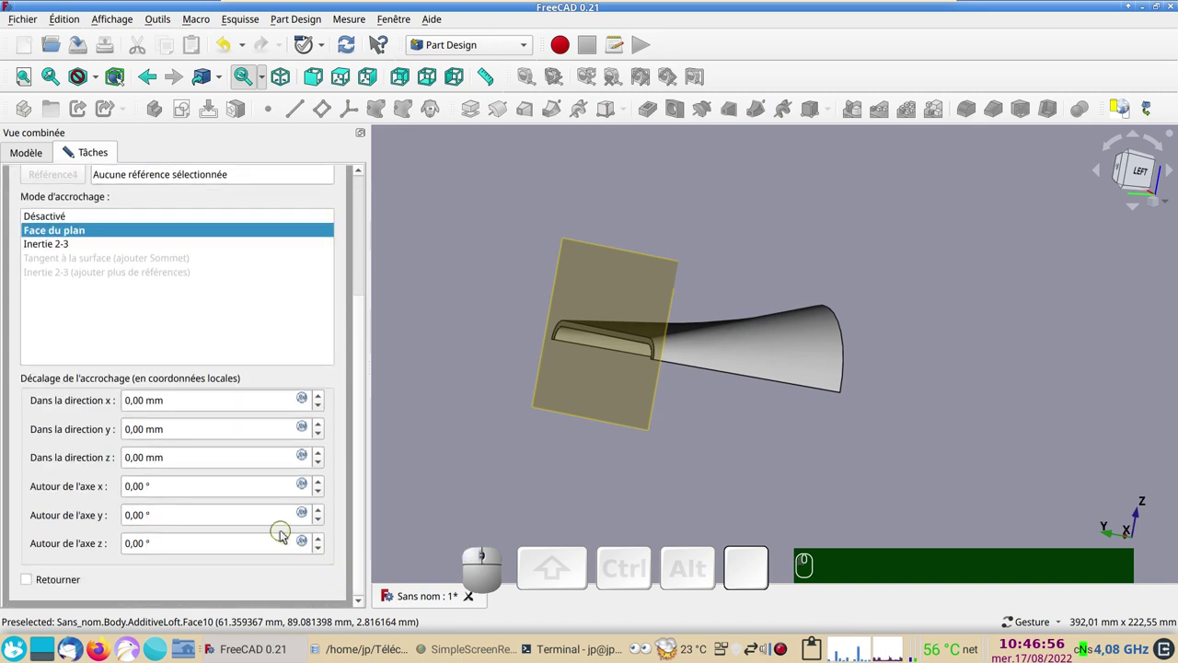
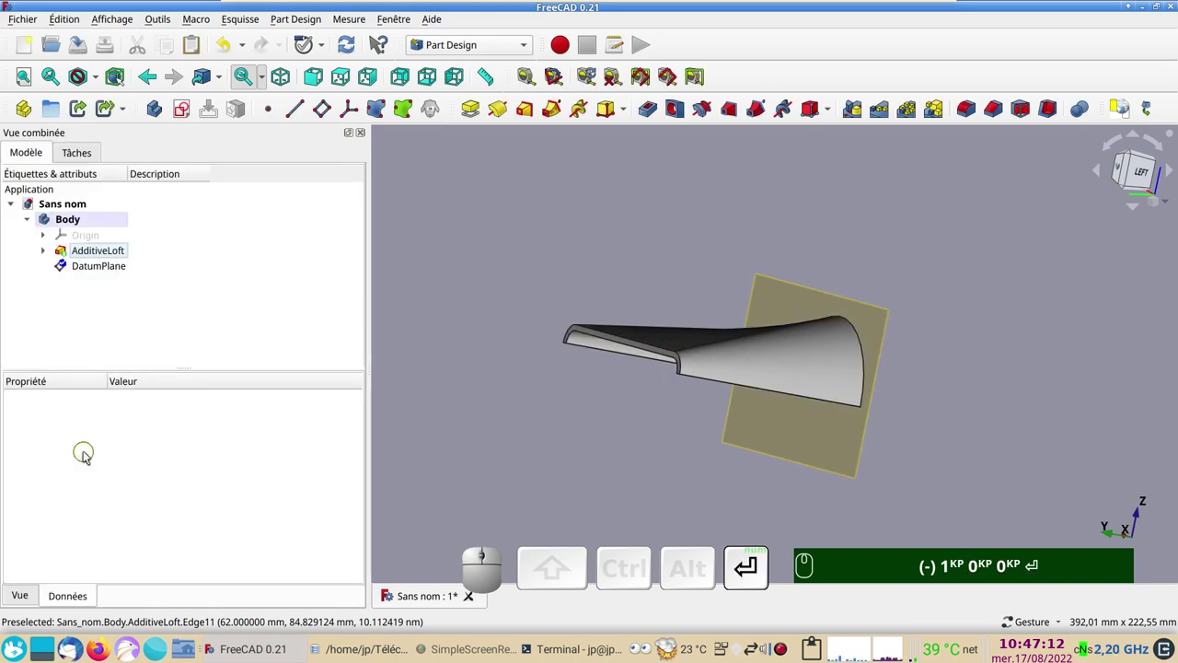
pyautogui.moveTo(683, 442); pyautogui.dragTo(169, 323)
pyautogui.click(105, 273)
pyautogui.scroll(-3)
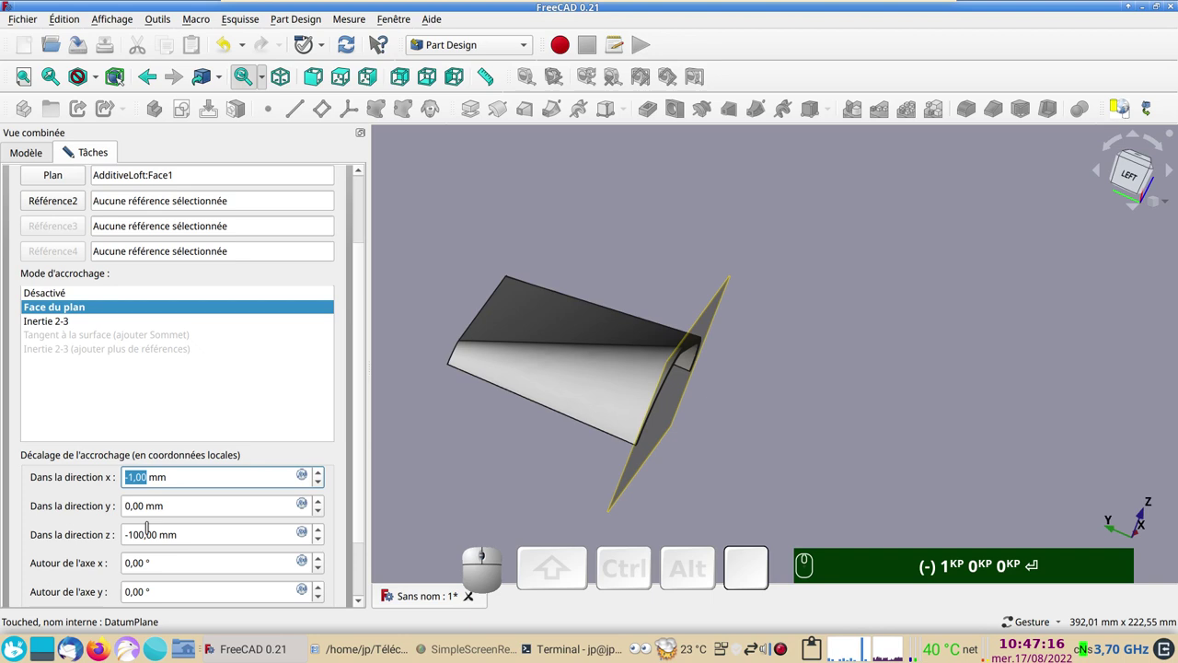
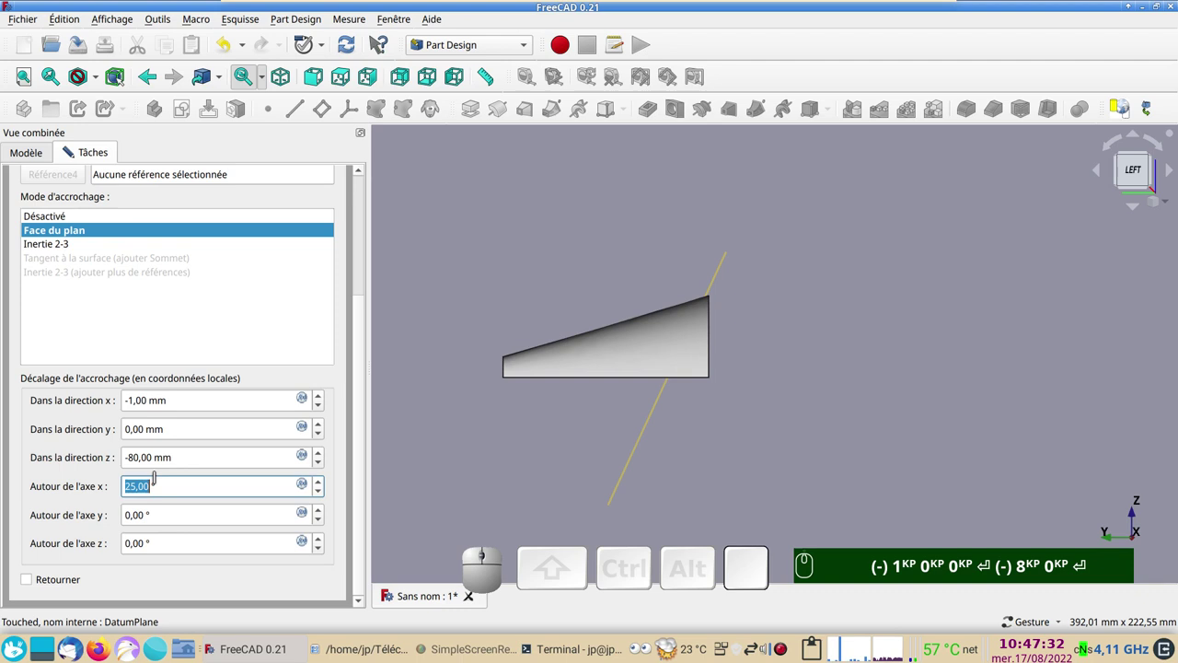
pyautogui.scroll(3)
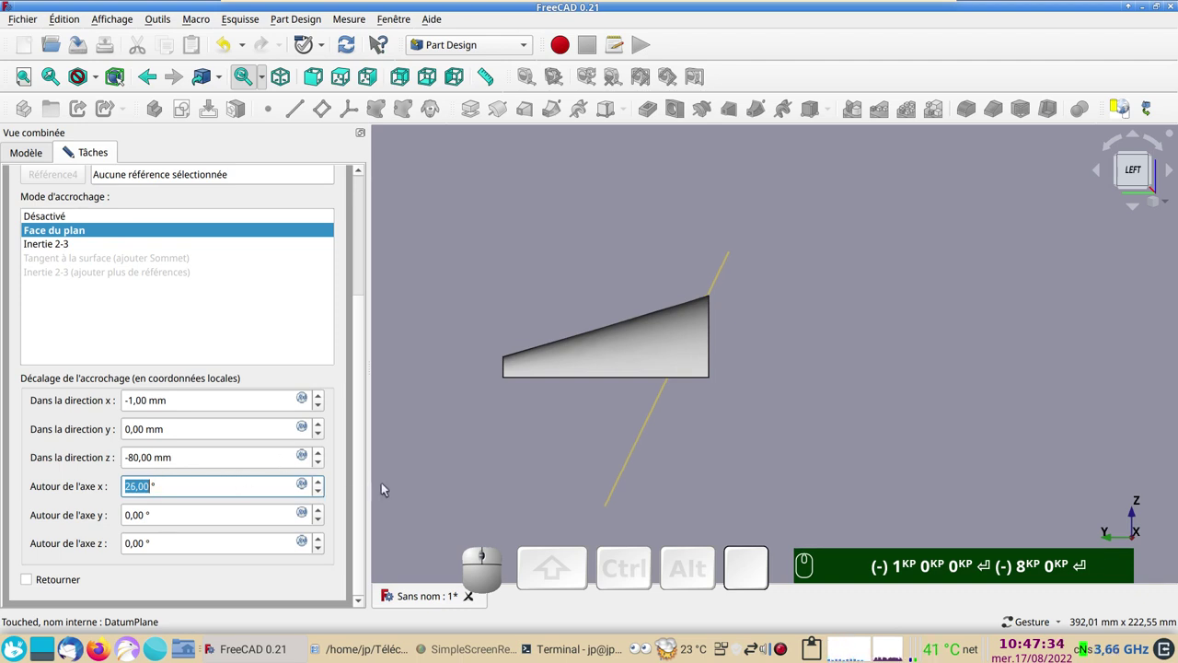
pyautogui.moveTo(359, 492); pyautogui.dragTo(267, 213)
pyautogui.click(234, 194)
pyautogui.moveTo(846, 334); pyautogui.dragTo(200, 232)
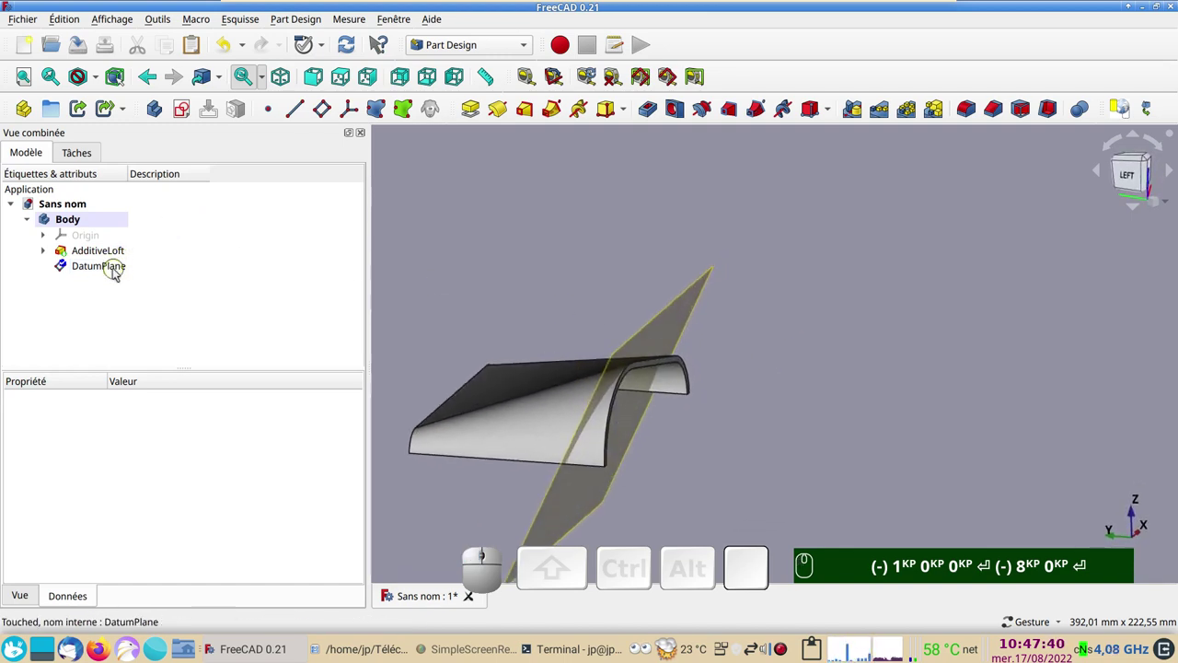
# Pocket through all from the DatumPlane to cut off the visor's narrow end.
pyautogui.click(115, 271)
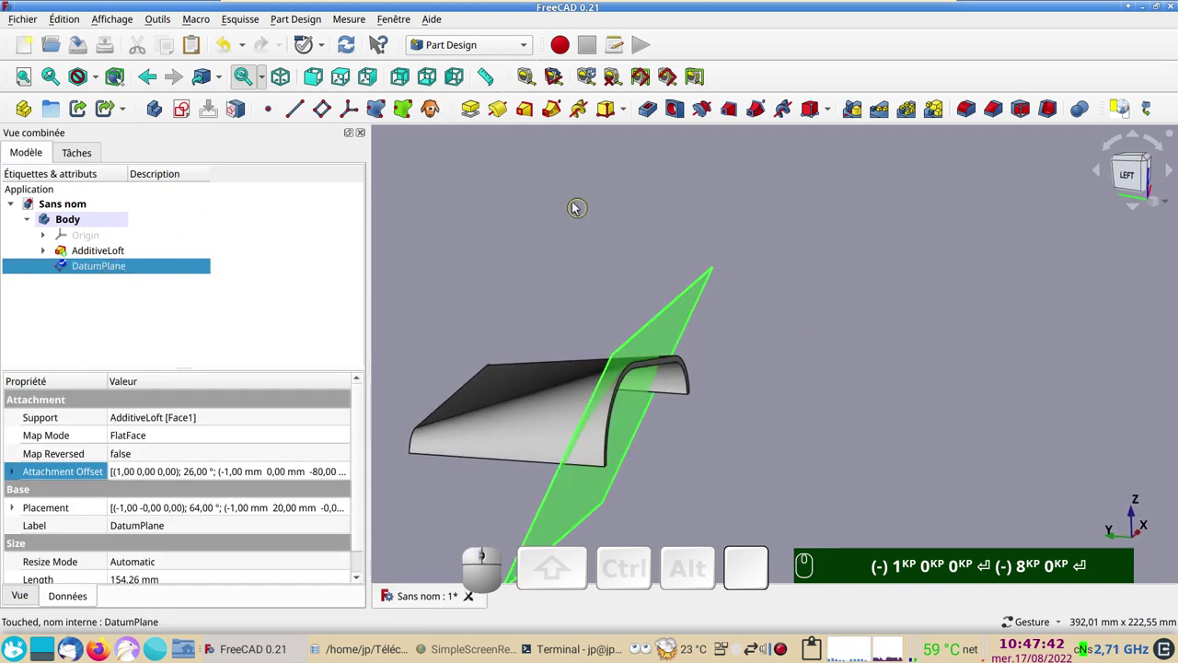
pyautogui.click(646, 112)
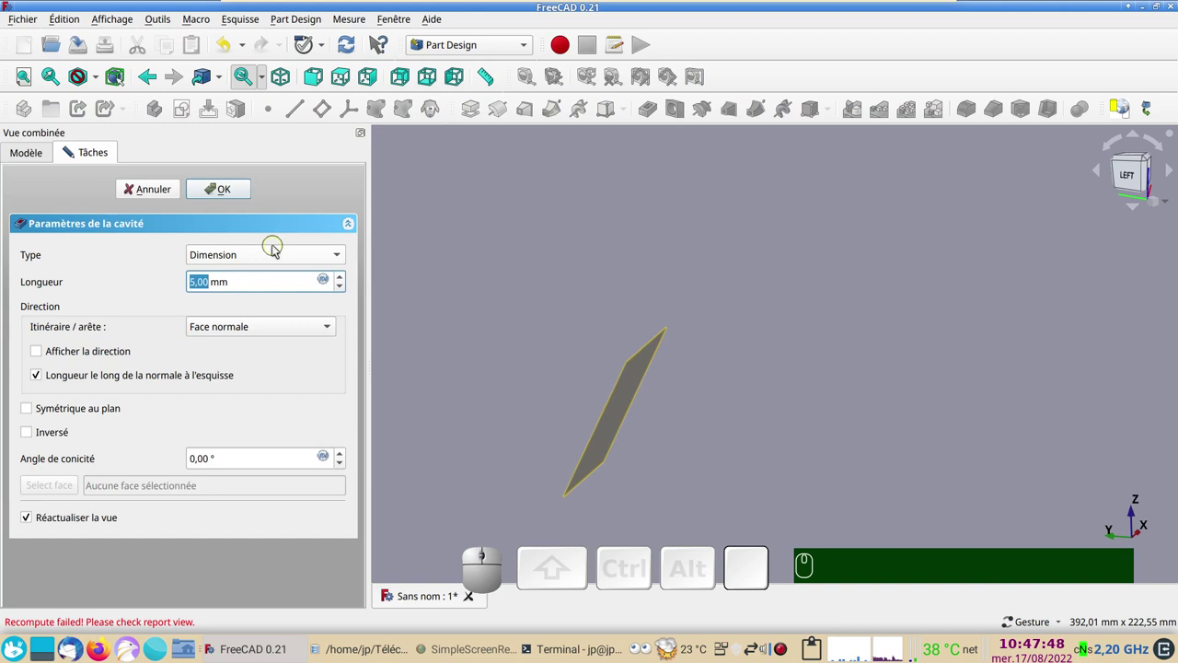
pyautogui.click(276, 250)
pyautogui.click(255, 276)
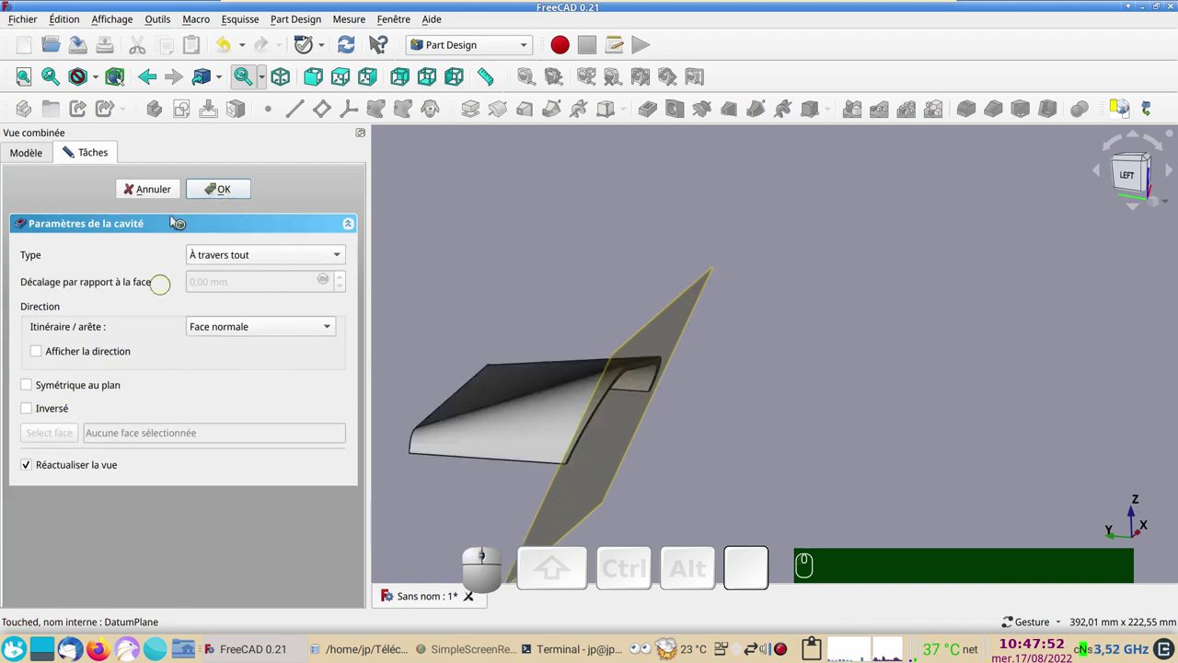
pyautogui.click(219, 198)
# Inspect the cut visor from several angles and select the Pocket's flat slotted end face.
pyautogui.moveTo(777, 447); pyautogui.dragTo(786, 431)
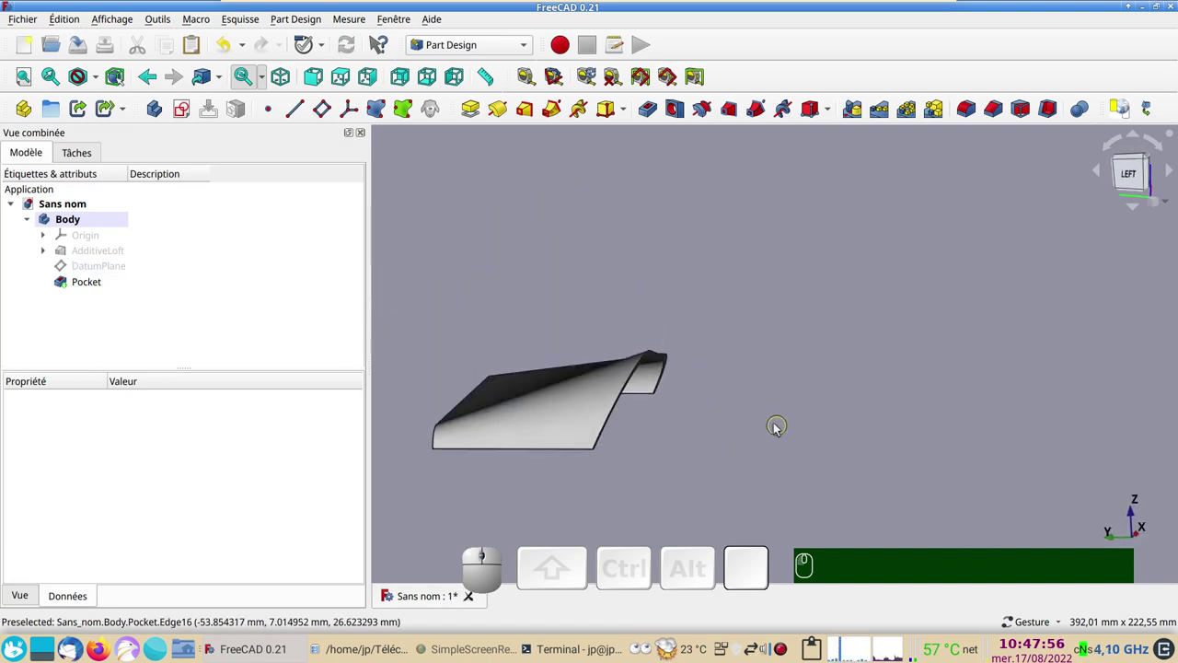
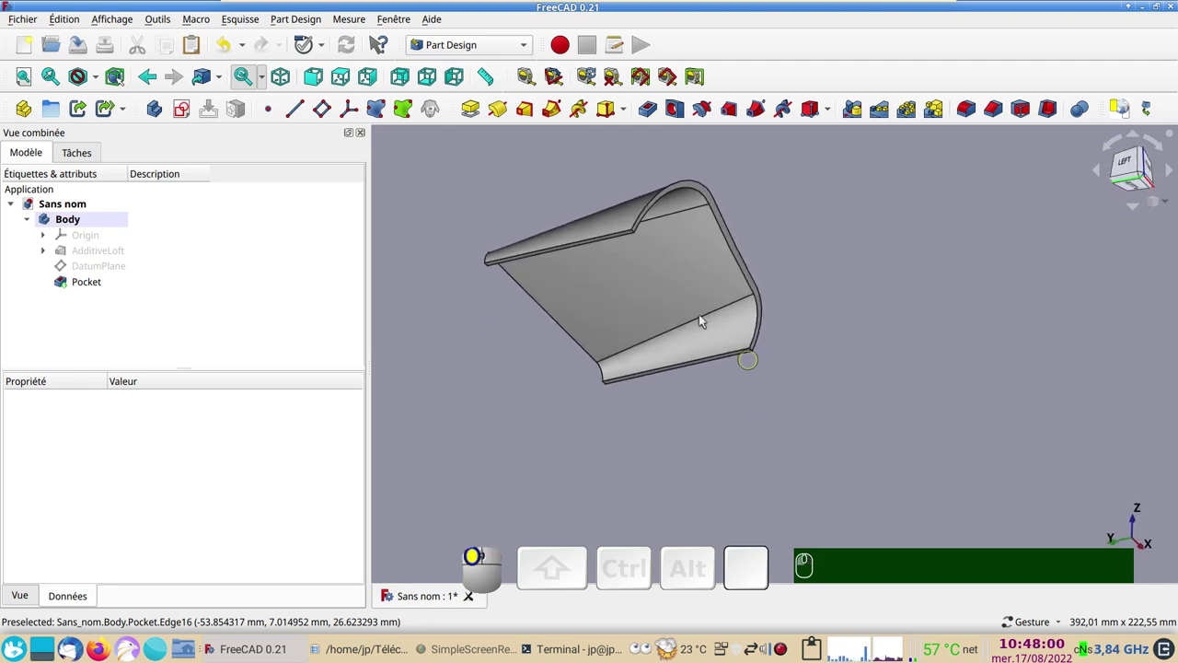
pyautogui.moveTo(799, 338); pyautogui.dragTo(762, 471)
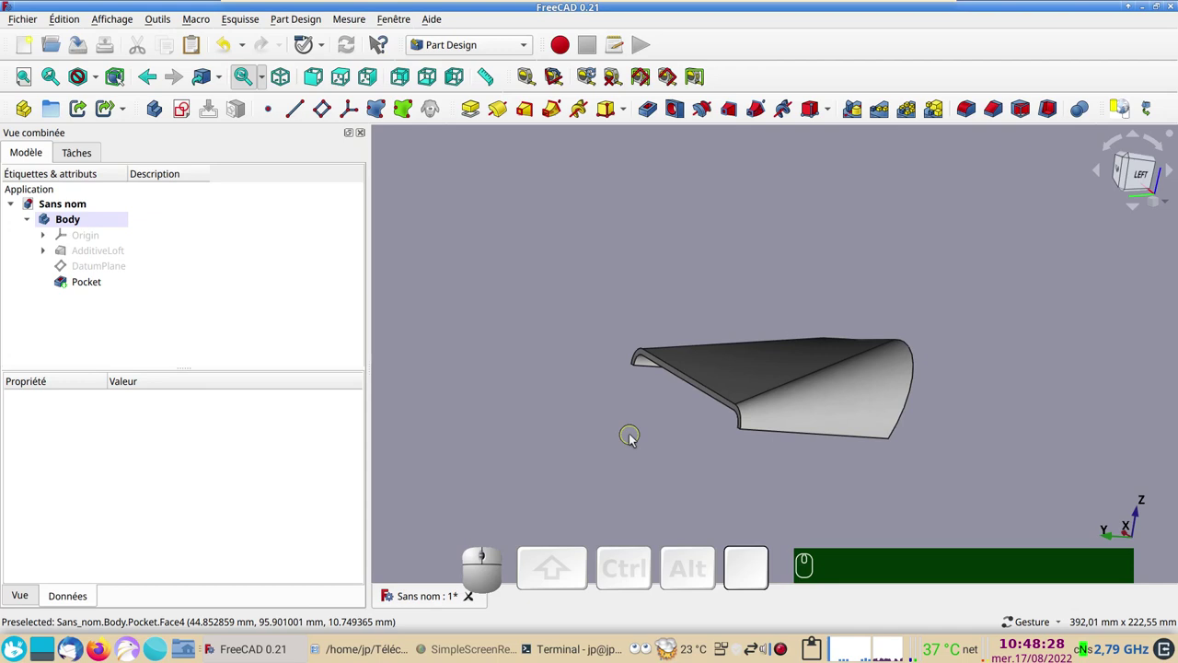
pyautogui.moveTo(951, 233); pyautogui.dragTo(840, 387)
pyautogui.moveTo(608, 325); pyautogui.dragTo(654, 320)
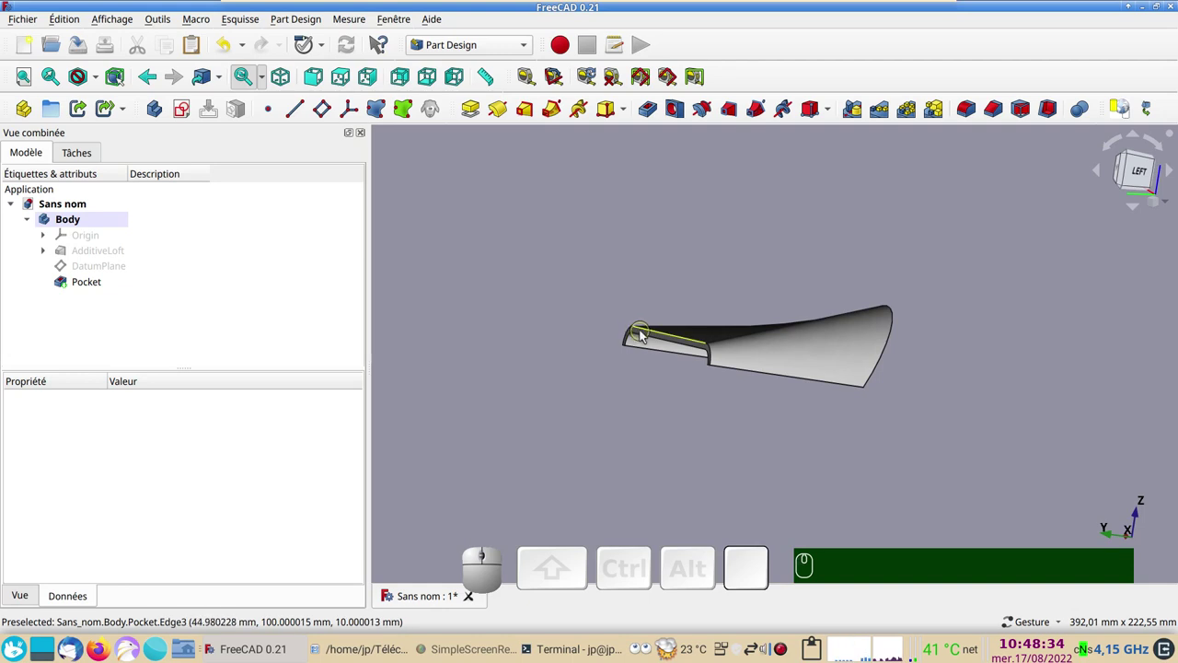
pyautogui.click(647, 338)
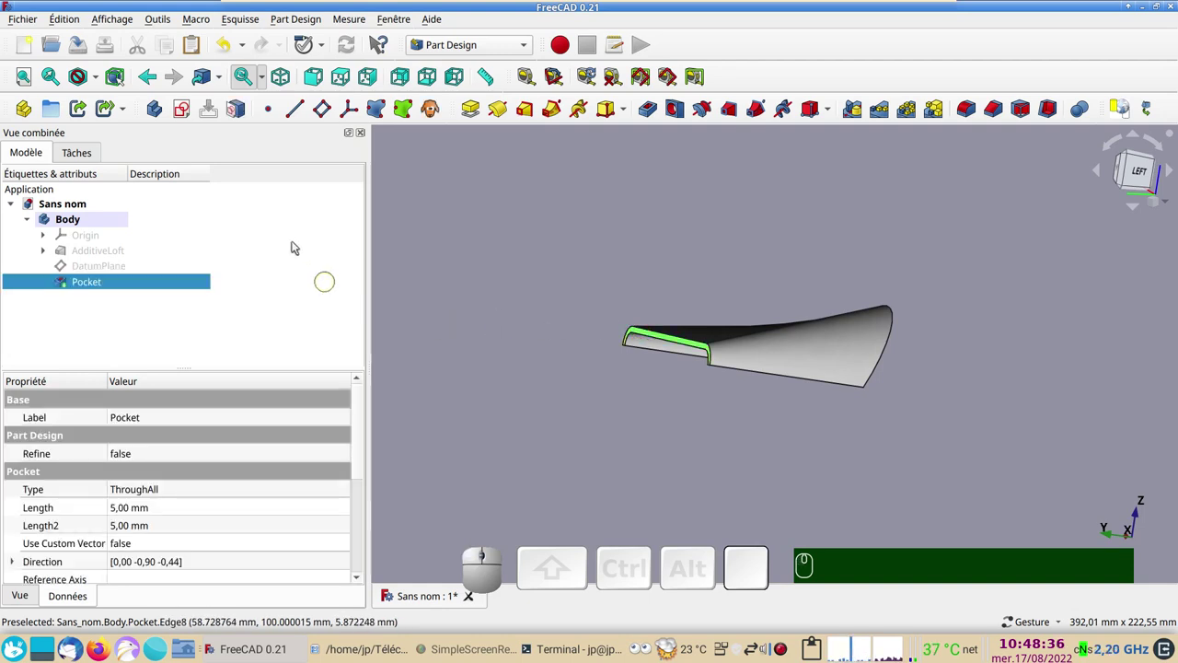
# Create DatumPlane001 on Pocket:Face1 with a -78 mm offset and check it crosses the visor.
pyautogui.click(322, 115)
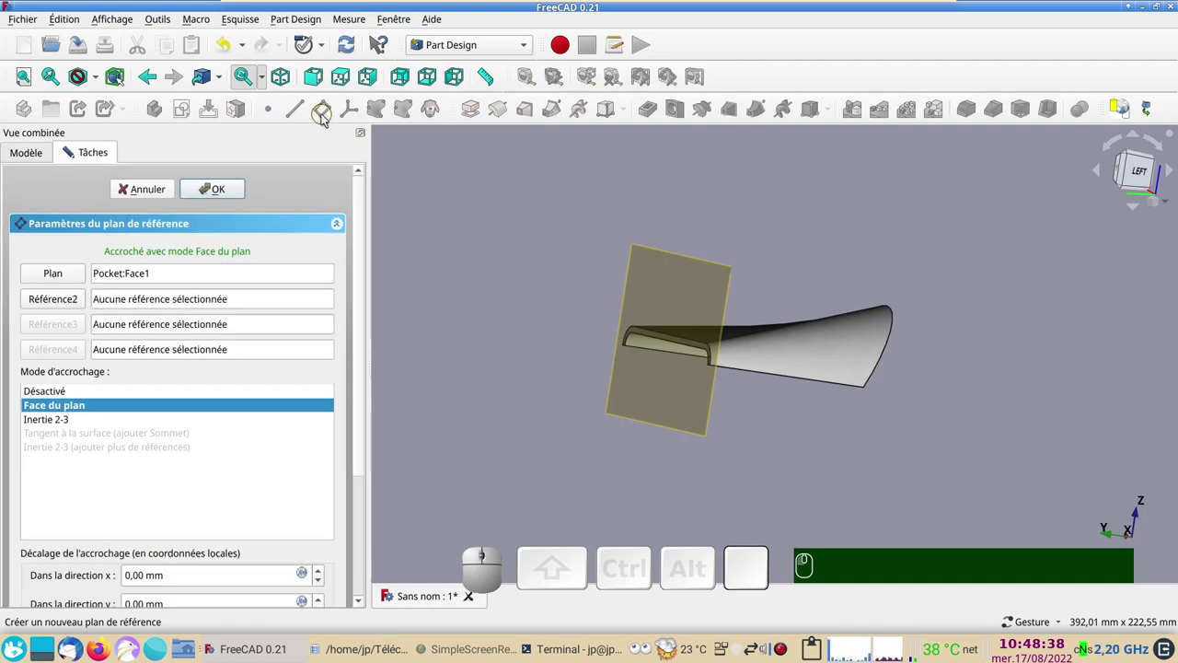
pyautogui.moveTo(363, 466); pyautogui.dragTo(242, 499)
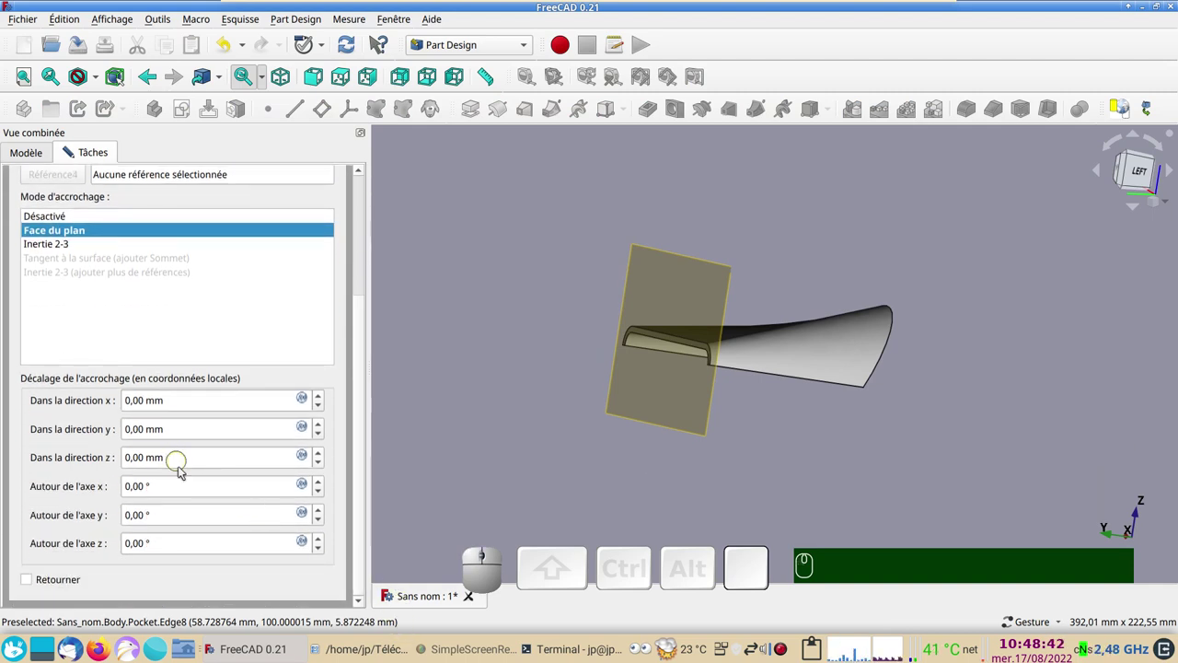
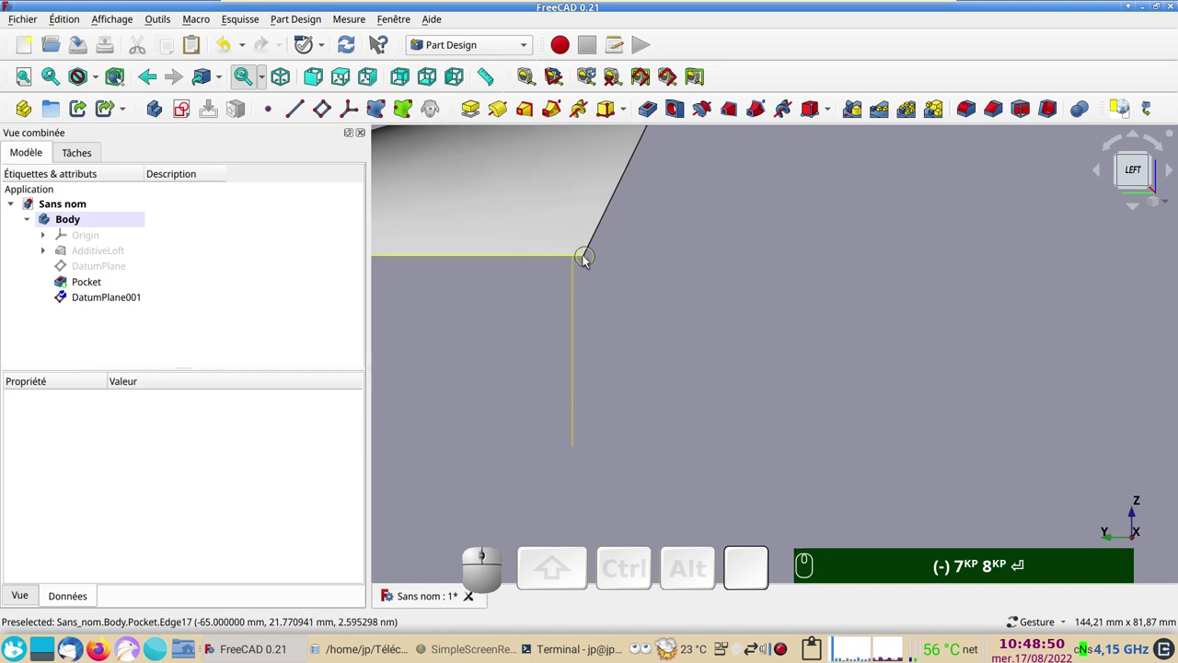
pyautogui.scroll(-3)
pyautogui.moveTo(804, 374); pyautogui.dragTo(634, 295)
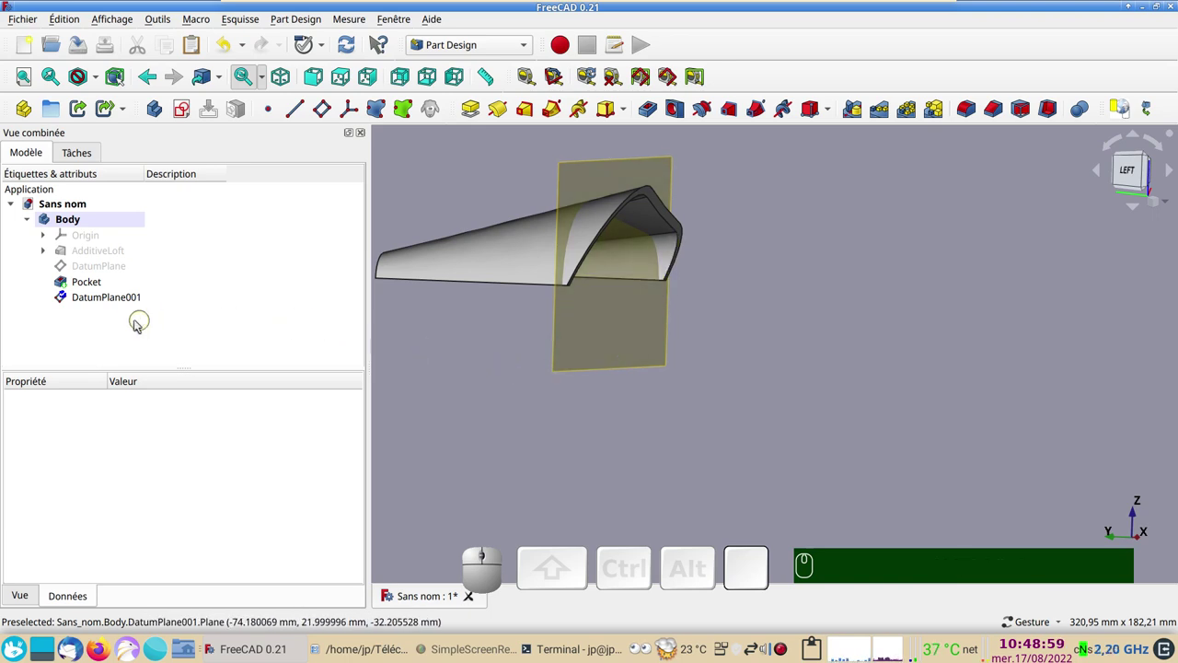
pyautogui.click(81, 299)
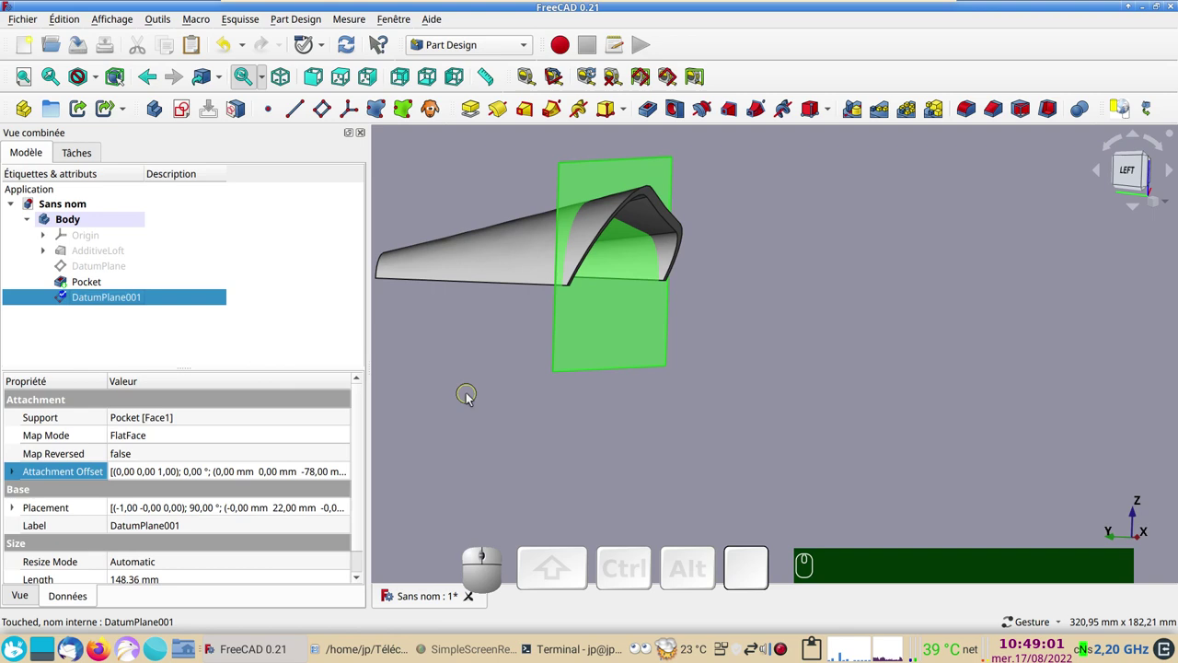
pyautogui.click(472, 402)
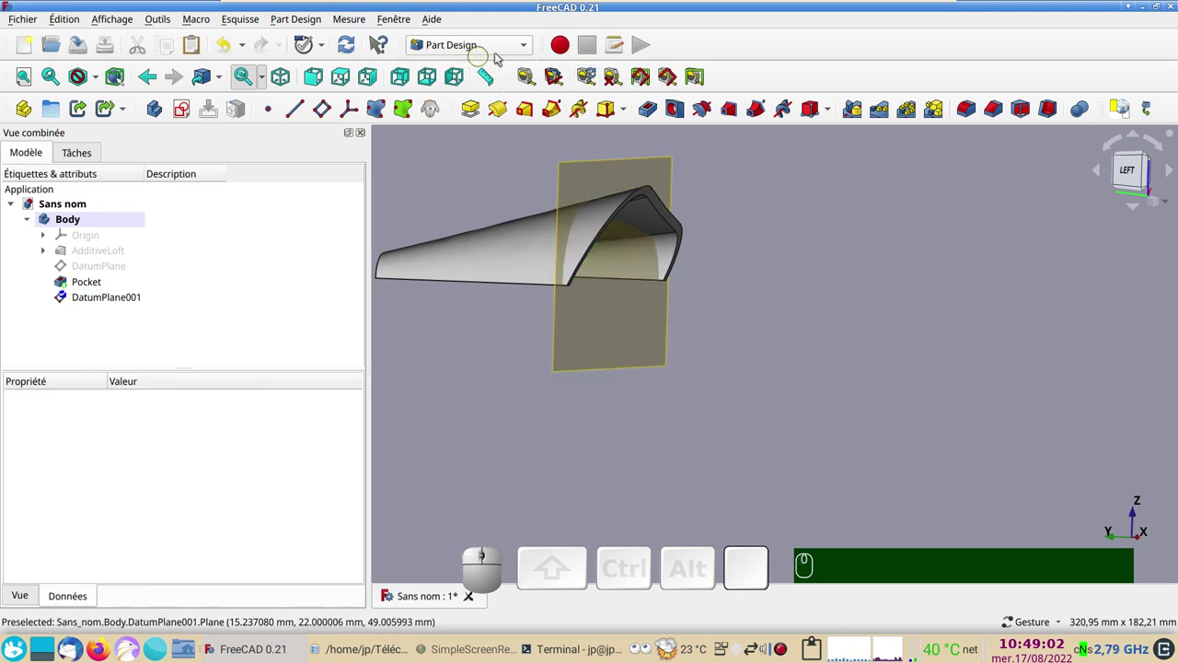
# In the Part workbench, select Pocket with DatumPlane001 and slice the visor apart along it.
pyautogui.click(526, 45)
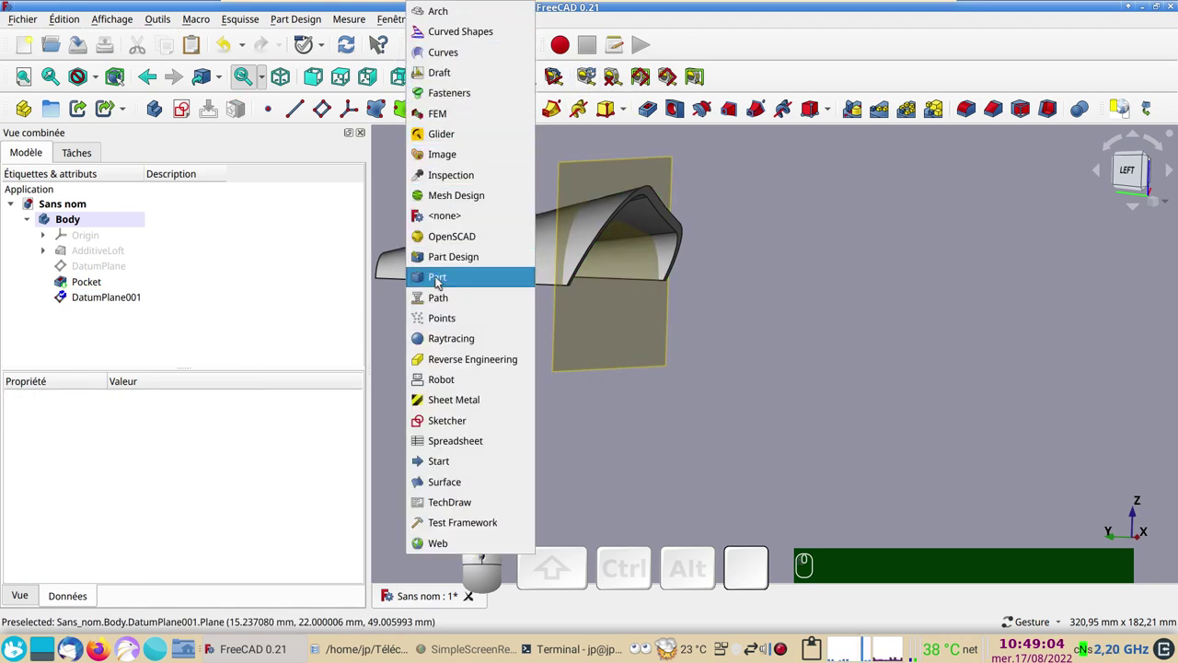
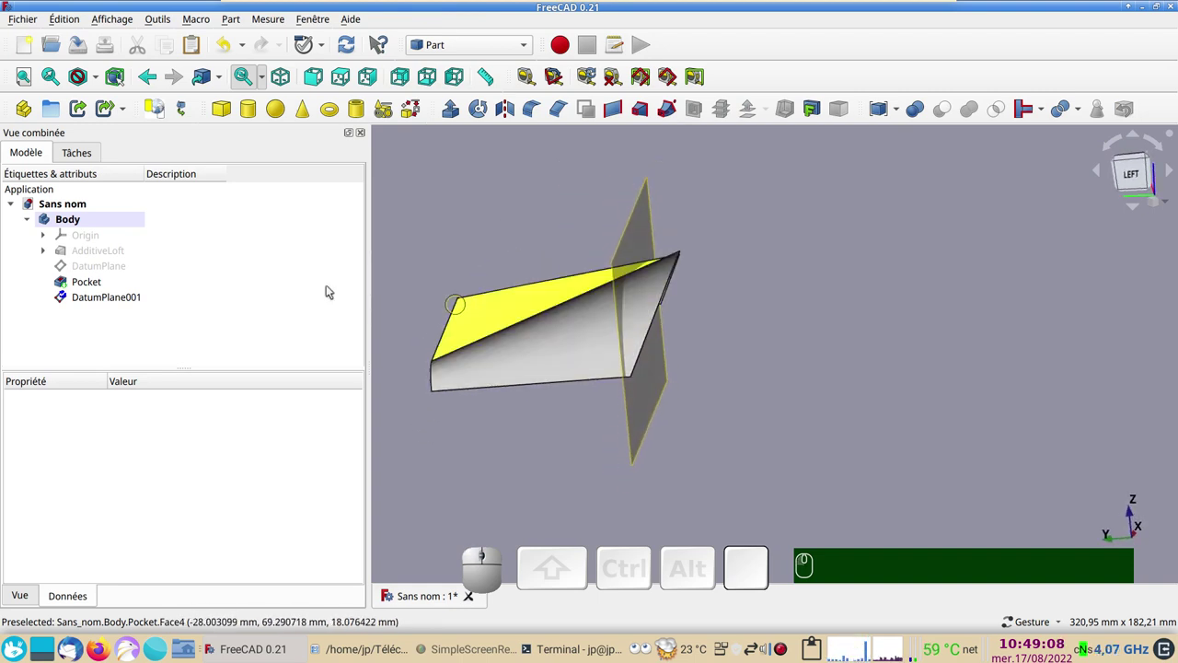
pyautogui.click(516, 358)
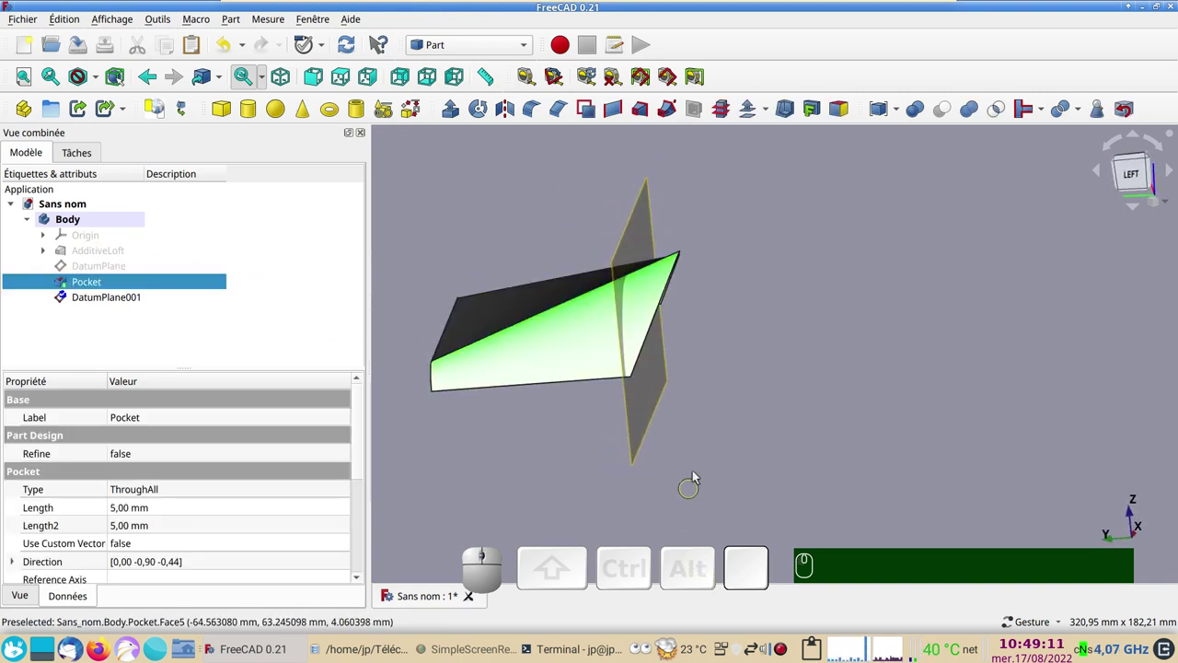
pyautogui.click(100, 297)
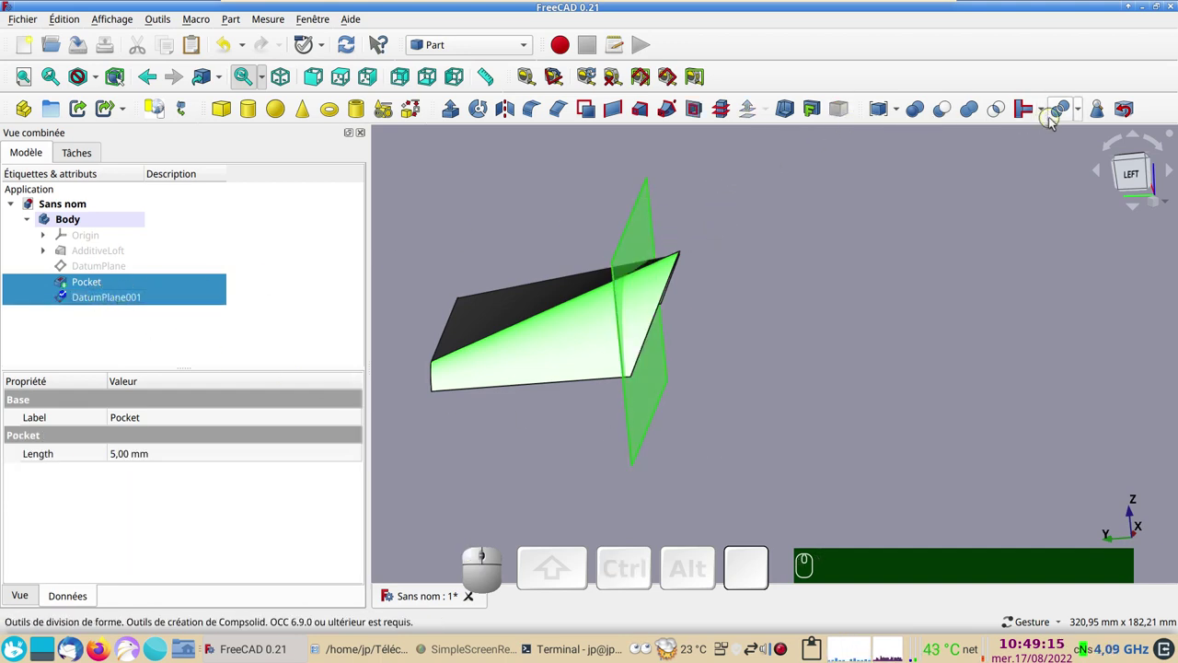
pyautogui.click(1082, 114)
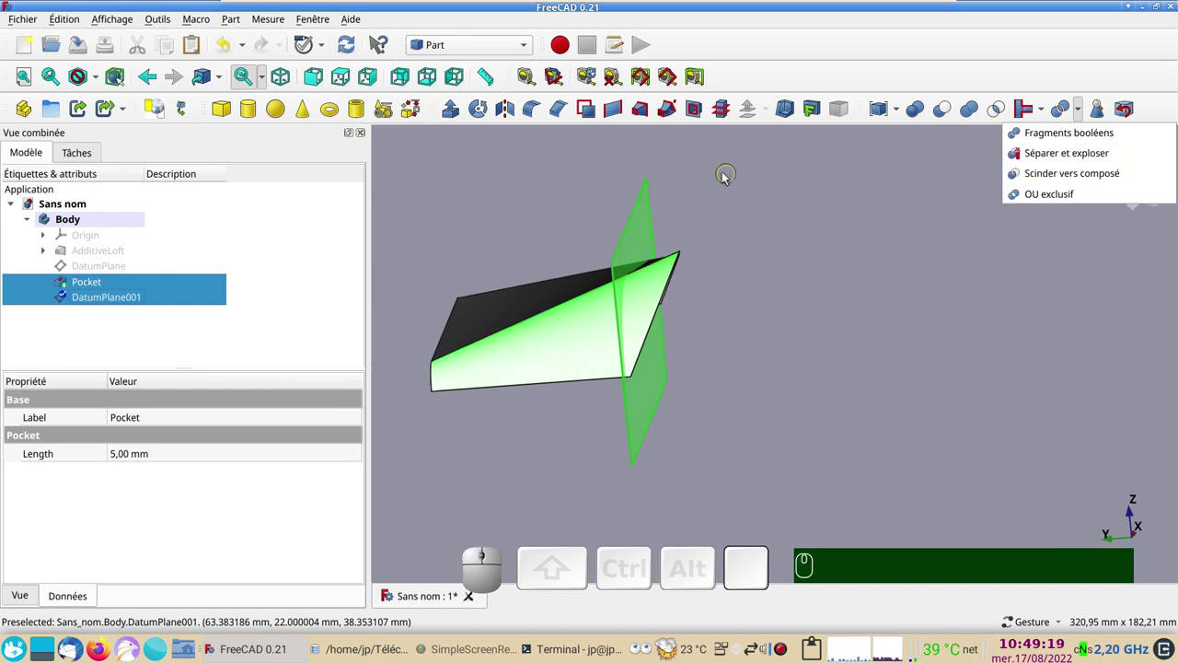
pyautogui.click(240, 23)
pyautogui.doubleClick(240, 23)
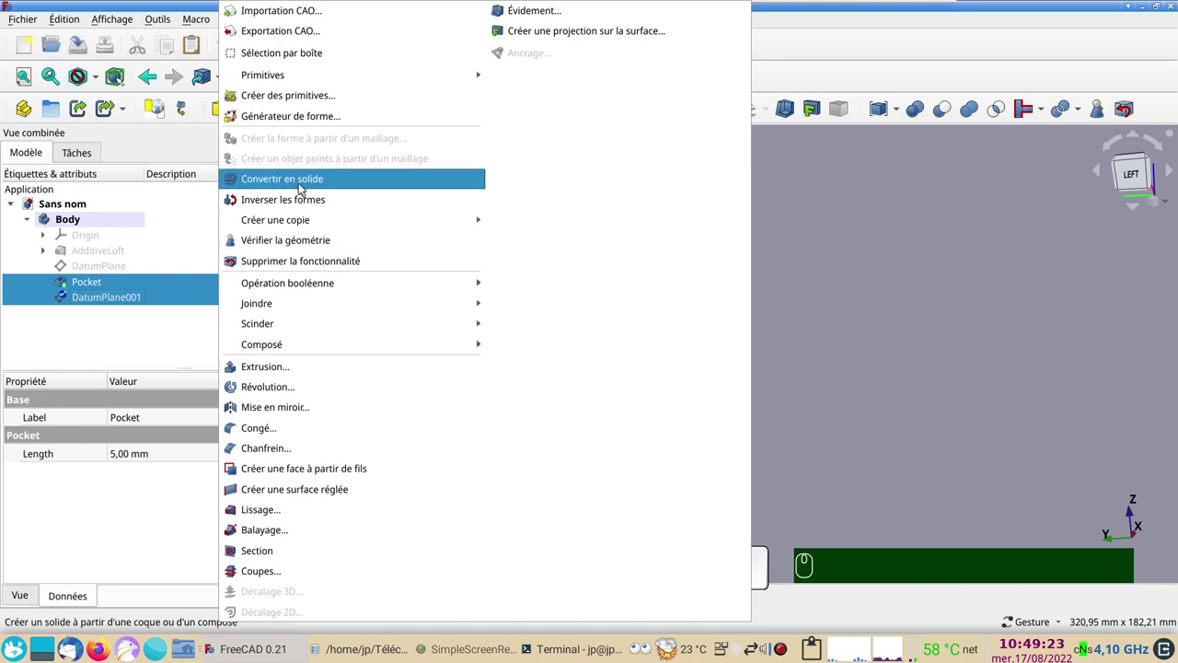
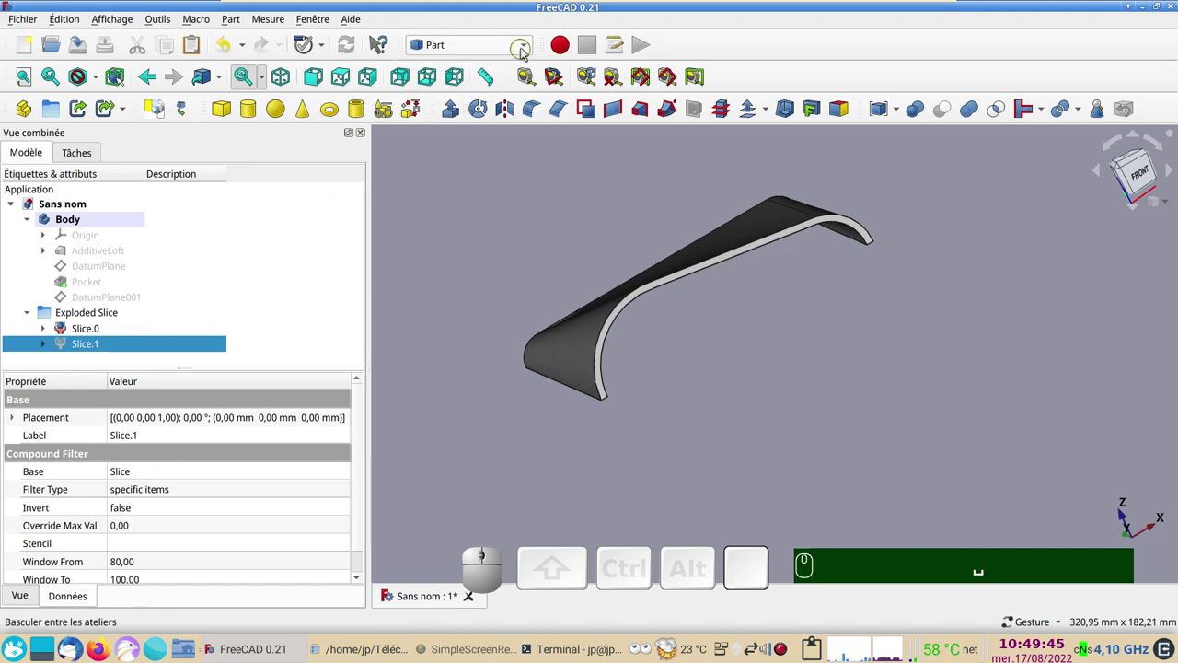
# Return to Part Design and create a new empty Body001.
pyautogui.click(530, 46)
pyautogui.click(494, 258)
pyautogui.click(40, 147)
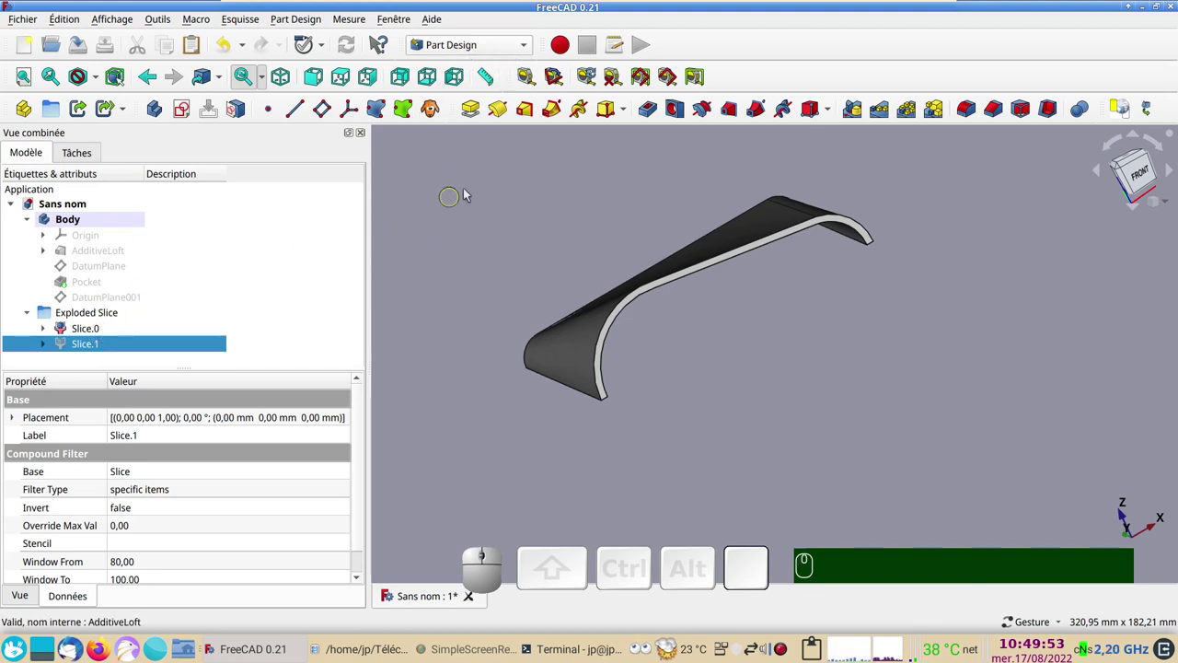
pyautogui.click(482, 196)
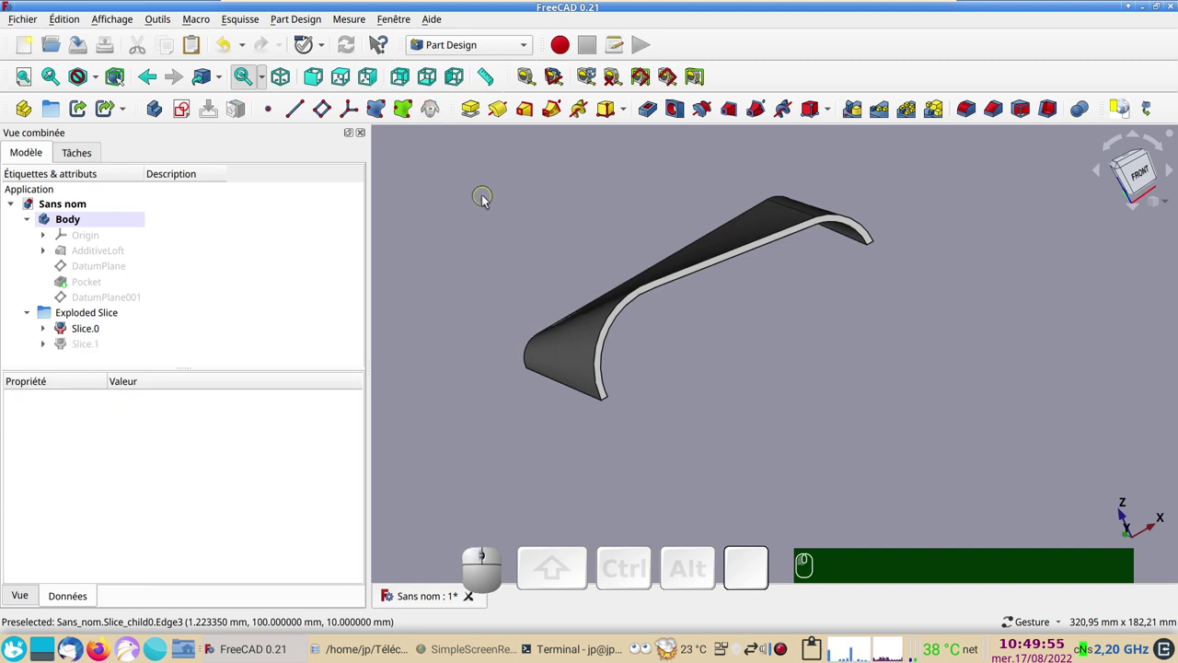
pyautogui.click(160, 109)
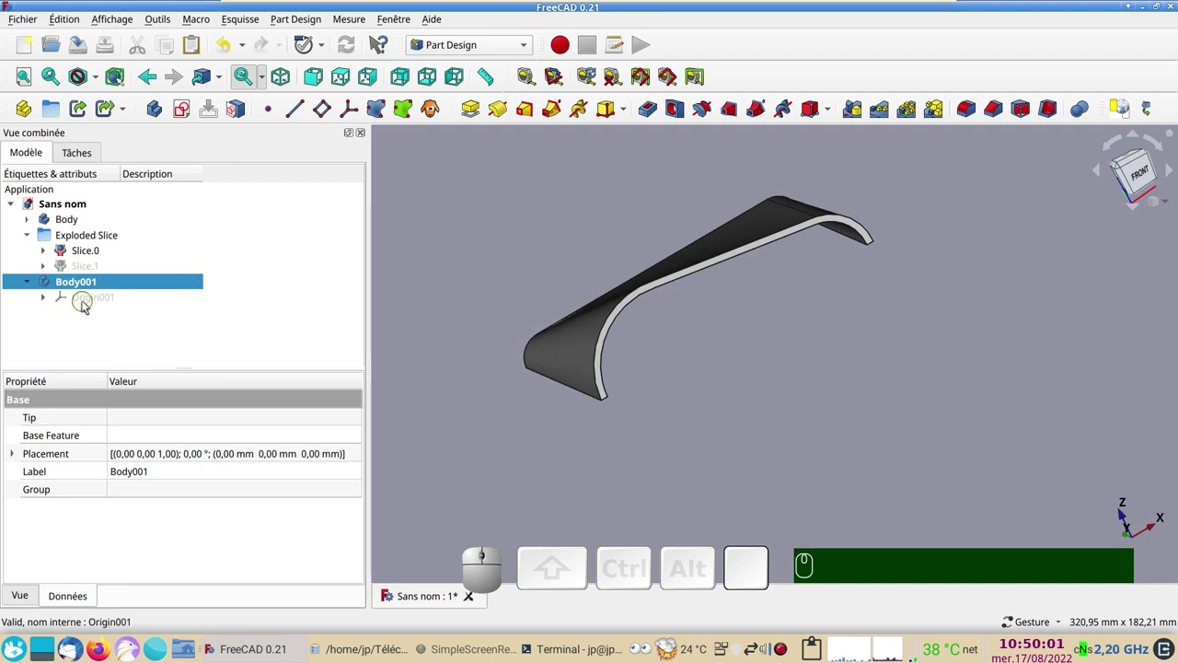
# Bind Slice.0's arched end face into Body001 as a ShapeBinder.
pyautogui.click(82, 326)
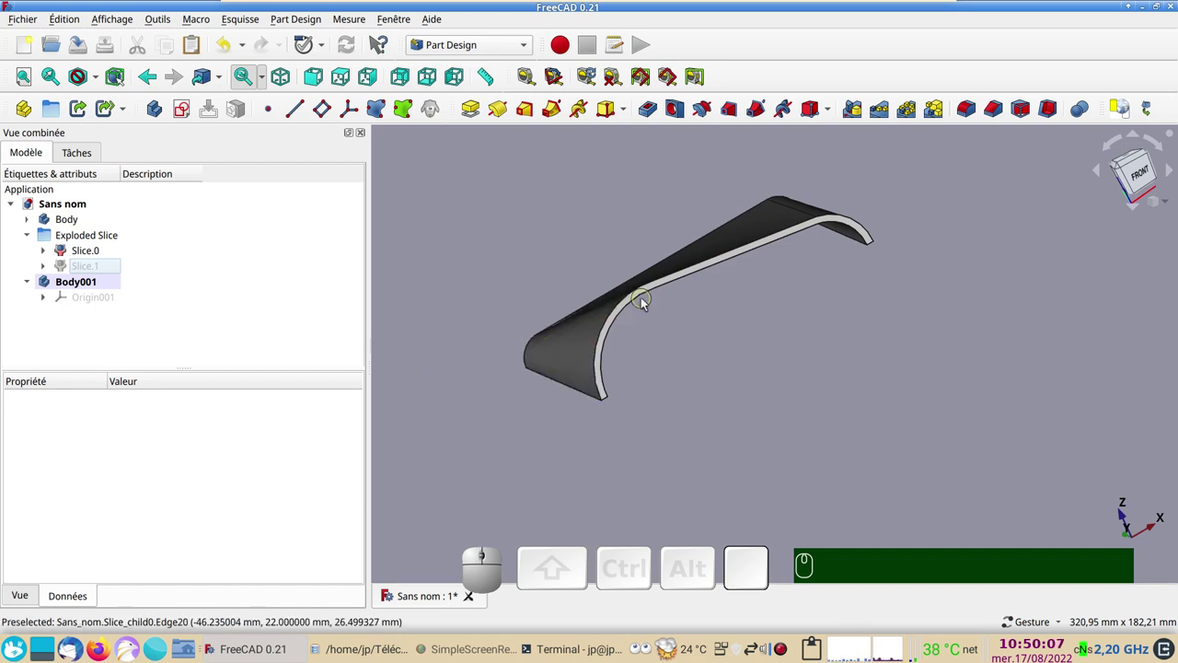
pyautogui.click(642, 297)
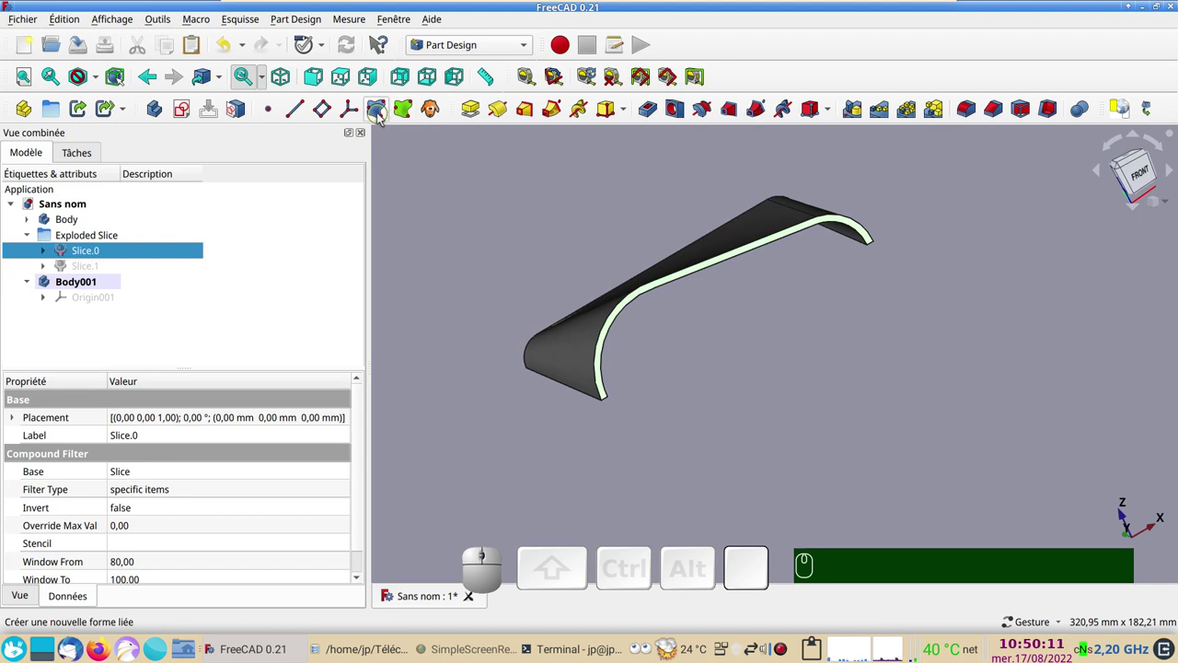
pyautogui.click(381, 117)
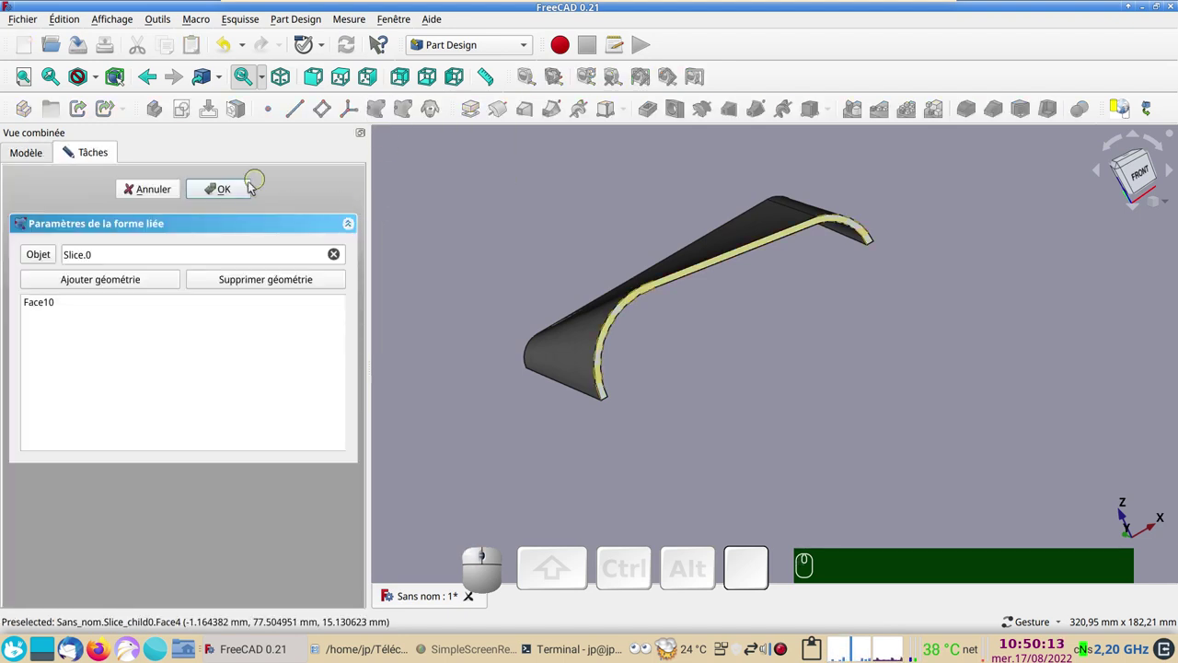
pyautogui.click(237, 190)
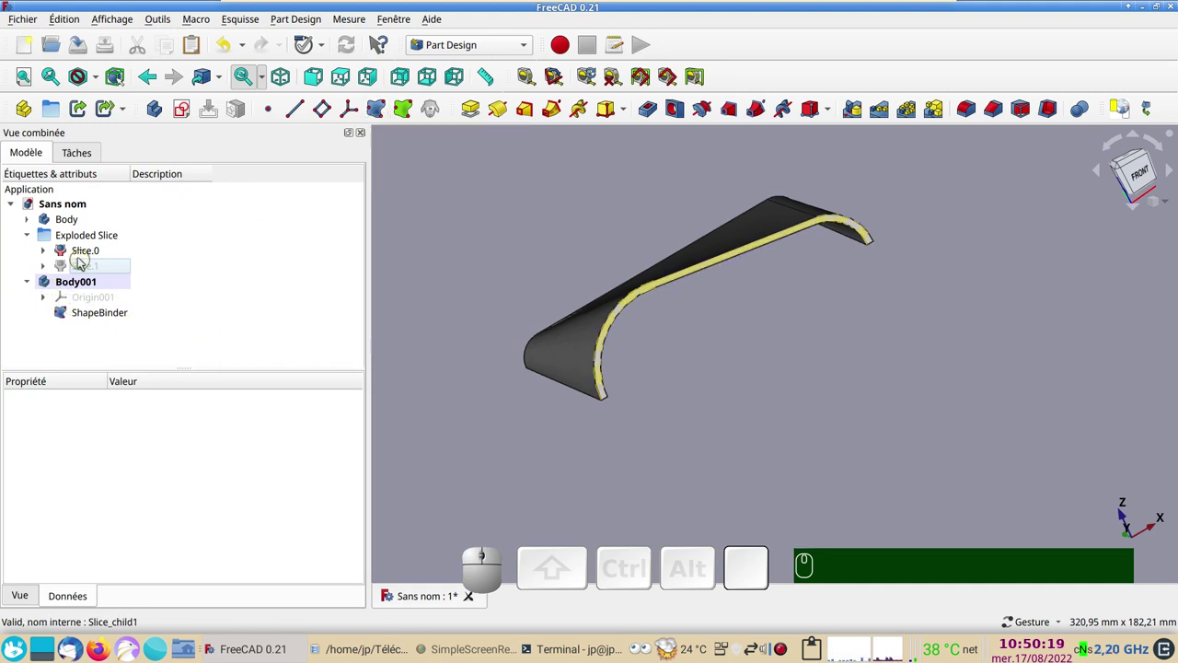
# Hide the exploded slices and attach DatumPlane002 flat on the ShapeBinder.
pyautogui.click(90, 241)
pyautogui.press('space')
pyautogui.click(98, 314)
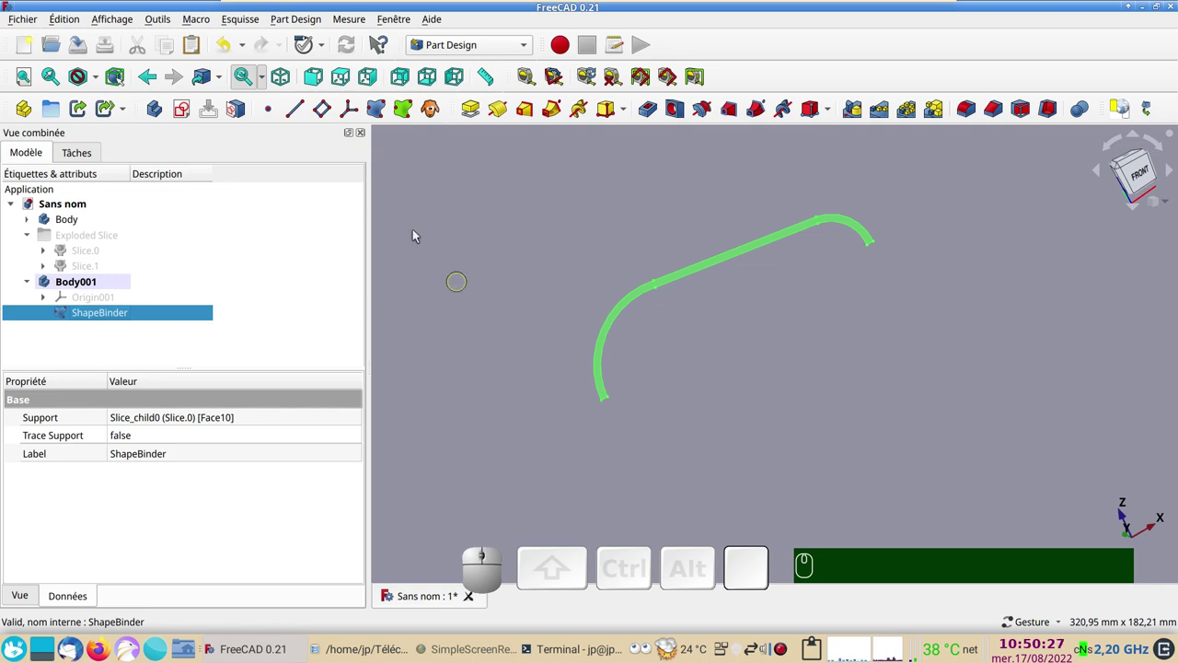
pyautogui.click(324, 116)
pyautogui.click(239, 195)
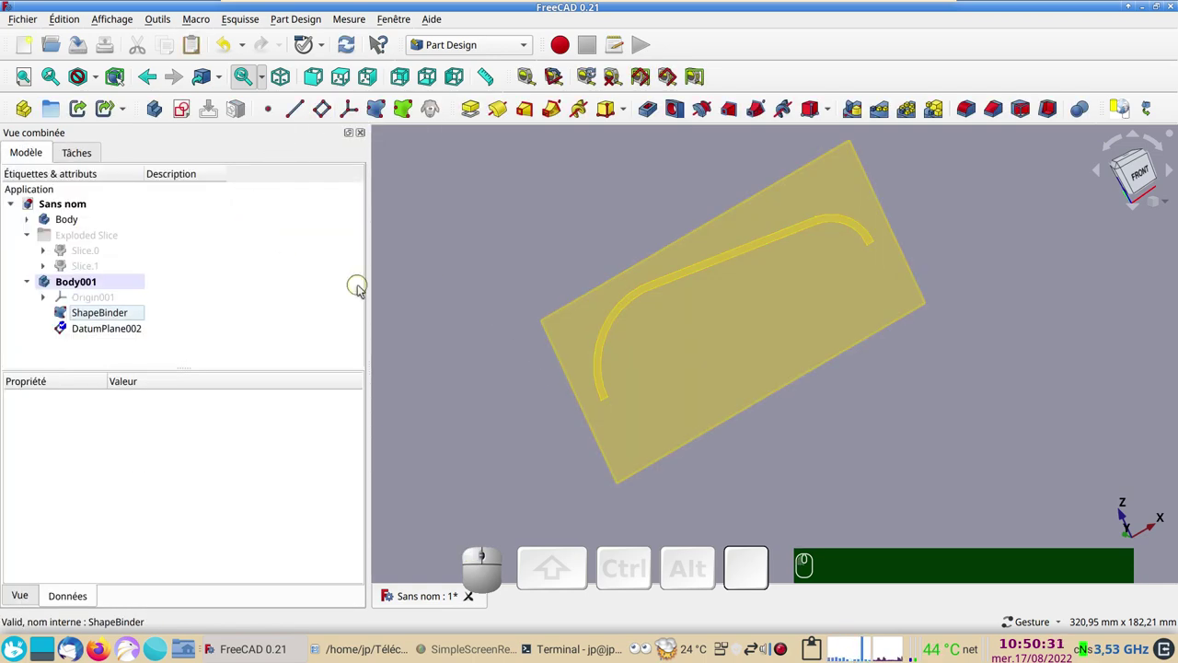
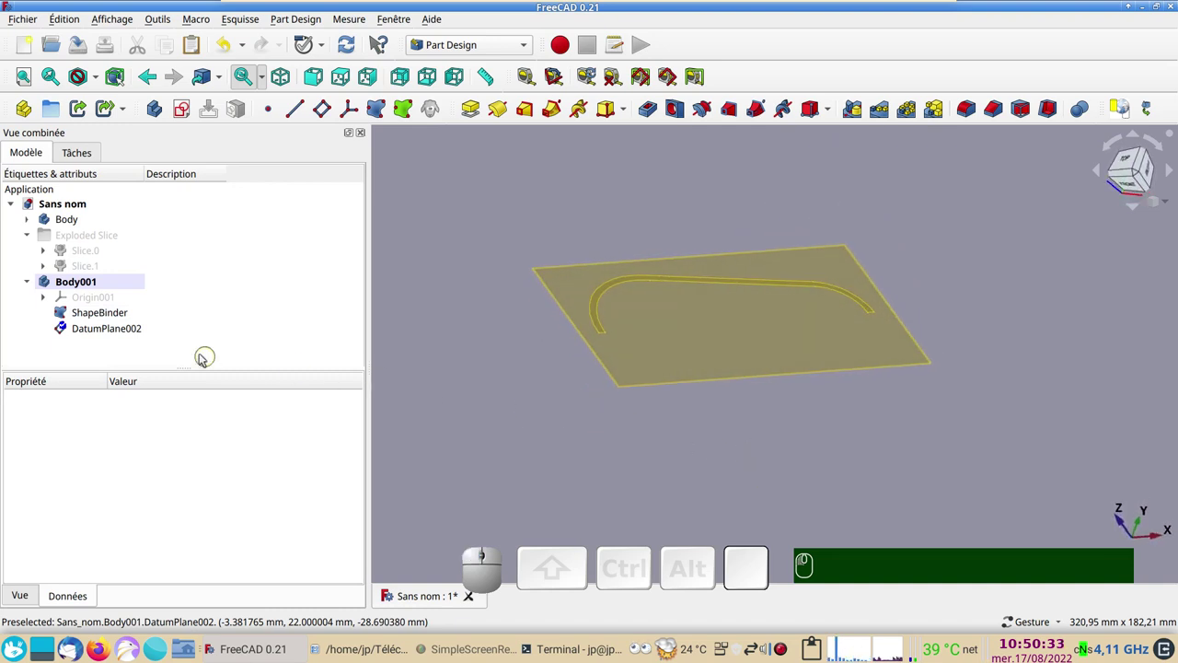
# Hide DatumPlane002 and start a new sketch on it showing the arched profile.
pyautogui.click(121, 327)
pyautogui.press('space')
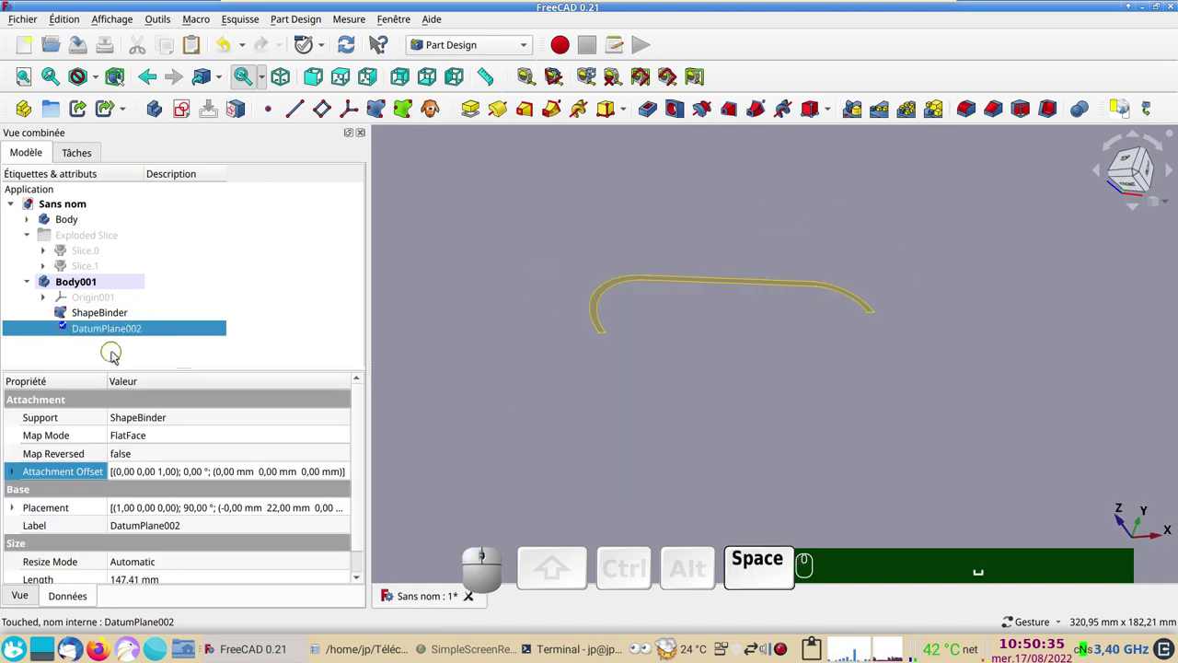
pyautogui.click(126, 326)
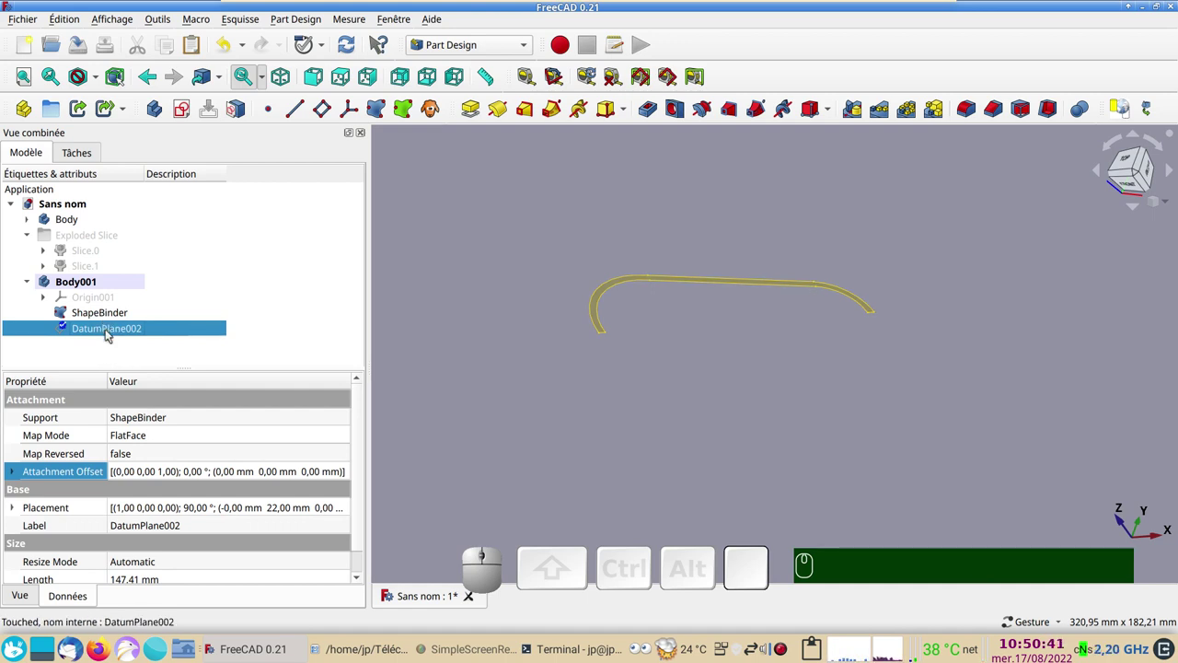
pyautogui.click(182, 115)
pyautogui.scroll(3)
pyautogui.moveTo(744, 366); pyautogui.dragTo(565, 435)
pyautogui.scroll(-3)
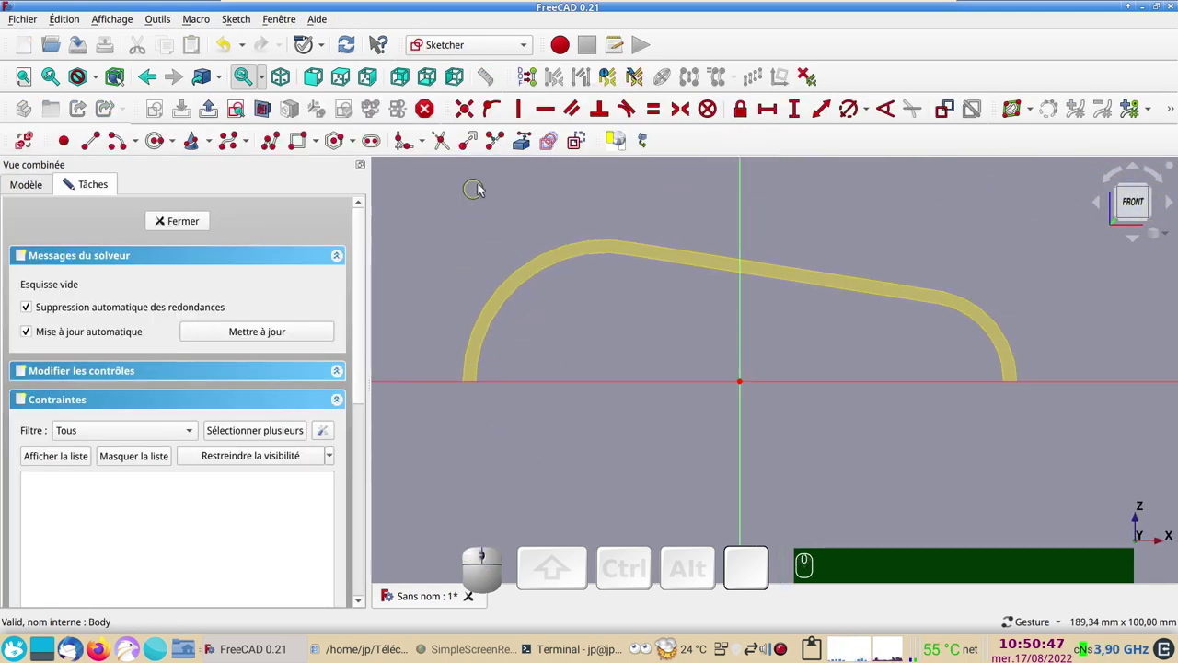
# Project the binder outline as external geometry and trace the arc-line-arc outer profile over it.
pyautogui.click(518, 146)
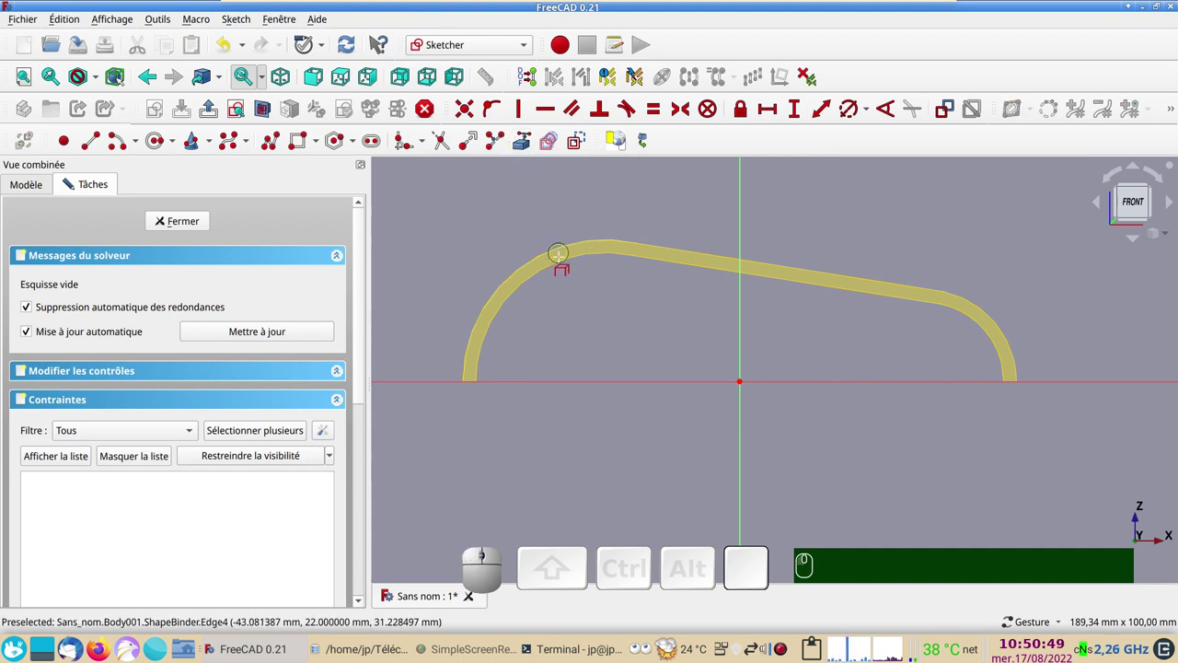
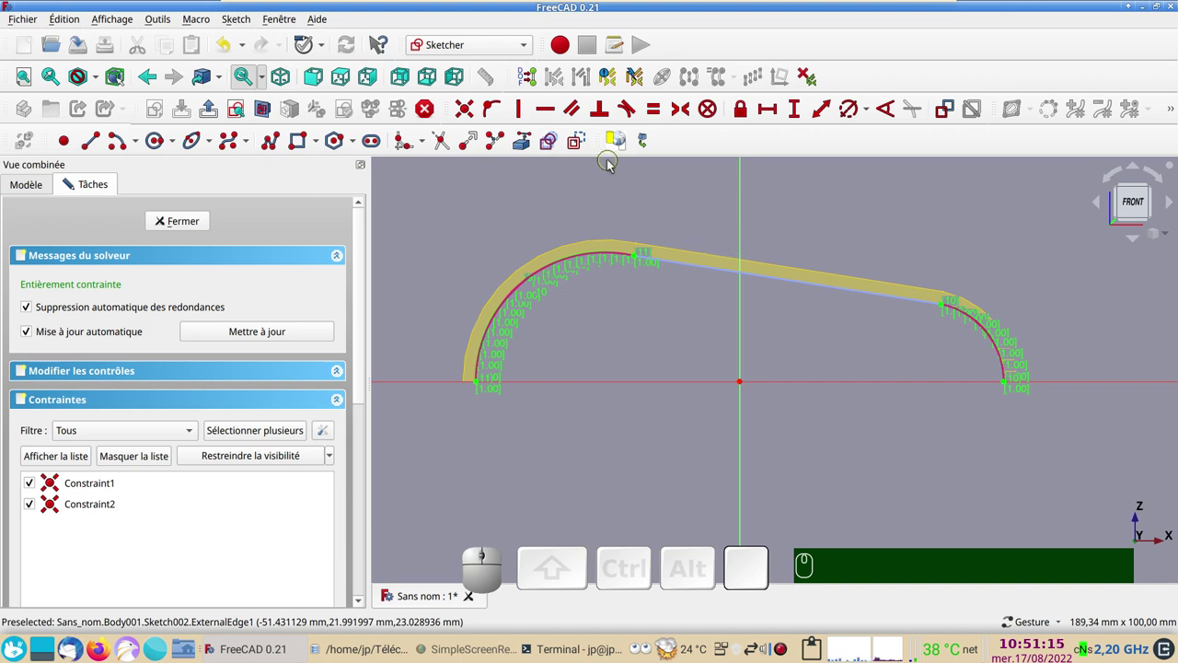
pyautogui.click(580, 140)
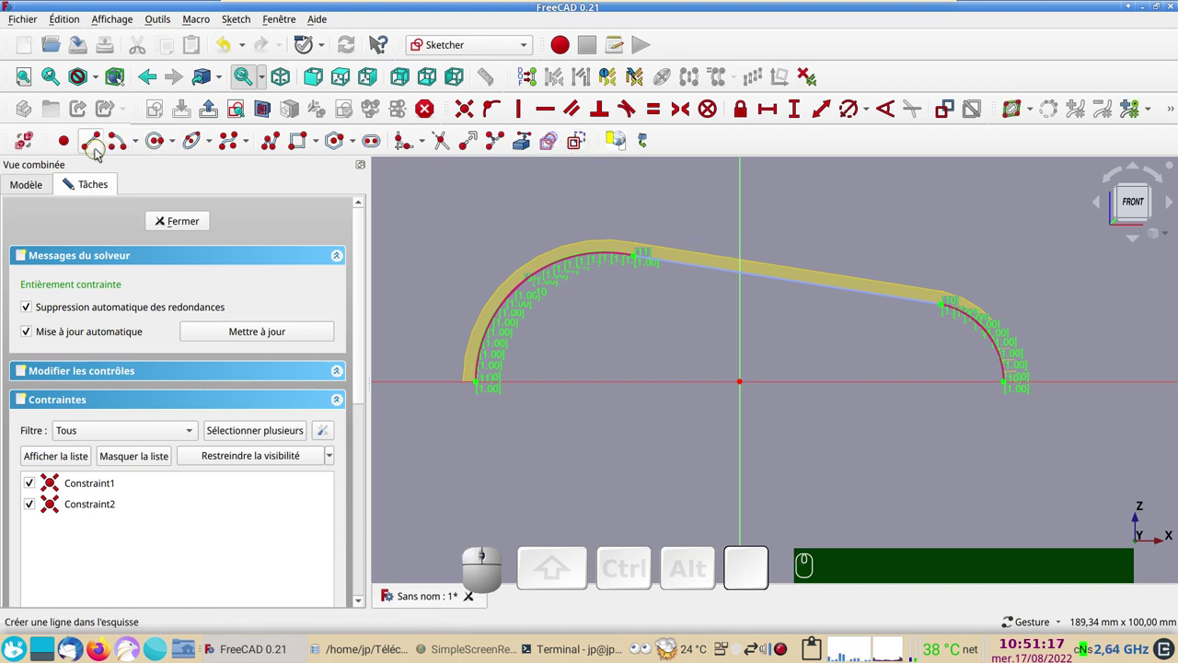
pyautogui.click(122, 142)
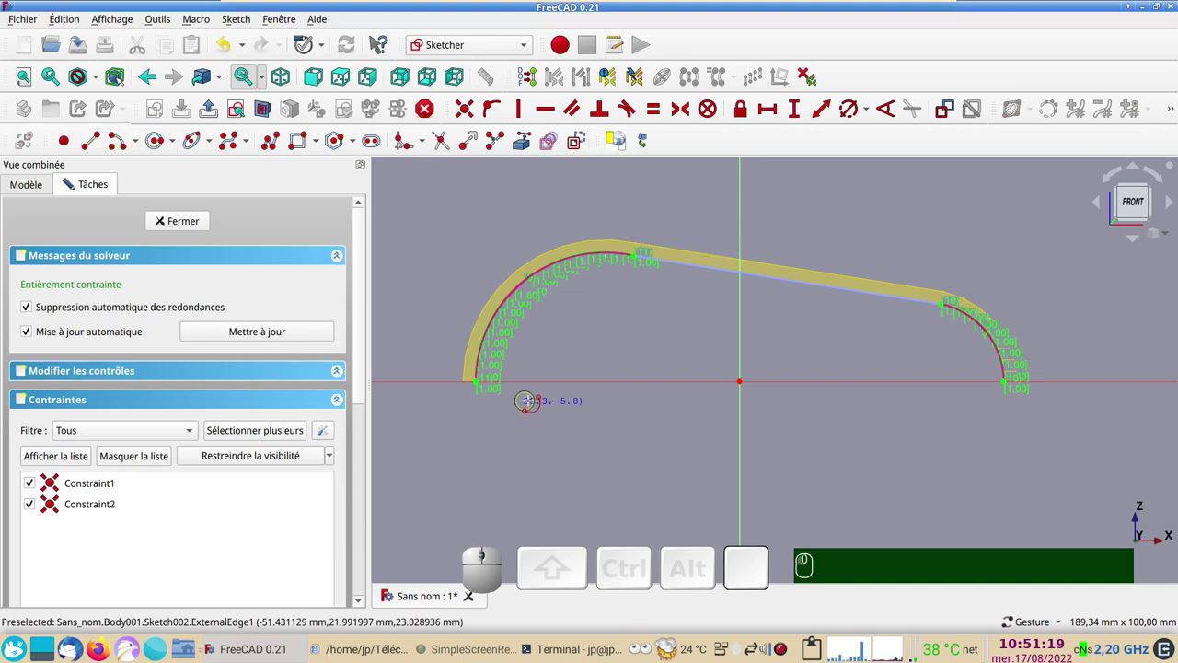
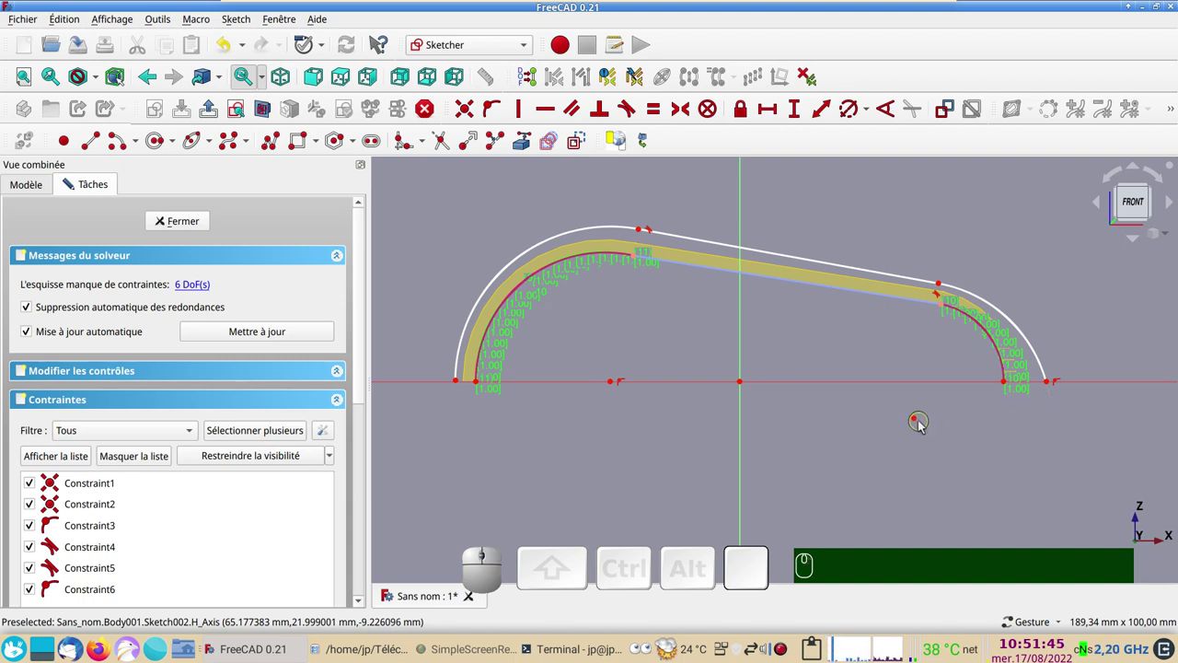
pyautogui.click(917, 420)
pyautogui.click(884, 385)
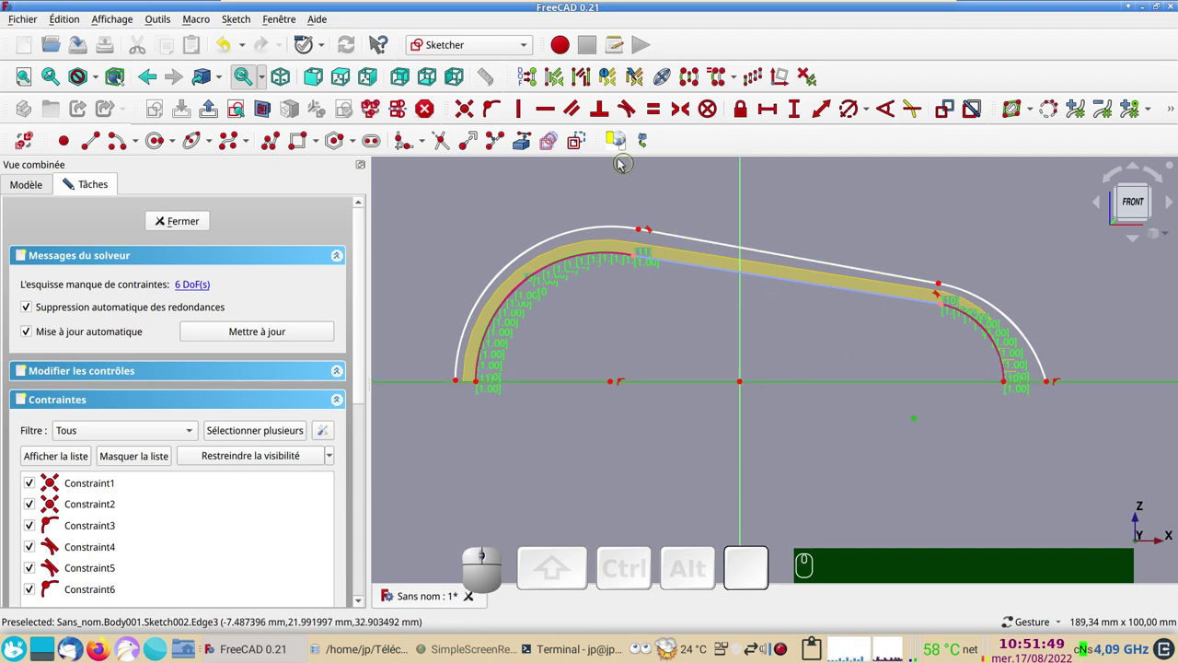
pyautogui.press('o')
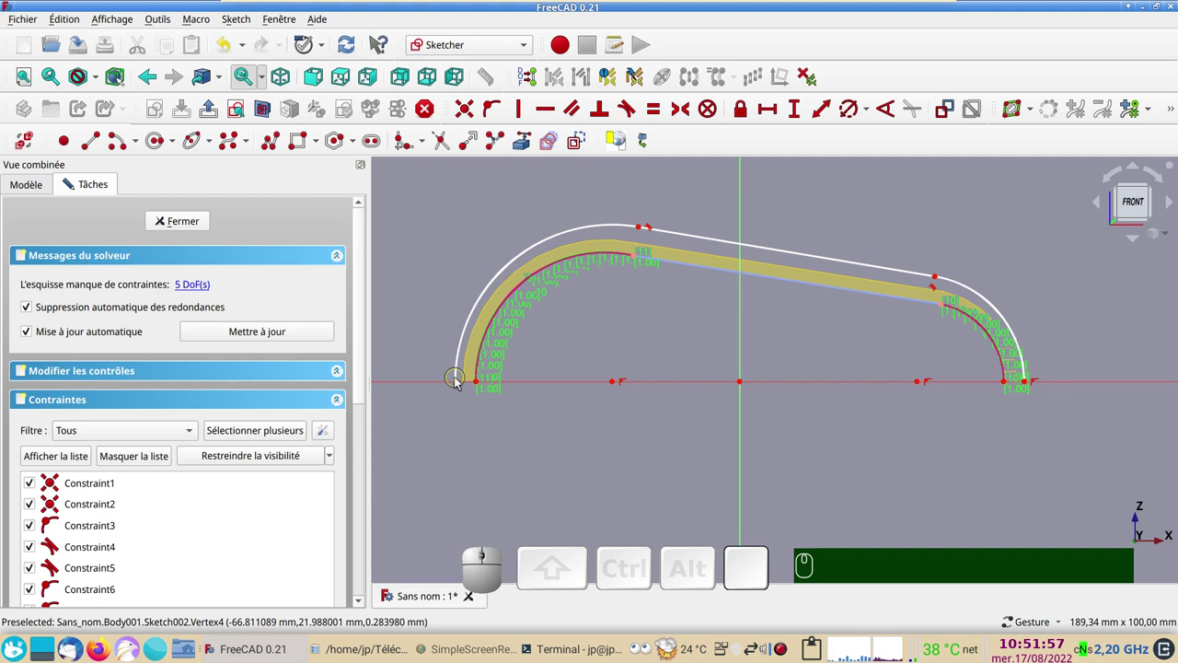
# Put the left endpoint on the horizontal axis and close the profile with a bottom line.
pyautogui.click(458, 380)
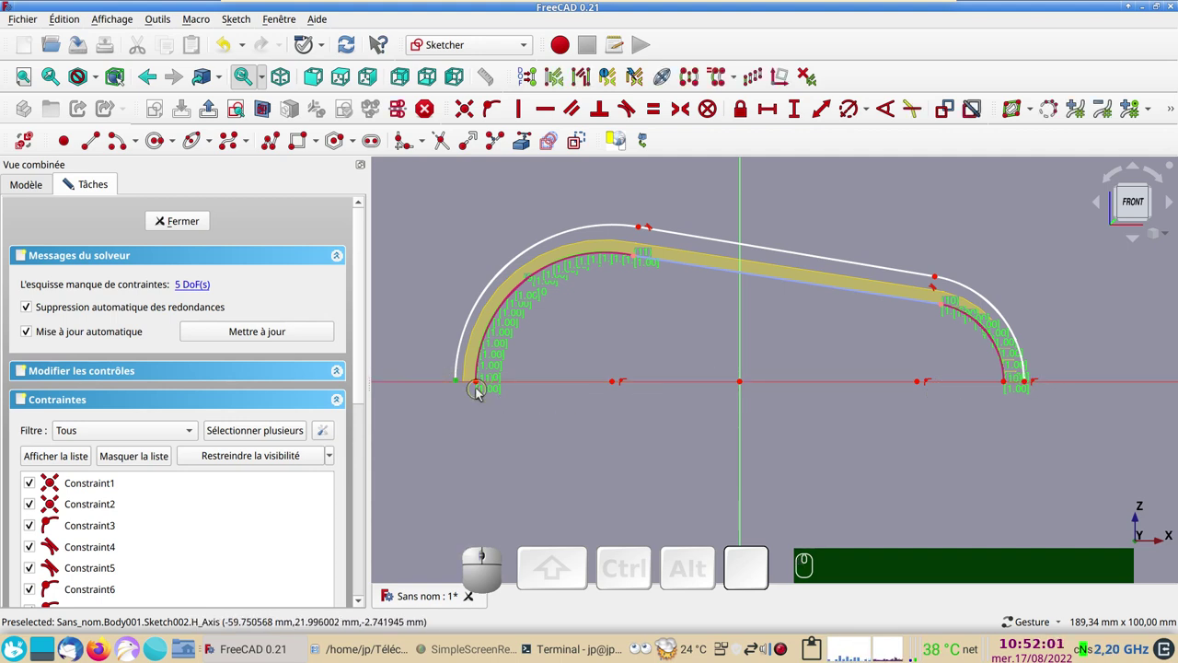
pyautogui.click(431, 385)
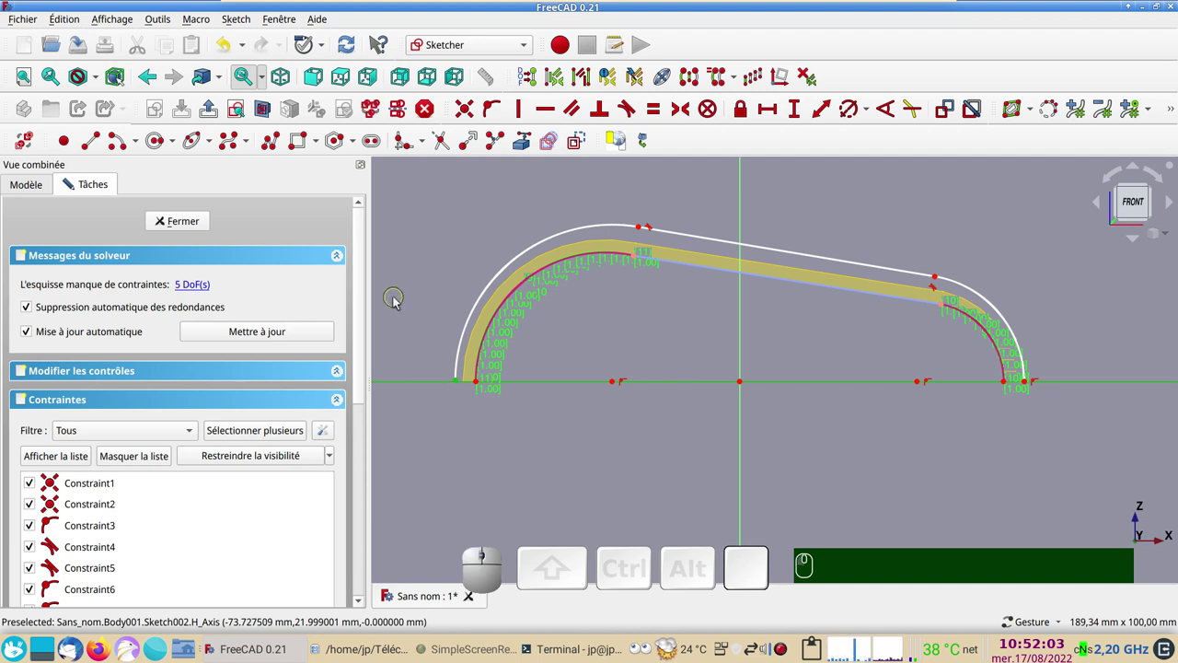
pyautogui.press('o')
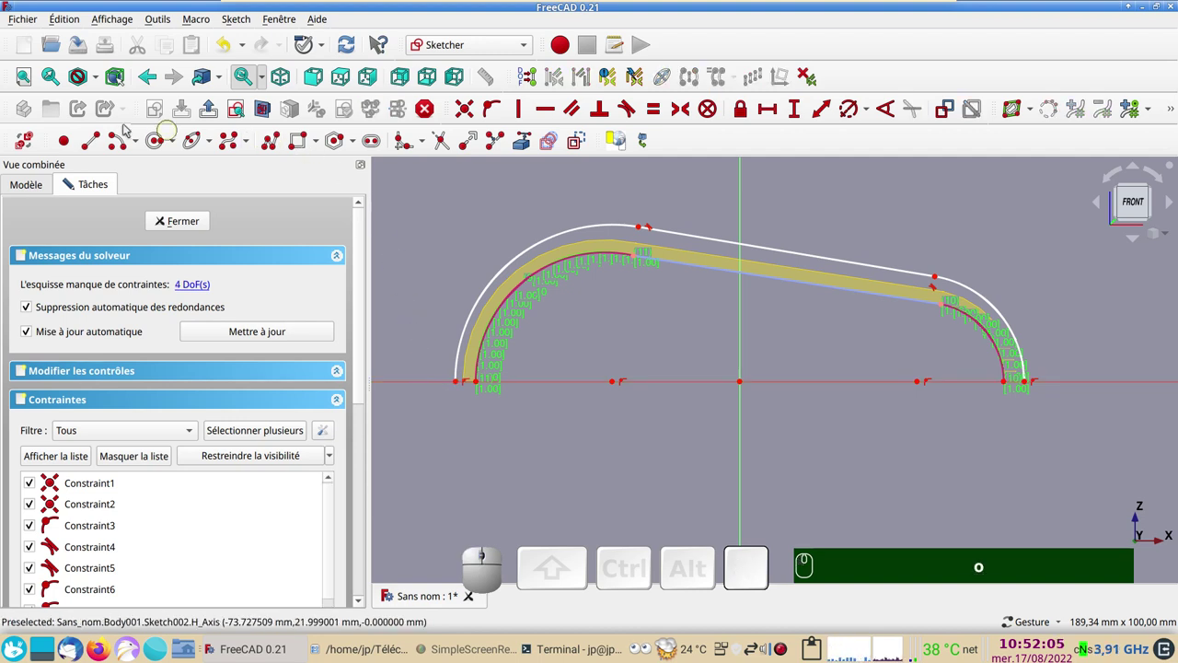
pyautogui.click(88, 141)
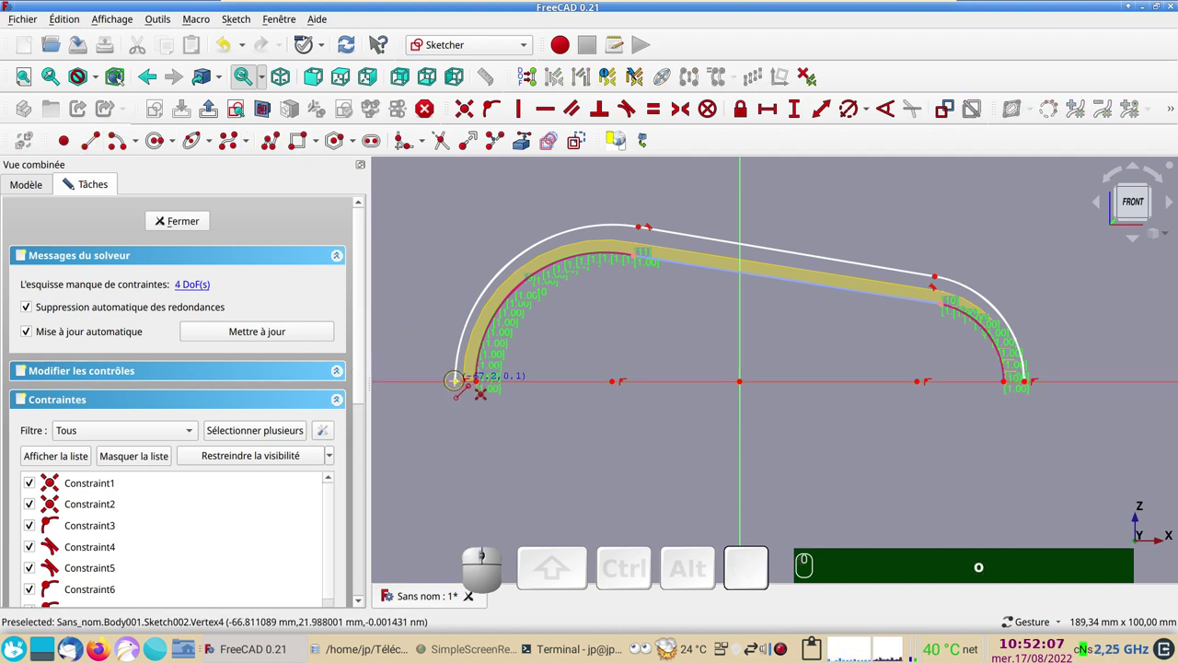
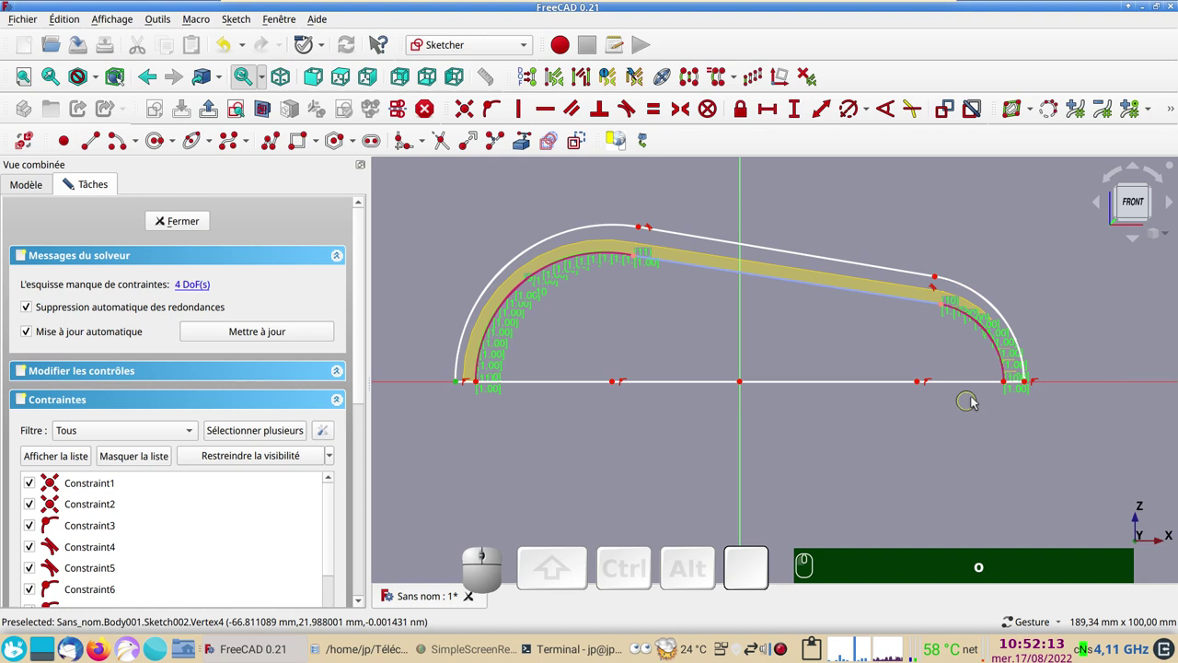
pyautogui.click(1028, 385)
pyautogui.click(744, 440)
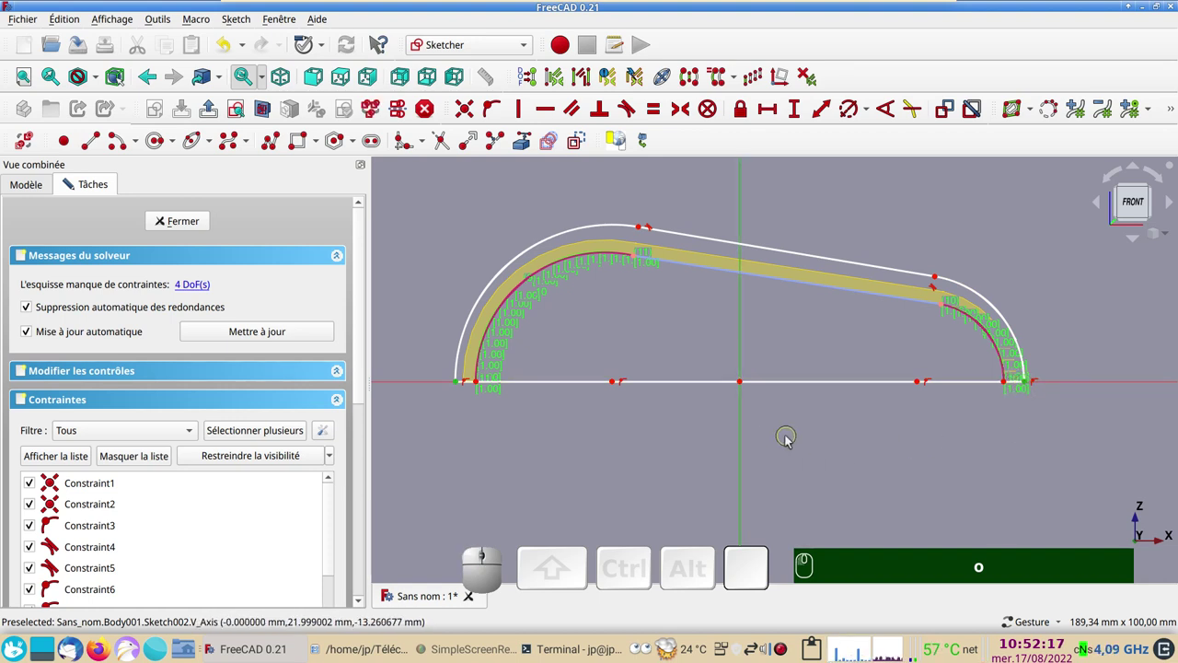
pyautogui.write('s')
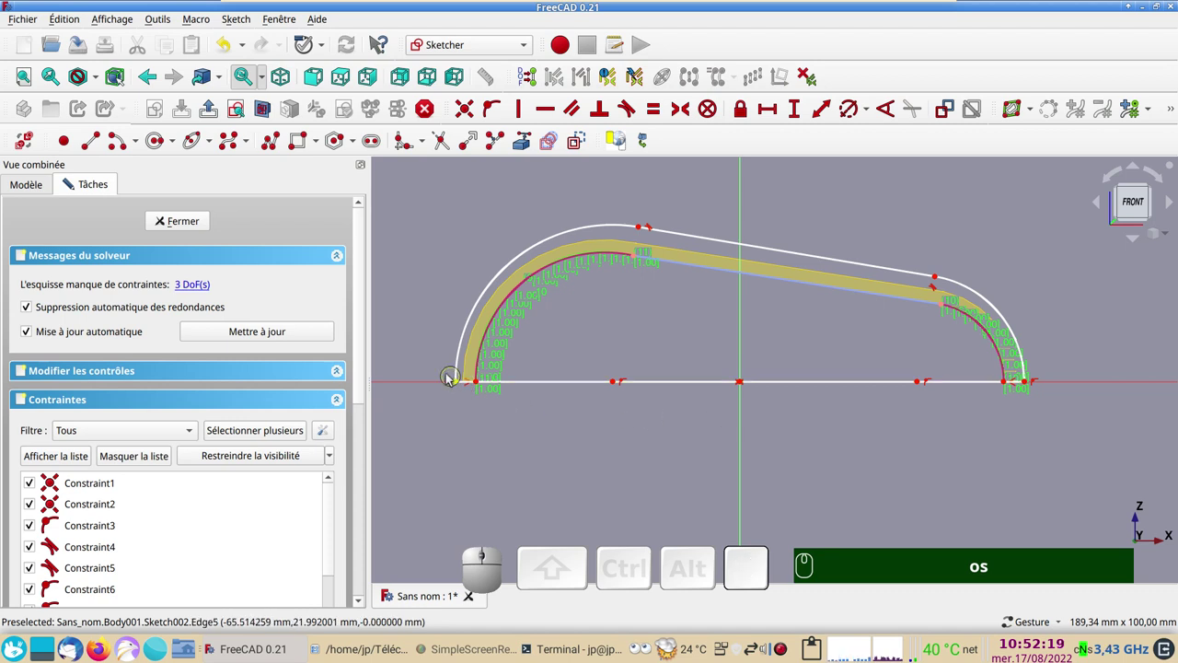
pyautogui.moveTo(460, 383); pyautogui.dragTo(439, 386)
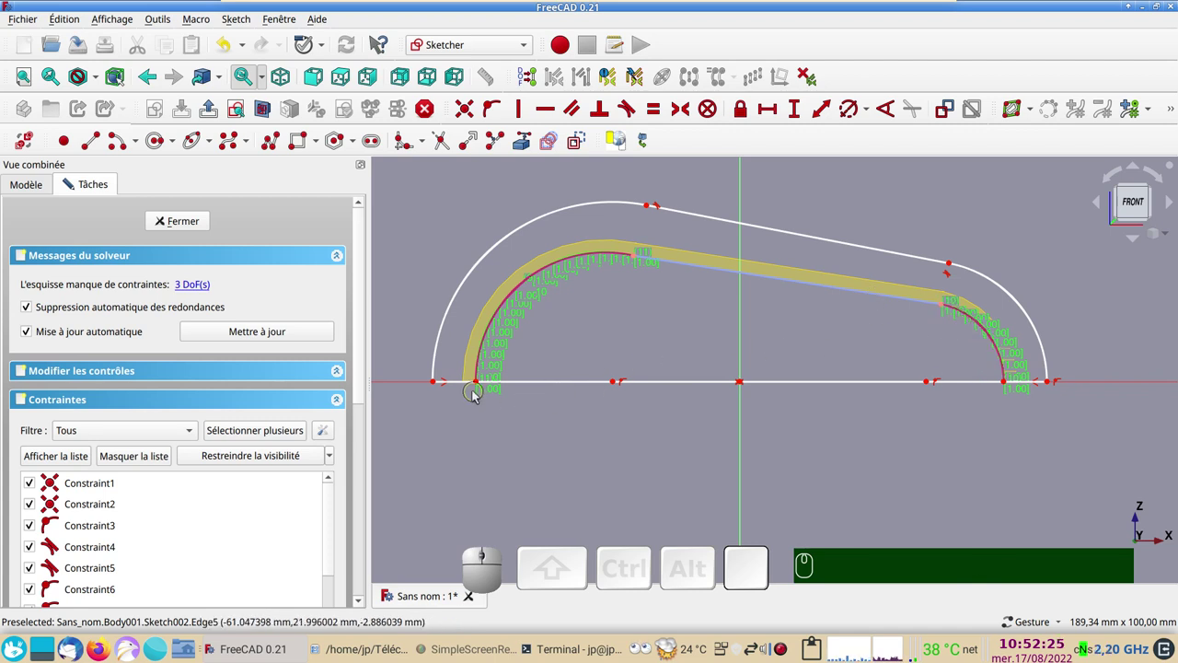
# Make the bottom endpoints symmetric about the origin and set the profile width to 125 mm.
pyautogui.click(480, 384)
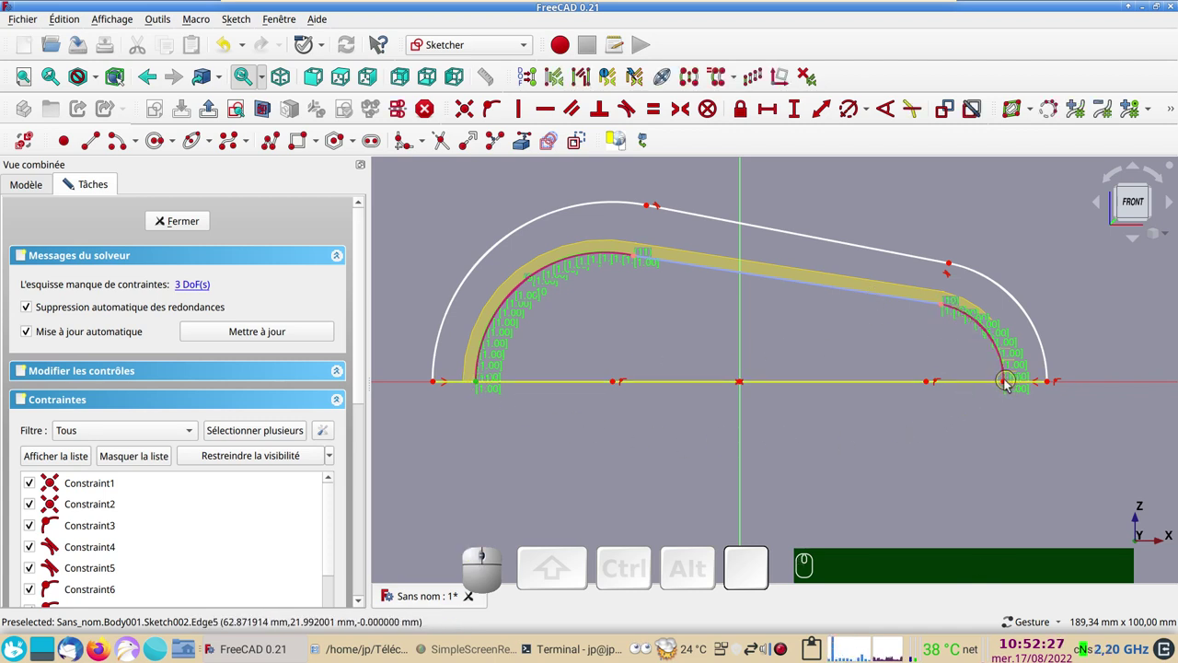
pyautogui.click(1007, 385)
pyautogui.click(767, 106)
pyautogui.moveTo(732, 355); pyautogui.dragTo(464, 405)
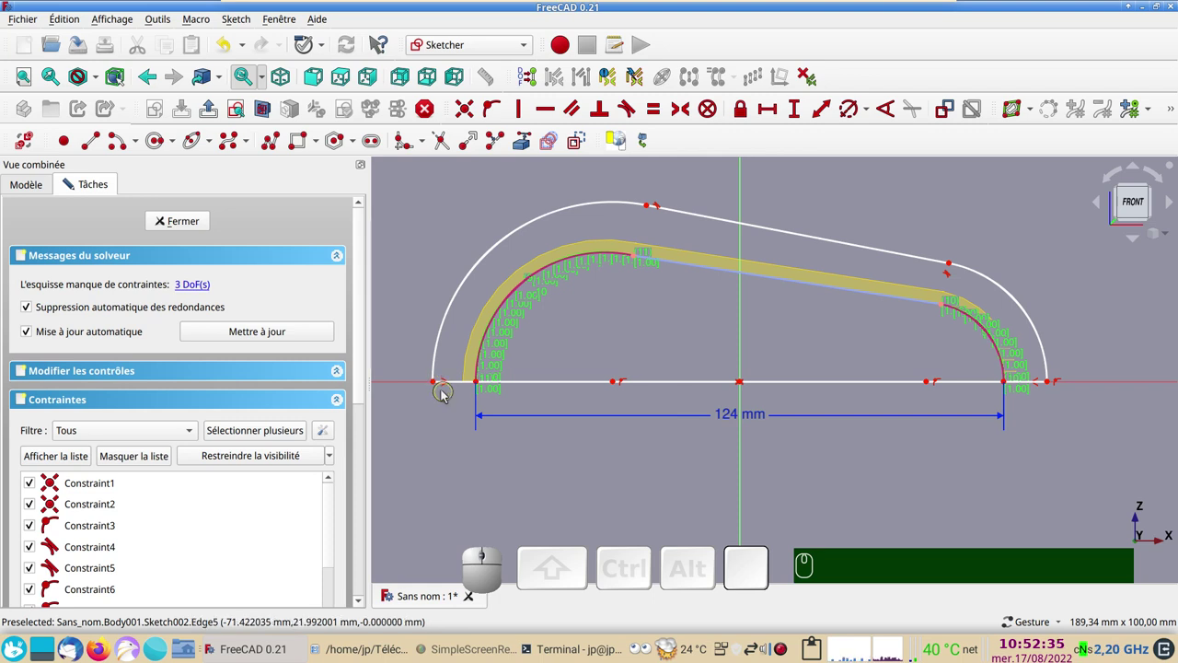
pyautogui.click(453, 383)
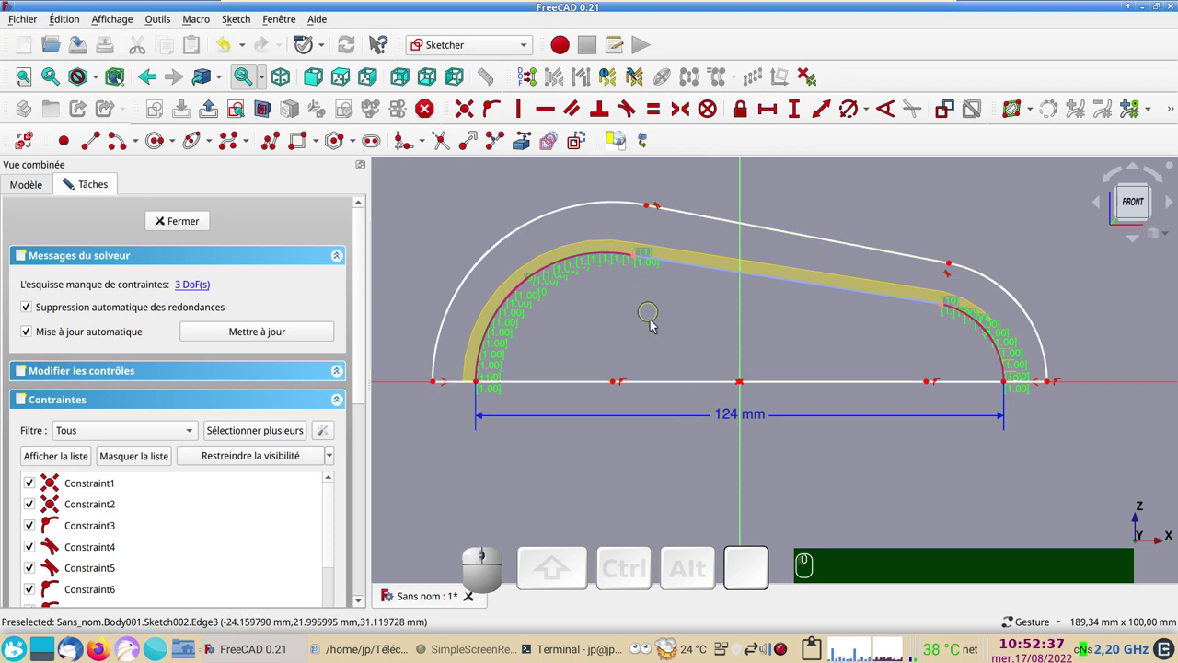
pyautogui.click(667, 386)
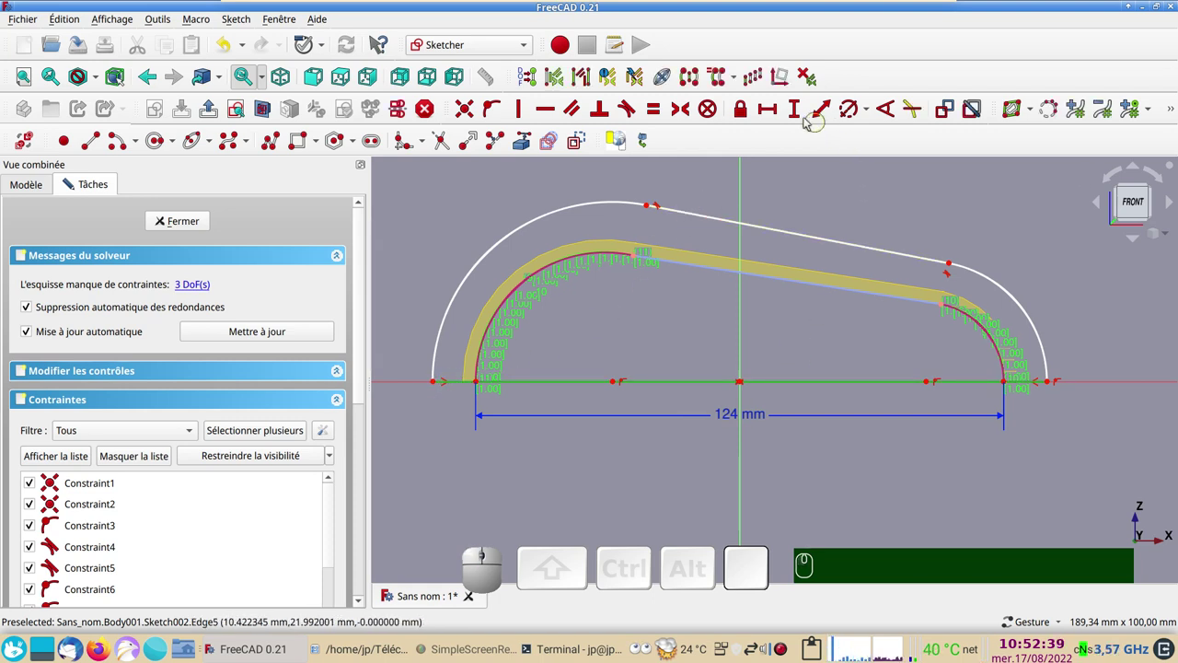
pyautogui.click(773, 110)
pyautogui.press('KP_1')
pyautogui.press('KP_2')
pyautogui.press('KP_5')
pyautogui.press('Return')
# Constrain the outline's top edge parallel to the projected top edge.
pyautogui.scroll(3)
pyautogui.rightClick(426, 367)
pyautogui.scroll(-3)
pyautogui.moveTo(761, 325); pyautogui.dragTo(660, 353)
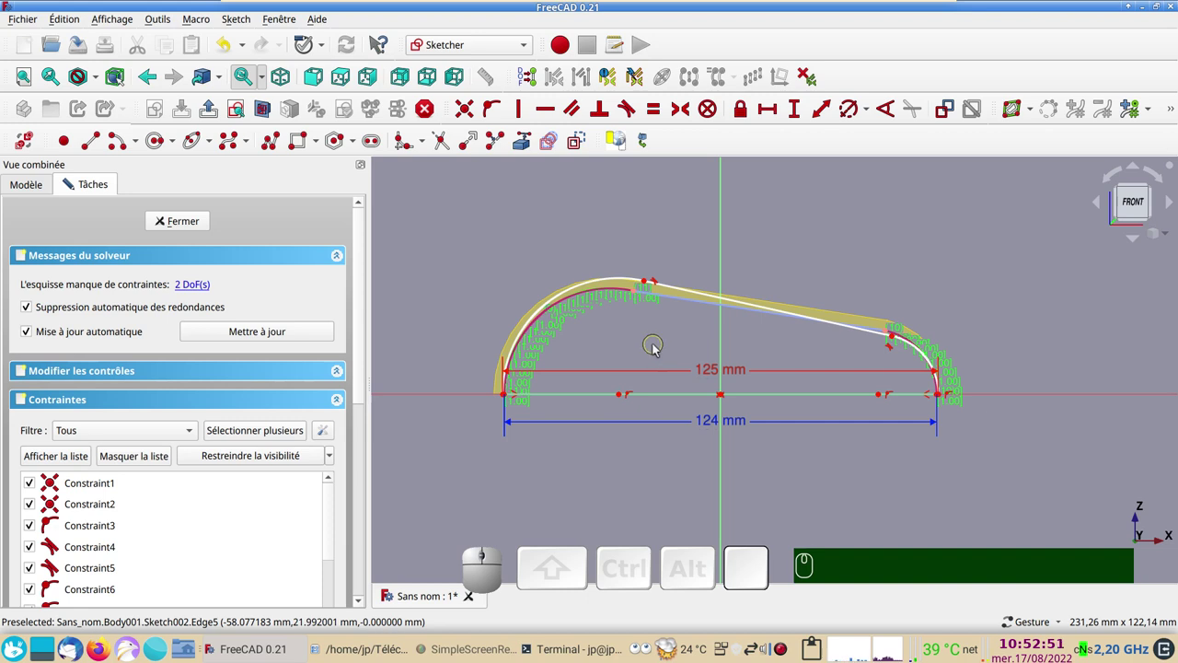
pyautogui.scroll(3)
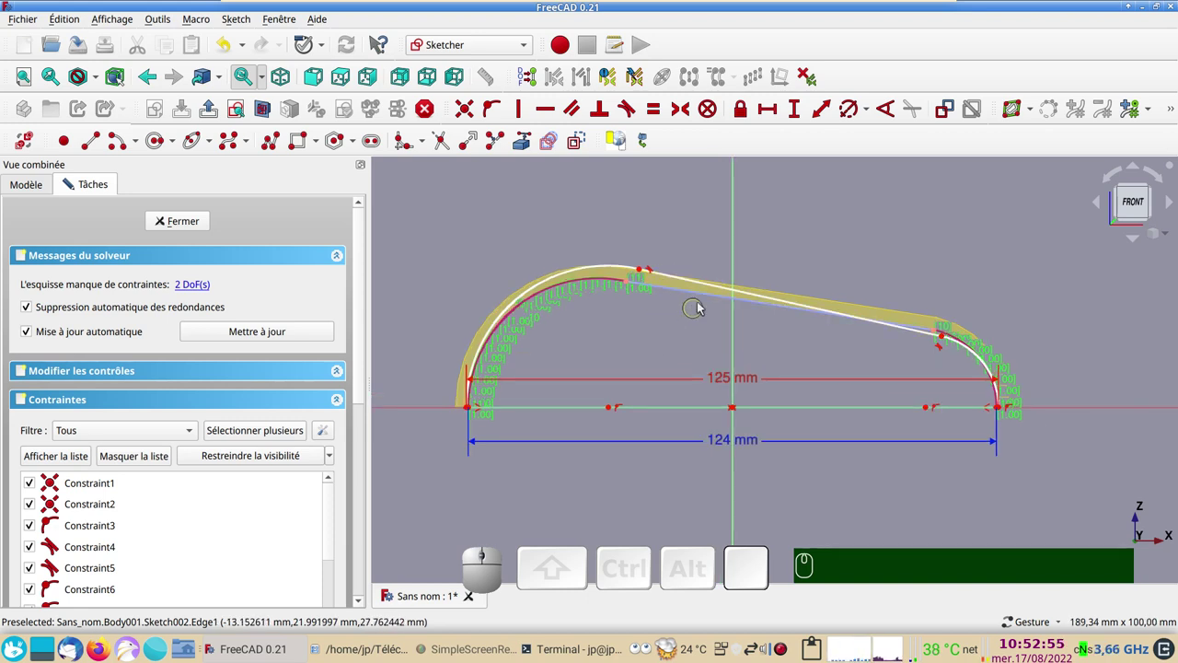
pyautogui.click(693, 293)
pyautogui.click(690, 281)
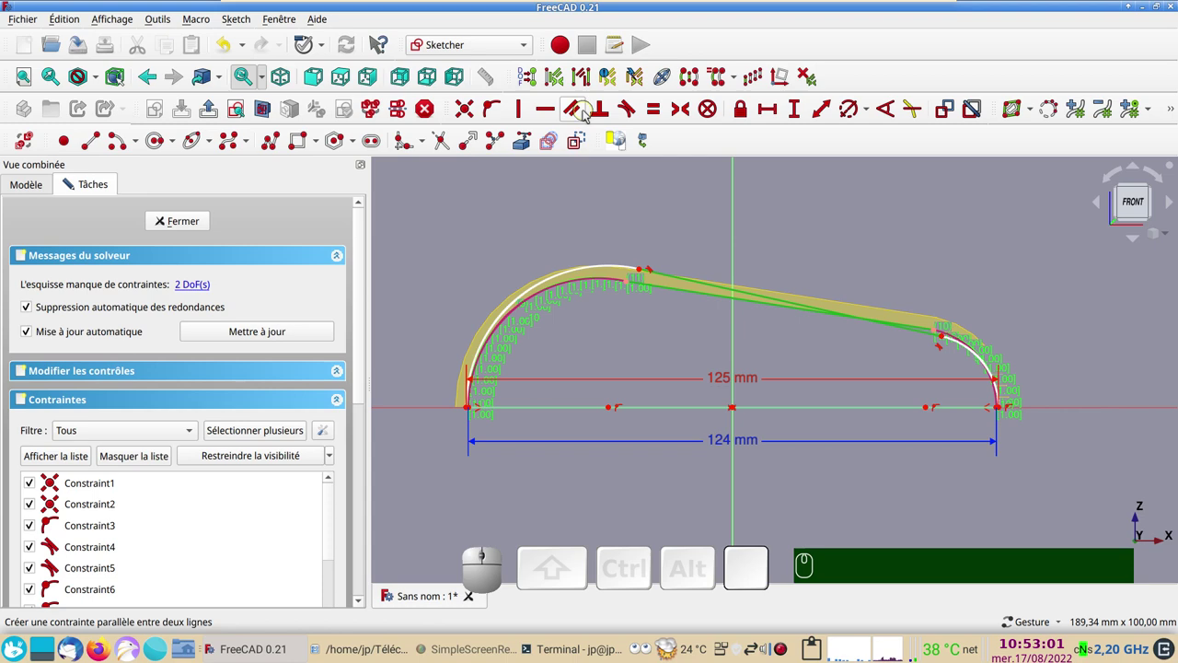
pyautogui.press('p')
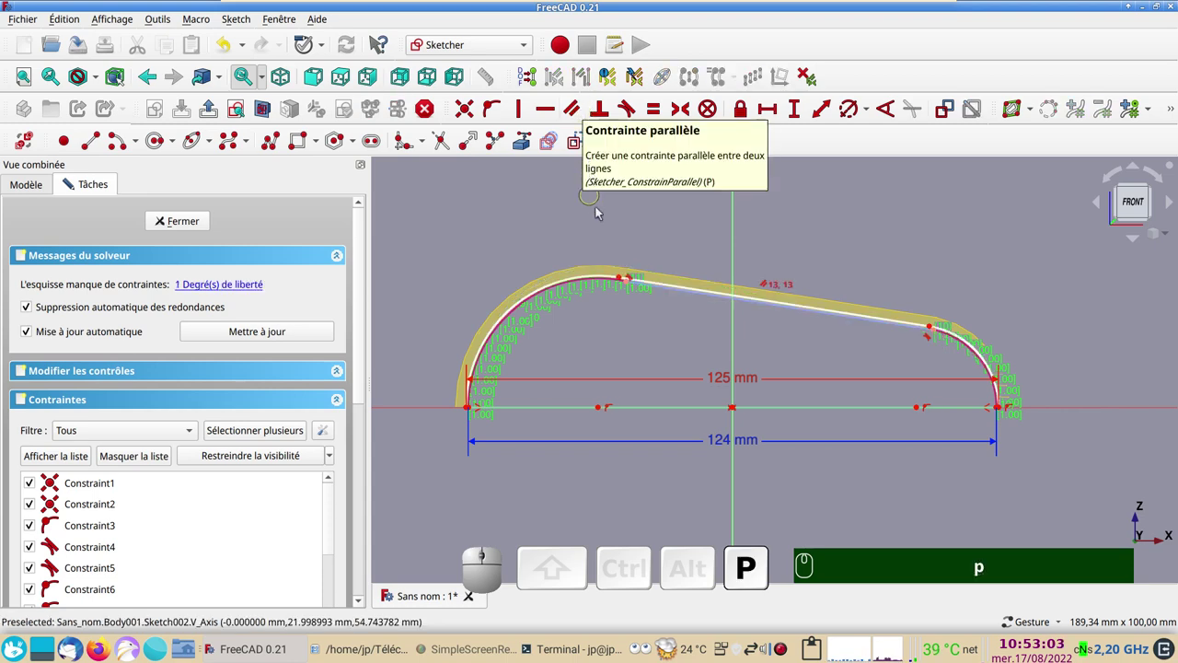
# Set a 0.5 mm distance between the outline's top edge and the projected edge, fully constraining the sketch.
pyautogui.scroll(3)
pyautogui.rightClick(641, 297)
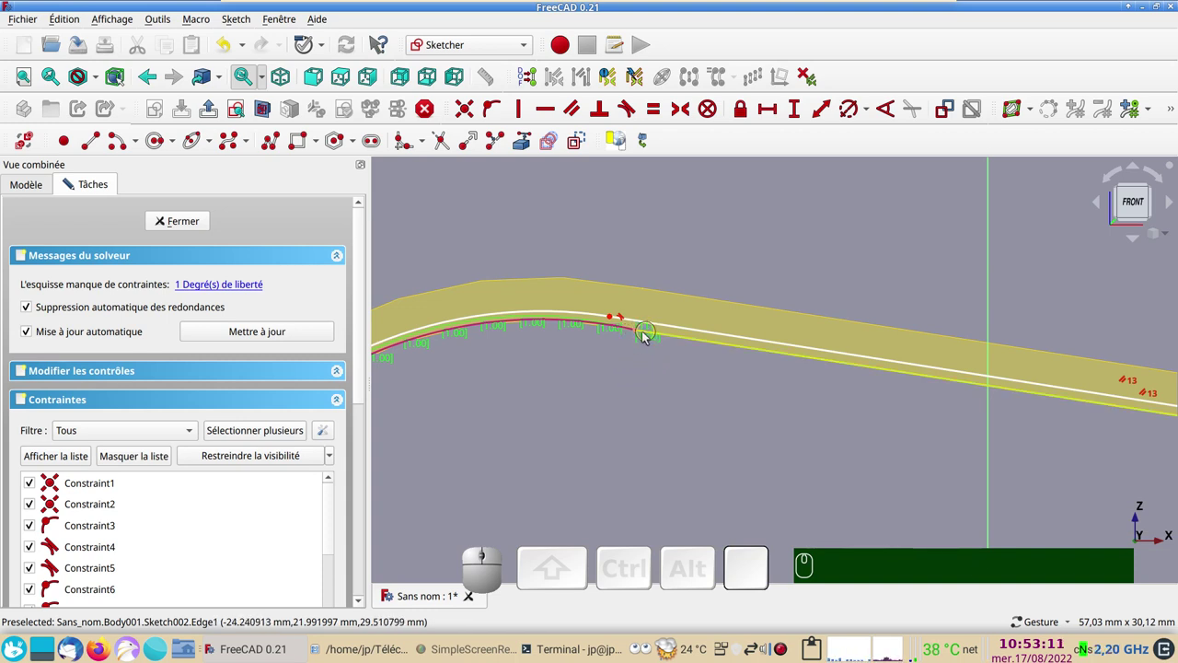
pyautogui.click(639, 333)
pyautogui.click(677, 330)
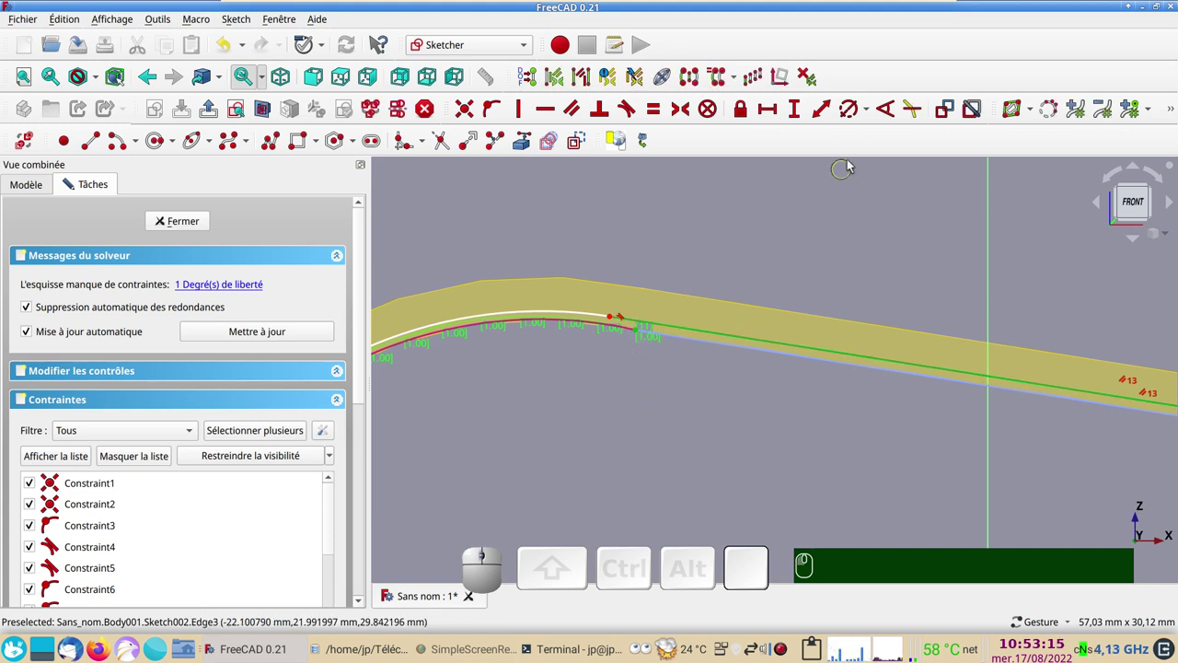
pyautogui.click(821, 113)
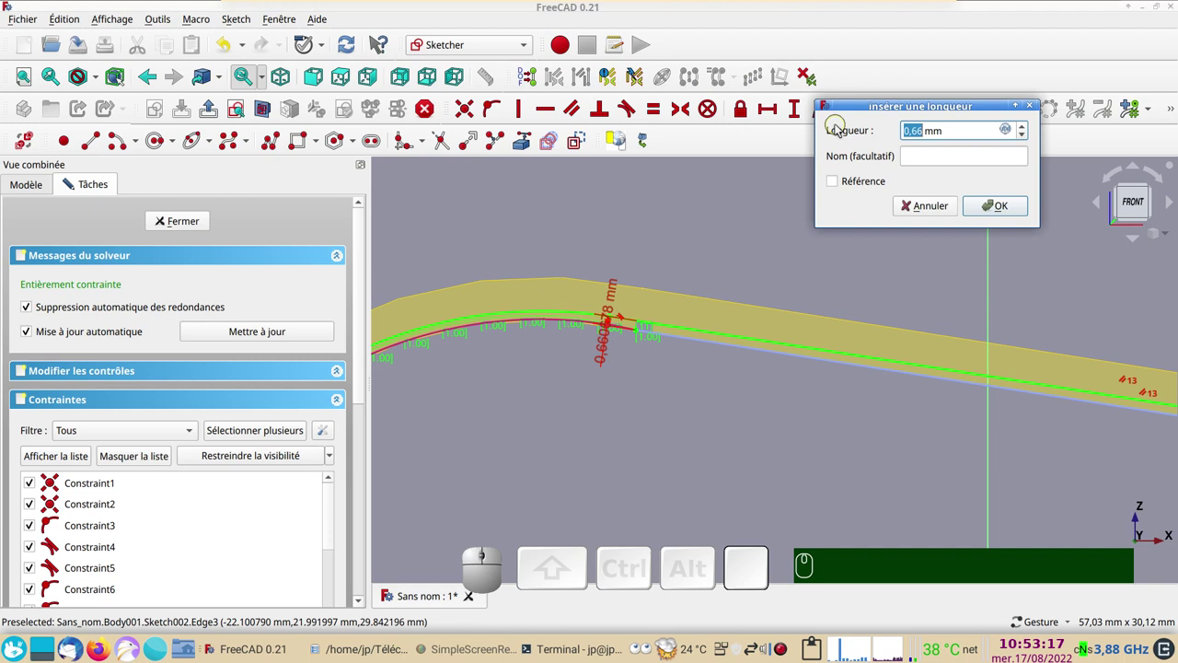
pyautogui.press('KP_Decimal')
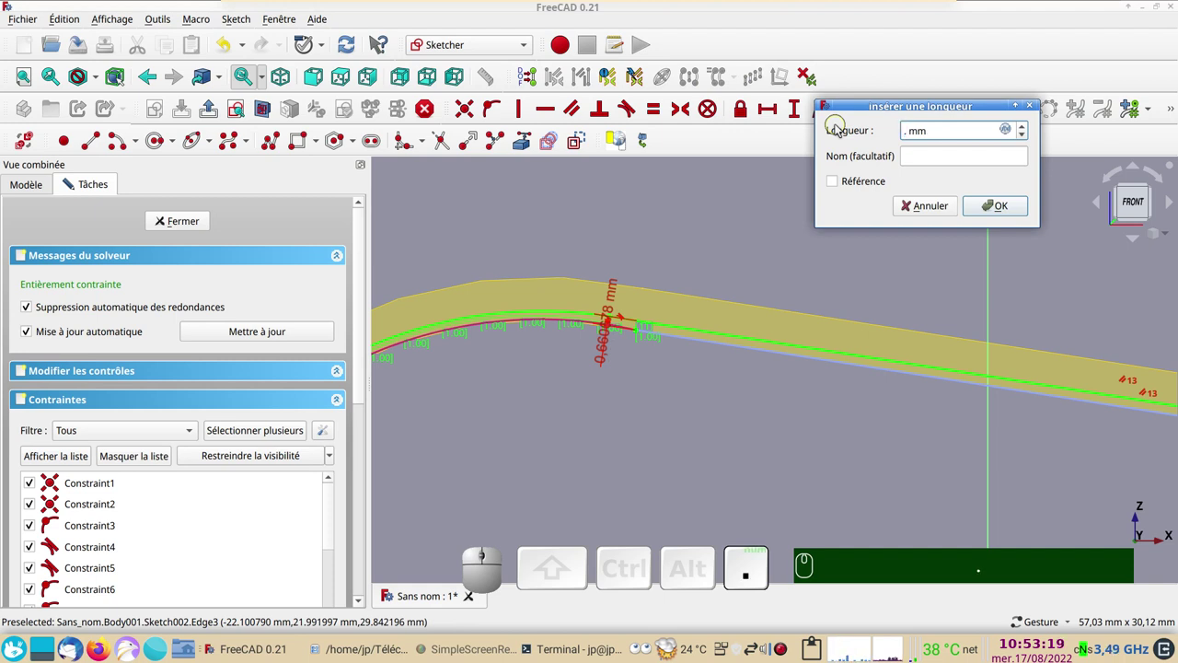
pyautogui.write('.')
pyautogui.press('KP_5')
pyautogui.press('KP_Enter')
pyautogui.scroll(-3)
pyautogui.moveTo(825, 305); pyautogui.dragTo(627, 306)
pyautogui.scroll(3)
pyautogui.scroll(-3)
pyautogui.moveTo(988, 383); pyautogui.dragTo(141, 162)
pyautogui.click(185, 221)
pyautogui.write('.')
pyautogui.press('KP_5')
pyautogui.press('Return')
# Close the sketch and pad Sketch002 by 2 mm into a thin arched plate.
pyautogui.click(129, 314)
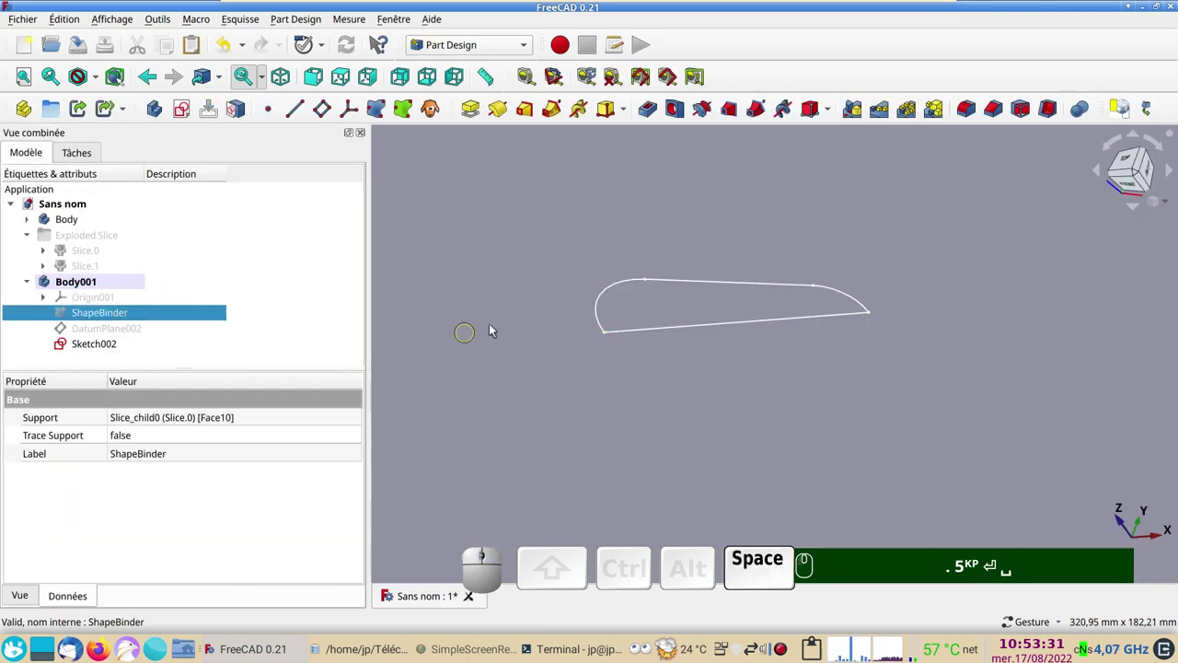
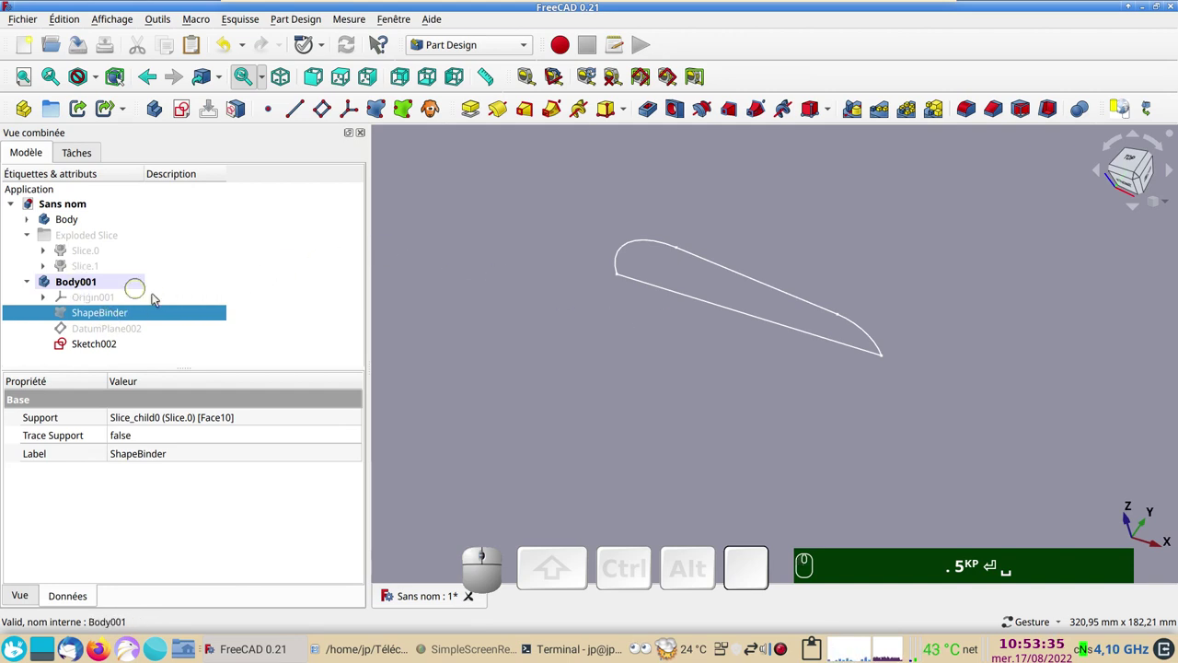
pyautogui.click(469, 111)
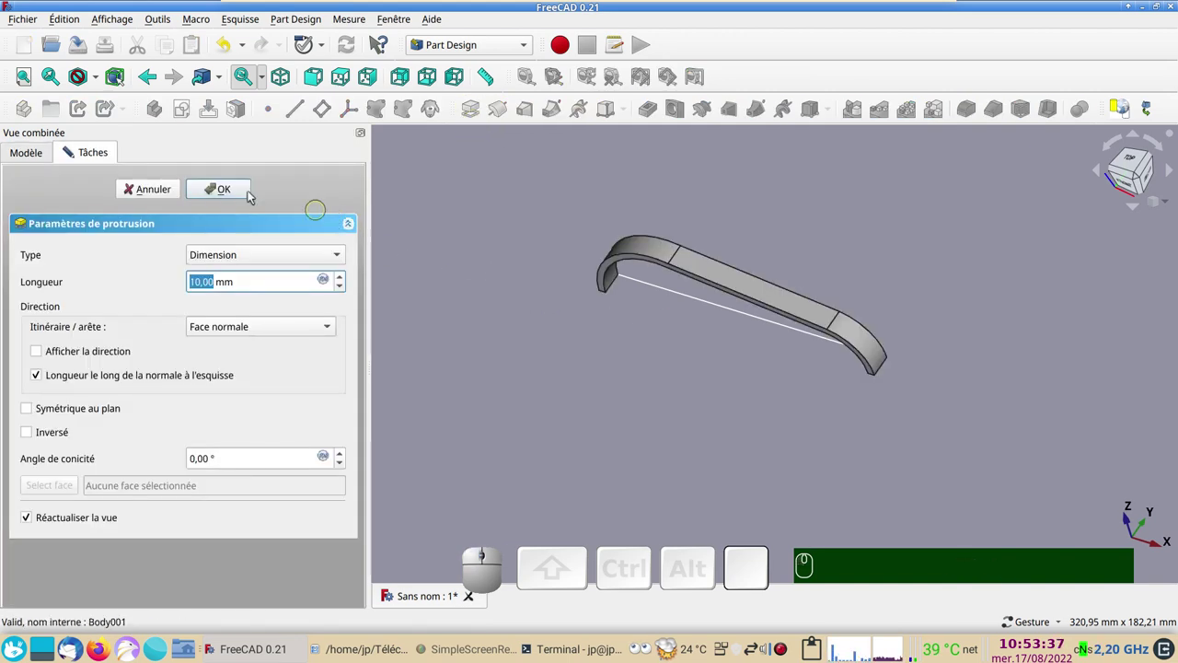
pyautogui.click(158, 195)
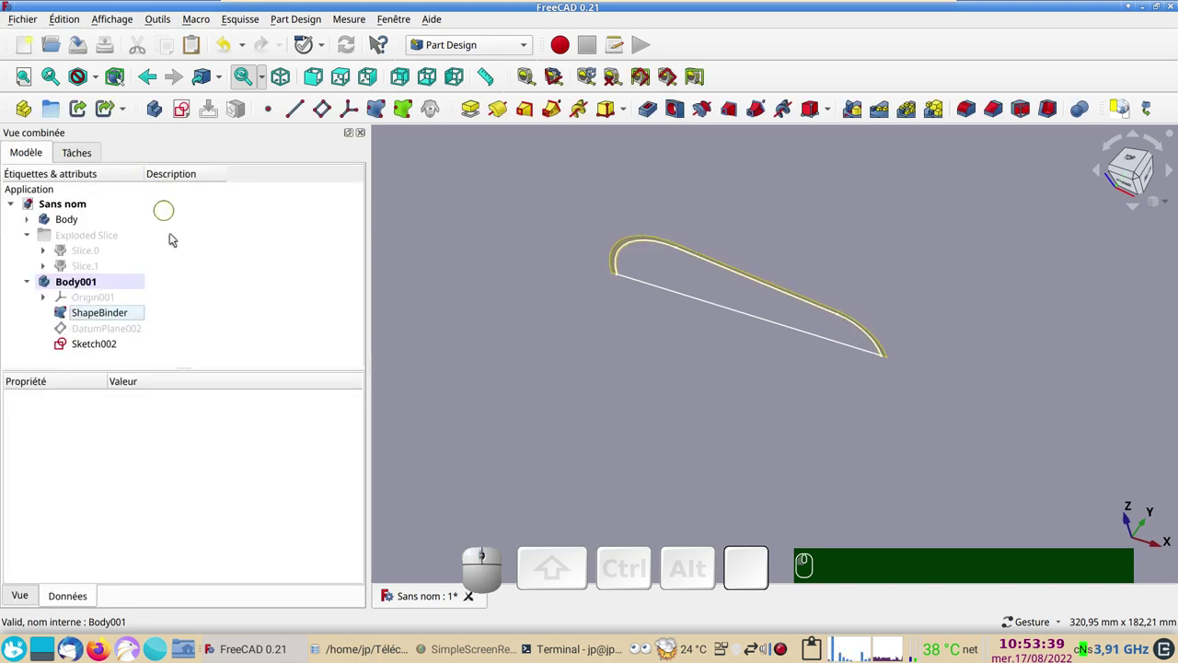
pyautogui.click(101, 349)
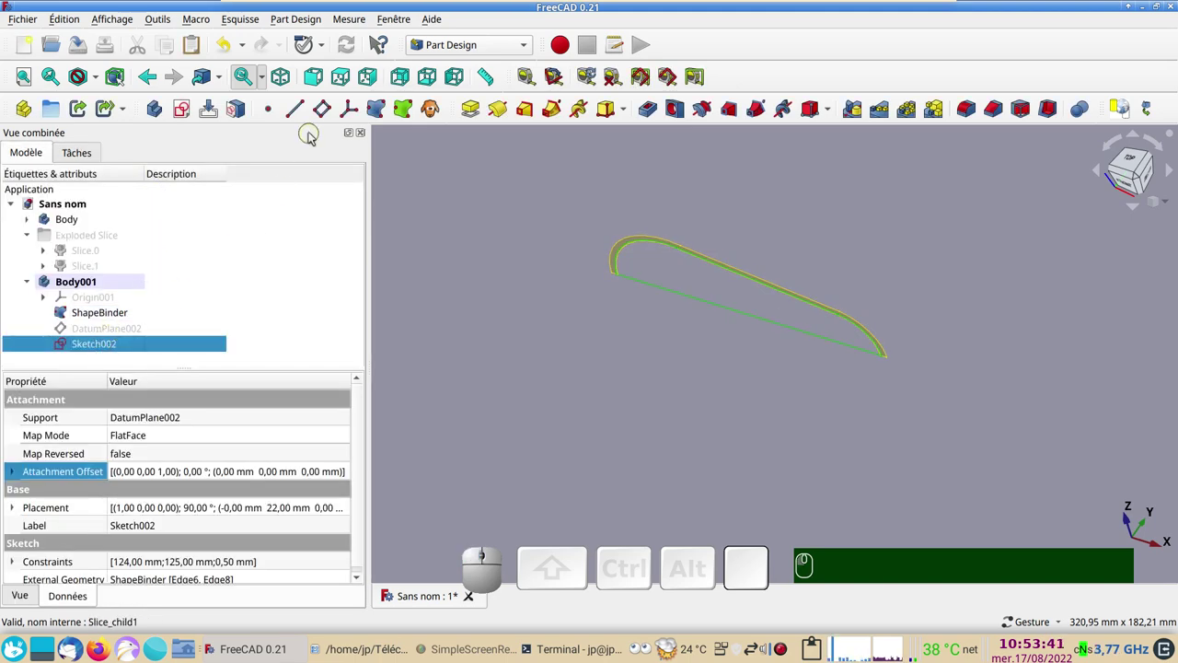
pyautogui.click(468, 110)
pyautogui.press('KP_2')
pyautogui.press('KP_Enter')
pyautogui.moveTo(573, 383); pyautogui.dragTo(952, 378)
pyautogui.click(952, 376)
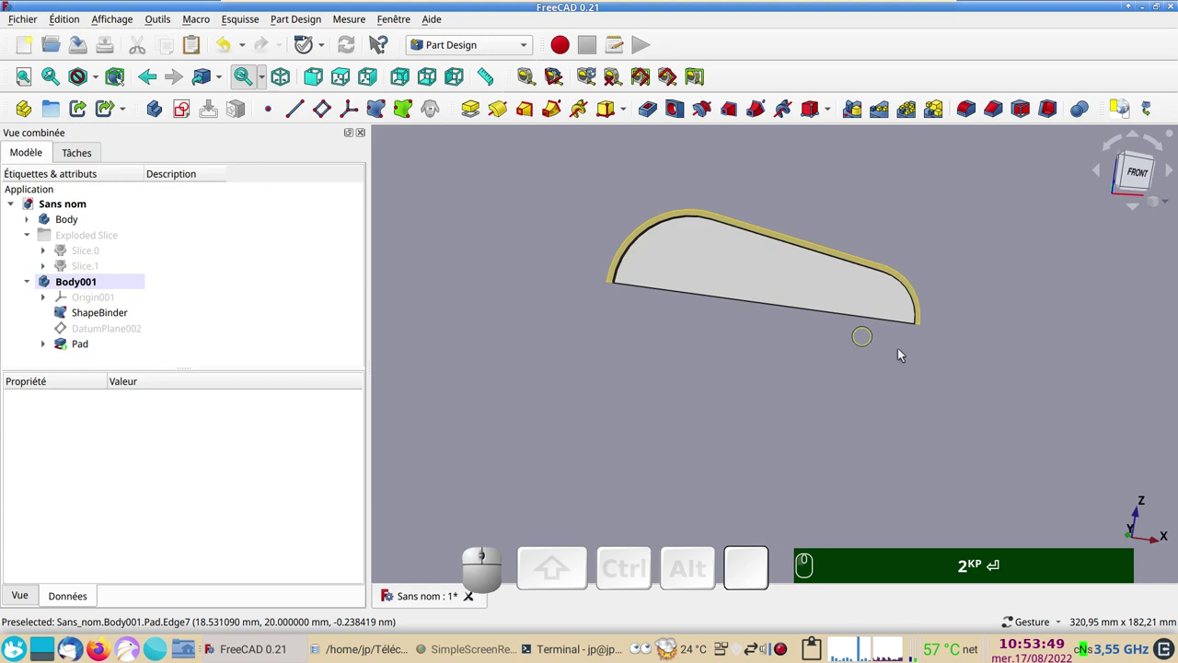
# Show the visor body again alongside the plate and view them together.
pyautogui.click(646, 398)
pyautogui.click(74, 321)
pyautogui.press('space')
pyautogui.moveTo(475, 389); pyautogui.dragTo(263, 323)
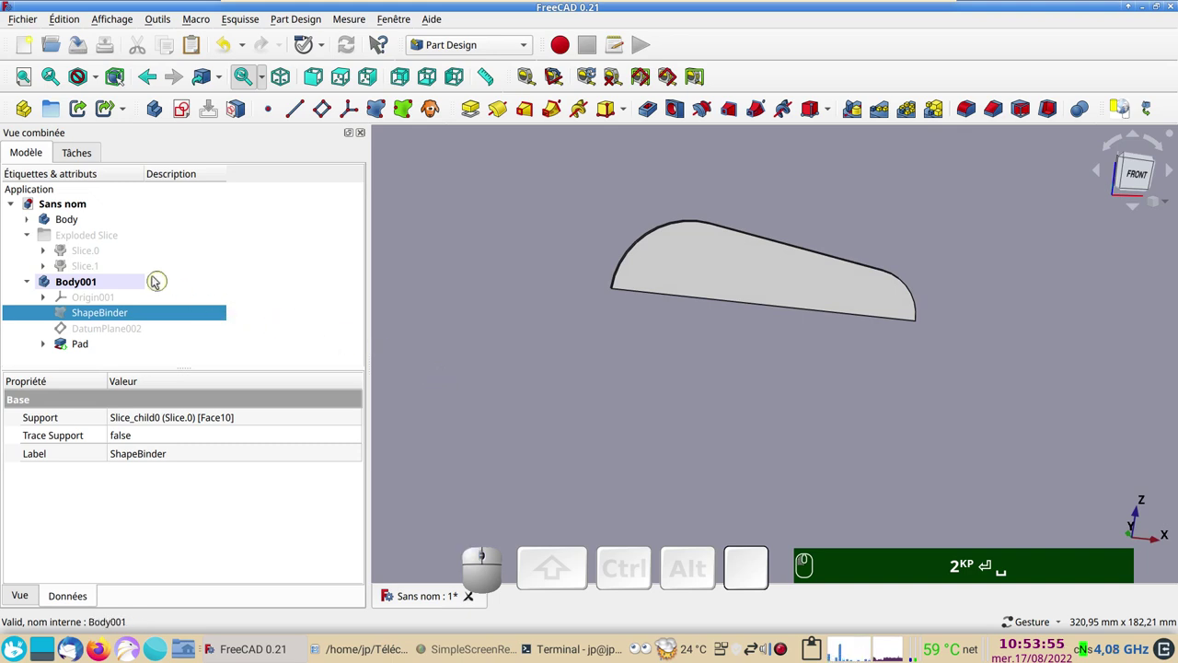
pyautogui.click(28, 219)
pyautogui.click(98, 255)
pyautogui.click(90, 285)
pyautogui.press('KP_2')
pyautogui.press('Return')
pyautogui.moveTo(625, 421); pyautogui.dragTo(663, 277)
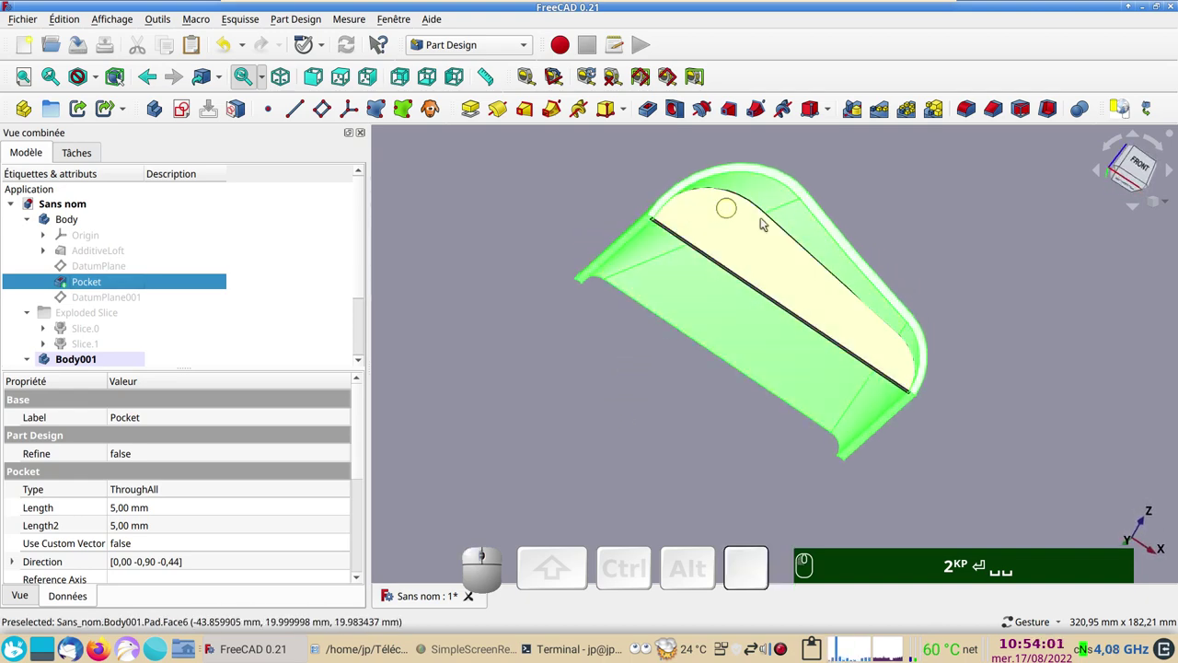
# Inspect the plate in its slot and give the visor Body the description 'capot'.
pyautogui.moveTo(708, 365); pyautogui.dragTo(756, 268)
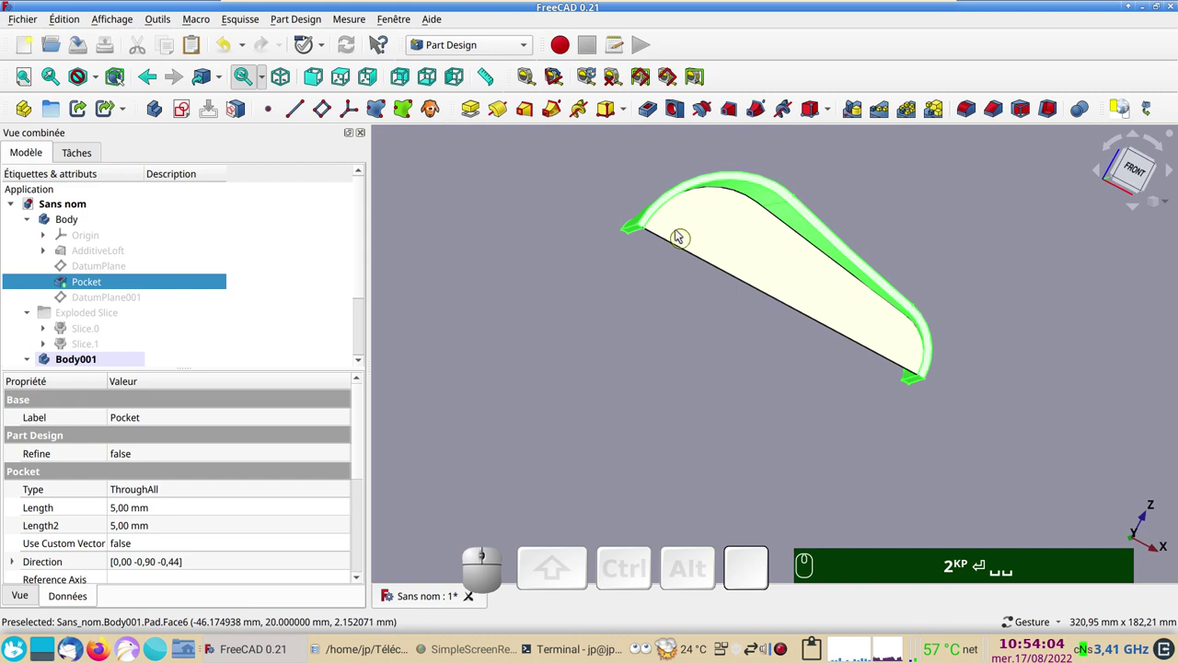
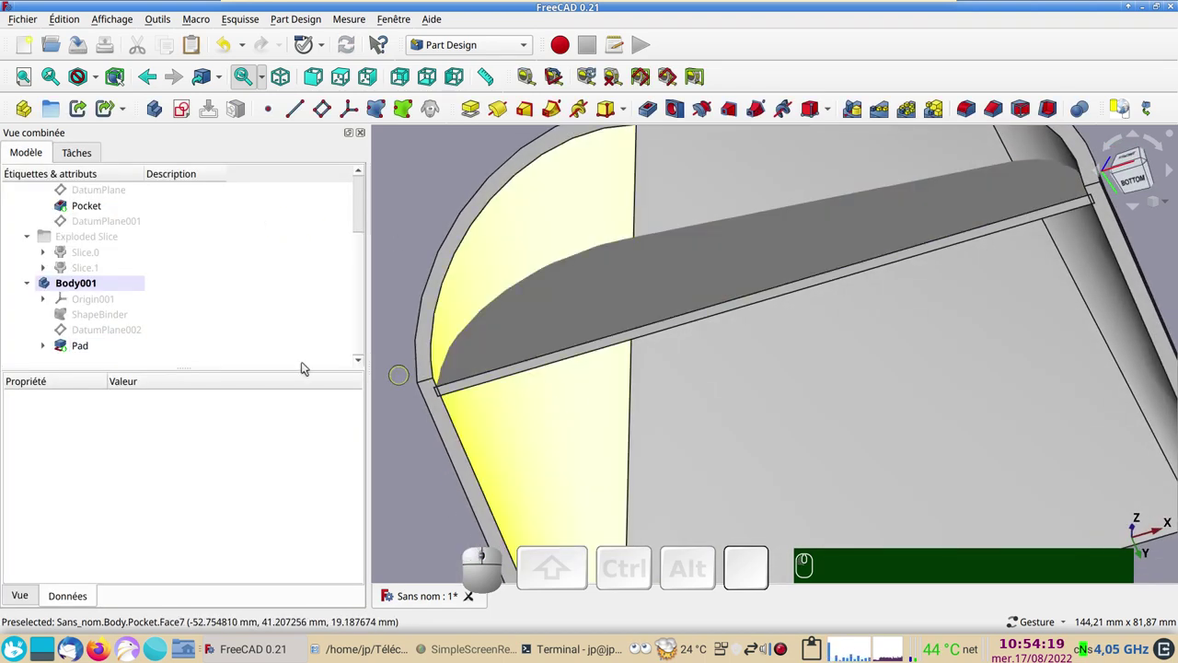
pyautogui.scroll(3)
pyautogui.click(88, 222)
pyautogui.click(160, 223)
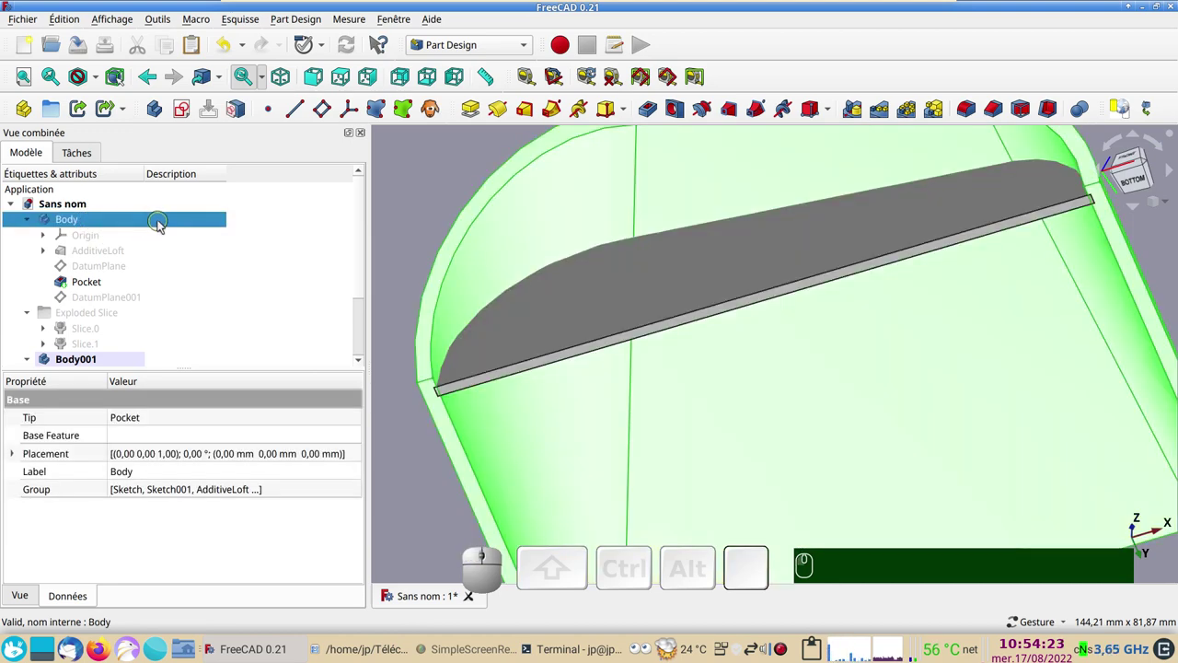
pyautogui.click(175, 219)
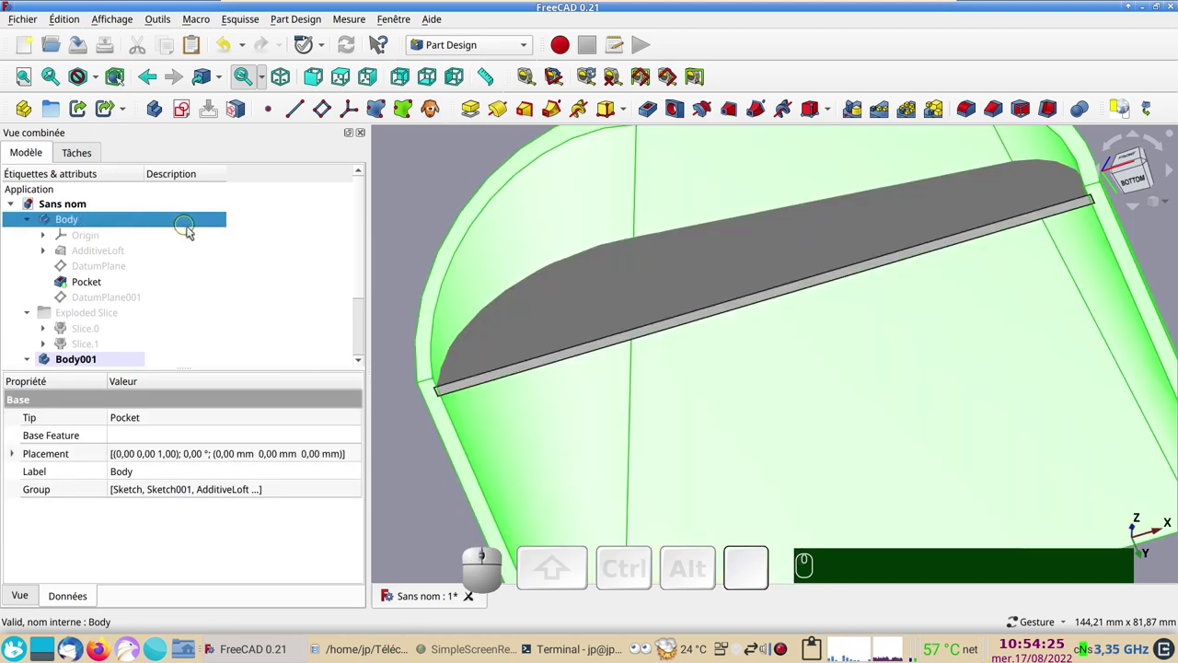
pyautogui.press('F2')
pyautogui.write('F2 cap')
pyautogui.write('ot')
pyautogui.press('Return')
pyautogui.press('Return')
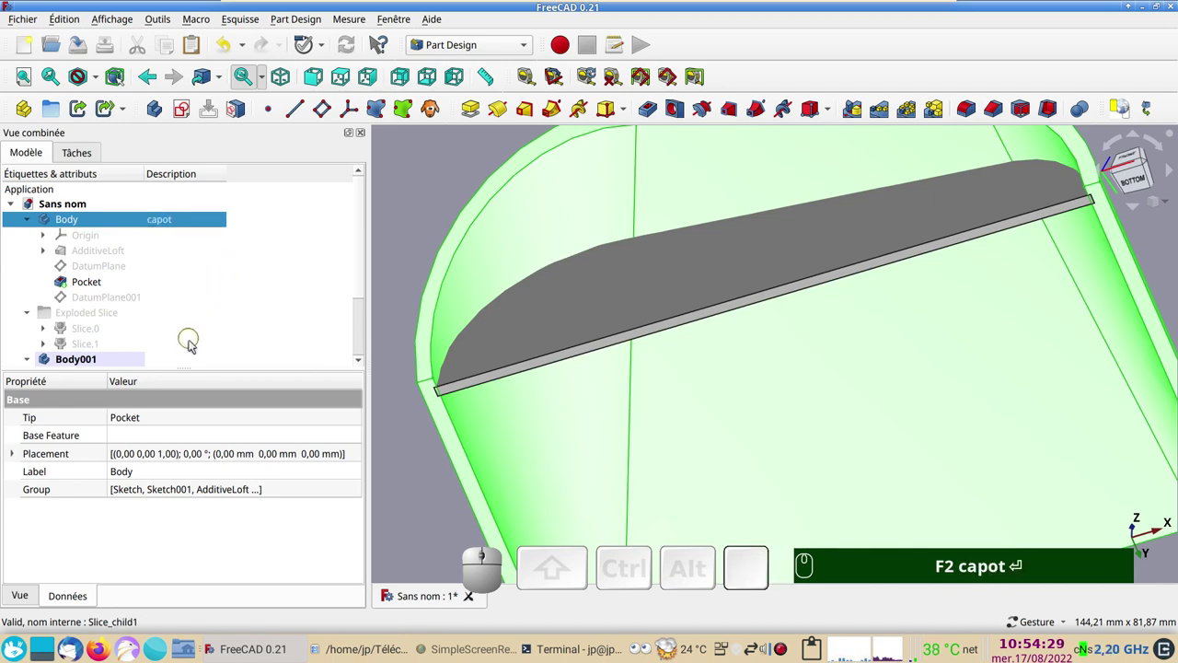
# Give the plate Body001 the description 'face'.
pyautogui.click(182, 359)
pyautogui.press('F2')
pyautogui.write('face')
pyautogui.press('Return')
pyautogui.scroll(-3)
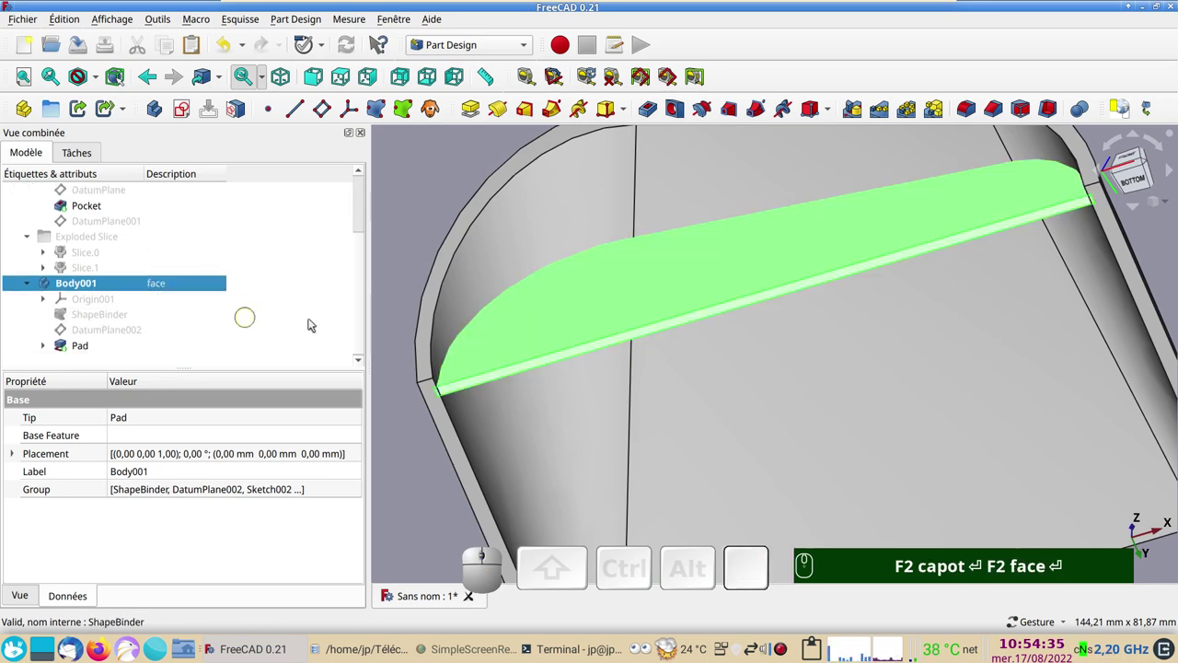
pyautogui.write('F2 capot ⏎ F2 face ⏎')
pyautogui.click(44, 346)
pyautogui.write('F2 capot ⏎ F2 face ⏎')
# Show only Sketch002's arched outline, hiding the solids, and view it head-on from the front.
pyautogui.click(88, 364)
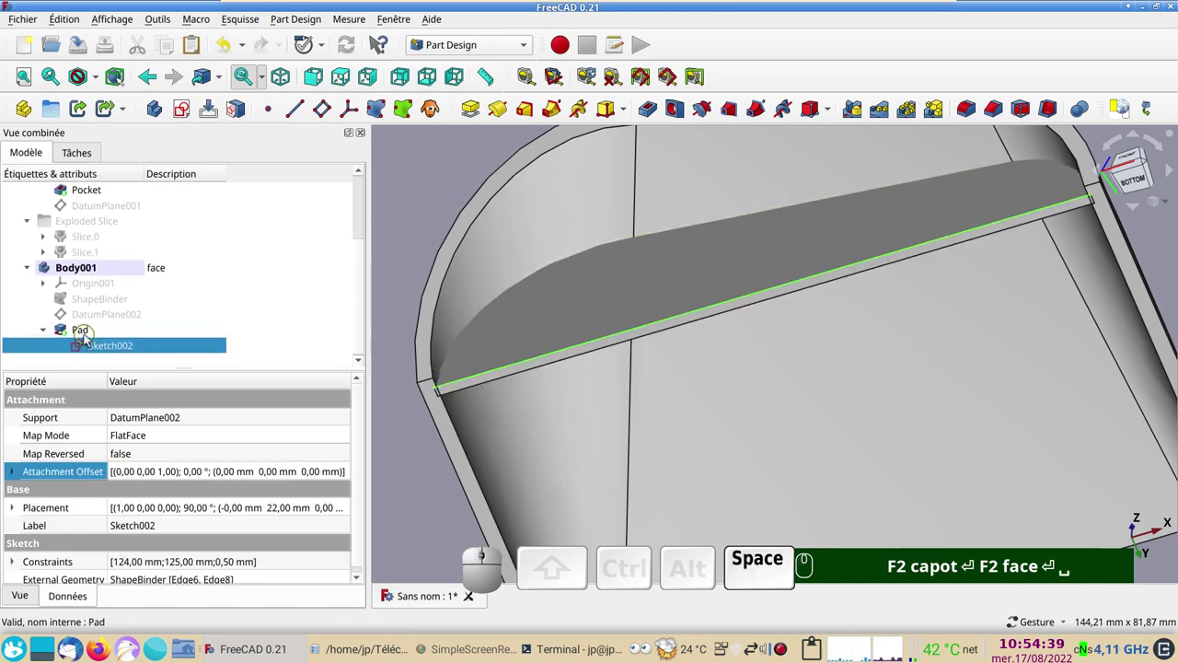
pyautogui.click(96, 333)
pyautogui.press('space')
pyautogui.scroll(3)
pyautogui.click(89, 220)
pyautogui.scroll(-3)
pyautogui.scroll(-3)
pyautogui.click(118, 349)
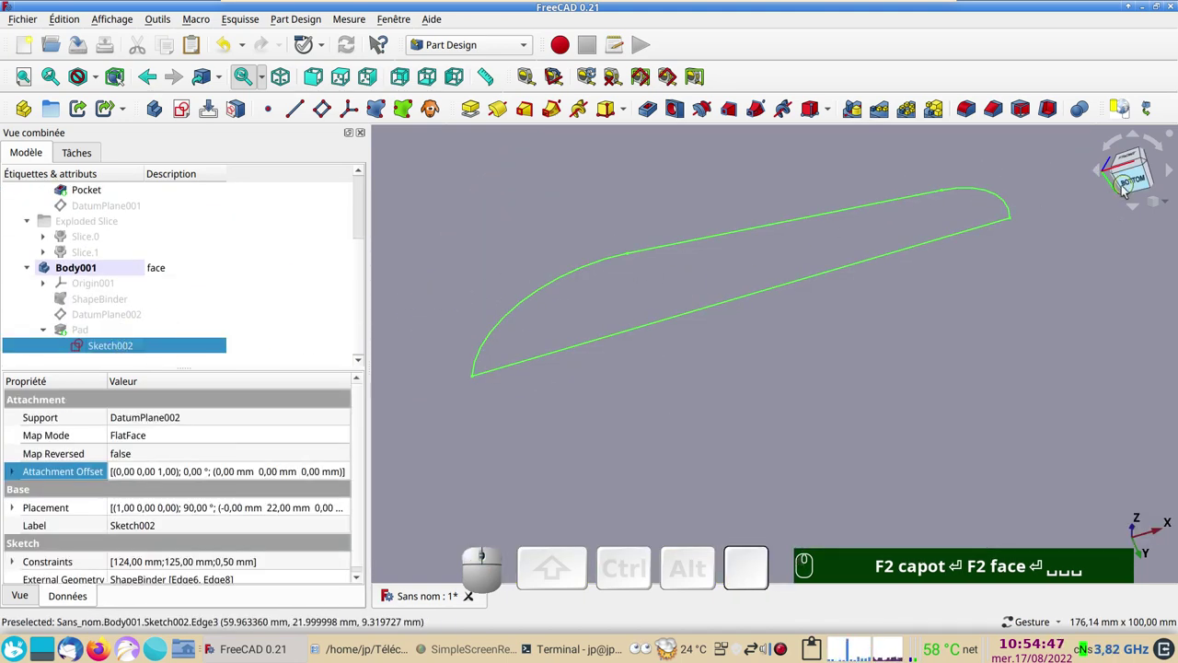
pyautogui.press('KP_1')
pyautogui.moveTo(856, 323); pyautogui.dragTo(1162, 184)
pyautogui.rightClick(1055, 384)
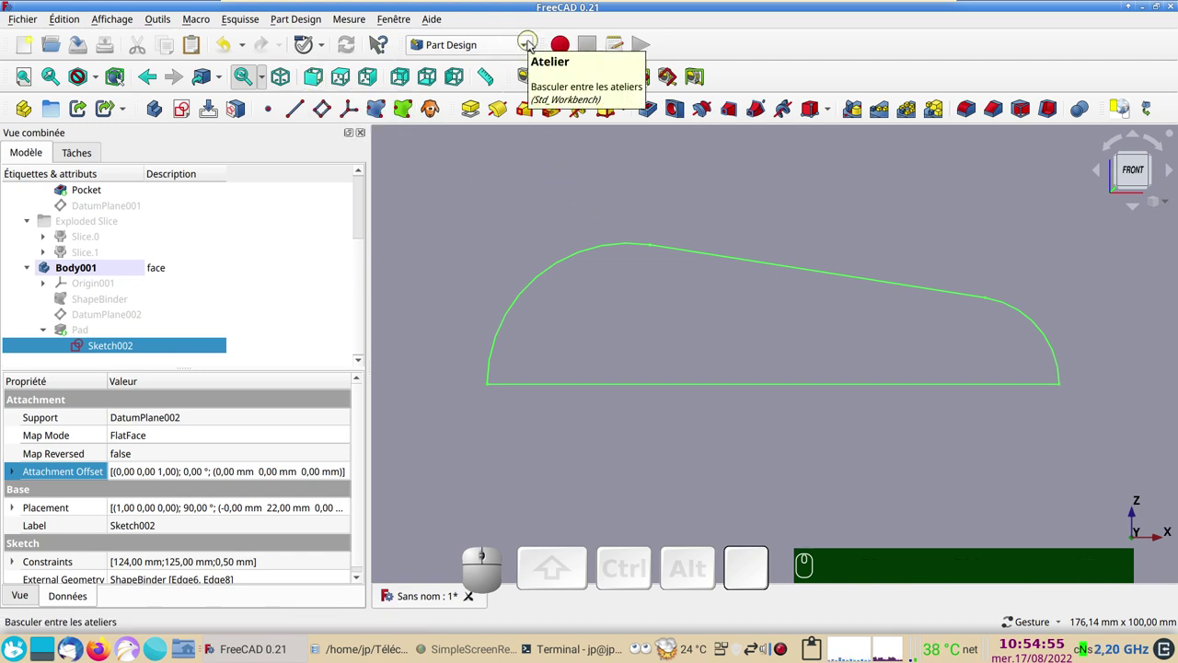
# In the Part workbench, create a 2D Offset of Sketch002 with value 0.5.
pyautogui.click(530, 42)
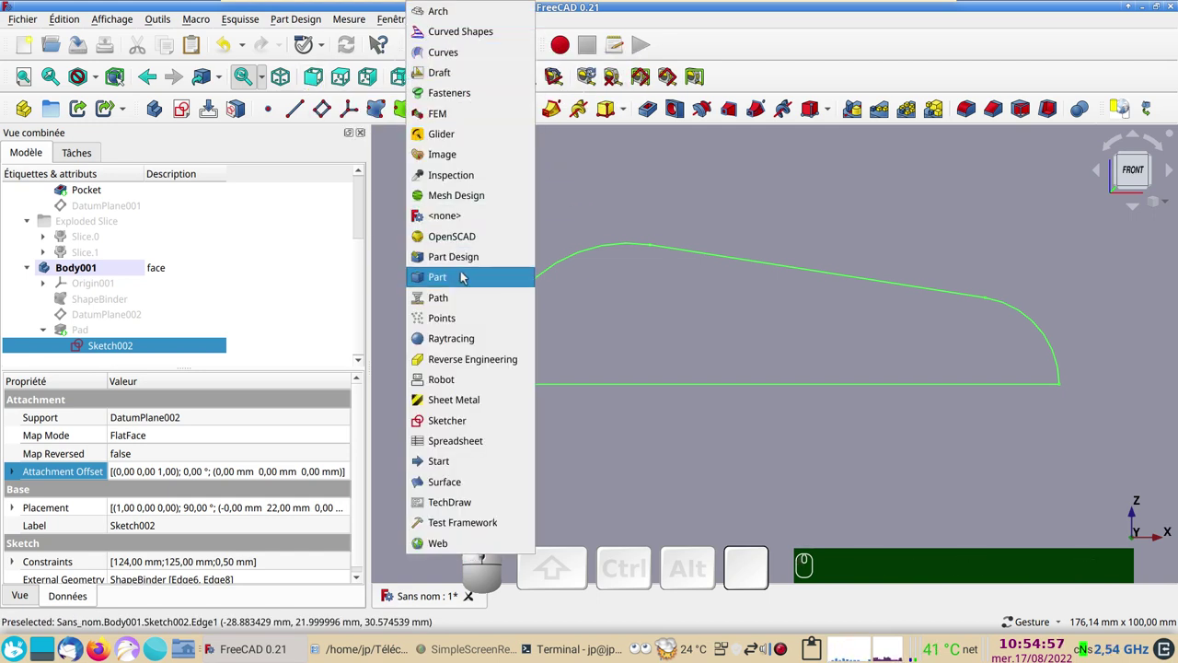
pyautogui.click(462, 276)
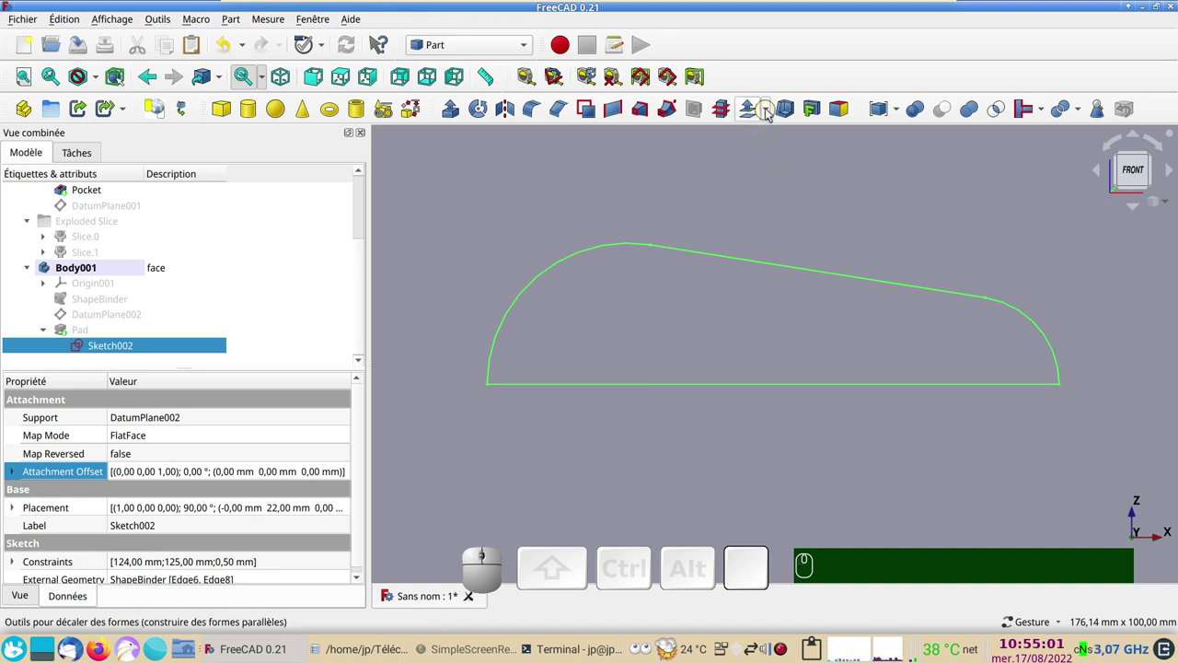
pyautogui.click(769, 111)
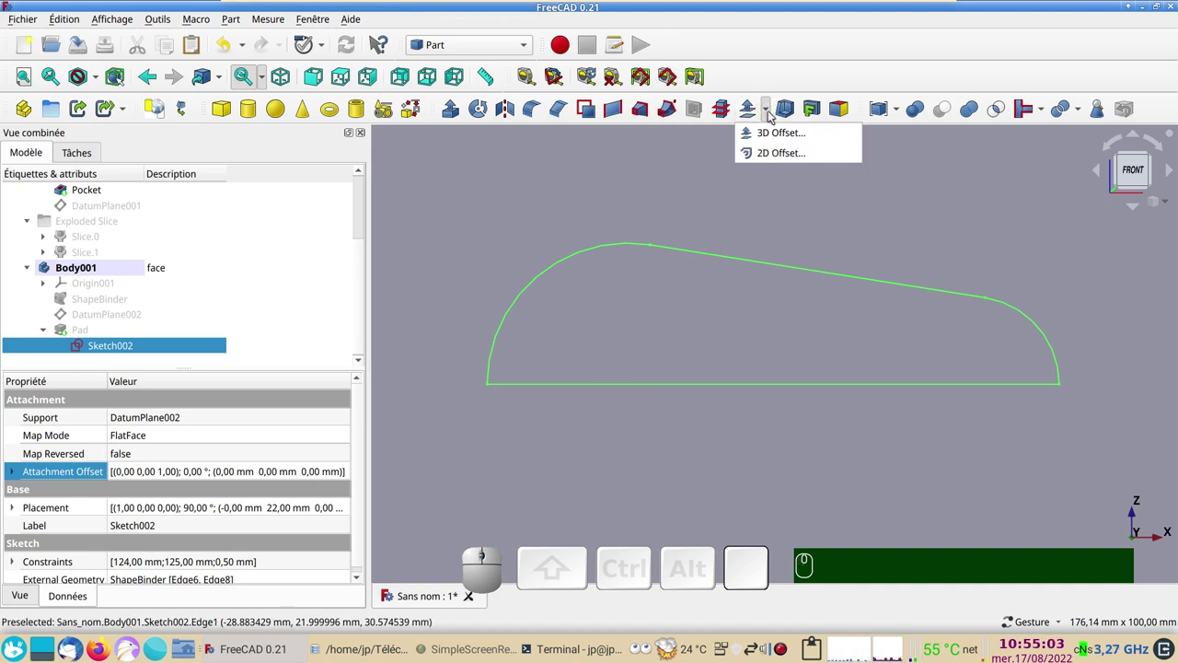
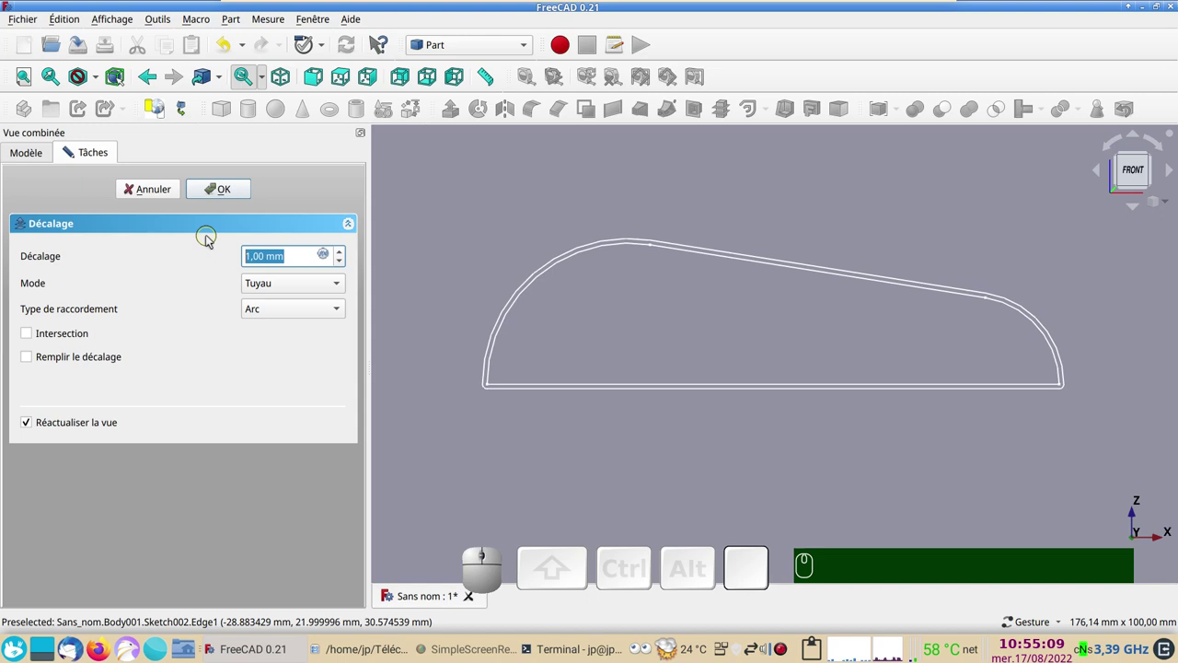
pyautogui.press(',')
pyautogui.press('KP_5')
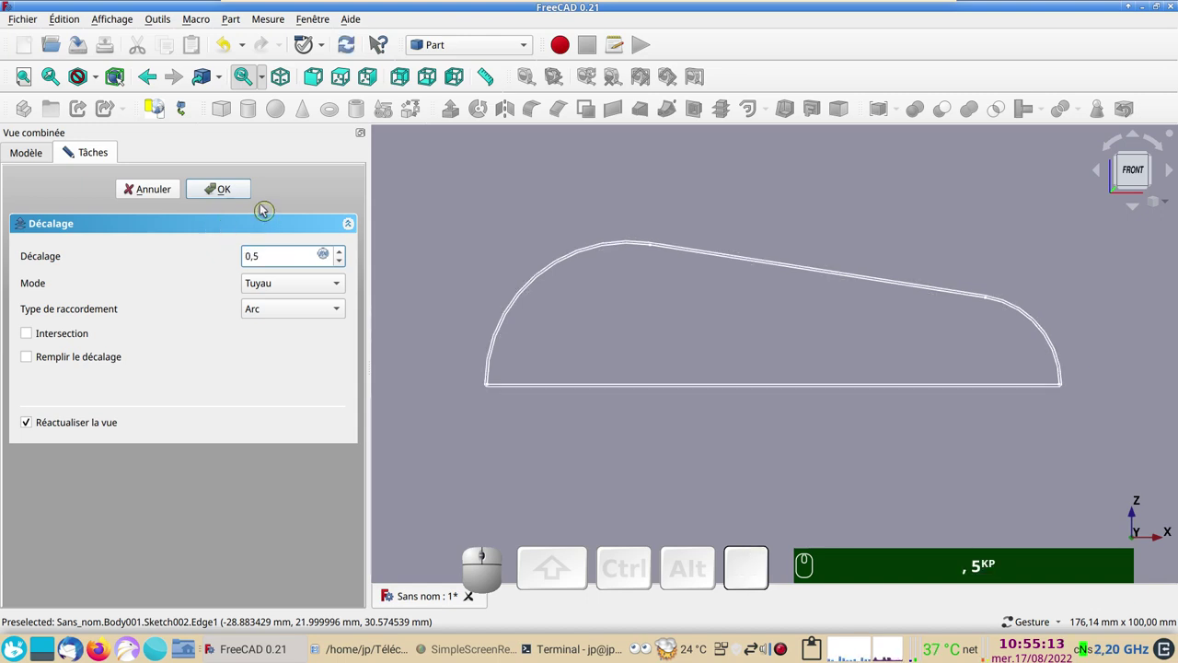
pyautogui.click(227, 187)
# Hide the profile sketch Sketch002 in the tree.
pyautogui.scroll(-3)
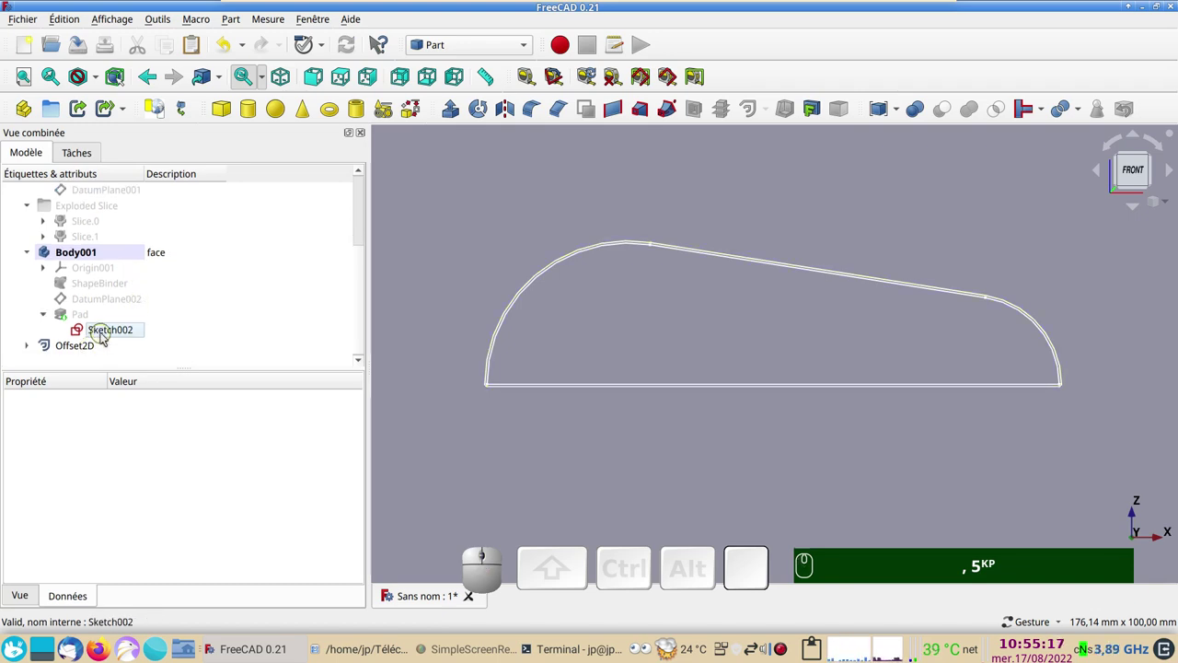
pyautogui.click(106, 332)
pyautogui.press('space')
# Show the capot visor Body again and orbit to view its inside with the offset outline.
pyautogui.scroll(3)
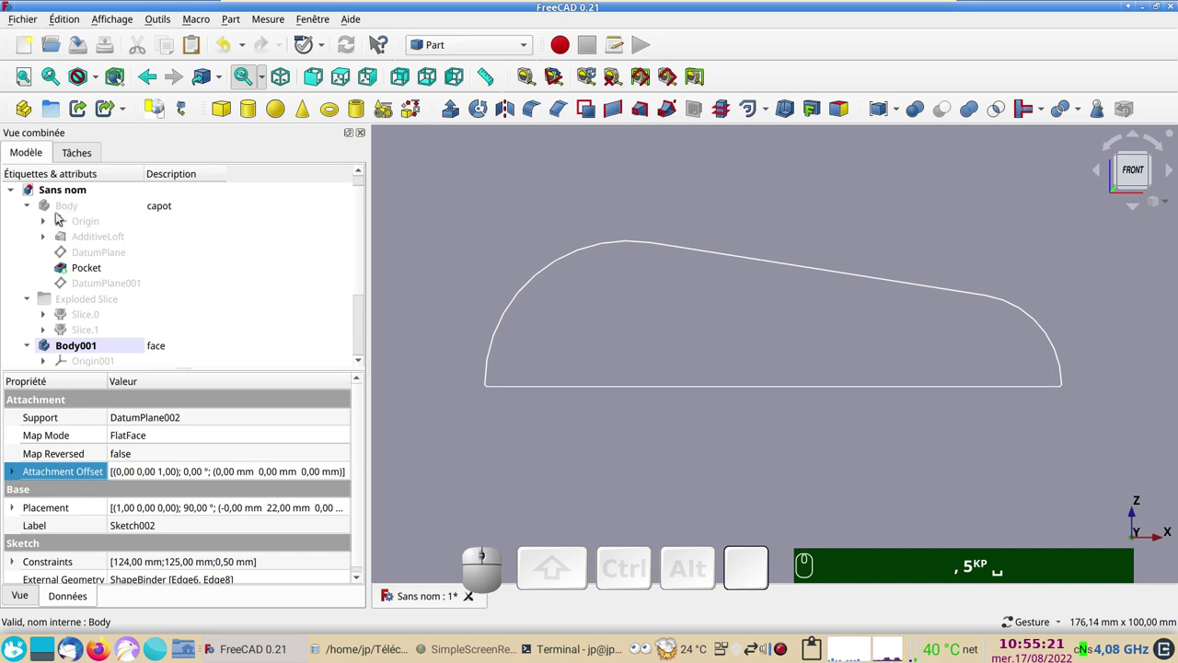
pyautogui.click(64, 209)
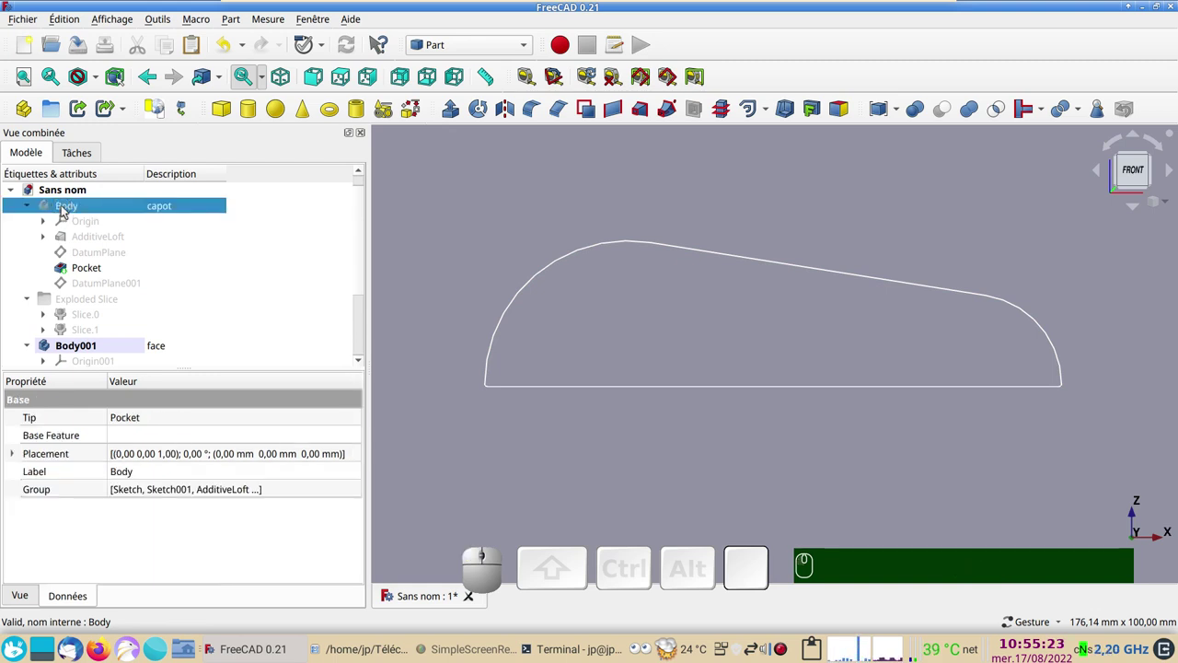
pyautogui.rightClick(65, 211)
pyautogui.click(158, 15)
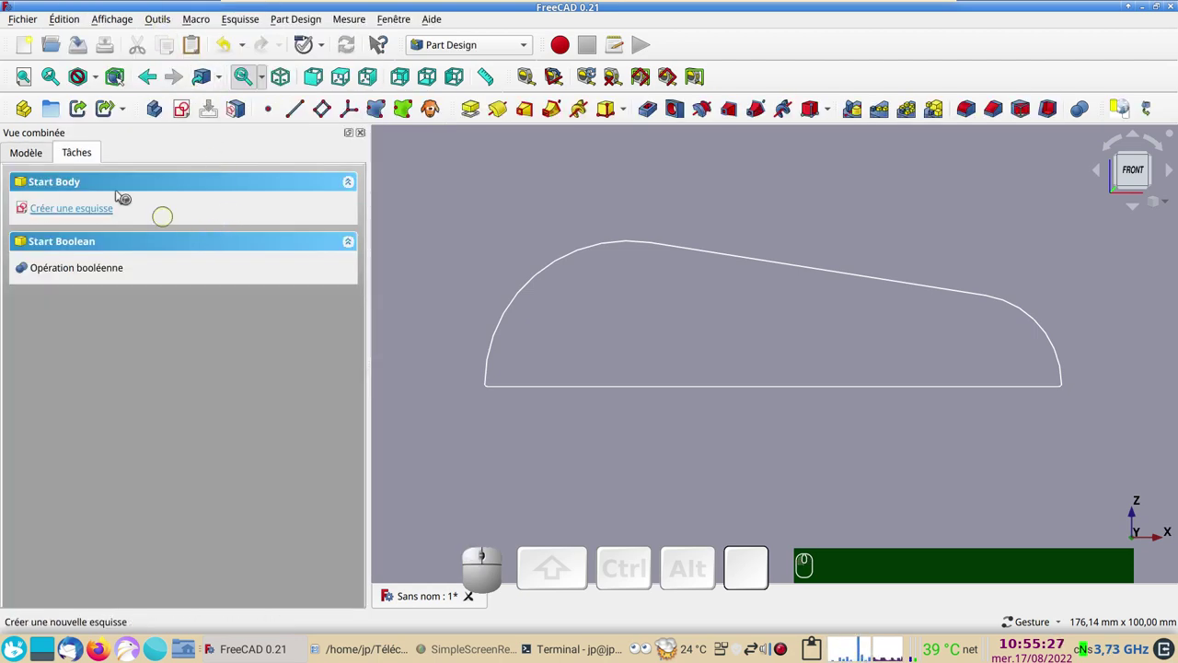
pyautogui.click(26, 158)
pyautogui.click(109, 239)
pyautogui.click(94, 208)
pyautogui.press('space')
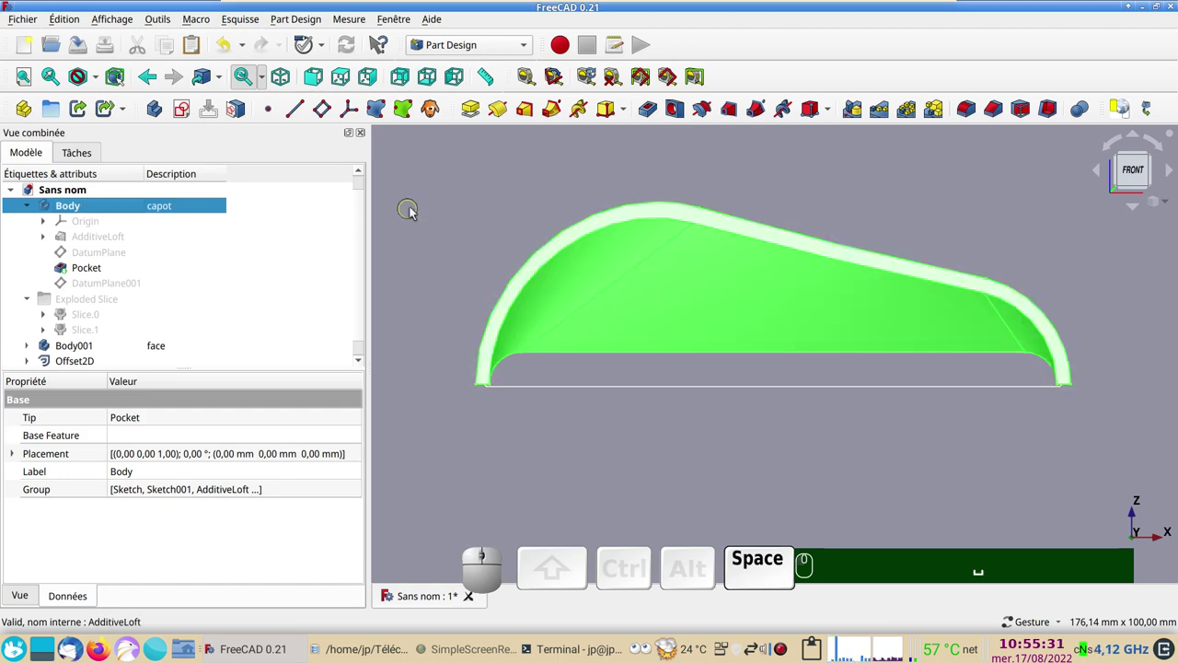
pyautogui.click(429, 204)
pyautogui.moveTo(612, 458); pyautogui.dragTo(504, 425)
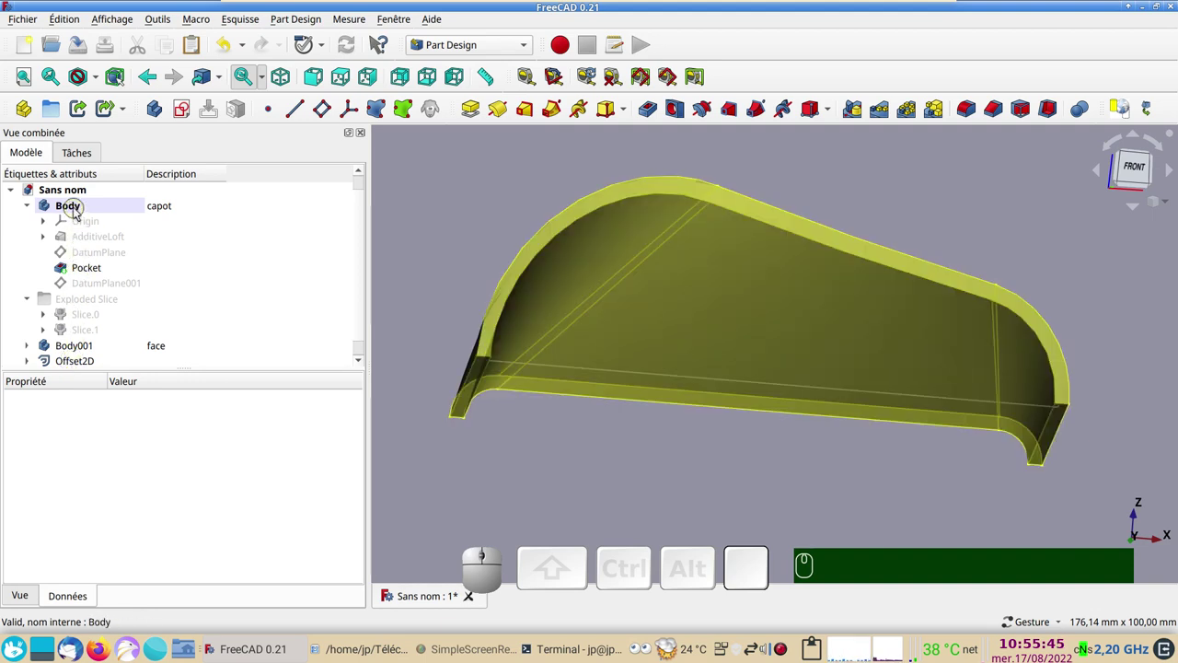
pyautogui.click(79, 360)
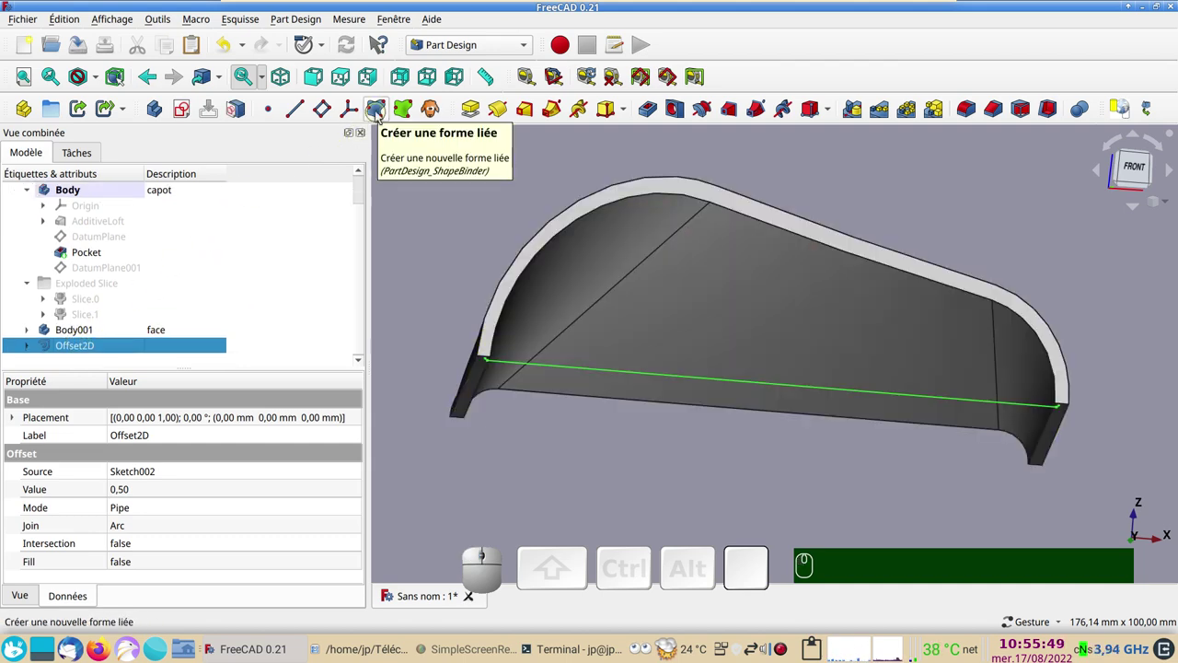
pyautogui.click(379, 114)
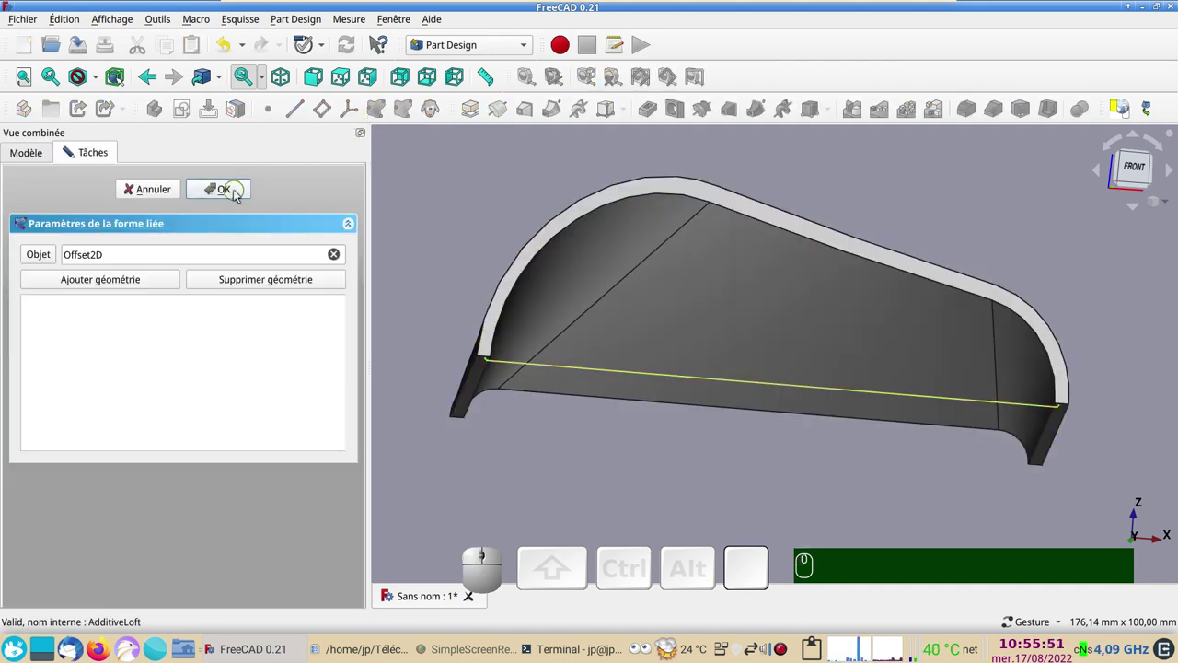
pyautogui.click(238, 193)
pyautogui.scroll(3)
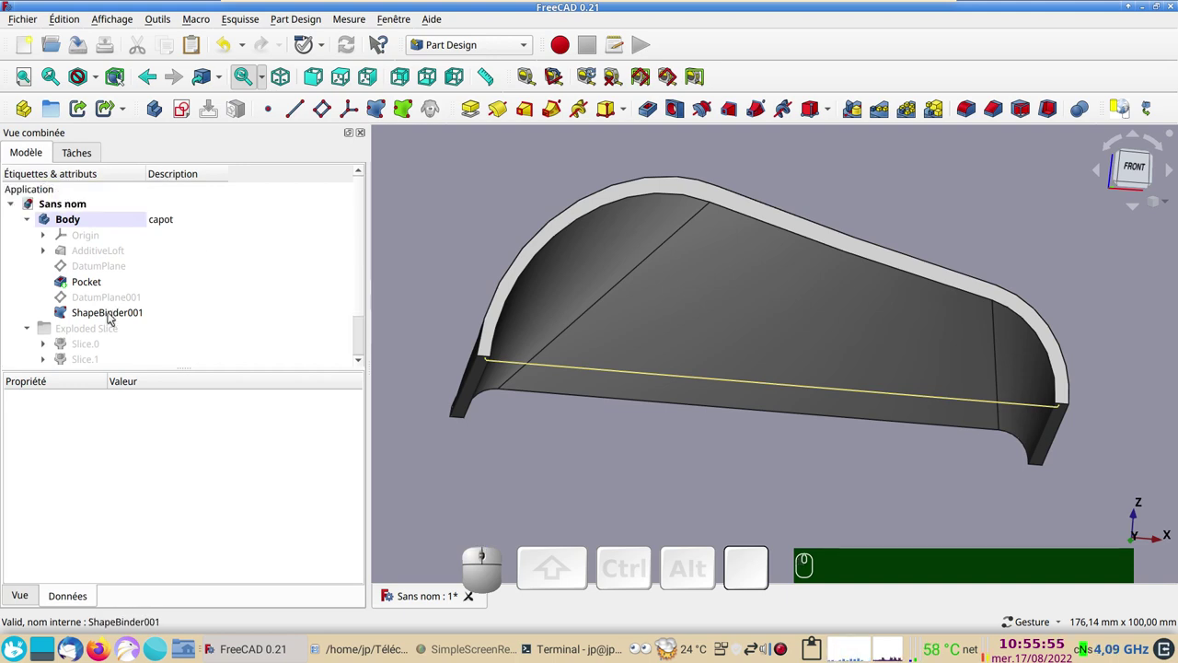
pyautogui.scroll(-3)
pyautogui.click(102, 343)
pyautogui.press('space')
pyautogui.moveTo(617, 439); pyautogui.dragTo(595, 334)
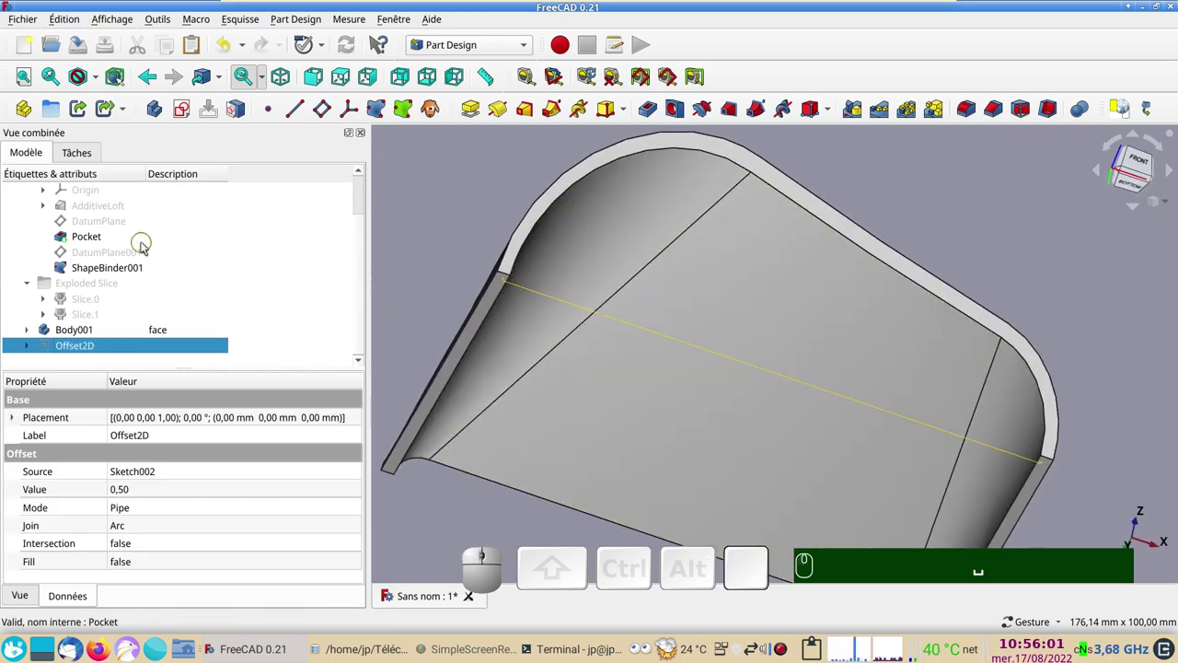
pyautogui.scroll(3)
pyautogui.scroll(-3)
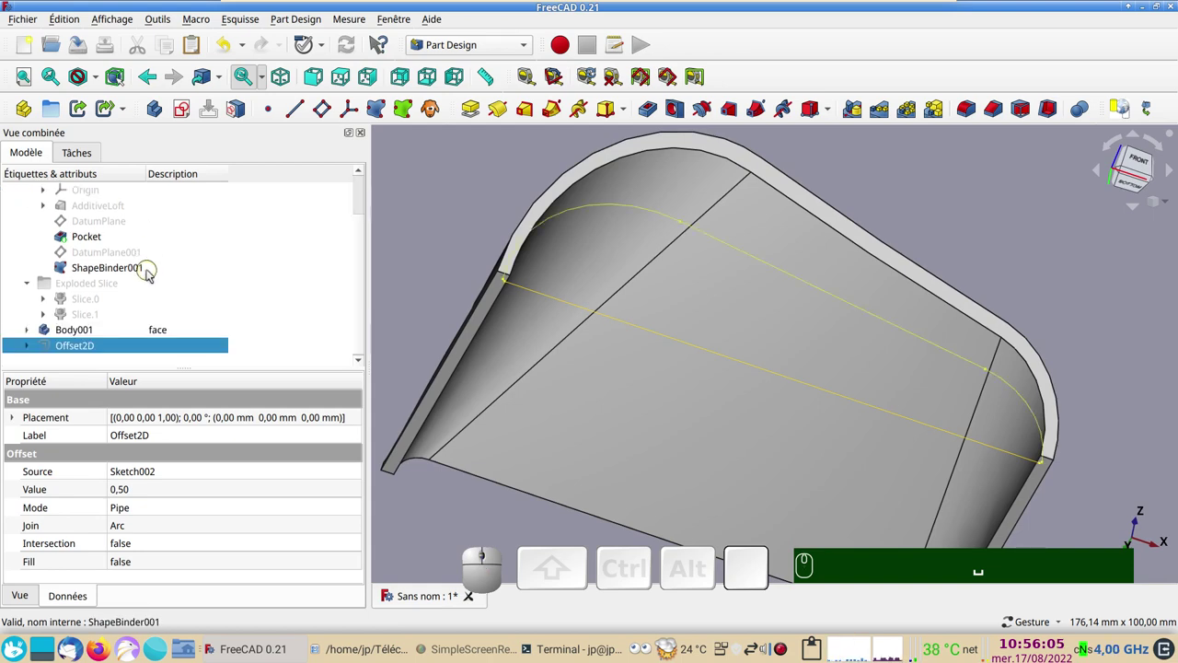
pyautogui.moveTo(732, 247); pyautogui.dragTo(807, 250)
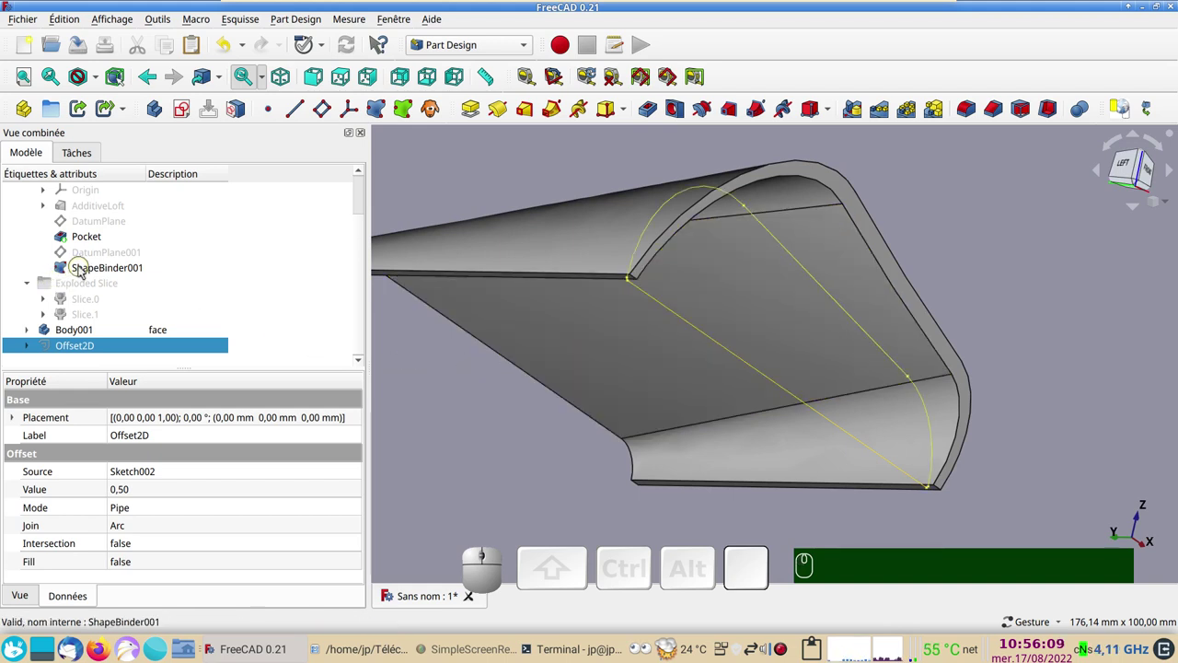
pyautogui.click(82, 268)
pyautogui.scroll(3)
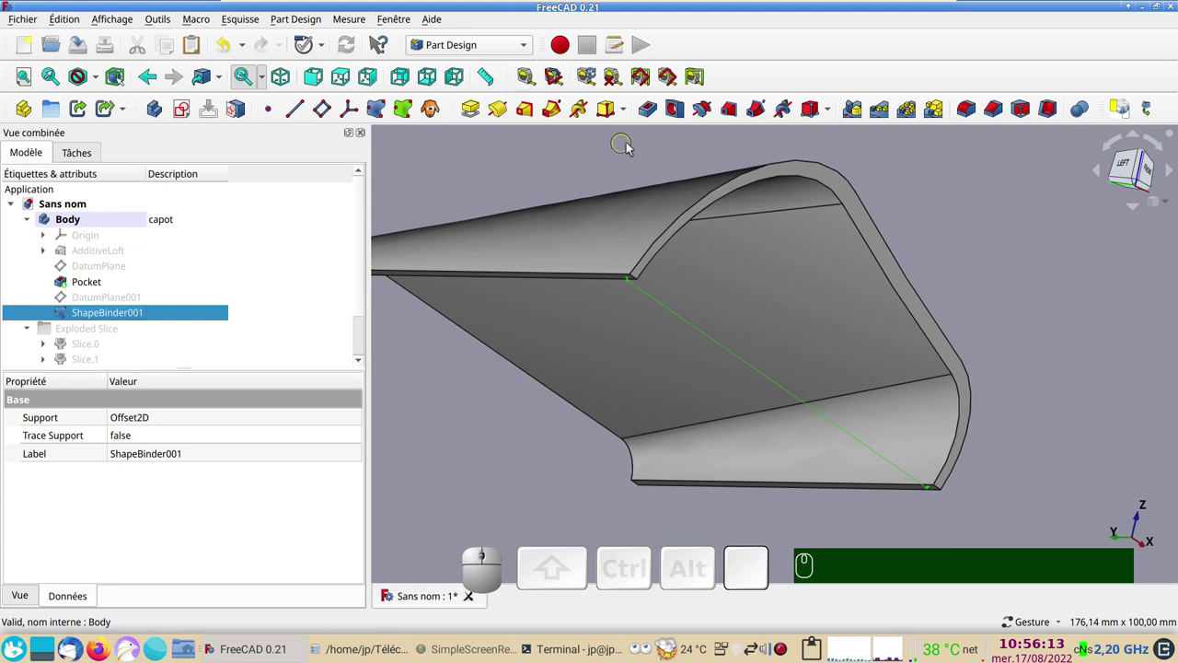
# Pocket ShapeBinder001 into the visor with a 2.5 mm length to form the slot.
pyautogui.click(650, 113)
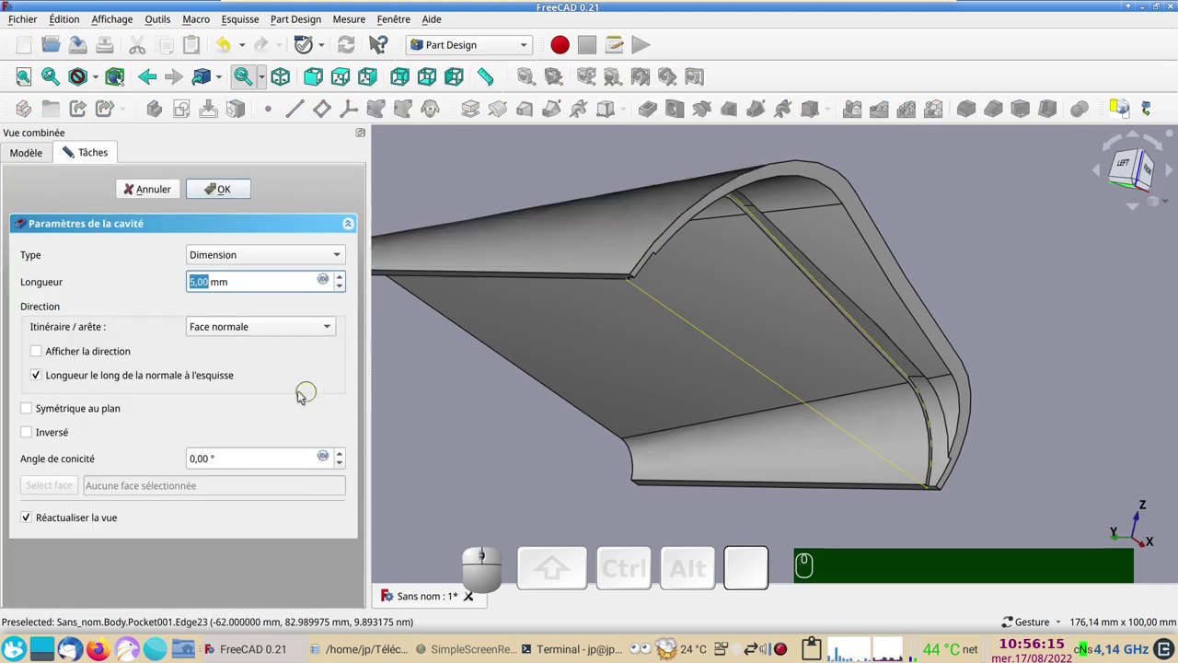
pyautogui.press('KP_2')
pyautogui.write('.')
pyautogui.press('KP_Decimal')
pyautogui.press('KP_5')
pyautogui.press('Return')
pyautogui.press('KP_Enter')
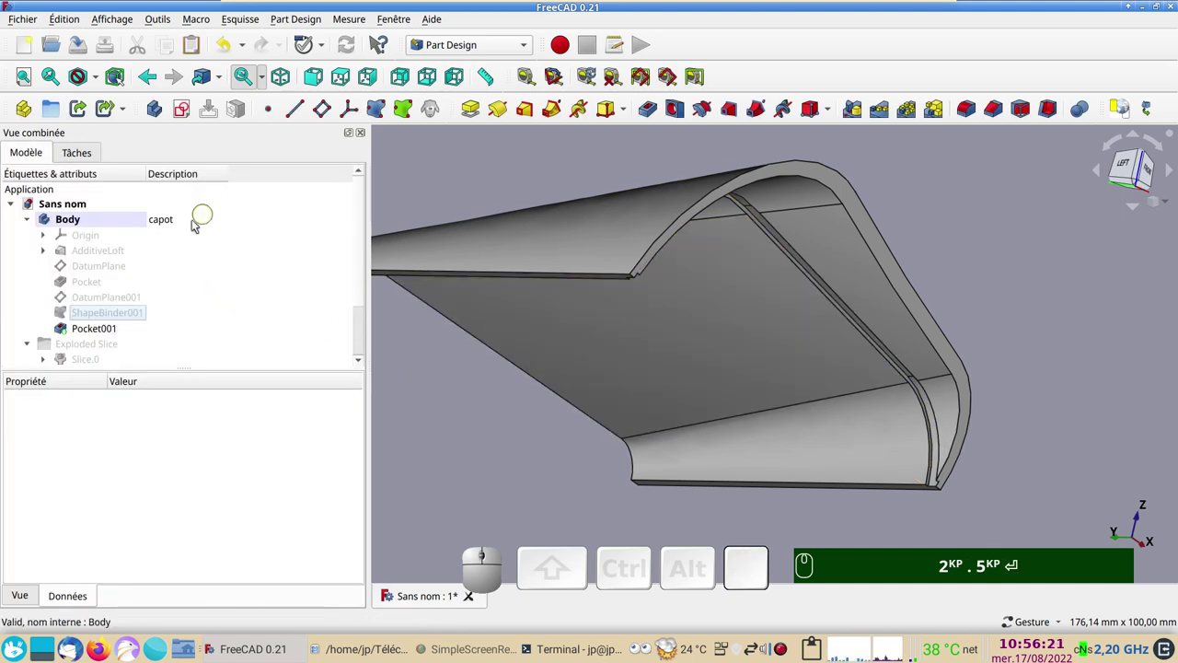
# Reopen Pocket001's parameters and re-enter the 2.5 mm slot depth.
pyautogui.click(95, 333)
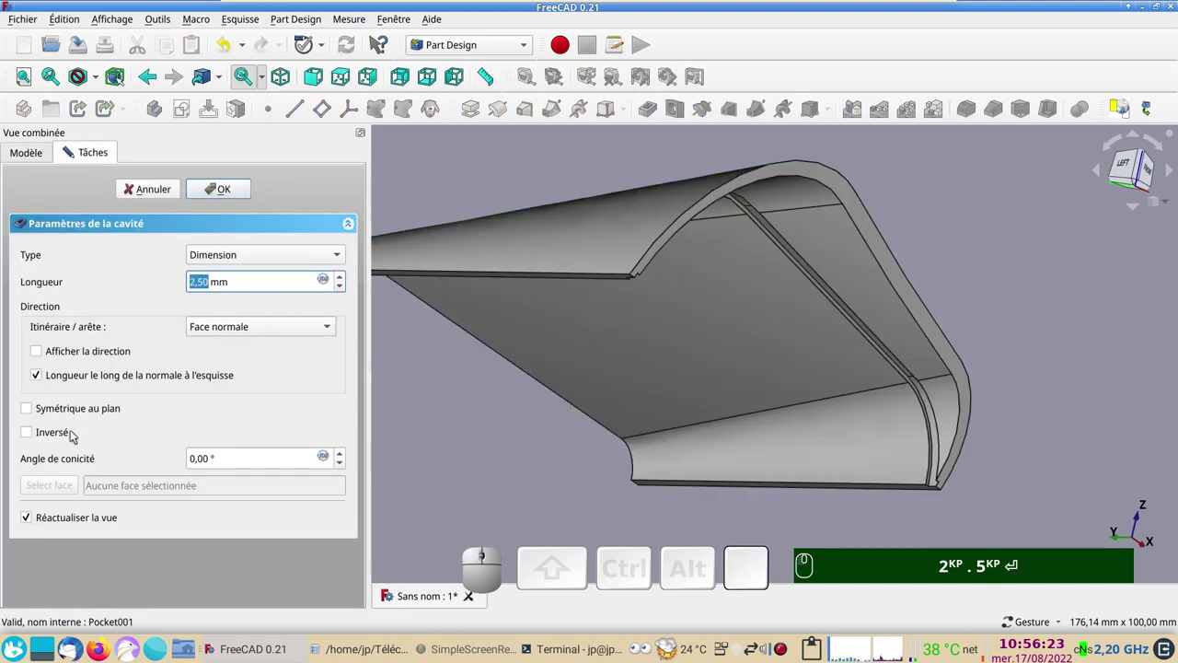
pyautogui.click(66, 432)
pyautogui.click(214, 198)
pyautogui.scroll(-3)
pyautogui.click(32, 333)
pyautogui.scroll(-3)
pyautogui.click(93, 347)
pyautogui.press('space')
pyautogui.moveTo(616, 467); pyautogui.dragTo(594, 421)
pyautogui.press('KP_5')
pyautogui.scroll(3)
pyautogui.press('KP_2')
pyautogui.write('.')
pyautogui.press('KP_5')
pyautogui.press('Return')
# Repeatedly confirm 2.5 mm in the pocket's length field while adjusting the view.
pyautogui.rightClick(555, 390)
pyautogui.scroll(-3)
pyautogui.press('KP_2')
pyautogui.write('.')
pyautogui.press('KP_5')
pyautogui.press('Return')
pyautogui.rightClick(792, 478)
pyautogui.scroll(3)
pyautogui.press('KP_2')
pyautogui.write('.')
pyautogui.press('KP_5')
pyautogui.press('Return')
pyautogui.rightClick(573, 373)
pyautogui.press('KP_2')
pyautogui.write('.')
pyautogui.press('KP_5')
pyautogui.press('Return')
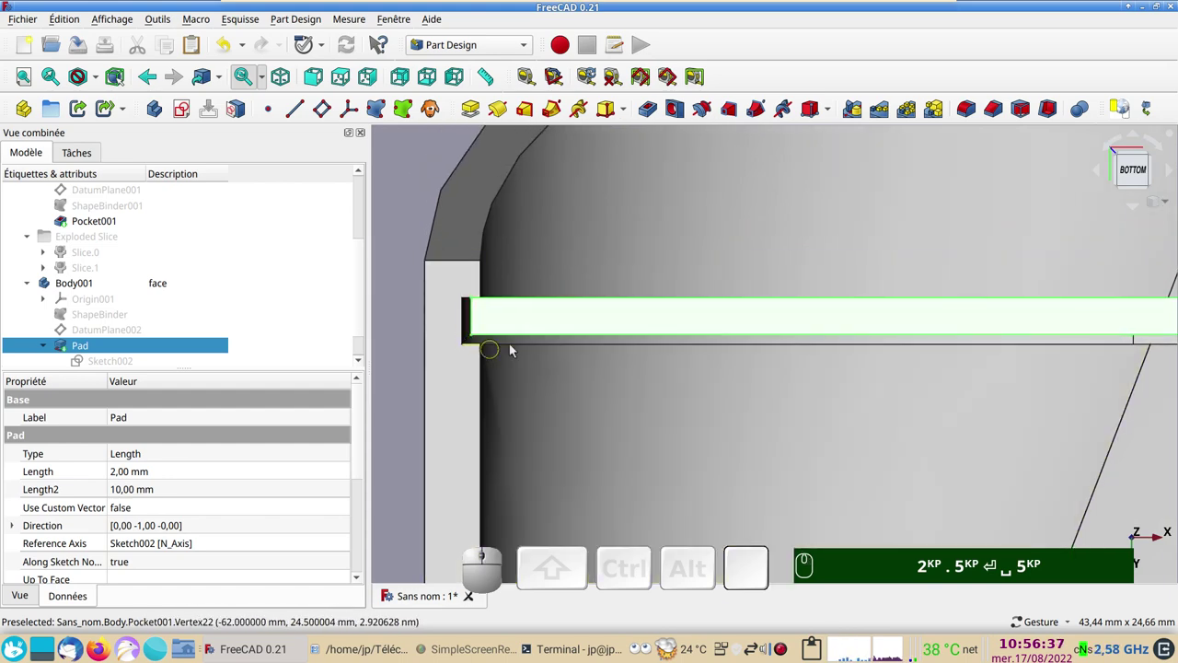
# Orbit to check the plate's Pad sits in the slot and select Body001.
pyautogui.scroll(-3)
pyautogui.moveTo(708, 370); pyautogui.dragTo(443, 418)
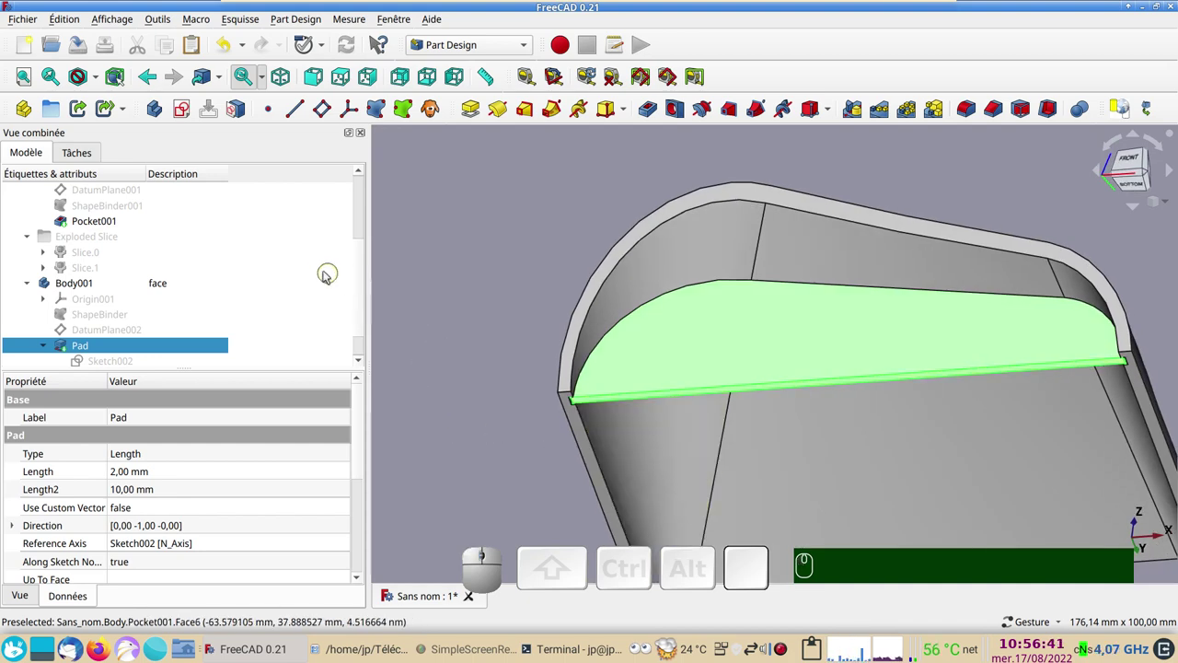
pyautogui.click(82, 281)
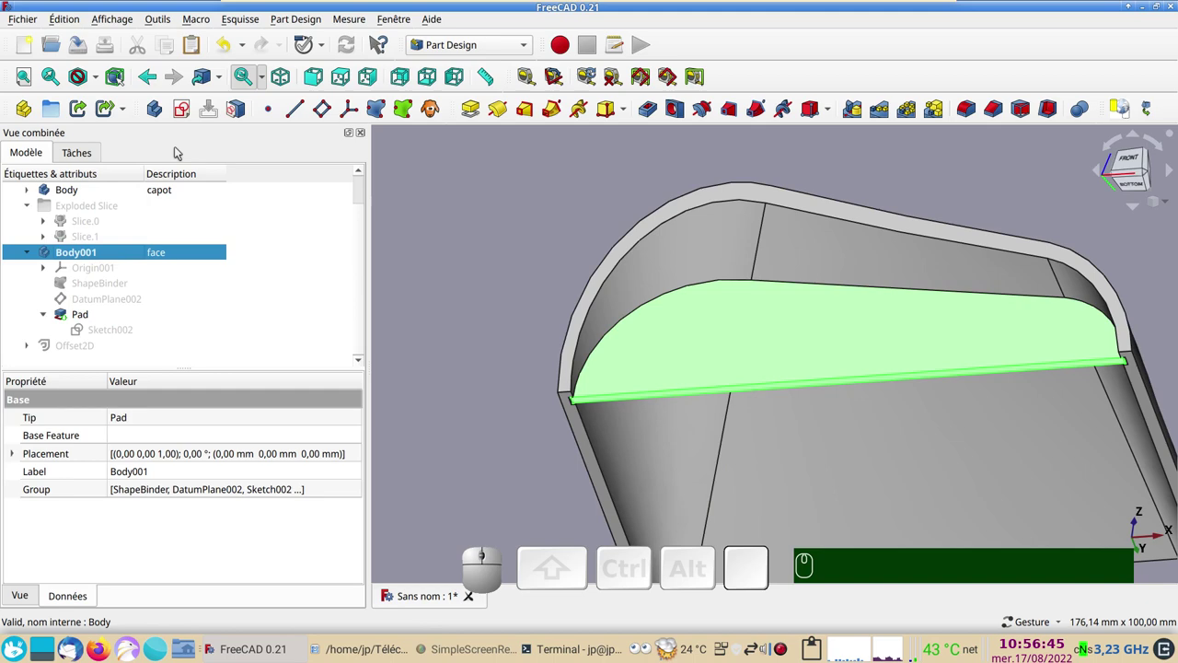
# Create a new sketch in Body001 on XZ_Plane001 and frame the side plate.
pyautogui.click(186, 110)
pyautogui.scroll(-3)
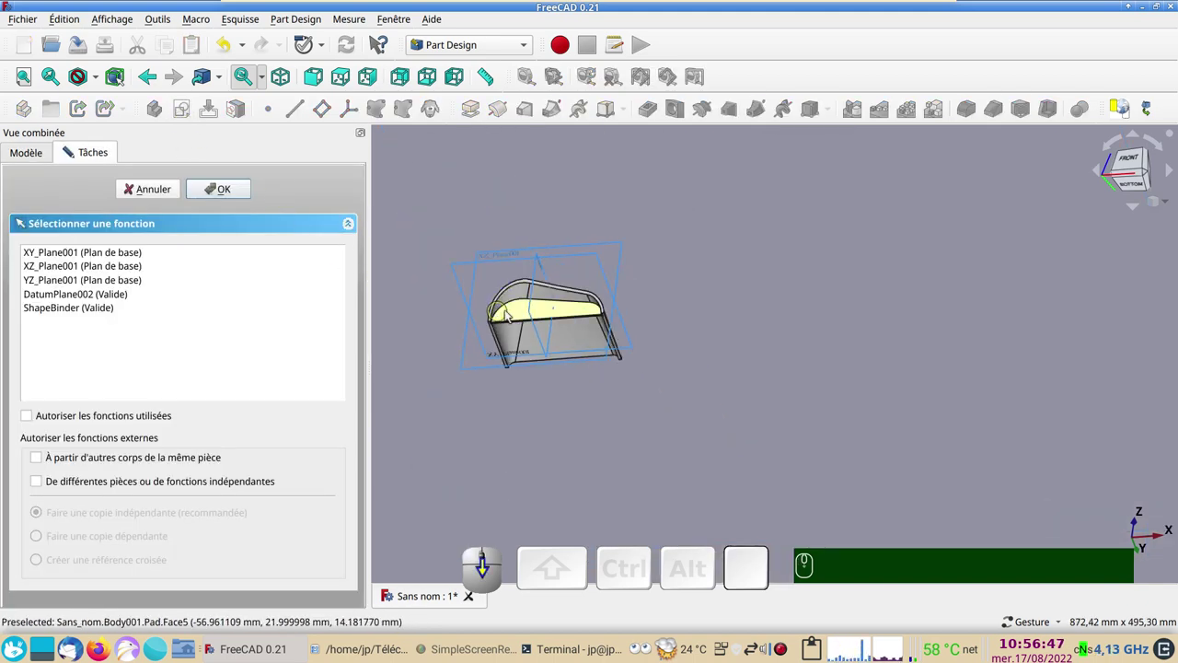
pyautogui.moveTo(594, 424); pyautogui.dragTo(489, 361)
pyautogui.click(480, 383)
pyautogui.scroll(3)
pyautogui.scroll(3)
pyautogui.moveTo(665, 373); pyautogui.dragTo(319, 196)
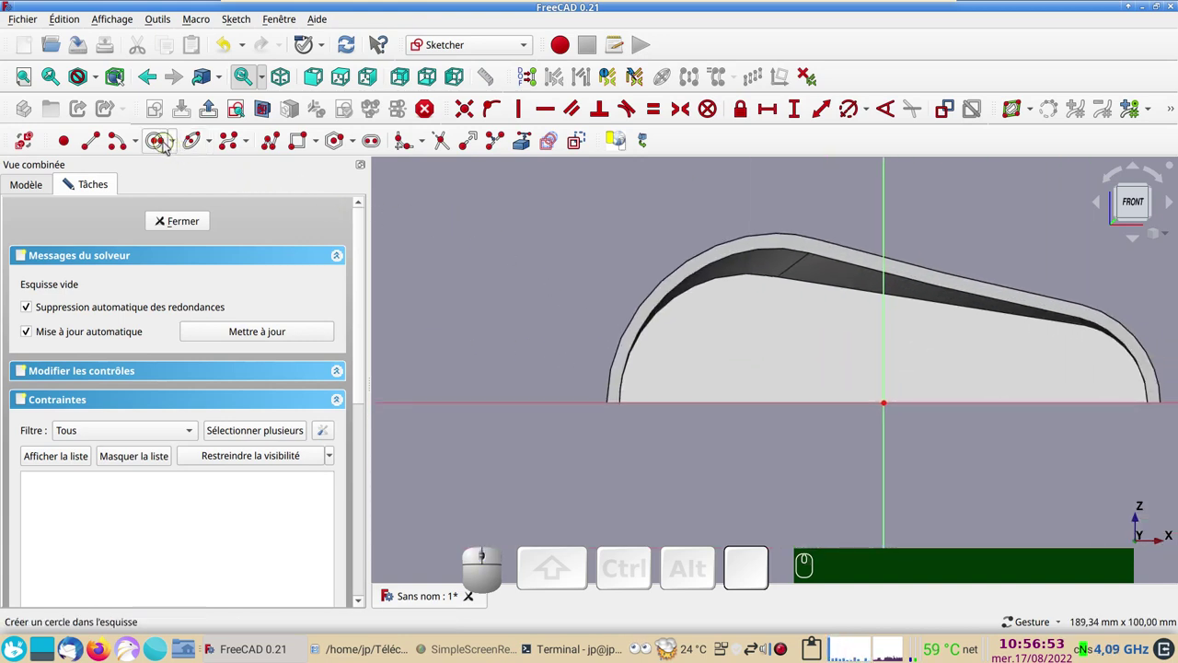
# Draw four circles of decreasing size, constrain their centres onto a sloping line, and close Sketch003.
pyautogui.click(158, 143)
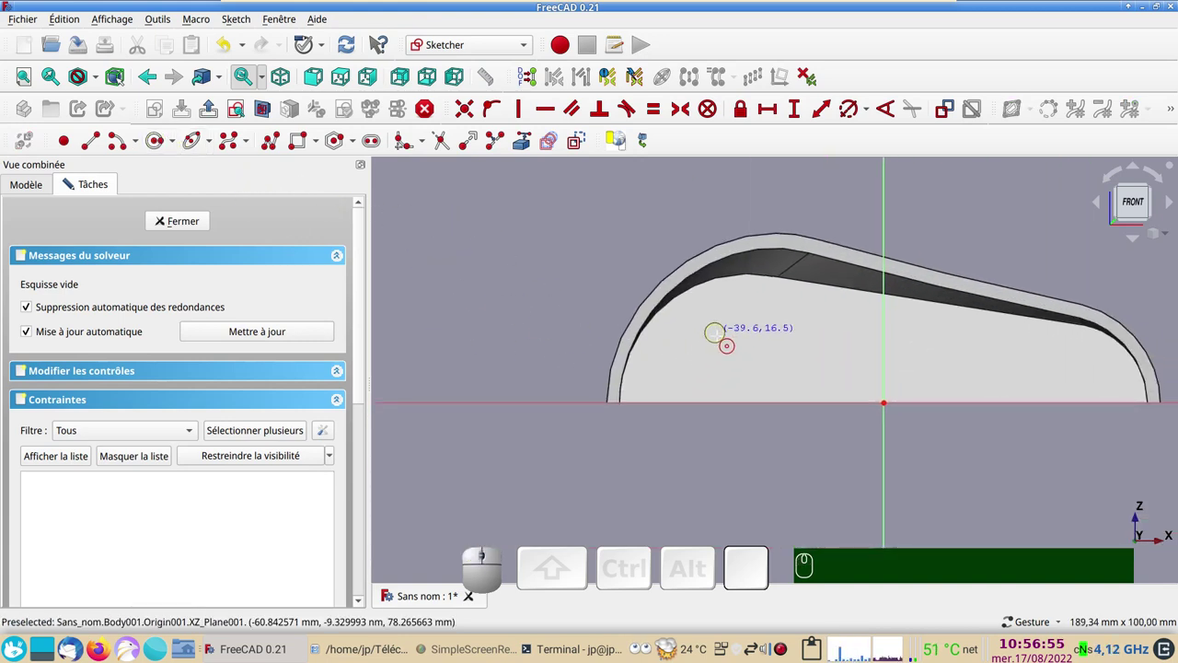
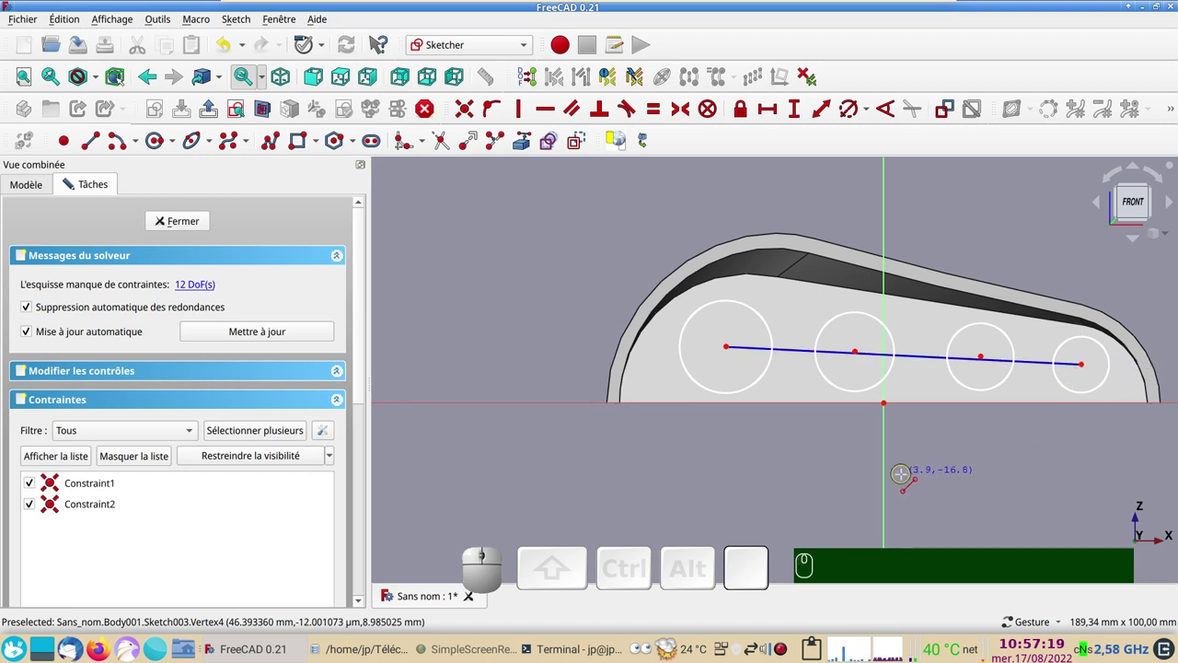
pyautogui.press('o')
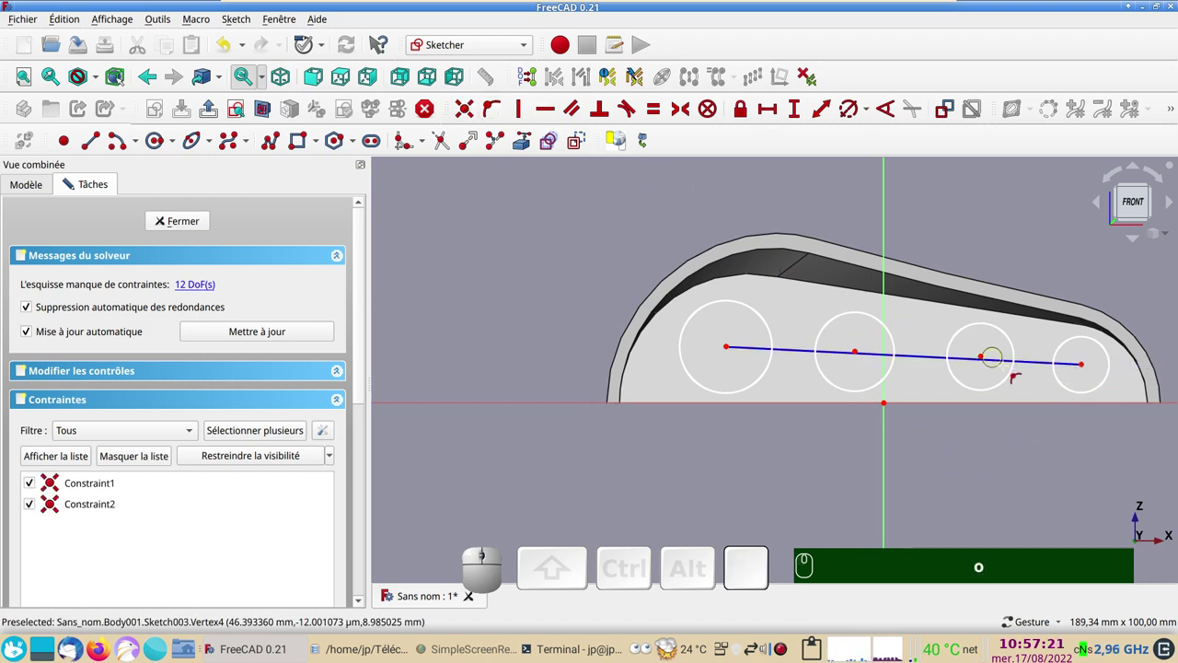
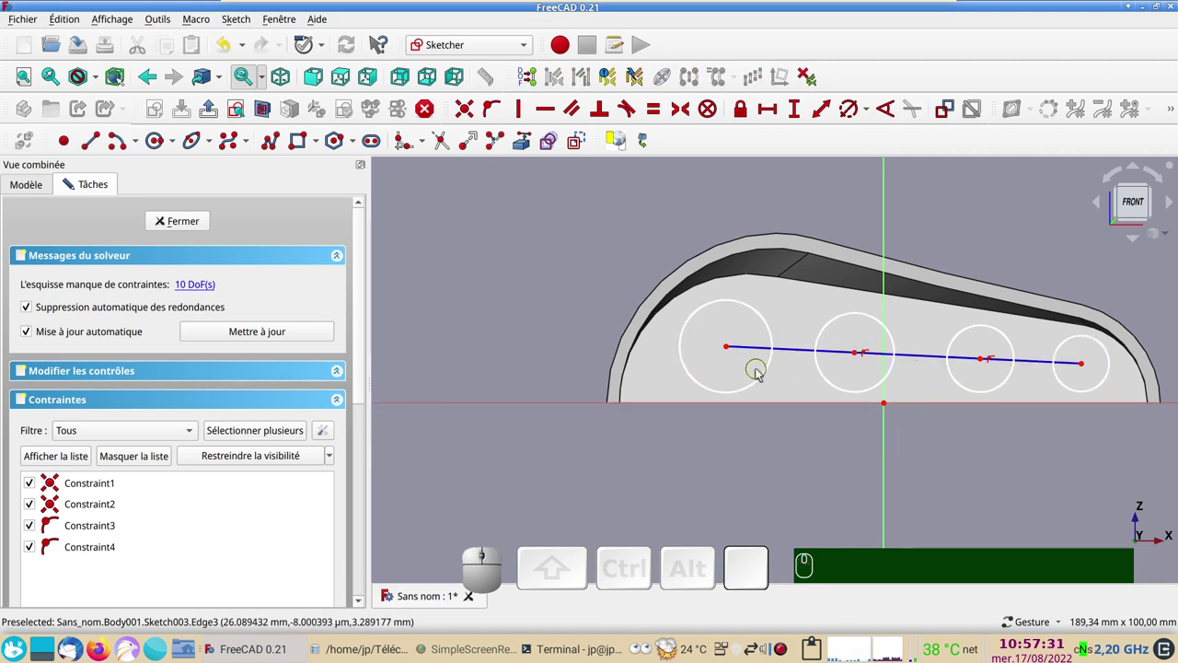
pyautogui.moveTo(751, 309); pyautogui.dragTo(753, 355)
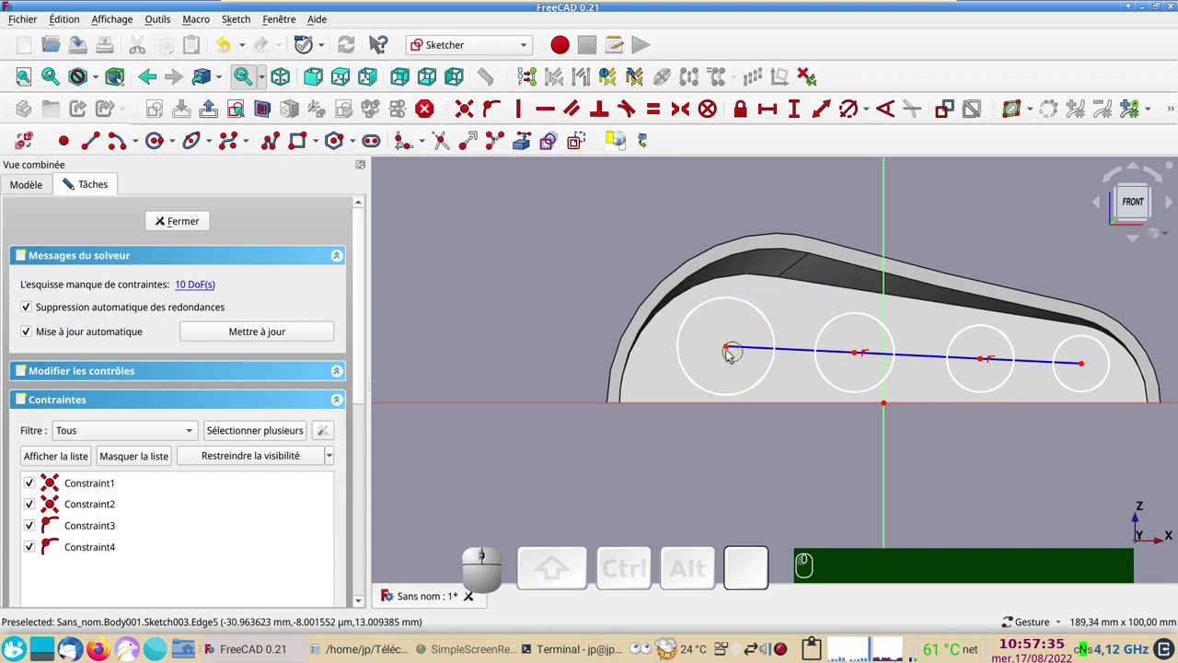
pyautogui.moveTo(730, 348); pyautogui.dragTo(398, 301)
pyautogui.click(199, 224)
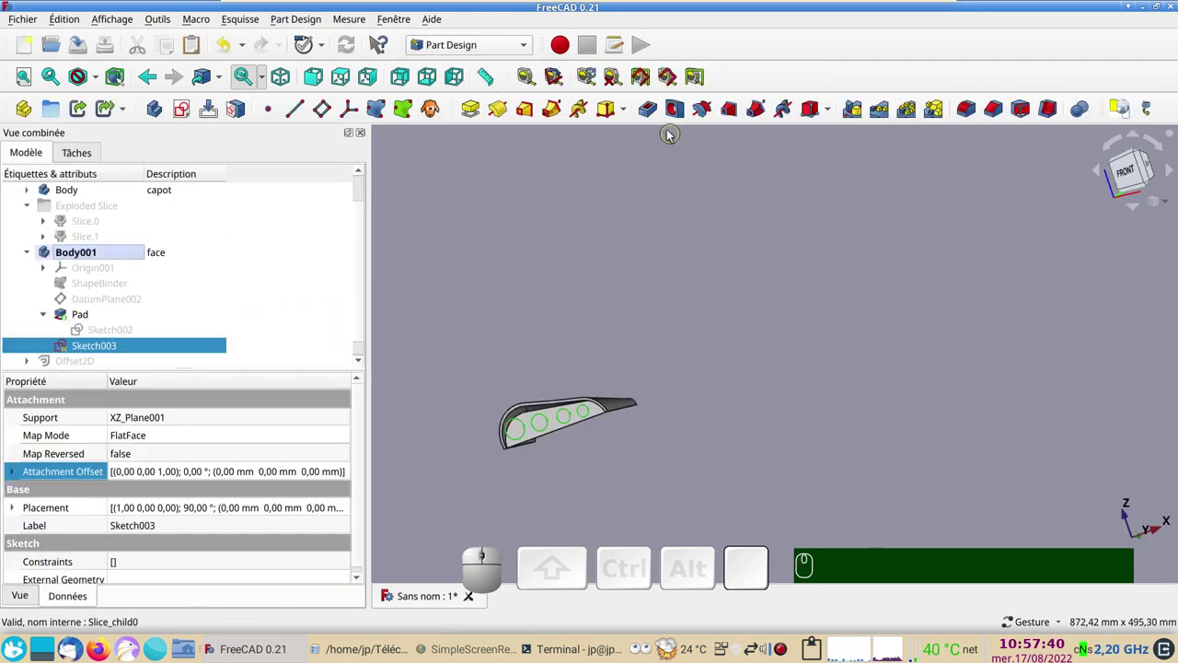
# Pocket Sketch003 Through all to cut the four round holes, then orbit to view the plate.
pyautogui.click(649, 114)
pyautogui.click(266, 251)
pyautogui.click(266, 276)
pyautogui.click(246, 193)
pyautogui.moveTo(554, 374); pyautogui.dragTo(628, 284)
pyautogui.scroll(3)
# Bring up the visor's display properties for colouring.
pyautogui.rightClick(639, 351)
pyautogui.click(668, 369)
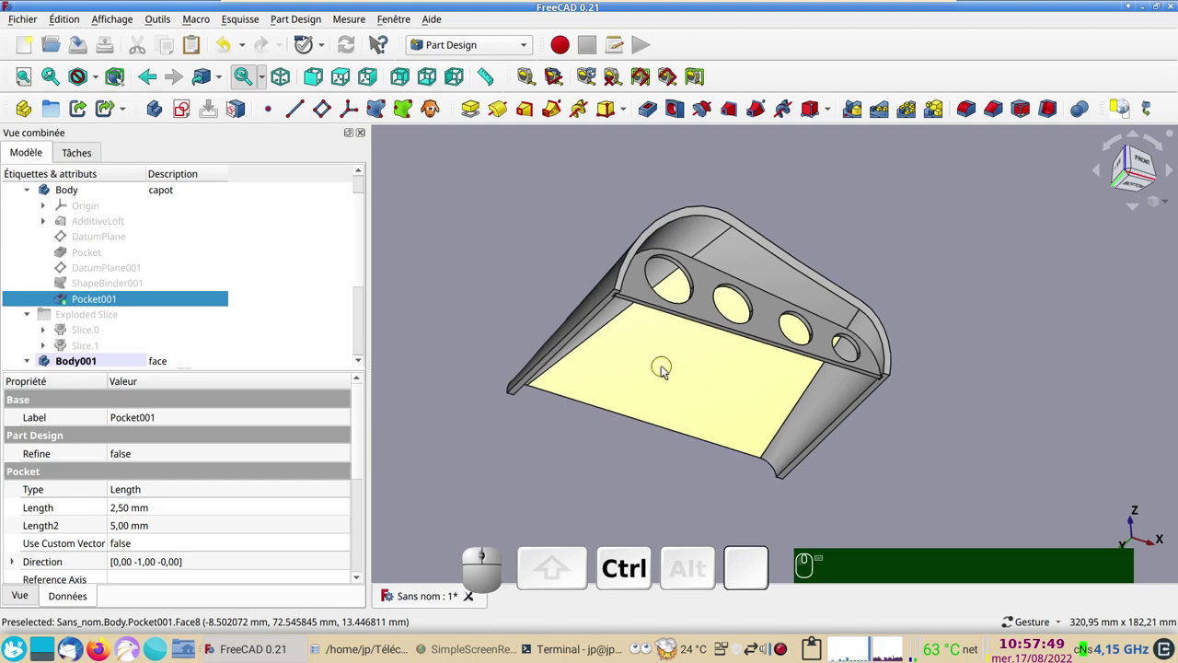
pyautogui.press('ctrl+d')
# Set the visor's shape colour to orange #ffaa00 and pick purple #aa00ff for the side plate.
pyautogui.press('ctrl+d')
pyautogui.click(264, 346)
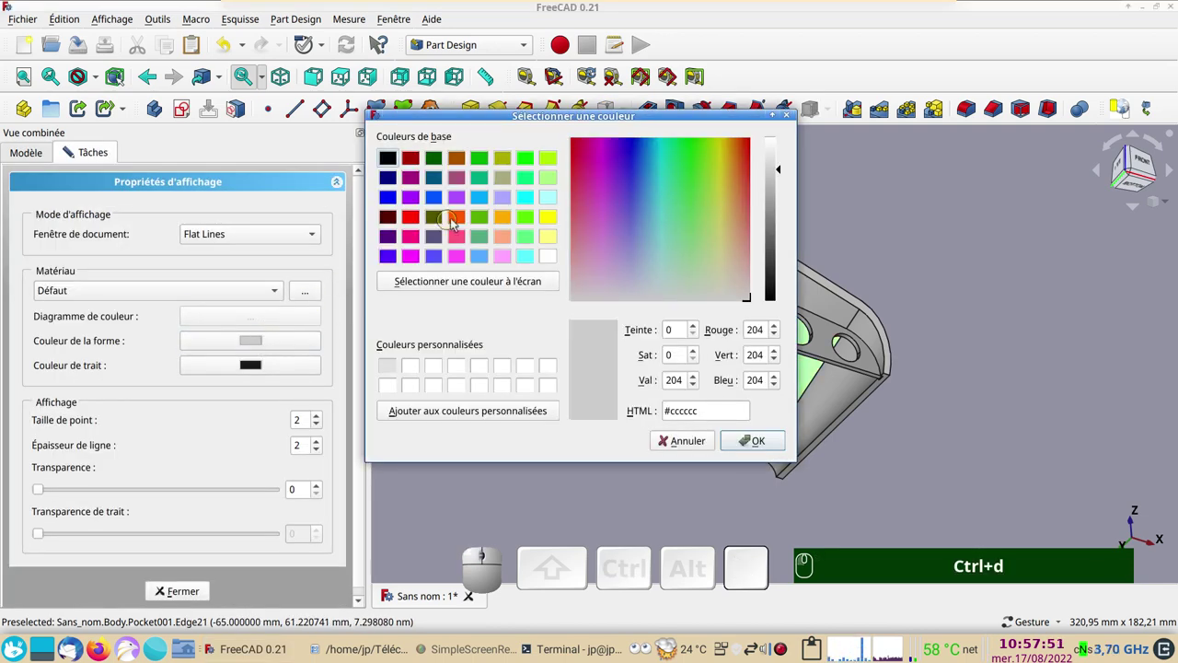
pyautogui.click(503, 220)
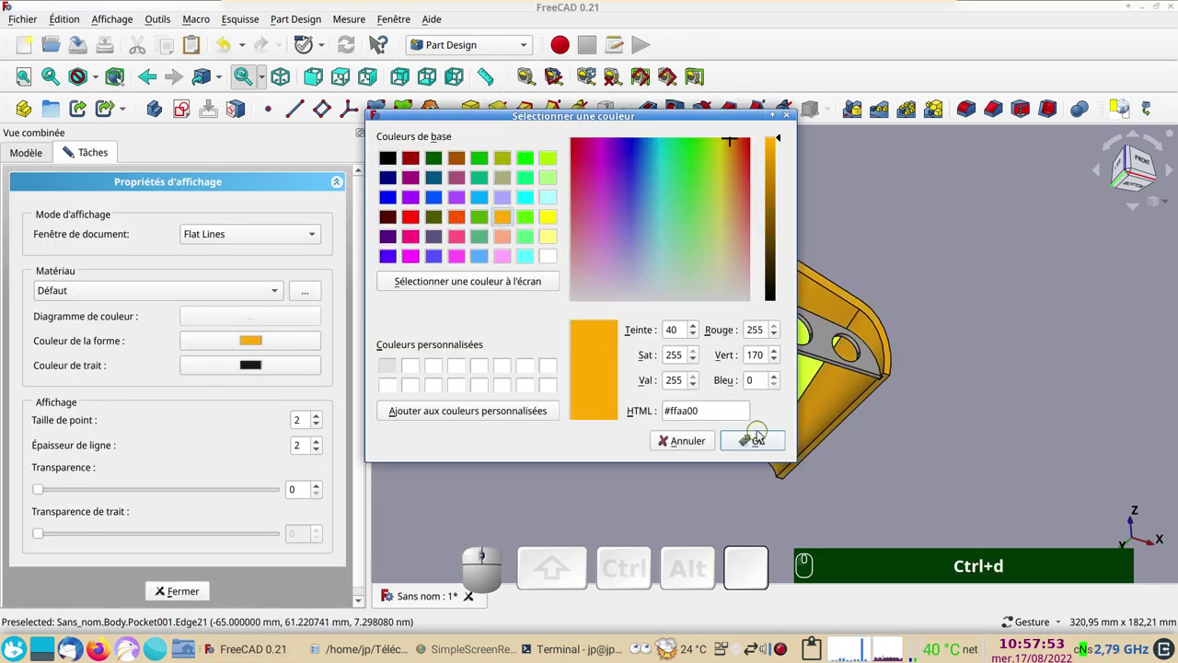
pyautogui.click(778, 440)
pyautogui.click(772, 333)
pyautogui.click(290, 346)
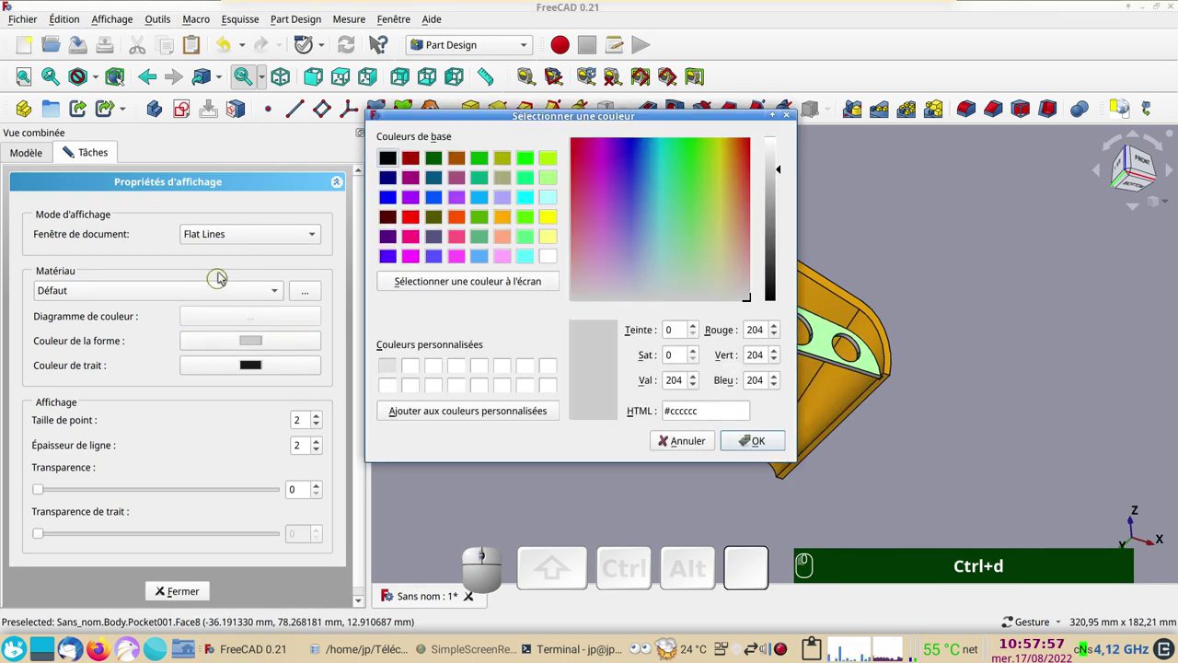
pyautogui.click(420, 203)
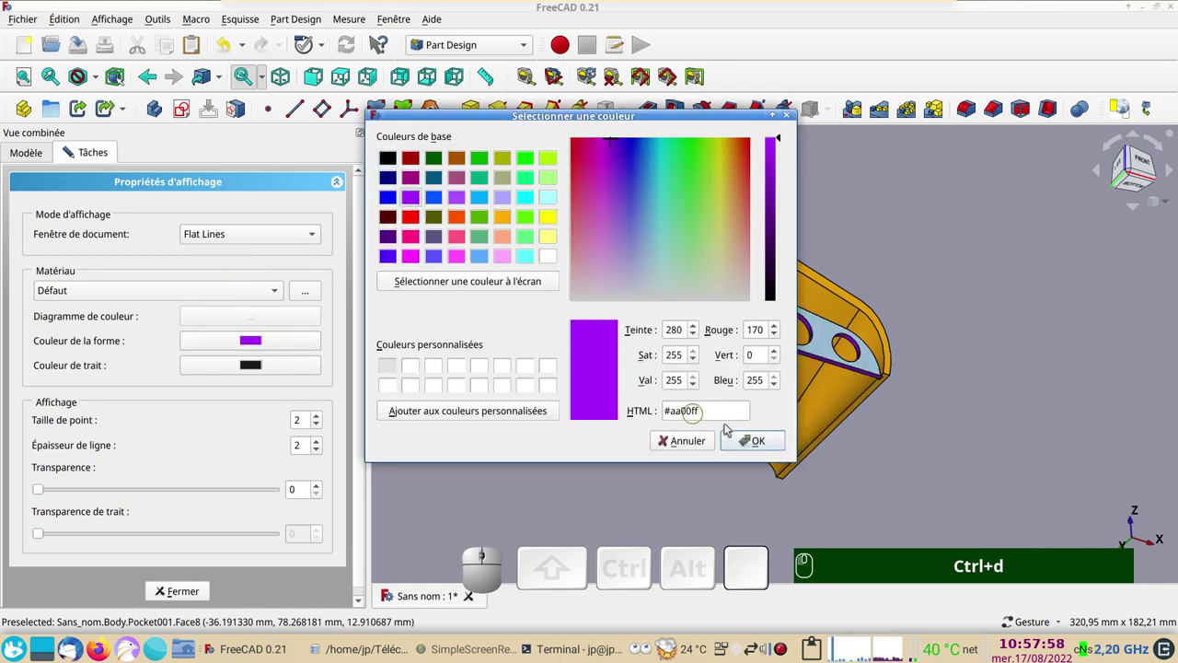
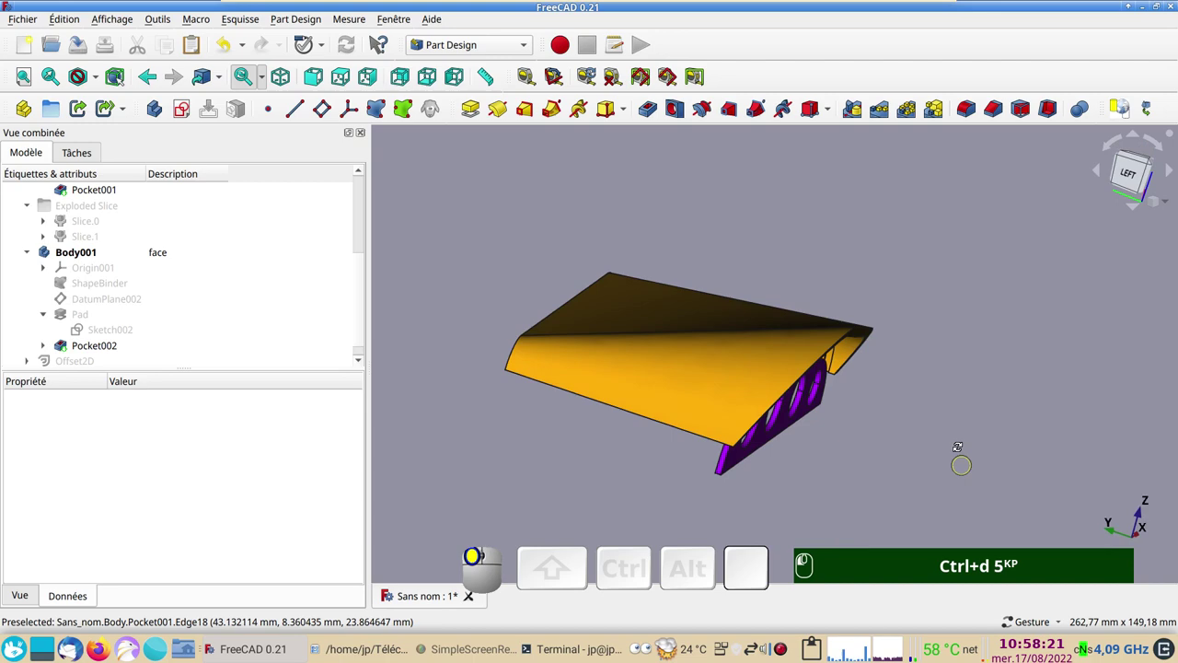
pyautogui.moveTo(531, 227); pyautogui.dragTo(485, 270)
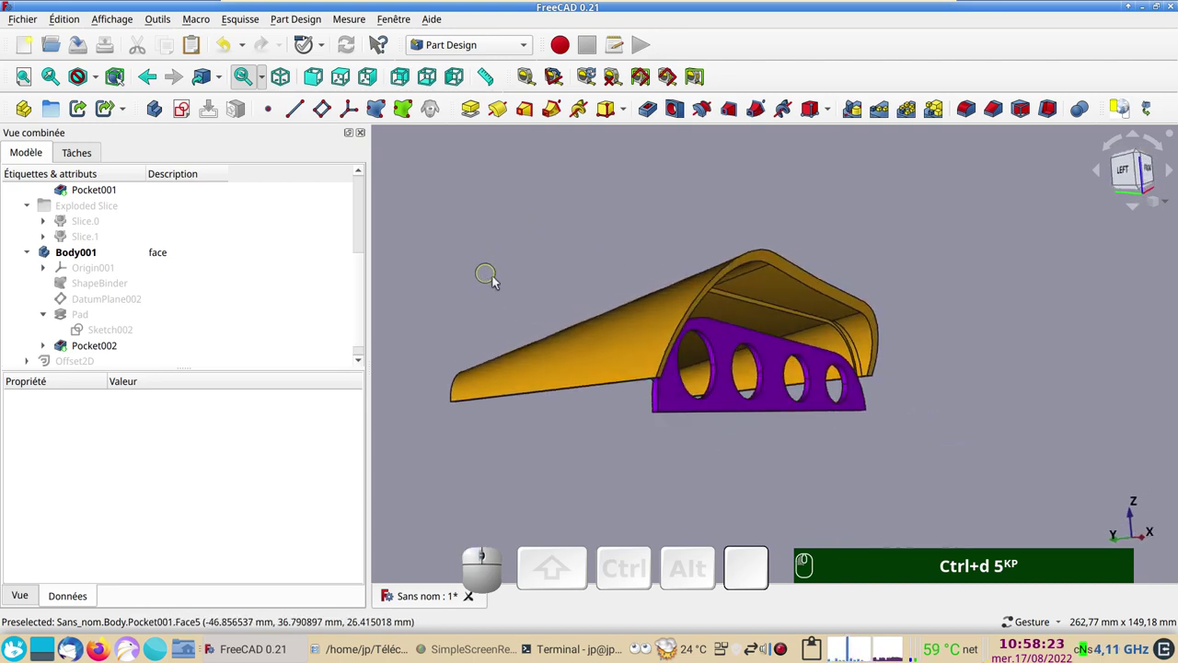
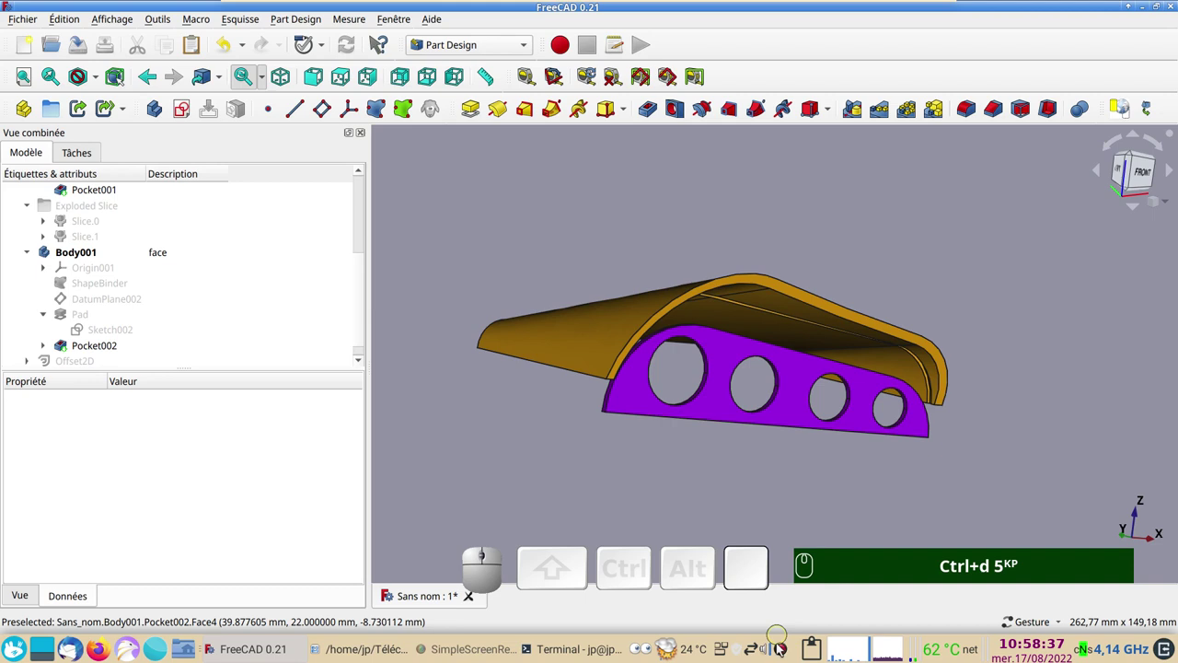
pyautogui.rightClick(783, 648)
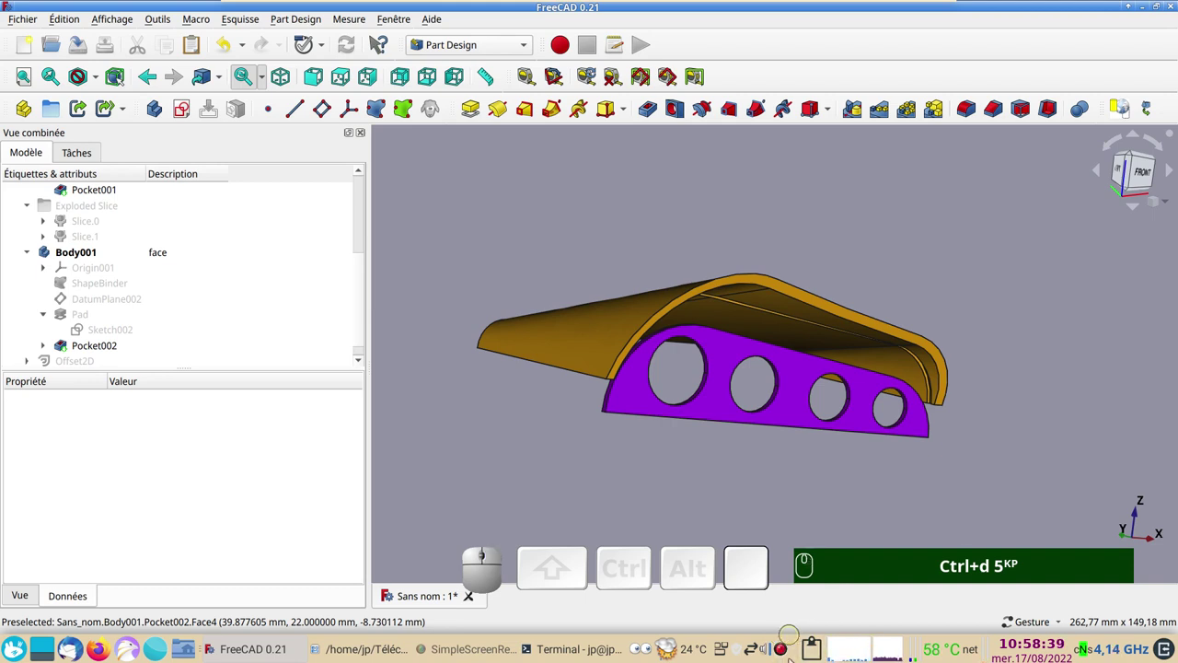